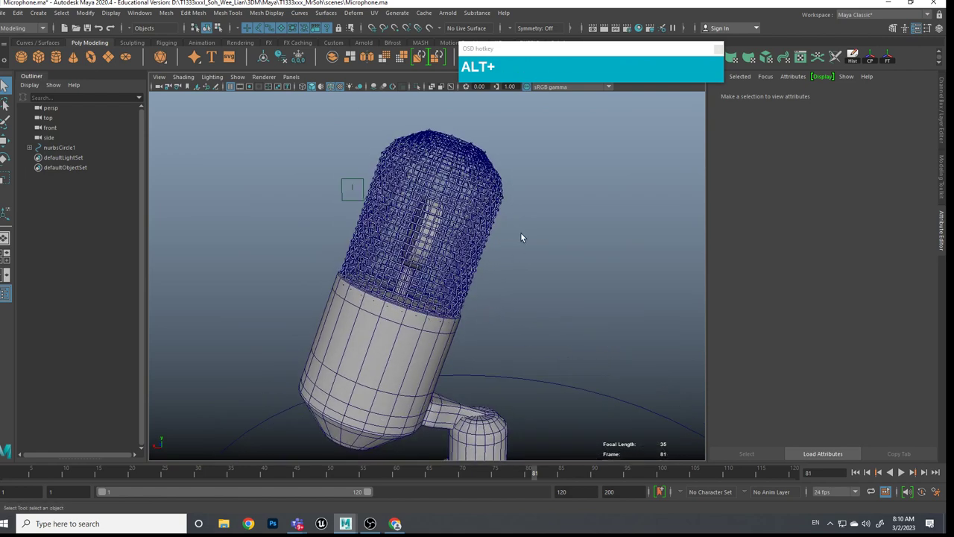
Step: Tumble and zoom around the woven-mesh microphone, then switch to the Chrome AT2020 image search
left_click(522, 237)
scroll("up", 3)
middle_click(508, 236)
scroll("up", 3)
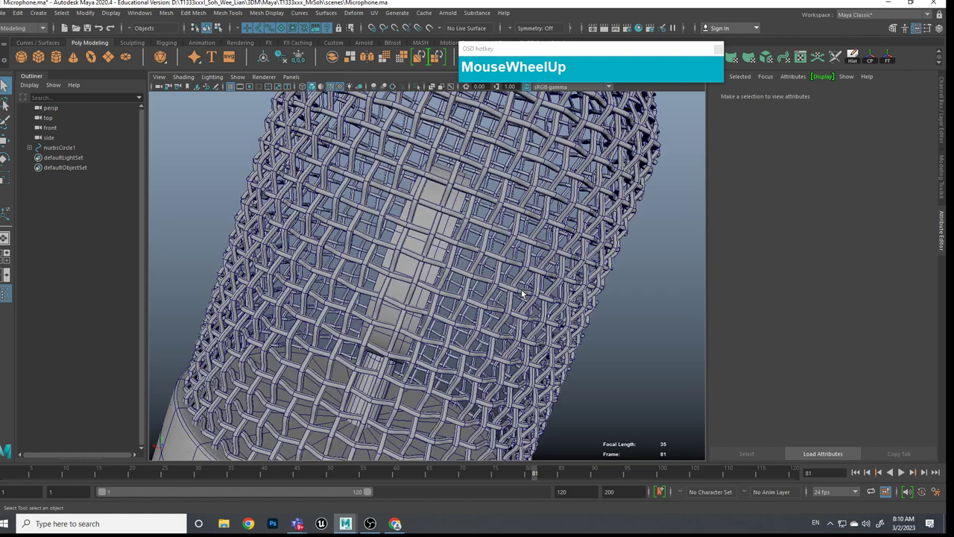
scroll("down", 3)
scroll("up", 3)
left_click(478, 265)
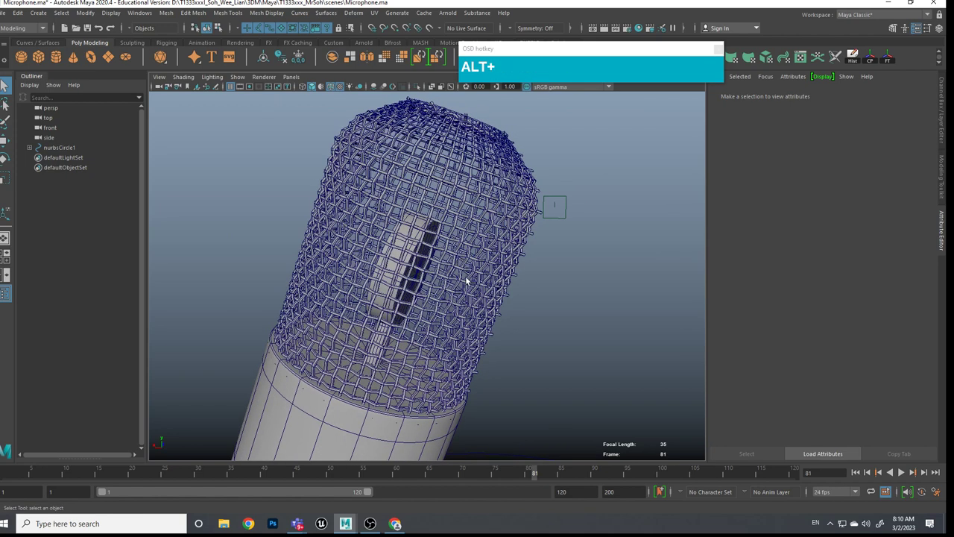
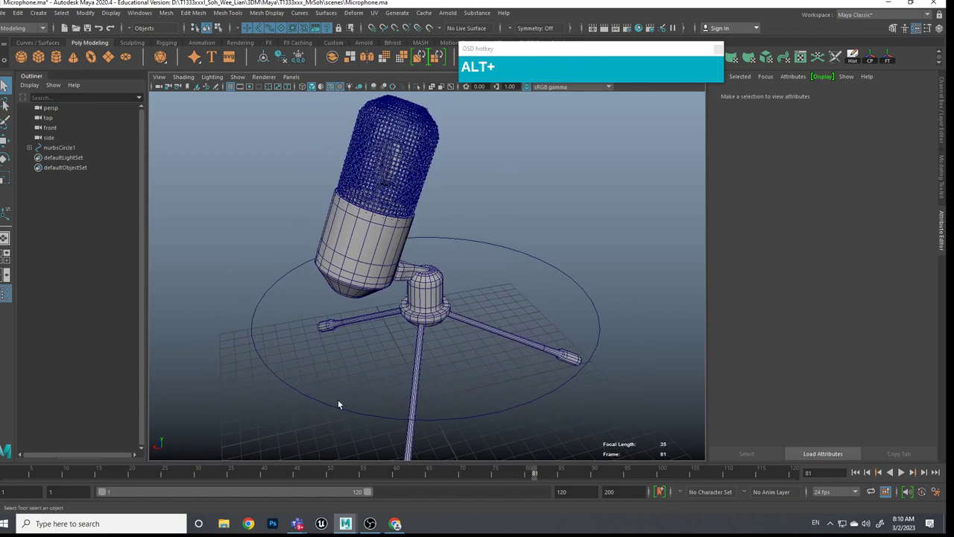
Step: Scroll through the AT2020 reference photos, return to Maya's new empty scene and maximise the viewport
left_click(402, 526)
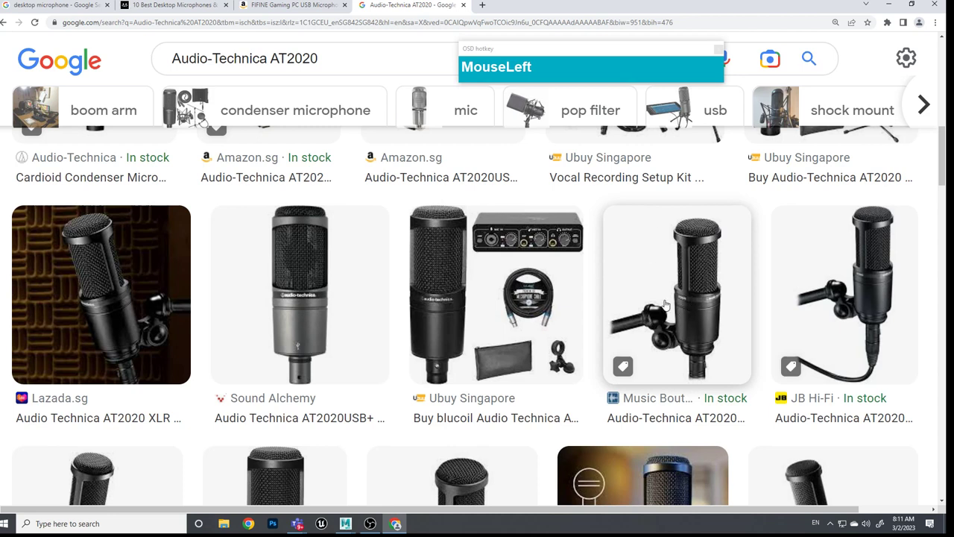
scroll("down", 3)
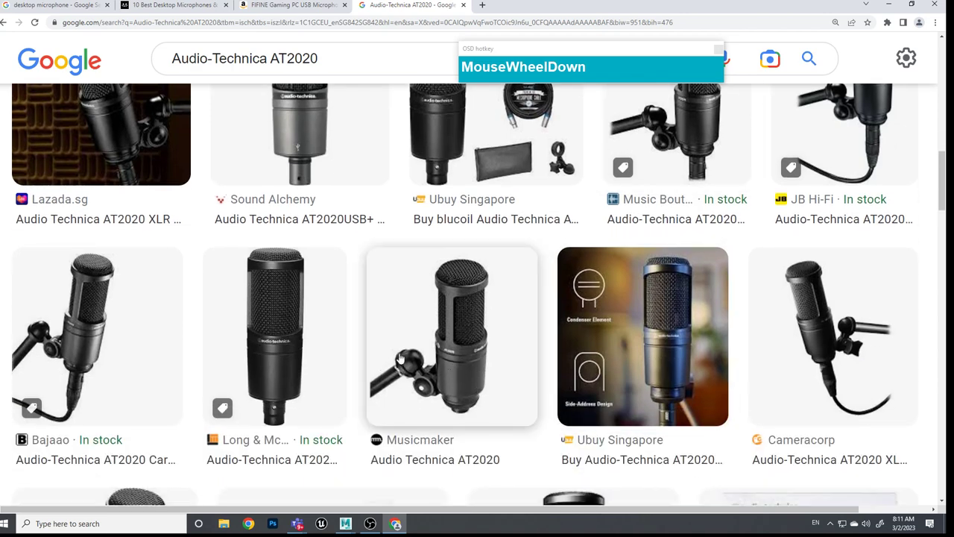
scroll("up", 3)
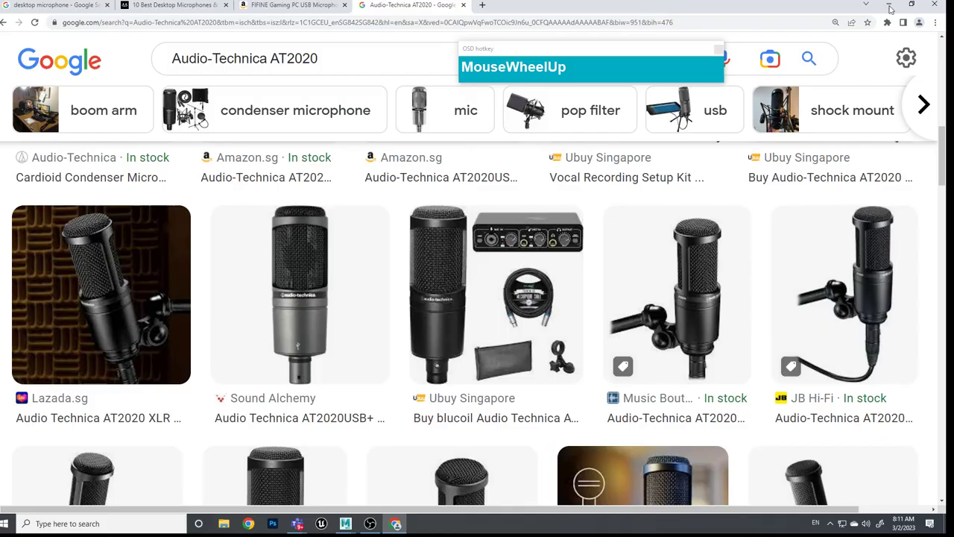
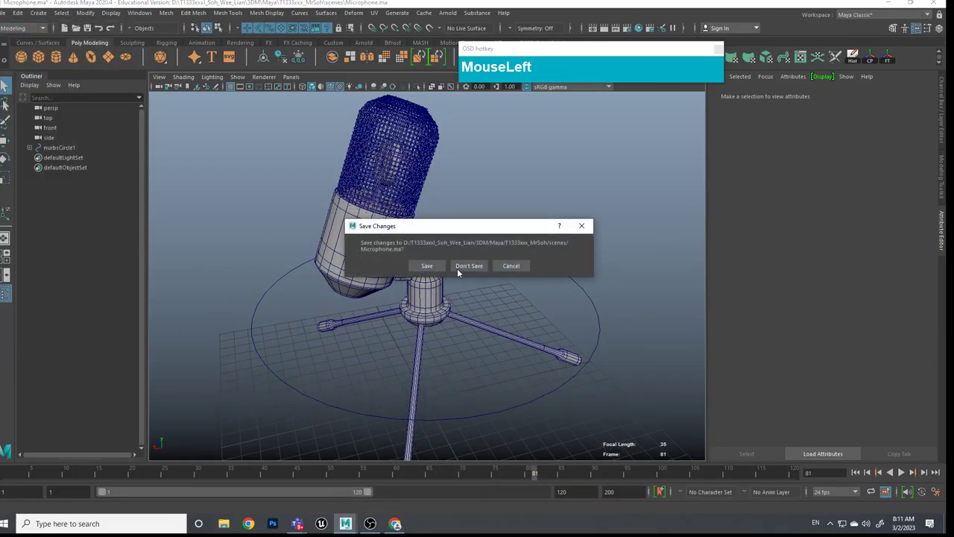
scroll("up", 3)
scroll("down", 3)
key("ctrl+space")
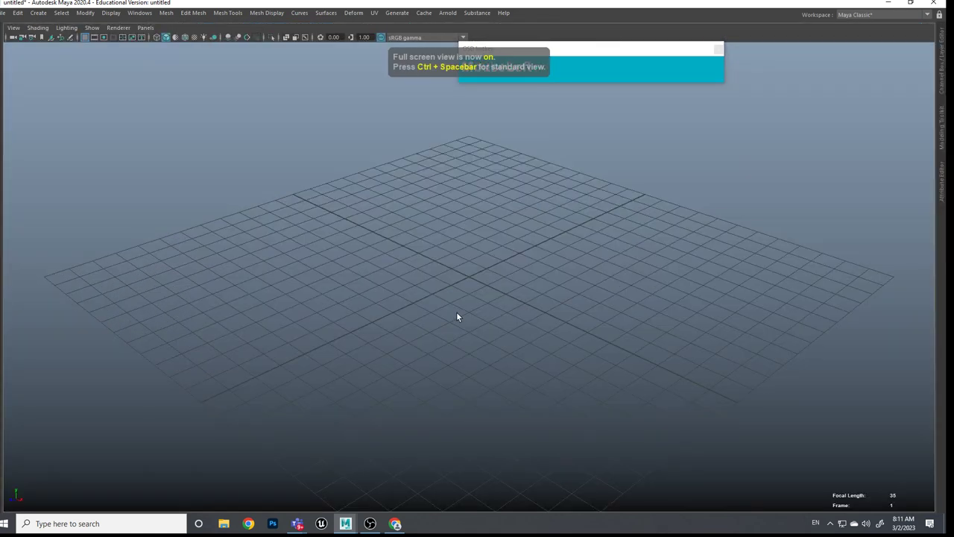
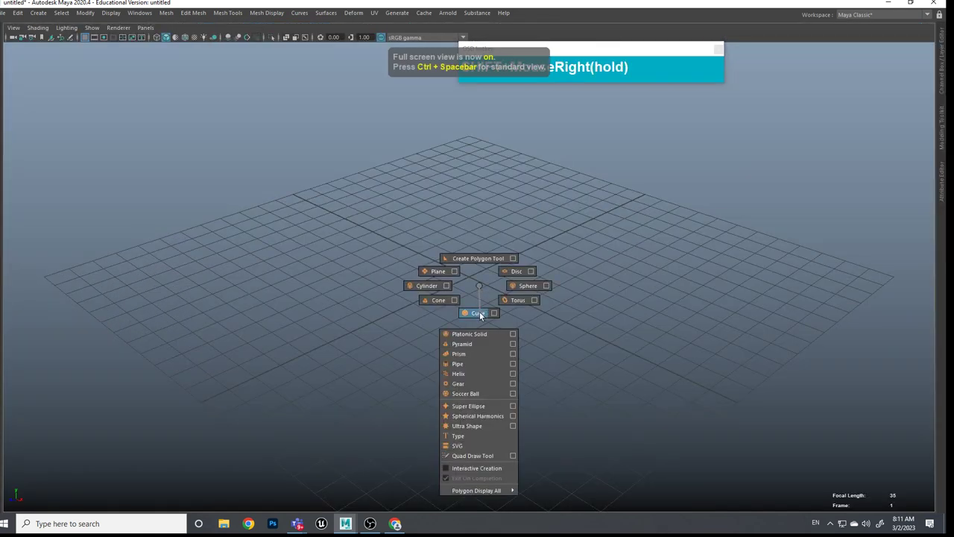
Step: Create a poly cube, select its front faces and delete them to leave a thin panel
scroll("up", 3)
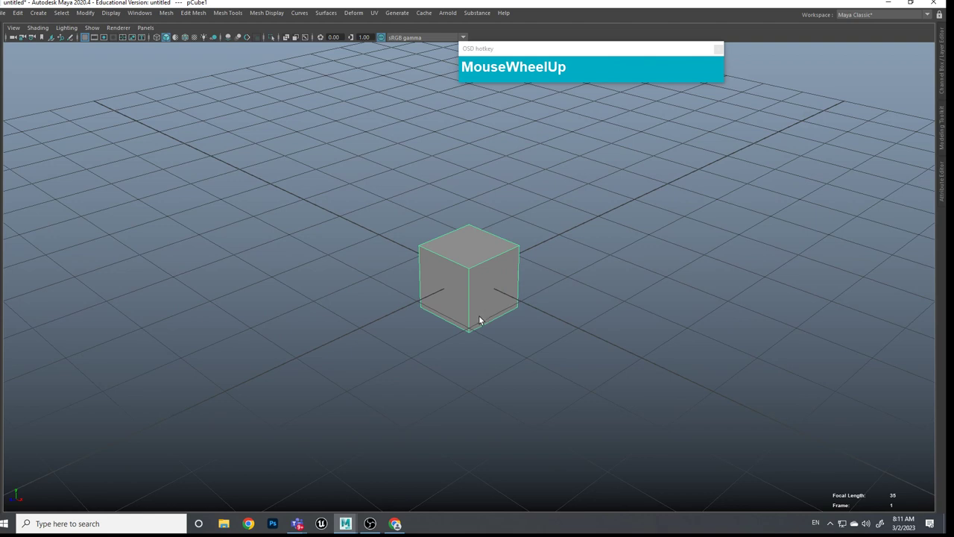
left_click_drag(490, 311, 495, 320)
left_click(495, 319)
left_click(488, 310)
left_click_drag(482, 291, 502, 316)
left_click(506, 319)
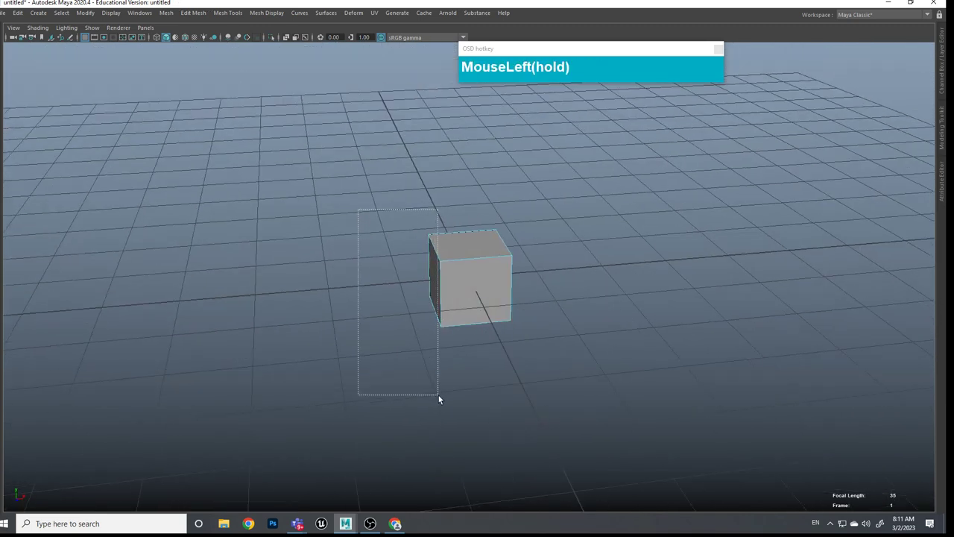
left_click(455, 399)
left_click(458, 385)
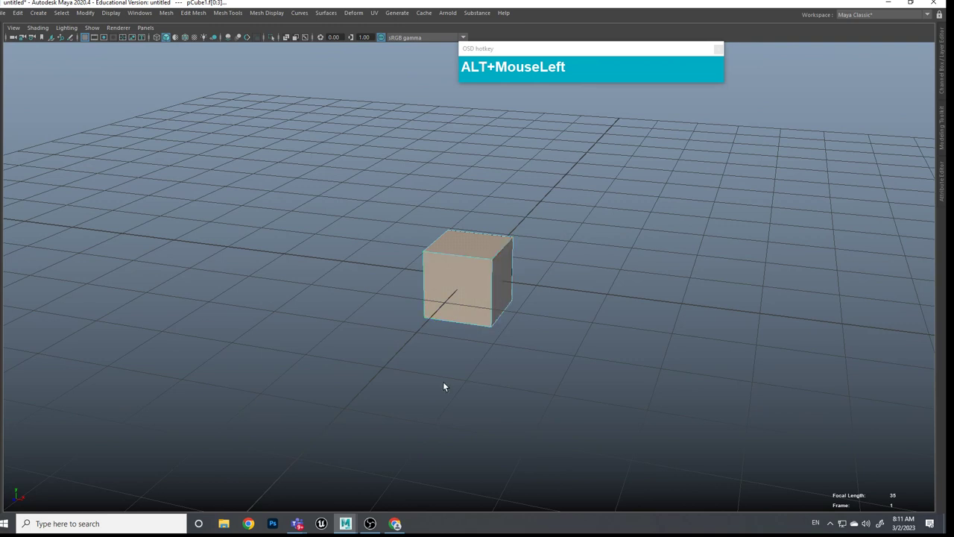
key("Delete")
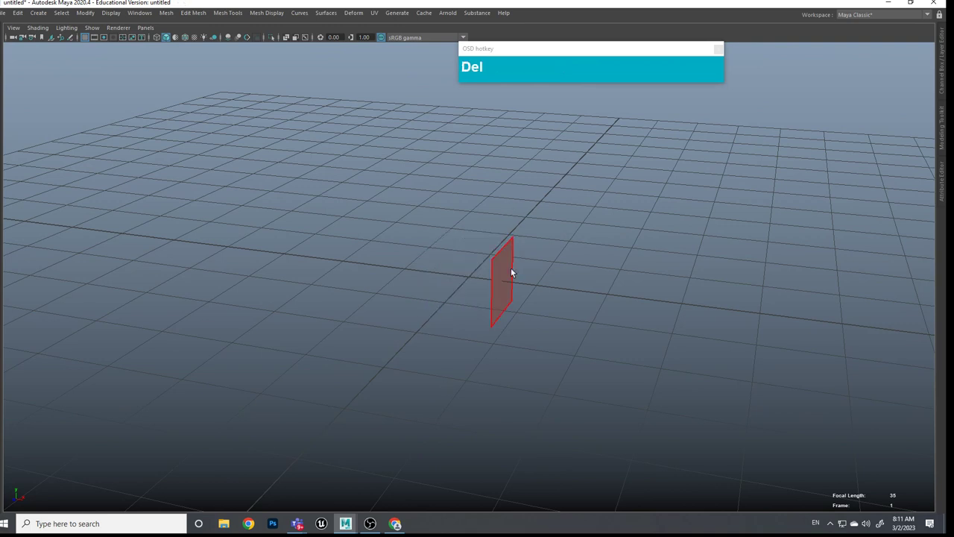
Step: In front view, select the panel's vertices and move them onto the centre grid line
right_click(510, 279)
left_click(510, 276)
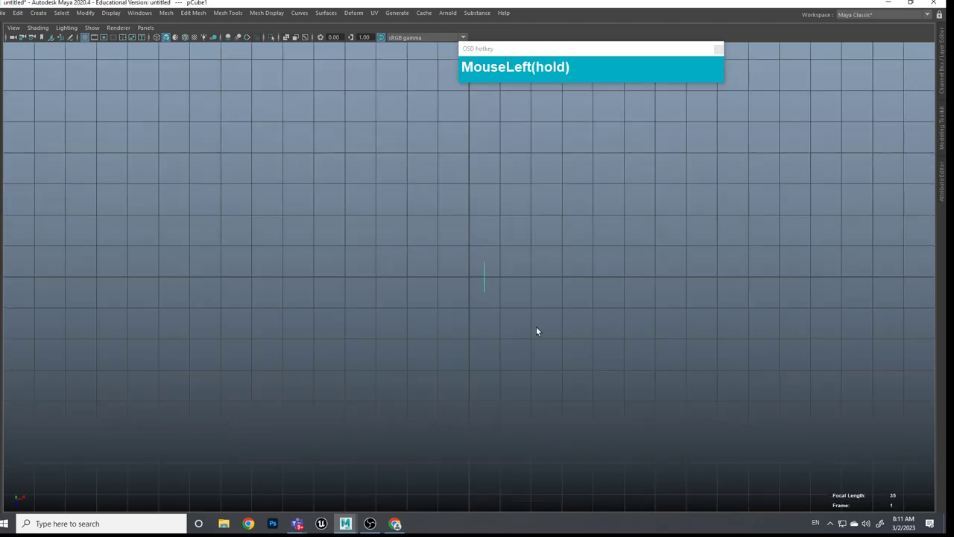
scroll("up", 3)
left_click_drag(506, 276, 486, 221)
left_click_drag(487, 221, 493, 225)
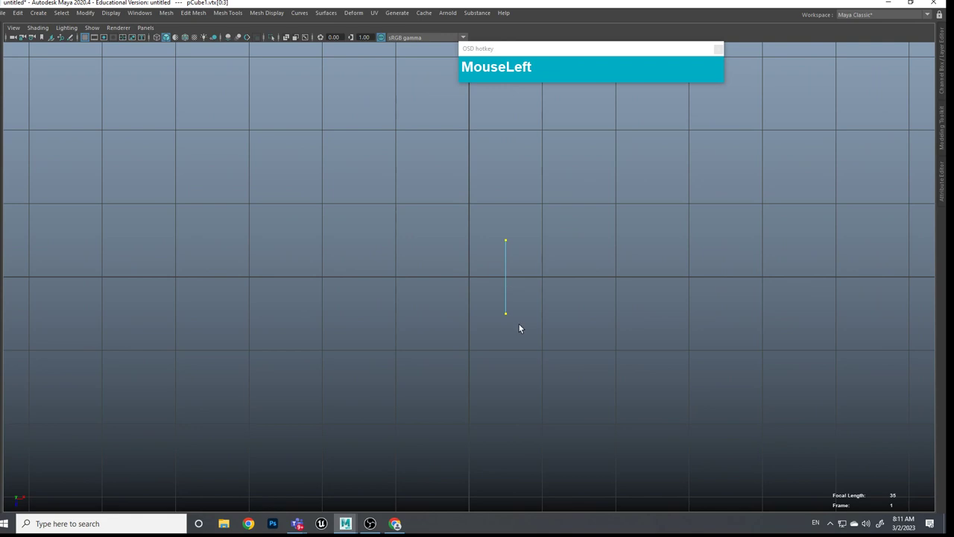
key("w")
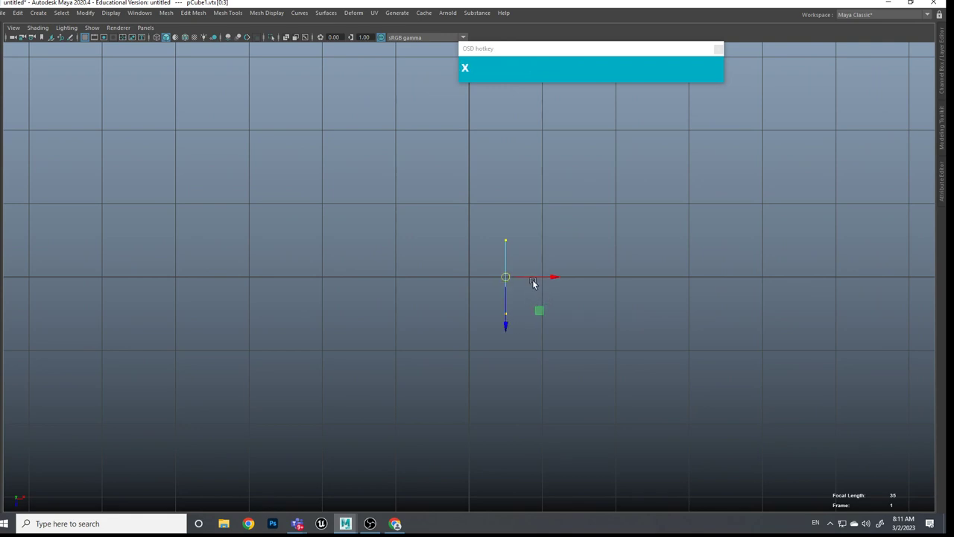
type("xxXXXXX")
left_click(541, 278)
type("MouseLeftxxxxxx(hold)xxxxxx")
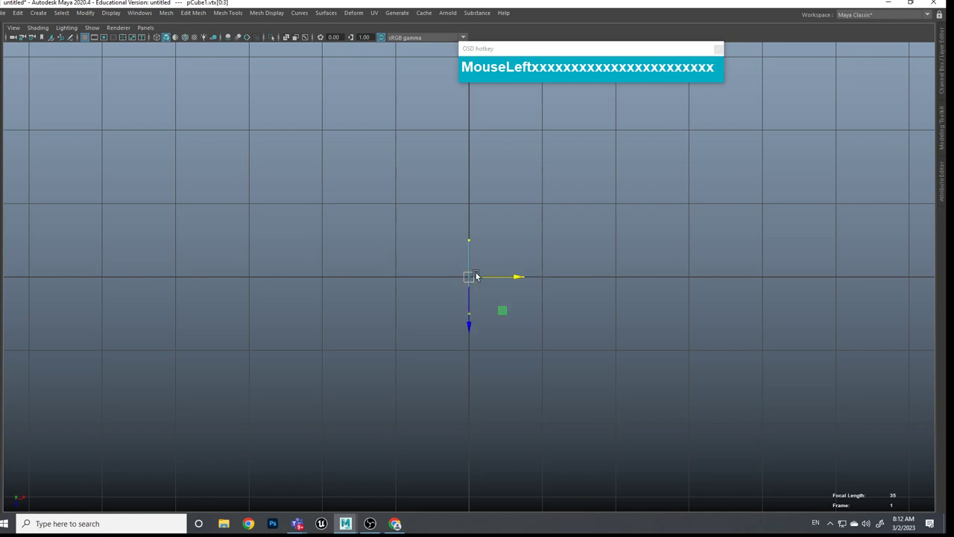
left_click(493, 311)
left_click(528, 309)
scroll("up", 3)
left_click(491, 309)
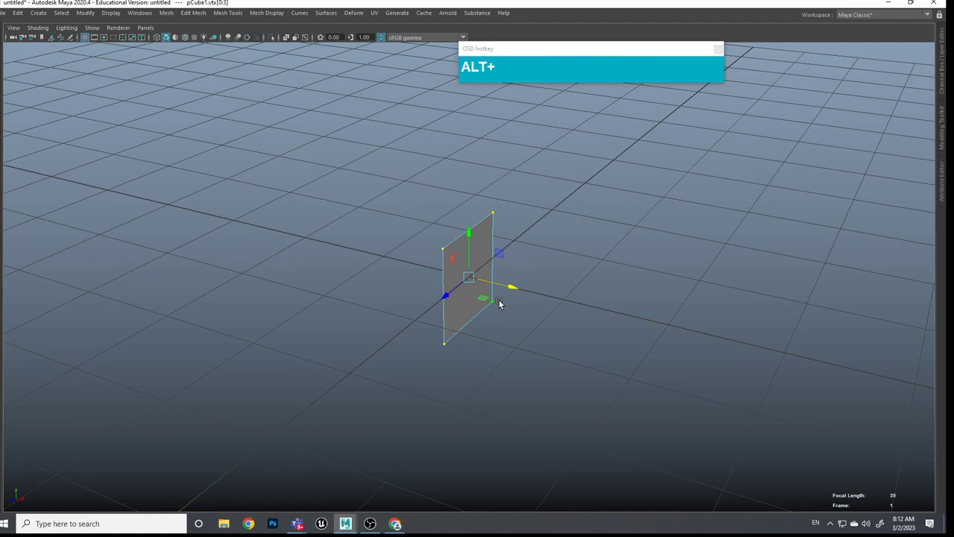
Step: Select the panel's end face, extrude a first chevron arm, then undo the attempt
right_click(481, 254)
left_click(478, 286)
key("ctrl+space")
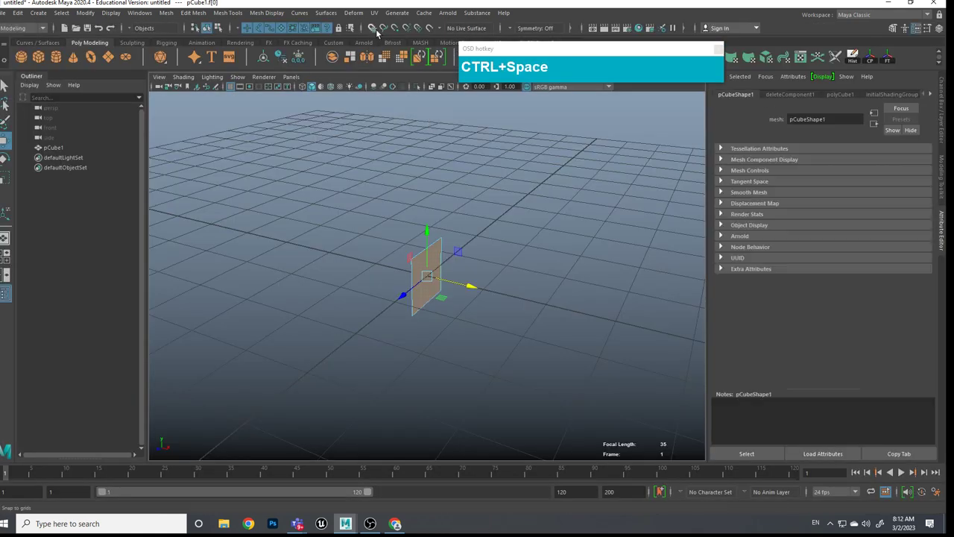
left_click(379, 28)
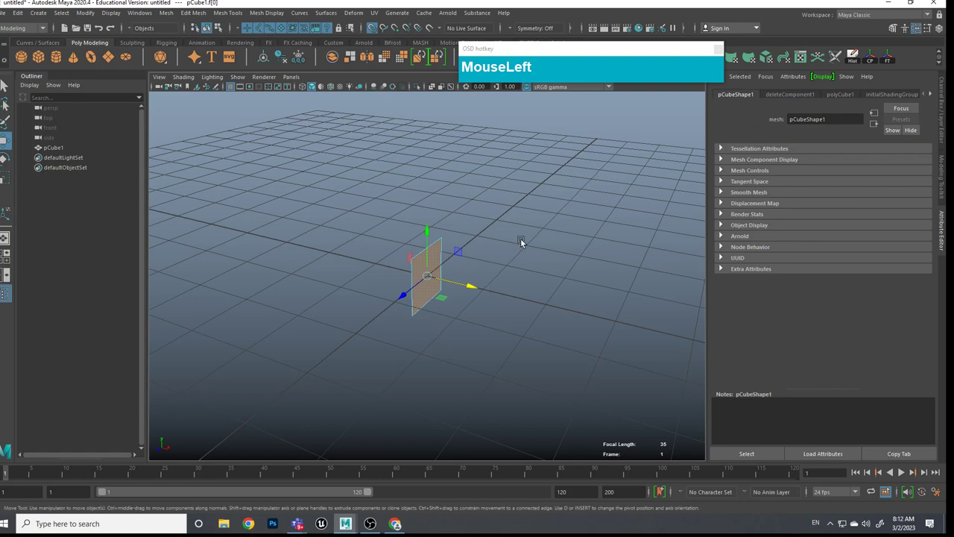
scroll("up", 3)
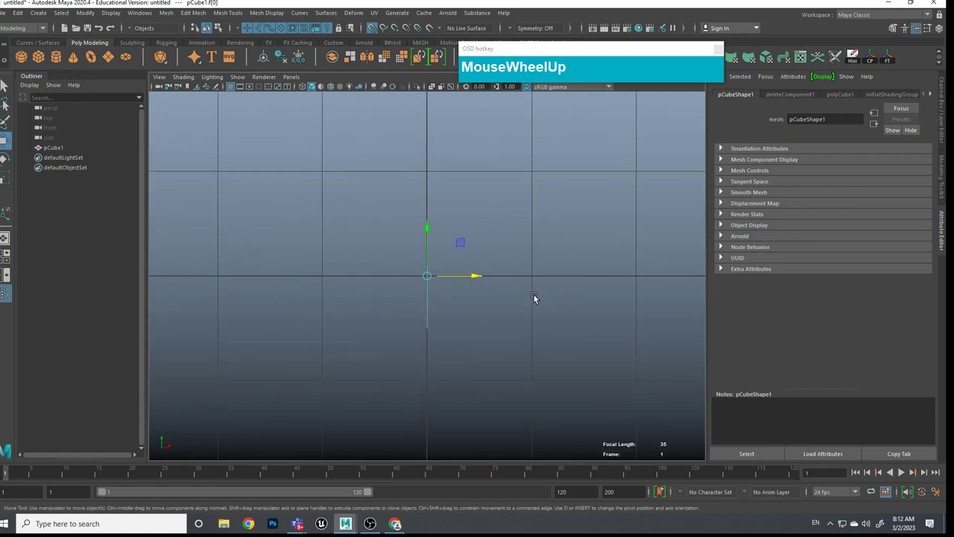
middle_click(533, 296)
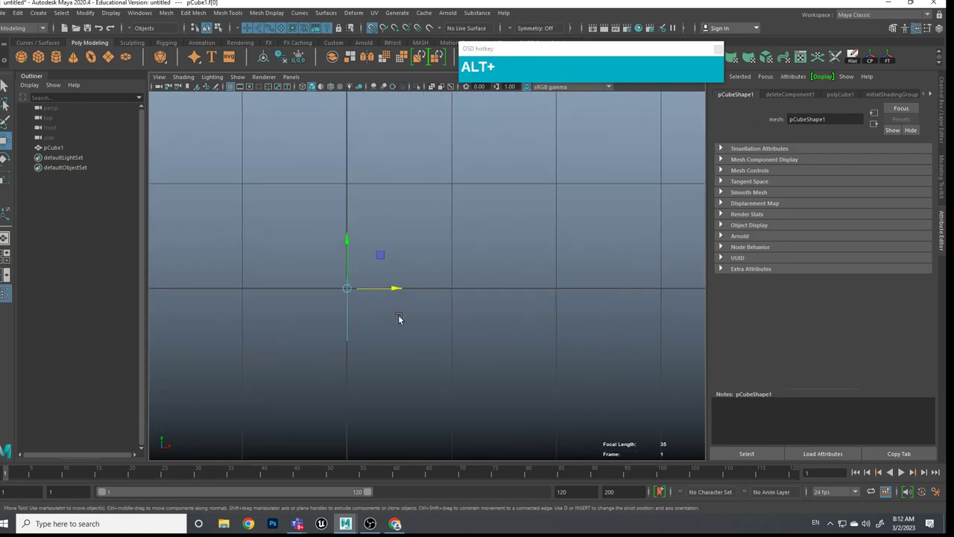
scroll("down", 3)
scroll("up", 3)
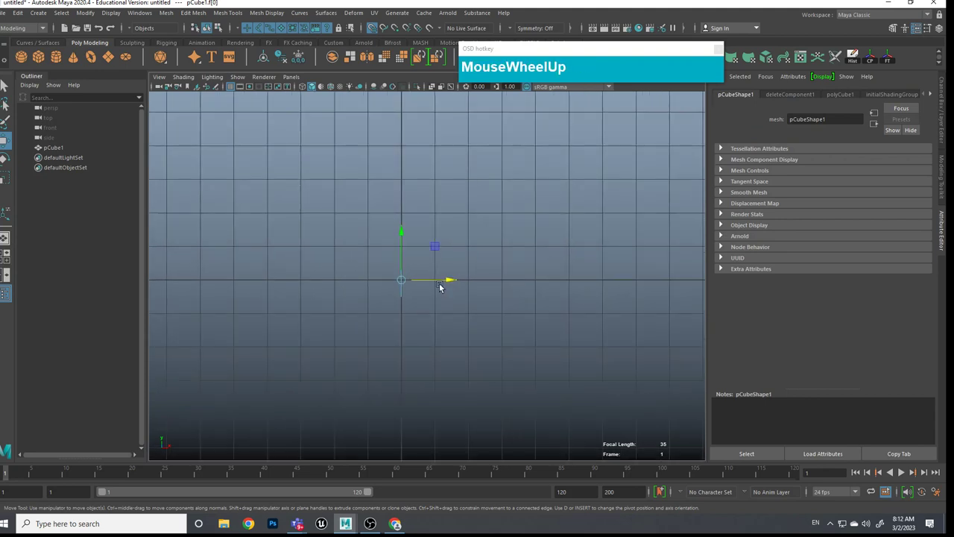
left_click(442, 252)
left_click_drag(515, 197, 557, 283)
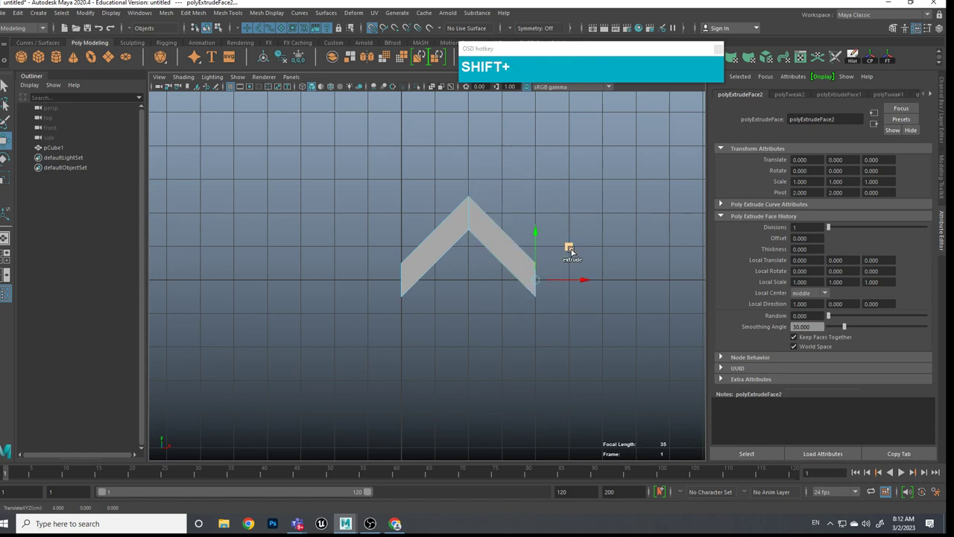
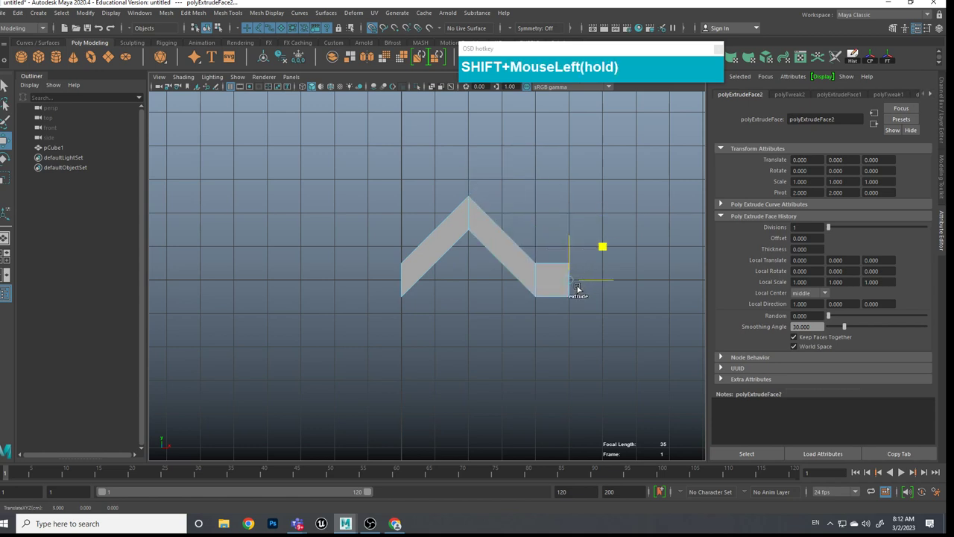
key("ctrl+z")
key("ctrl+z")
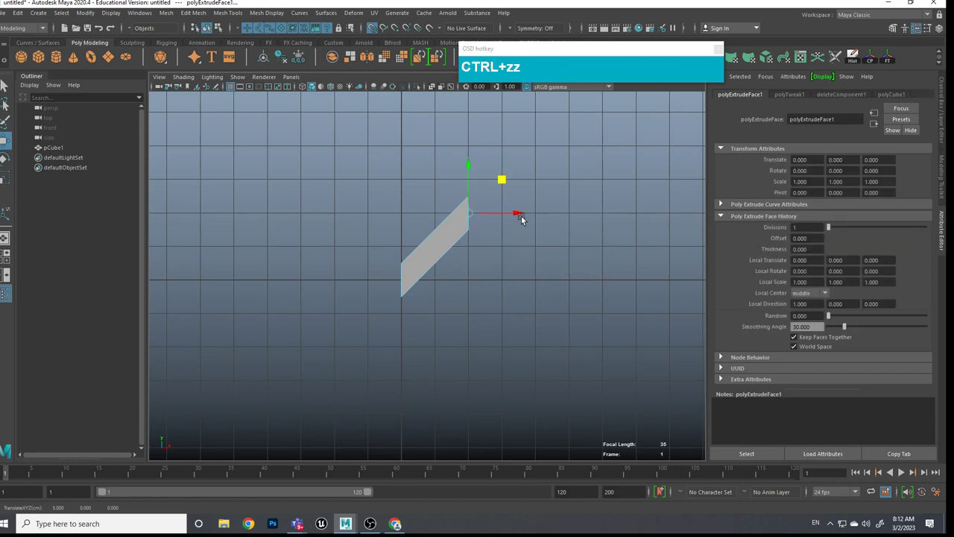
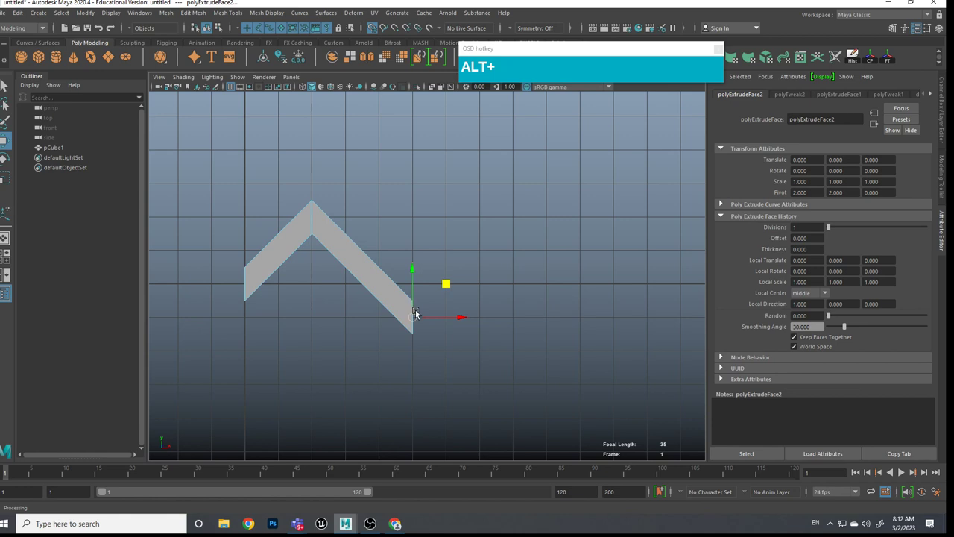
Step: Extrude the end face repeatedly, angling each new arm up or down to form the zigzag peaks
left_click_drag(416, 288, 453, 338)
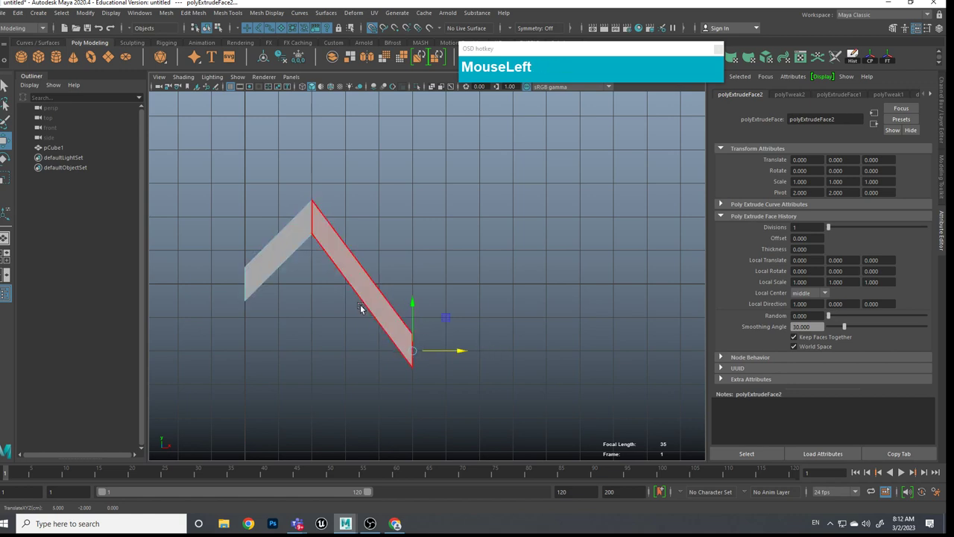
middle_click(477, 326)
left_click_drag(406, 333, 214, 237)
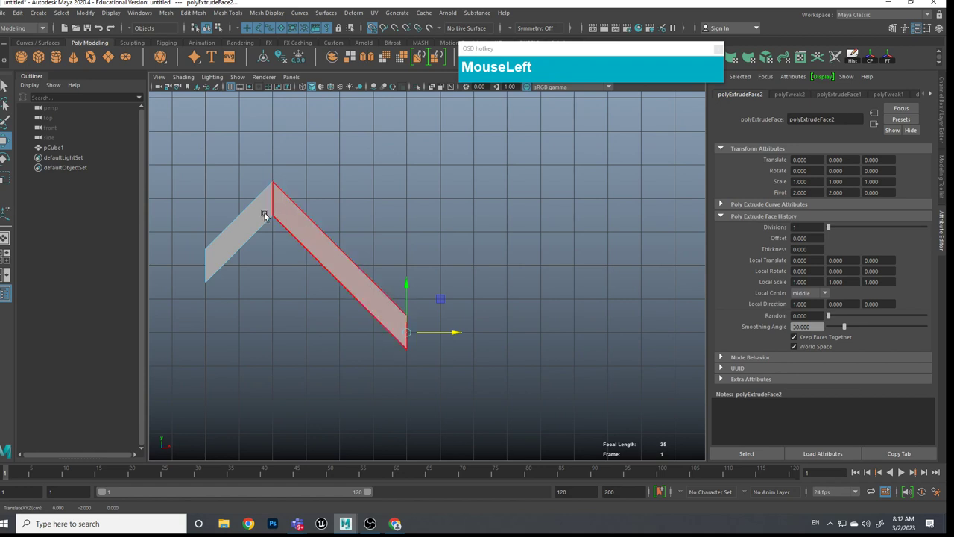
middle_click(442, 327)
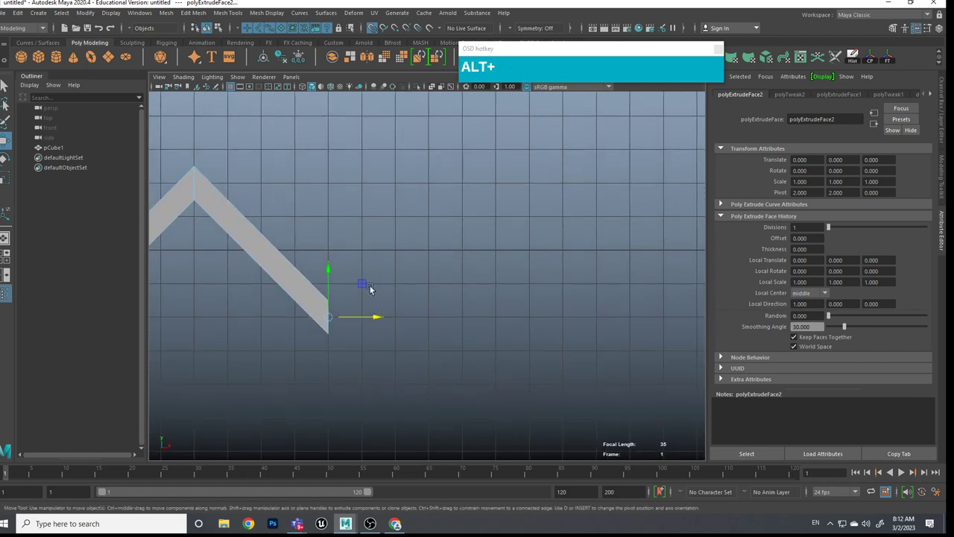
left_click_drag(371, 286, 457, 185)
scroll("down", 3)
left_click_drag(488, 194, 528, 309)
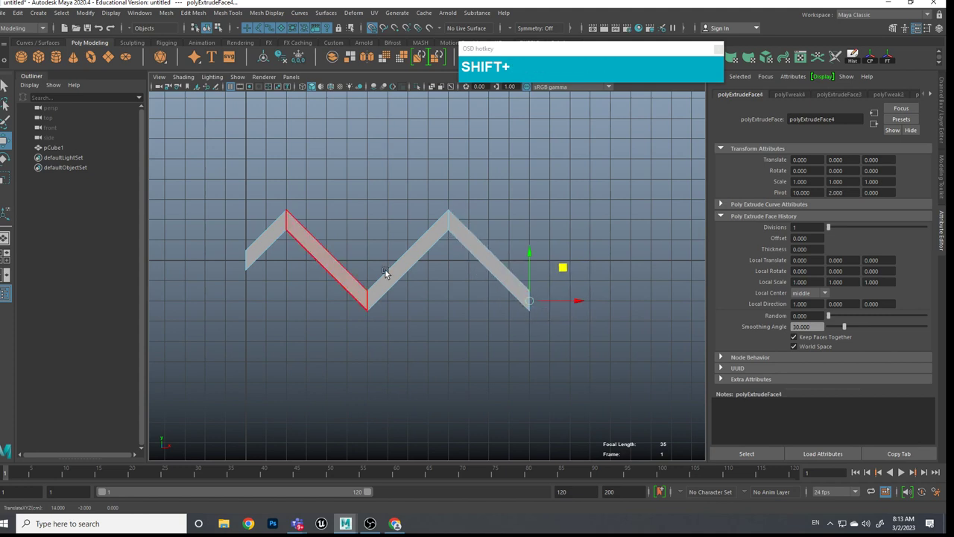
left_click(572, 264)
middle_click(508, 291)
left_click(480, 196)
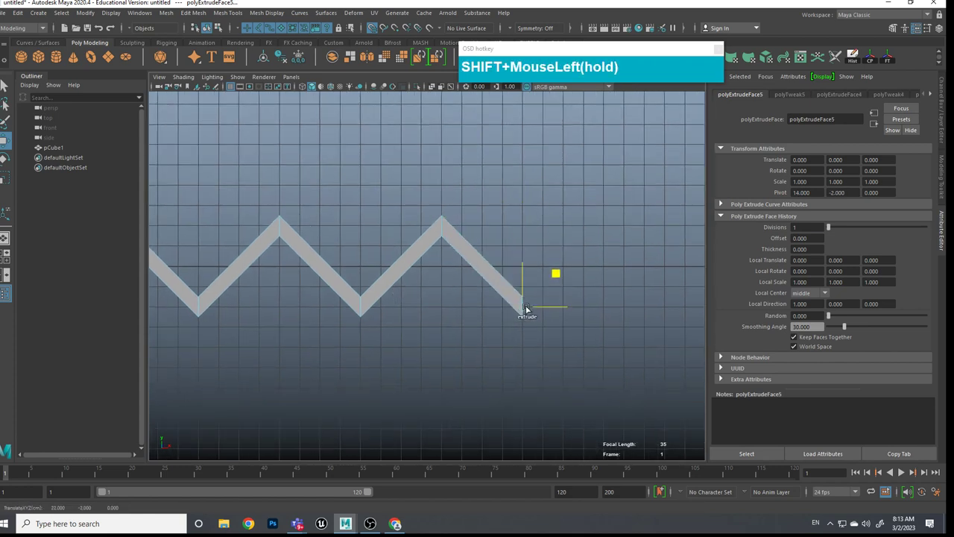
Step: Extrude a final segment onto the zigzag and delete the leftover end faces
scroll("down", 3)
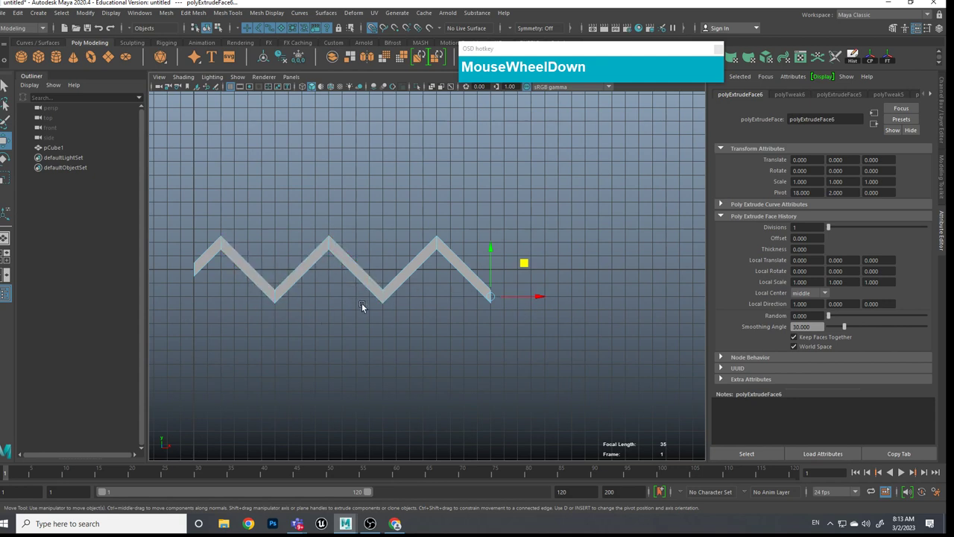
middle_click(314, 305)
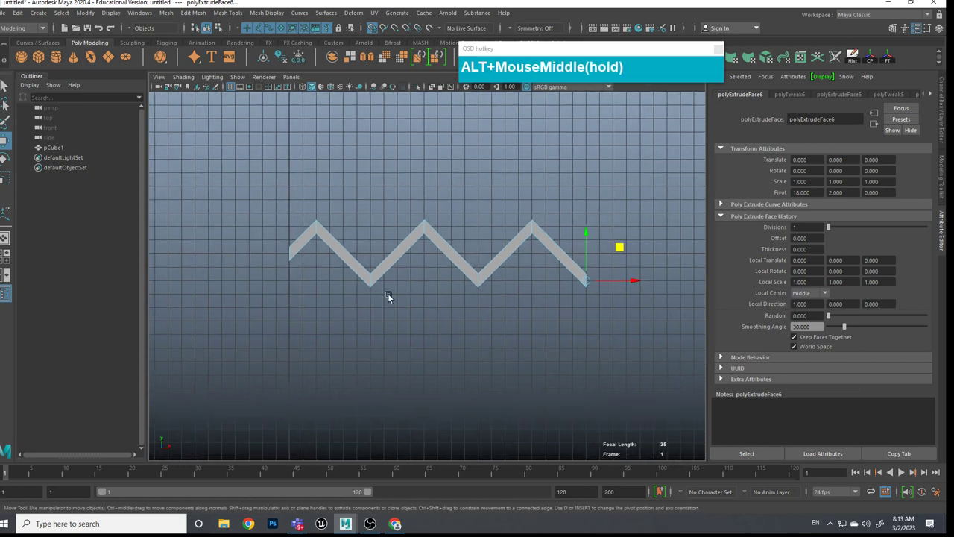
scroll("up", 3)
middle_click(385, 290)
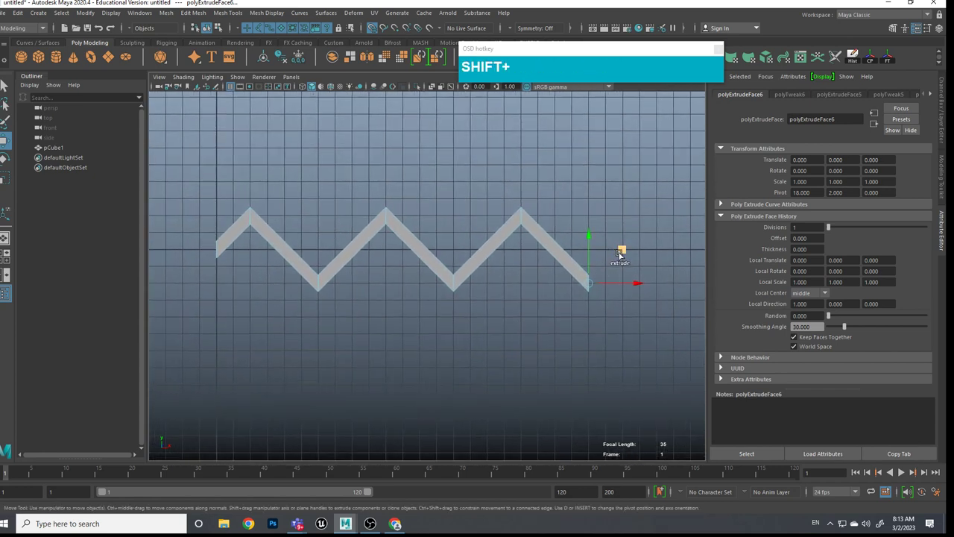
left_click(628, 249)
right_click(384, 224)
left_click_drag(304, 204, 362, 264)
key("Delete")
middle_click(422, 258)
scroll("down", 3)
middle_click(530, 301)
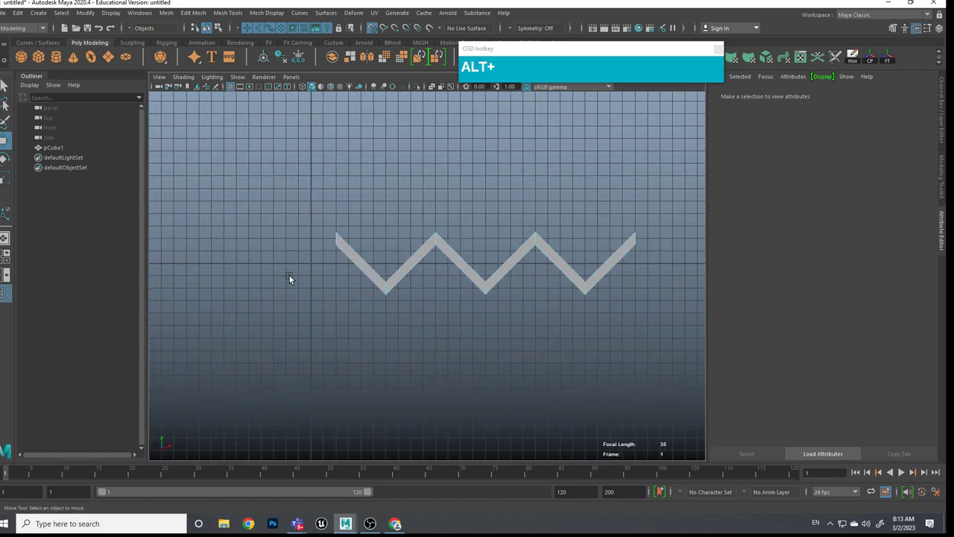
Step: Select the rightmost zigzag segment and switch to face selection on the strip
left_click_drag(615, 282, 414, 294)
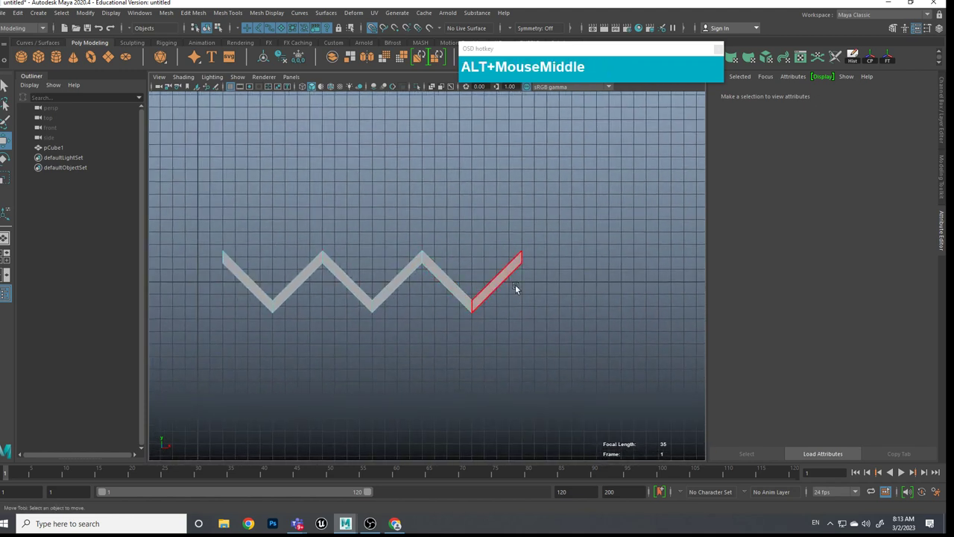
scroll("down", 3)
scroll("up", 3)
middle_click(387, 296)
scroll("down", 3)
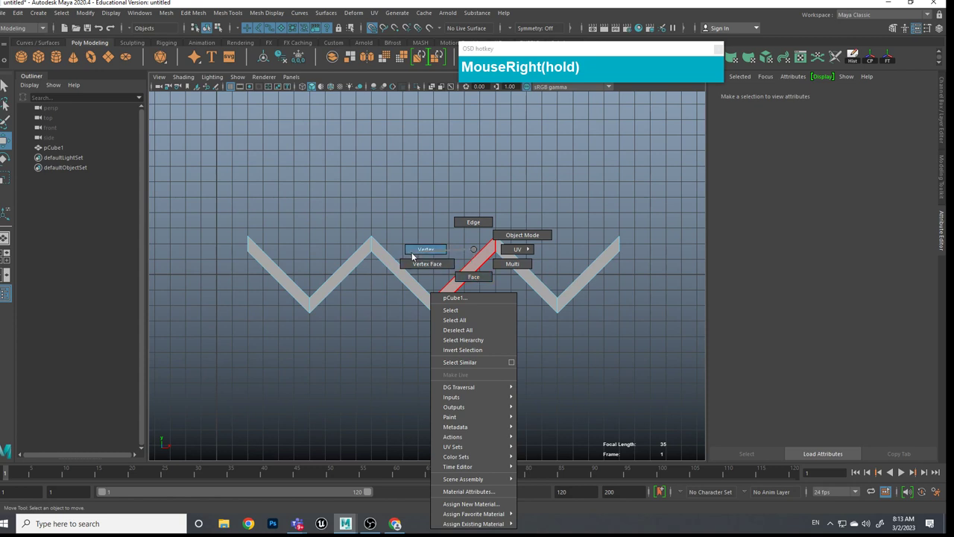
scroll("down", 3)
left_click(349, 209)
scroll("up", 3)
middle_click(407, 300)
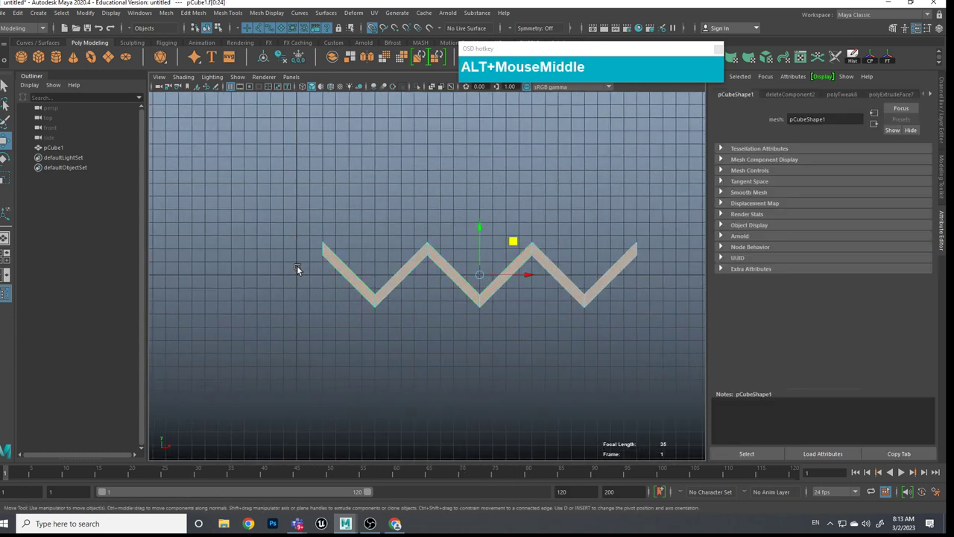
Step: Adjust the strip's end faces, then return to object selection via the marking menu
left_click_drag(513, 279, 301, 243)
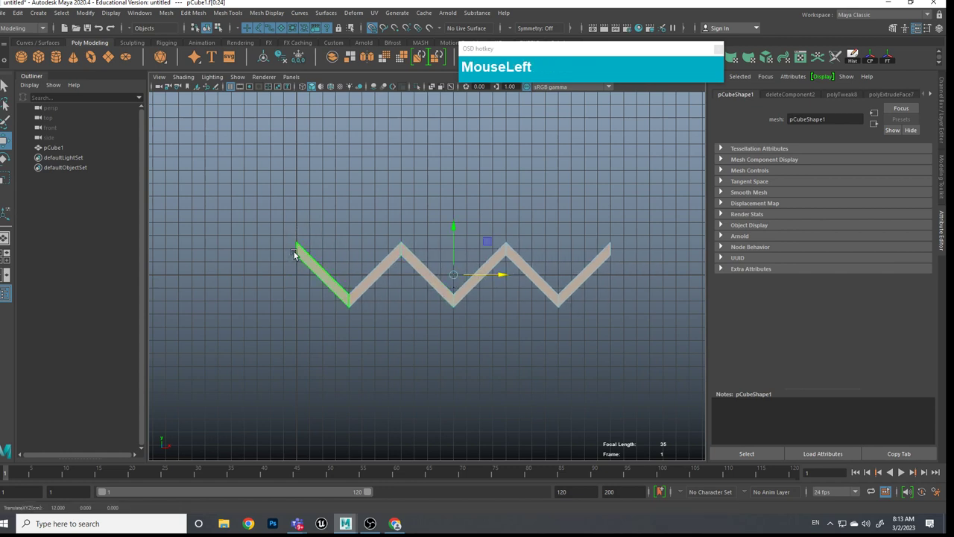
scroll("up", 3)
middle_click(304, 297)
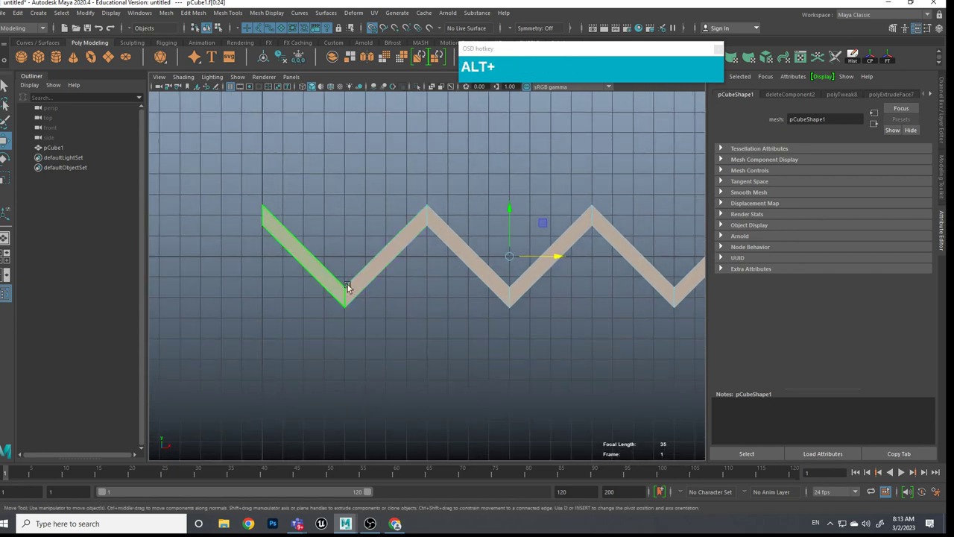
middle_click(503, 262)
middle_click(485, 248)
scroll("down", 3)
scroll("up", 3)
right_click(502, 249)
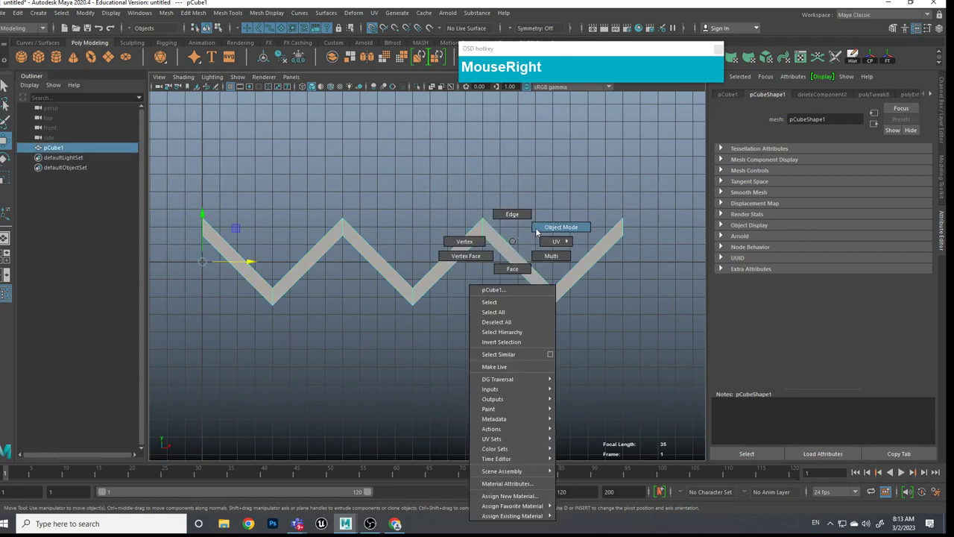
left_click(551, 218)
left_click(557, 236)
scroll("down", 3)
middle_click(542, 306)
Step: Preview the zigzag as a smoothed tube with 3 and orbit to check it in perspective
left_click(486, 280)
scroll("up", 3)
middle_click(516, 285)
left_click(421, 297)
scroll("down", 3)
left_click(447, 298)
scroll("up", 3)
left_click(457, 248)
key("3")
left_click(477, 322)
left_click(529, 261)
left_click(562, 270)
left_click_drag(416, 277, 414, 266)
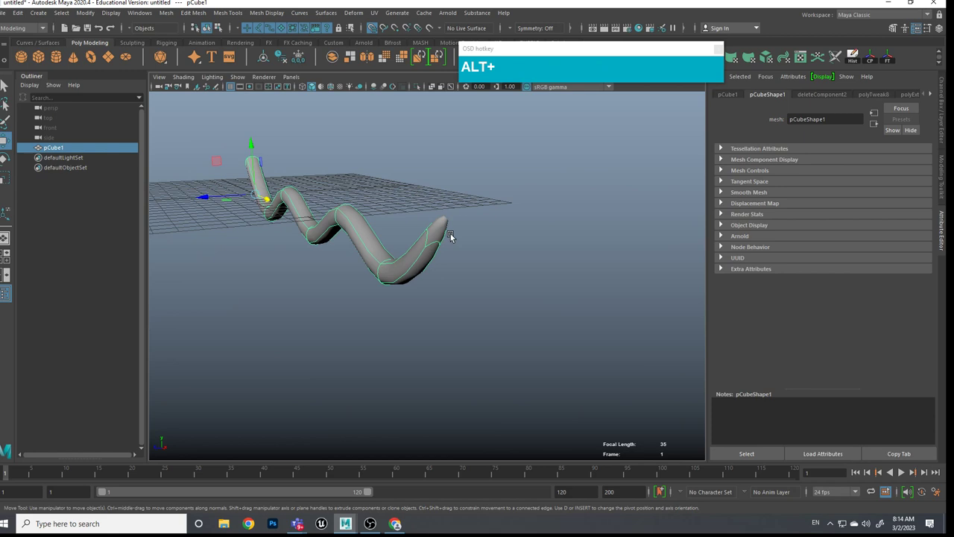
right_click(452, 231)
left_click(448, 231)
Step: Turn off the smooth preview and delete the unwanted segment face from the zigzag
key("1")
key("Delete")
scroll("down", 3)
left_click(411, 268)
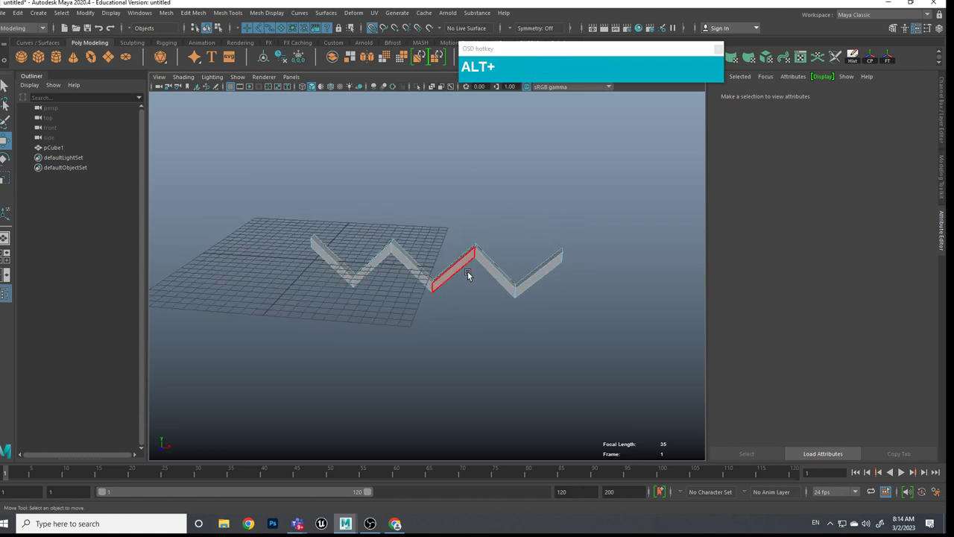
key("alt+3")
Step: Orbit and zoom around the zigzag strip to inspect it from different angles
left_click_drag(477, 299, 480, 310)
left_click(460, 309)
scroll("up", 3)
scroll("down", 3)
left_click(462, 309)
scroll("down", 3)
middle_click(472, 303)
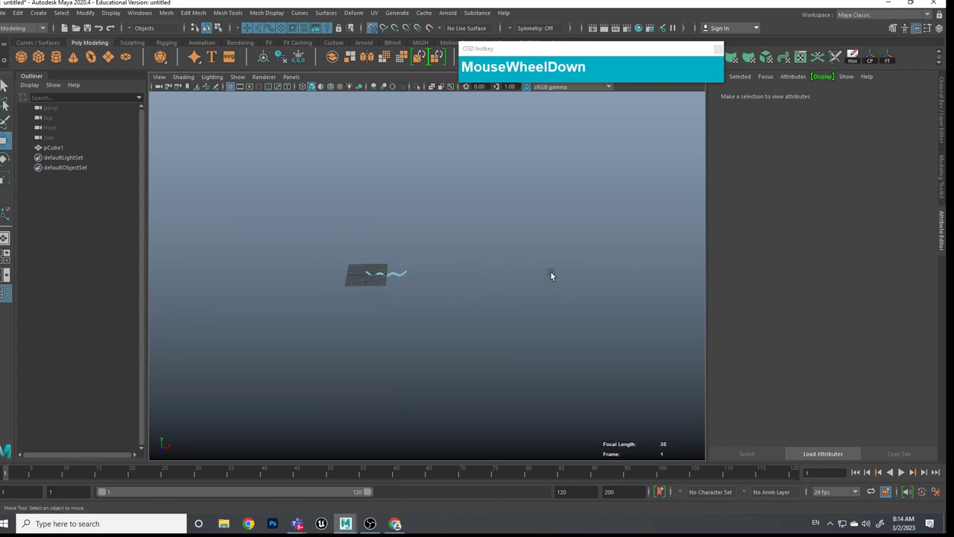
scroll("up", 3)
middle_click(380, 297)
scroll("up", 3)
middle_click(464, 296)
scroll("down", 3)
left_click(494, 330)
scroll("up", 3)
middle_click(498, 326)
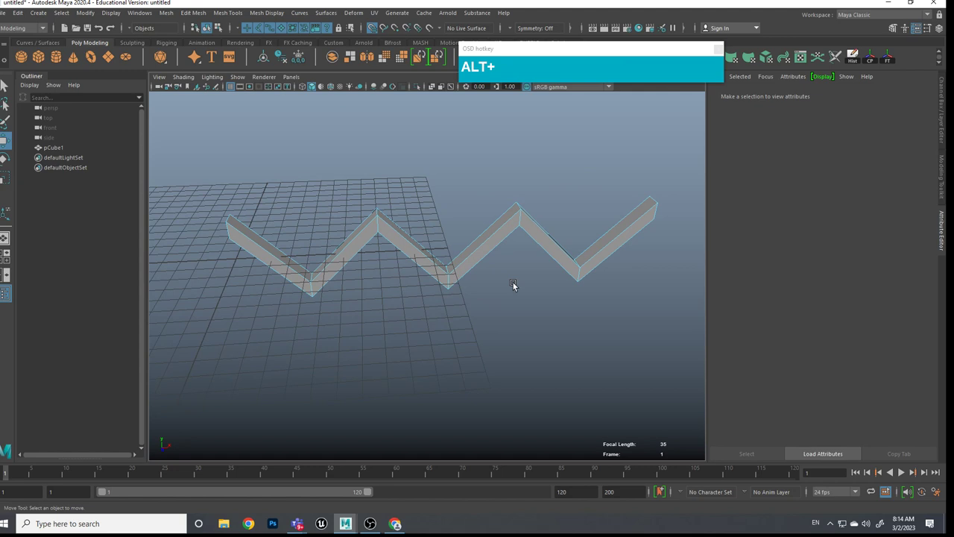
left_click(509, 292)
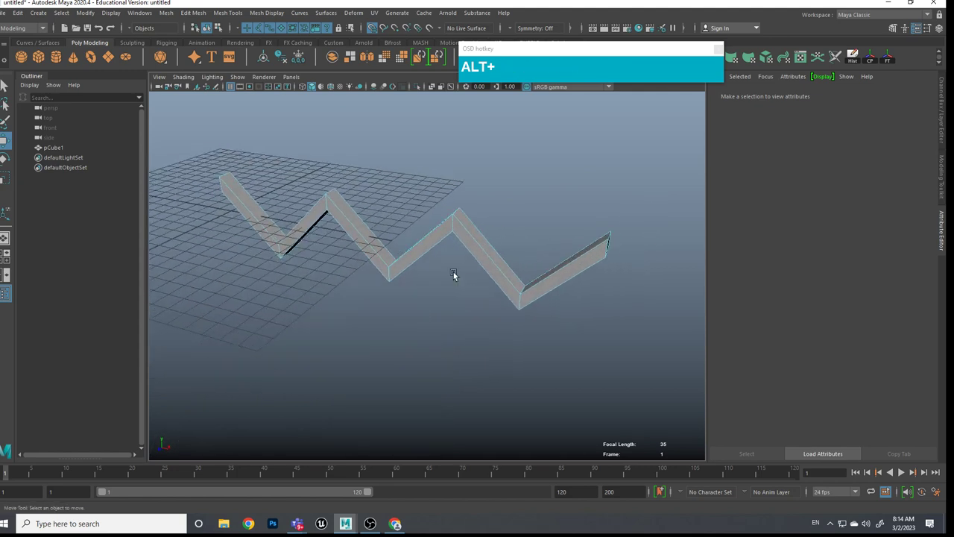
scroll("down", 3)
left_click(496, 301)
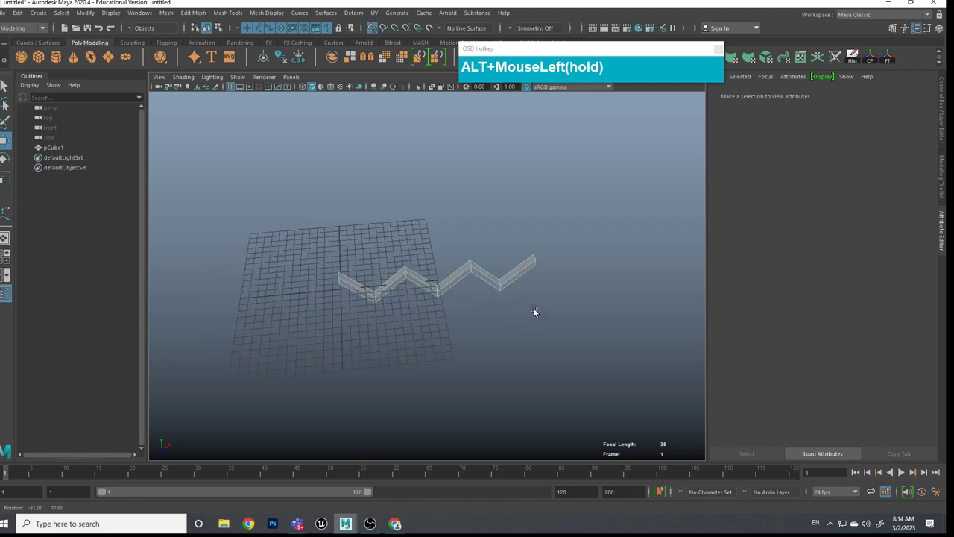
Step: Select the whole zigzag object and recentre it in the view, ready to move
right_click(479, 269)
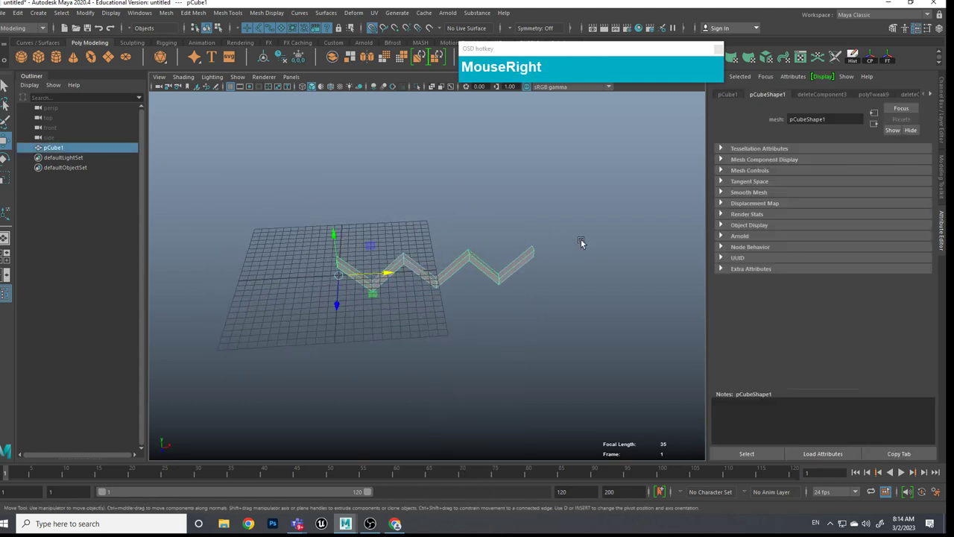
scroll("down", 3)
middle_click(398, 269)
scroll("down", 3)
middle_click(314, 281)
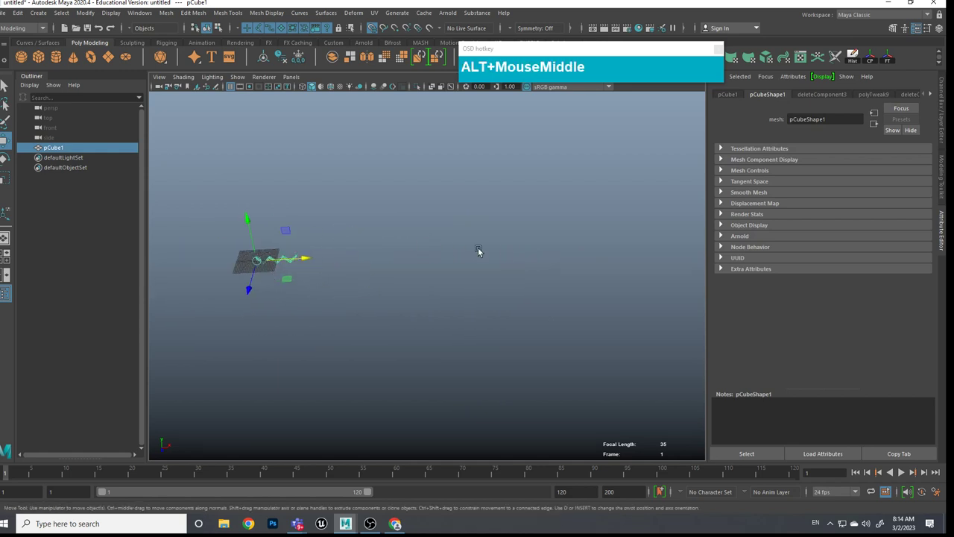
middle_click(480, 254)
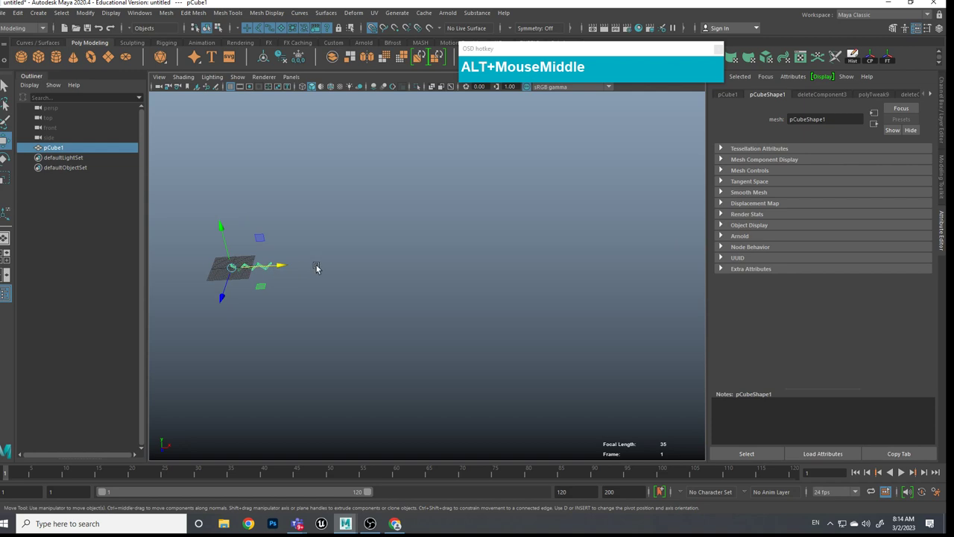
scroll("up", 3)
middle_click(222, 285)
middle_click(291, 267)
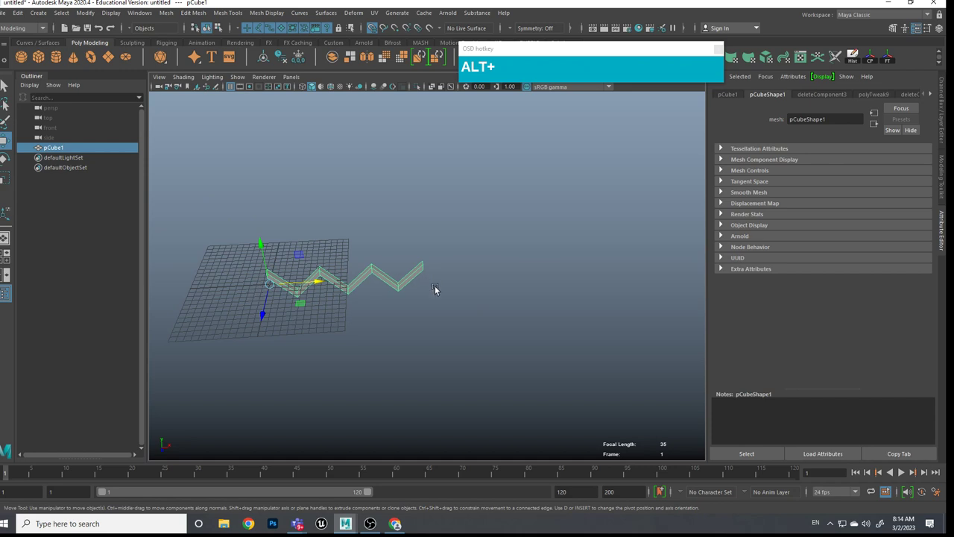
Step: In top view, create a locator and set its Translate X to 24 to mark the zigzag's length
left_click_drag(439, 321, 477, 326)
middle_click(411, 304)
scroll("down", 3)
left_click_drag(432, 325, 32, 21)
left_click_drag(52, 13, 601, 288)
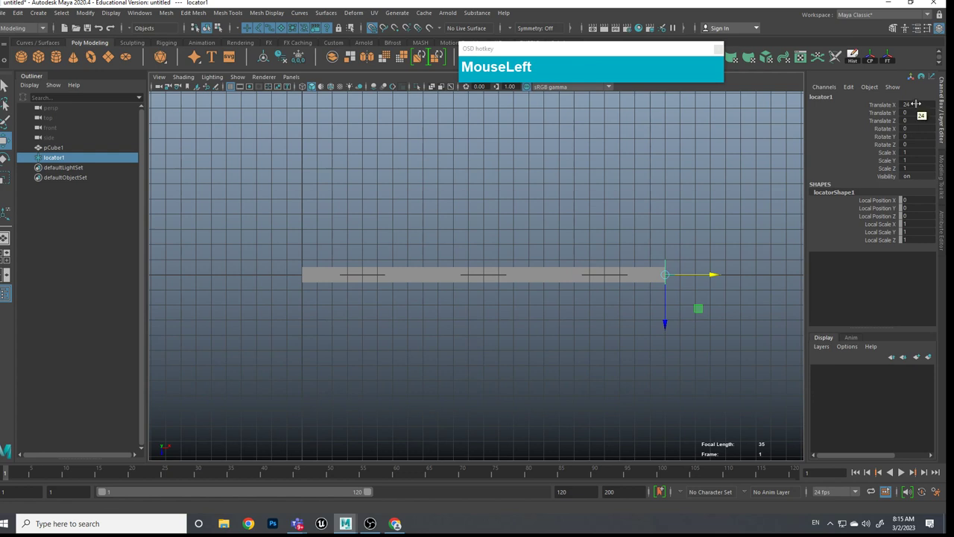
scroll("down", 3)
middle_click(477, 260)
scroll("down", 3)
middle_click(374, 258)
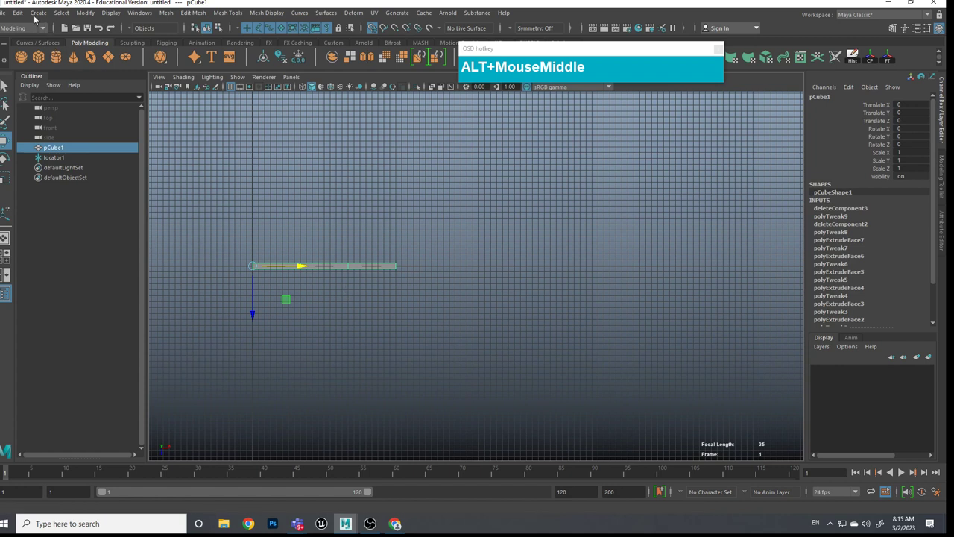
Step: With pCube1 selected, bring up the Edit > Duplicate Special options
left_click_drag(20, 15, 324, 229)
Step: Duplicate Special as Instance with Translate X 24 and 10 copies, extending the zigzag into one long chain
key("KP_2")
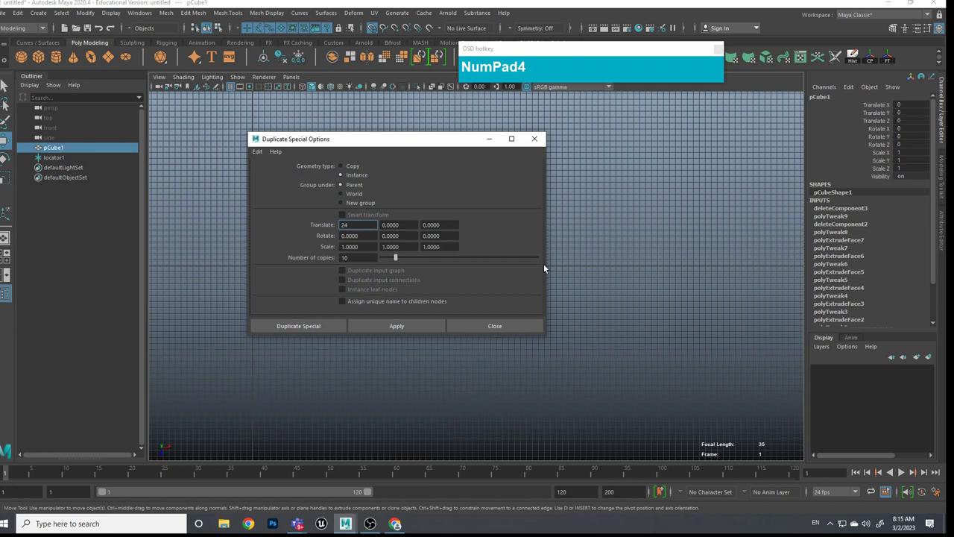
left_click(488, 187)
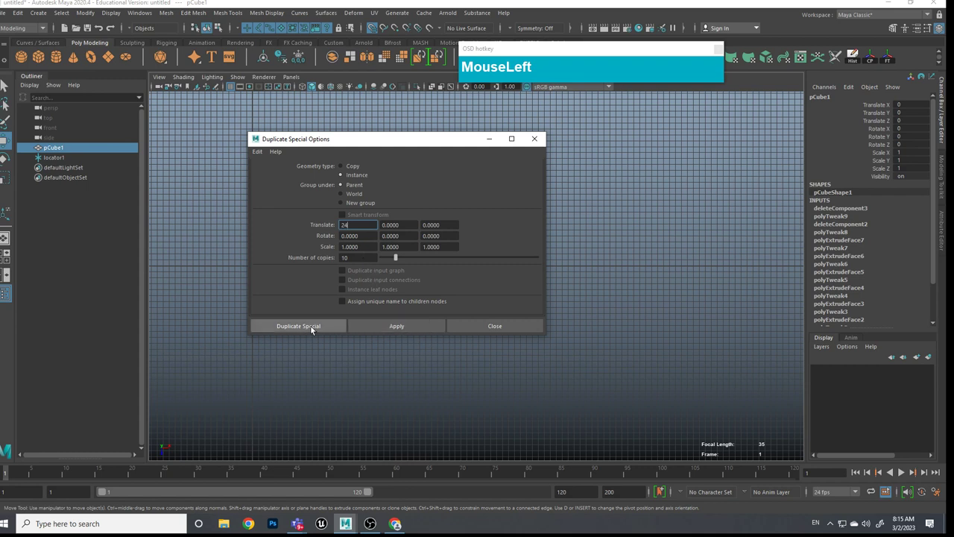
scroll("down", 3)
left_click(553, 366)
scroll("down", 3)
left_click(585, 356)
middle_click(595, 346)
scroll("down", 3)
middle_click(396, 380)
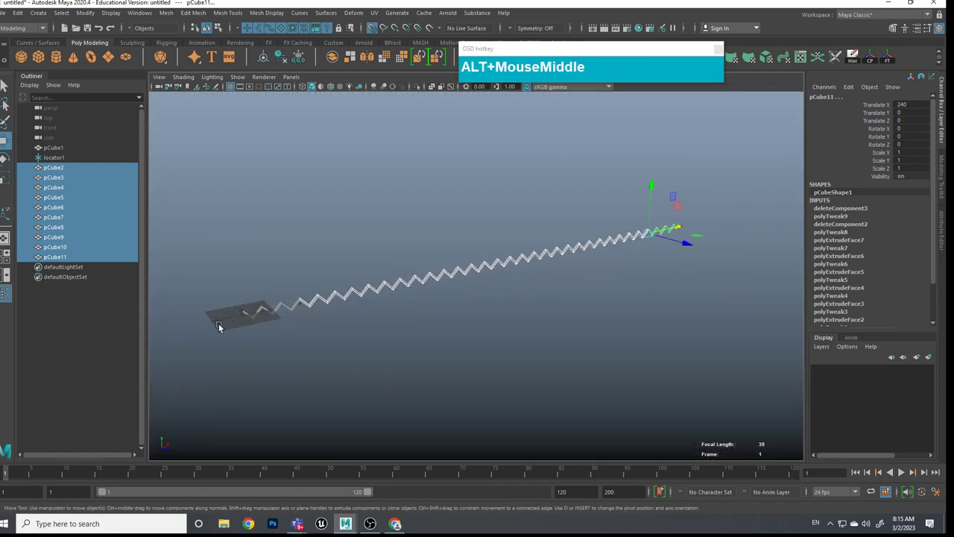
Step: Select all the zigzag pieces and Mesh > Combine them into a single mesh, pCube12
scroll("down", 3)
left_click(514, 359)
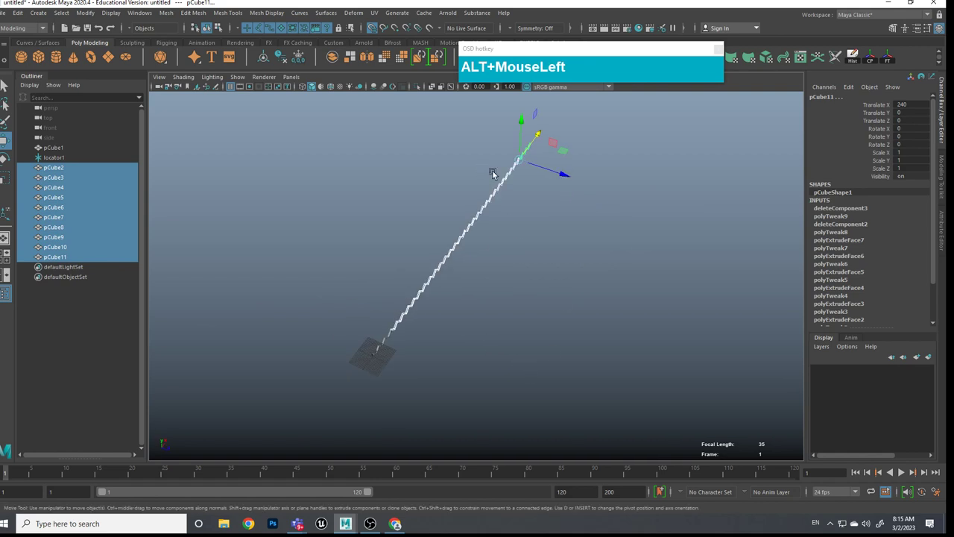
left_click_drag(568, 276, 528, 264)
scroll("up", 3)
middle_click(463, 285)
left_click(488, 281)
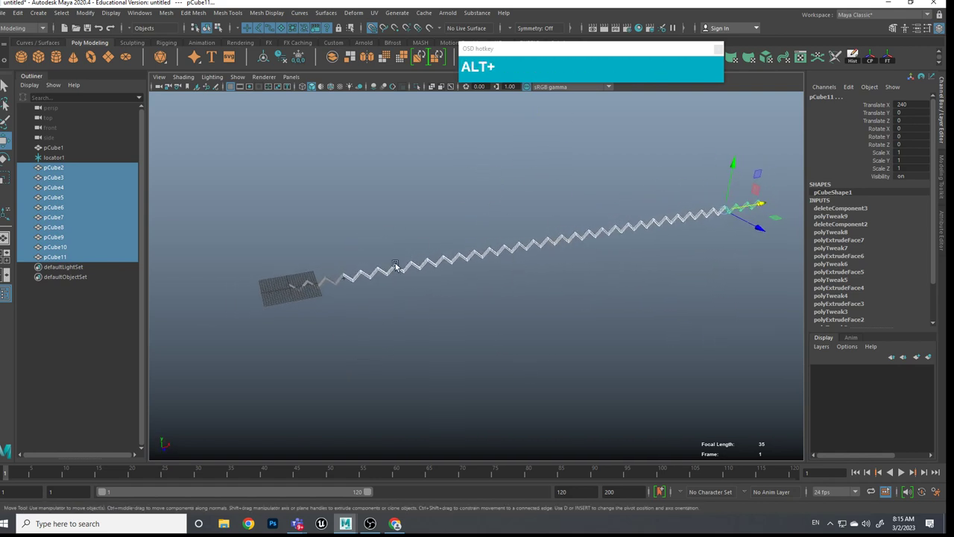
left_click(434, 276)
scroll("up", 3)
middle_click(345, 295)
scroll("down", 3)
middle_click(621, 255)
right_click(536, 253)
scroll("down", 3)
left_click(445, 210)
right_click(518, 264)
left_click(494, 245)
scroll("up", 3)
left_click(62, 161)
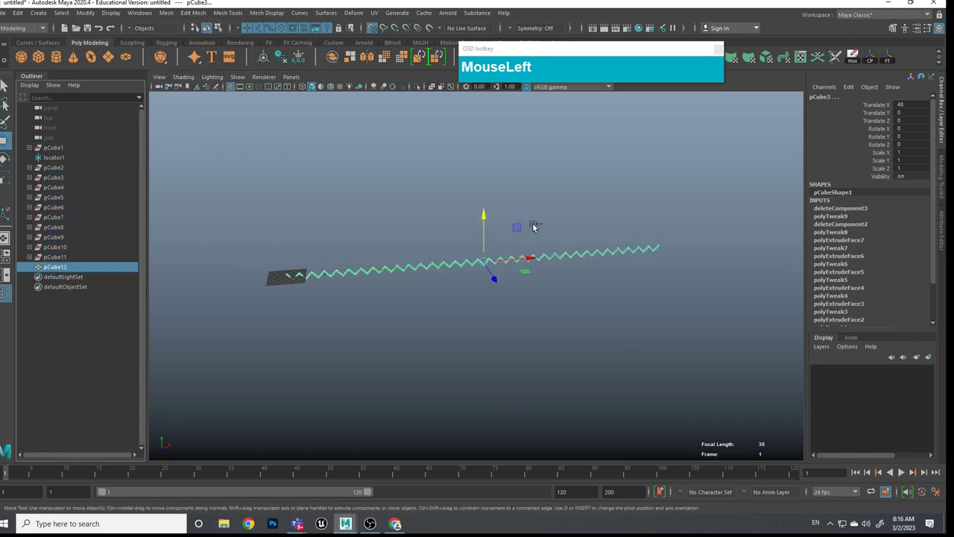
Step: Smooth-preview the combined strand with key 3, inspect along its length, and enter Vertex mode on it
scroll("up", 3)
middle_click(545, 270)
scroll("up", 3)
middle_click(445, 273)
scroll("up", 3)
scroll("down", 3)
middle_click(373, 246)
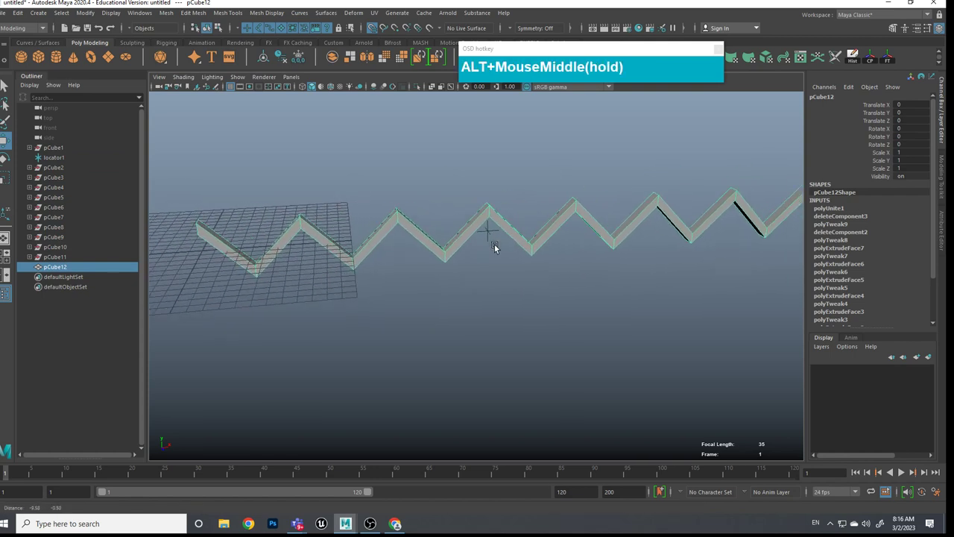
left_click_drag(444, 228, 489, 290)
key("3")
middle_click(478, 266)
scroll("up", 3)
middle_click(631, 240)
middle_click(434, 222)
scroll("up", 3)
middle_click(535, 204)
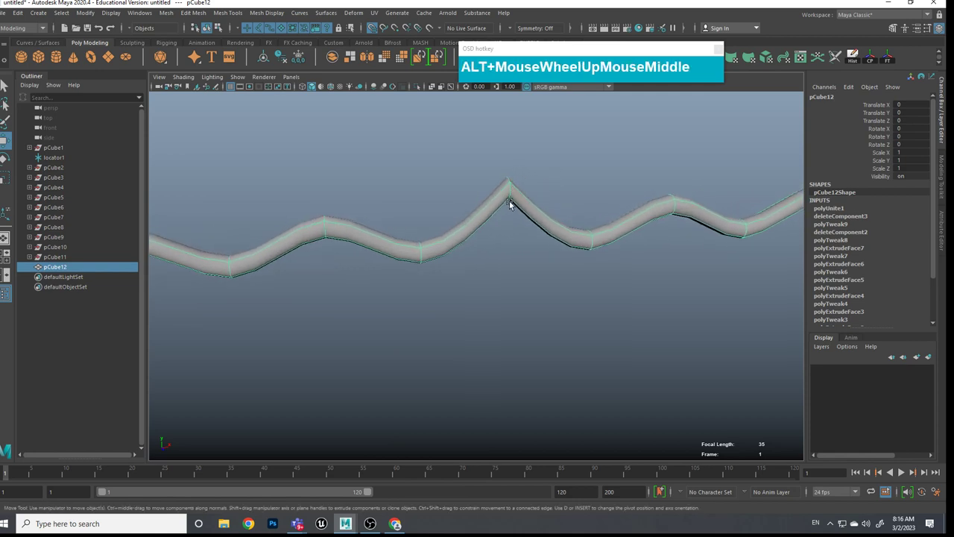
scroll("down", 3)
scroll("up", 3)
scroll("down", 3)
middle_click(633, 261)
scroll("up", 3)
scroll("down", 3)
scroll("up", 3)
scroll("down", 3)
scroll("up", 3)
right_click(526, 234)
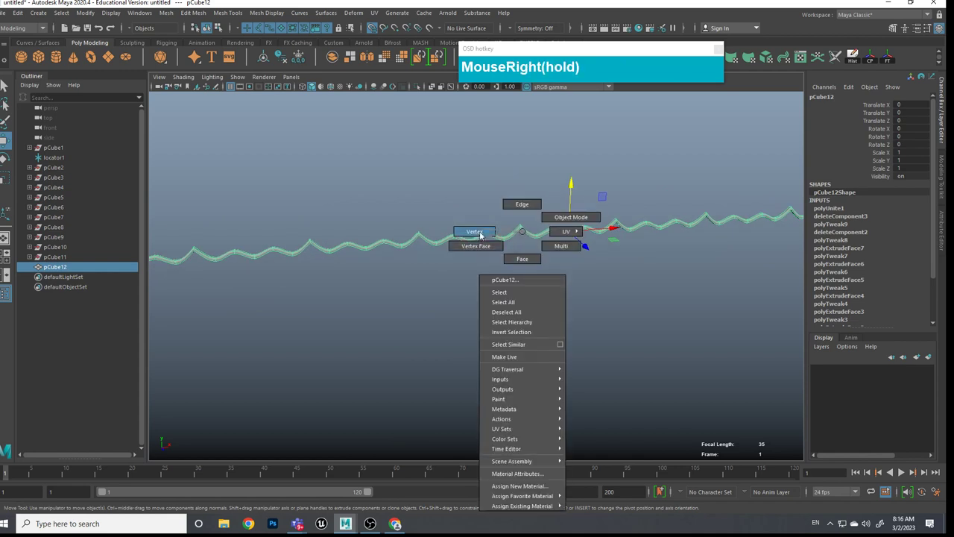
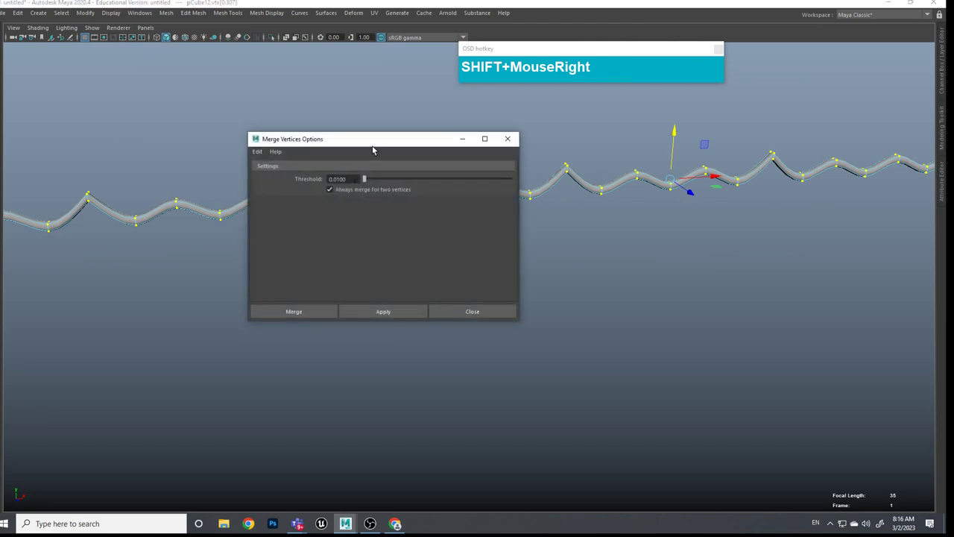
Step: Merge all the strand's coincident vertices via Edit Mesh > Merge, then return to Object Mode
left_click(370, 156)
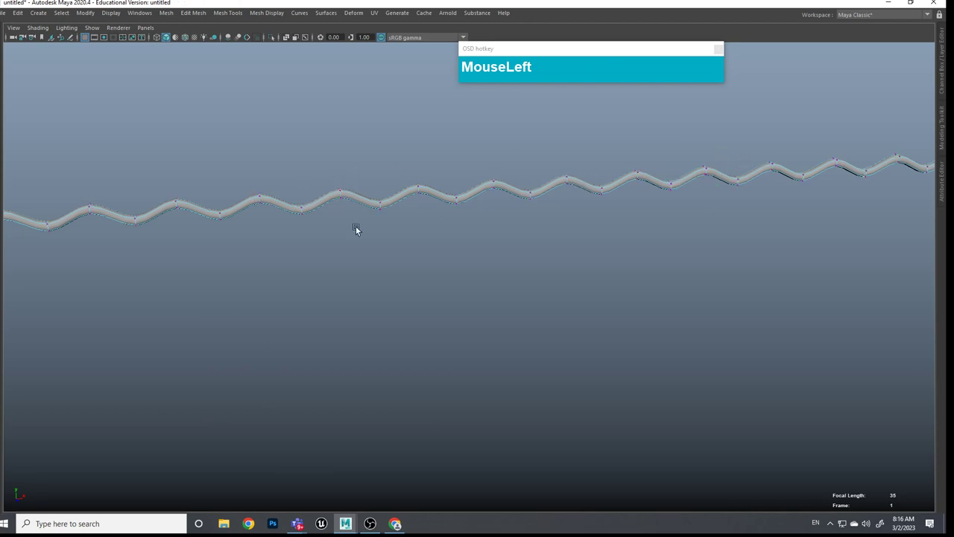
right_click(406, 197)
left_click(443, 173)
scroll("down", 3)
scroll("up", 3)
scroll("down", 3)
scroll("up", 3)
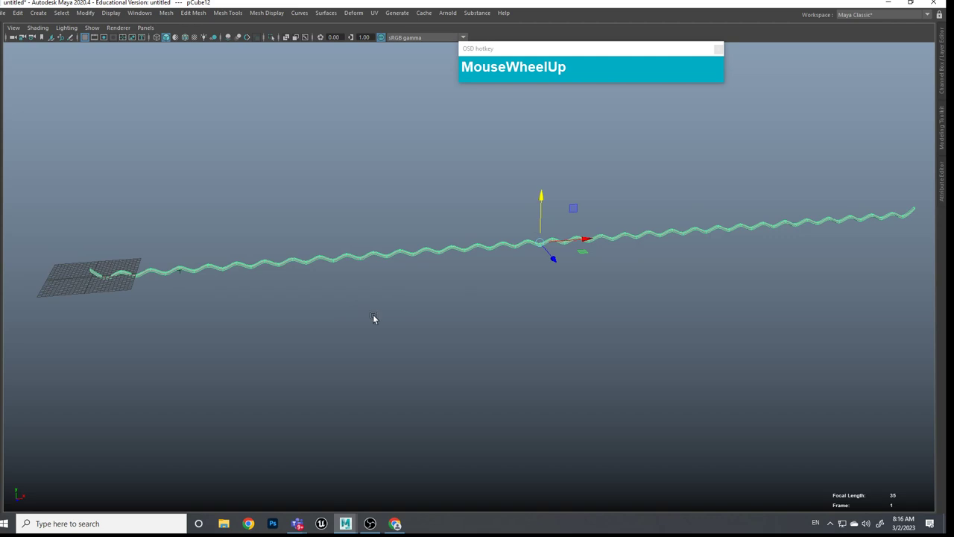
Step: In top view, duplicate the strand with Ctrl+D and start moving the copy half a wavelength along X
left_click_drag(360, 325, 191, 305)
middle_click(261, 304)
scroll("up", 3)
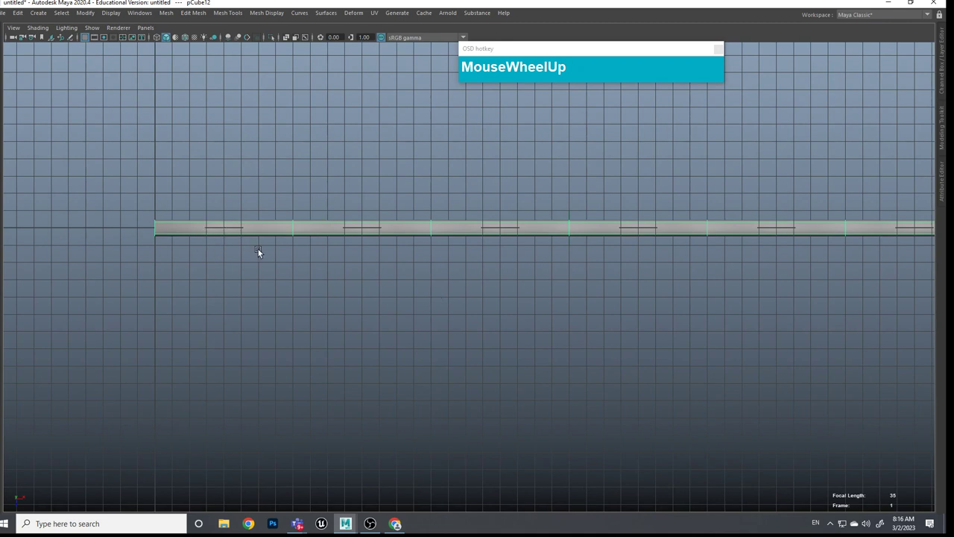
scroll("down", 3)
scroll("down", 3)
middle_click(334, 260)
left_click(308, 220)
scroll("down", 3)
middle_click(474, 273)
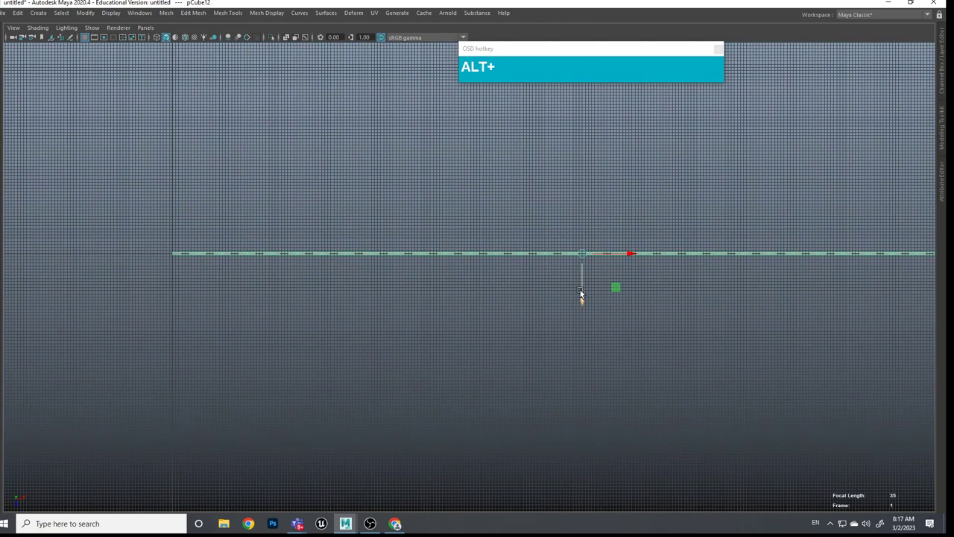
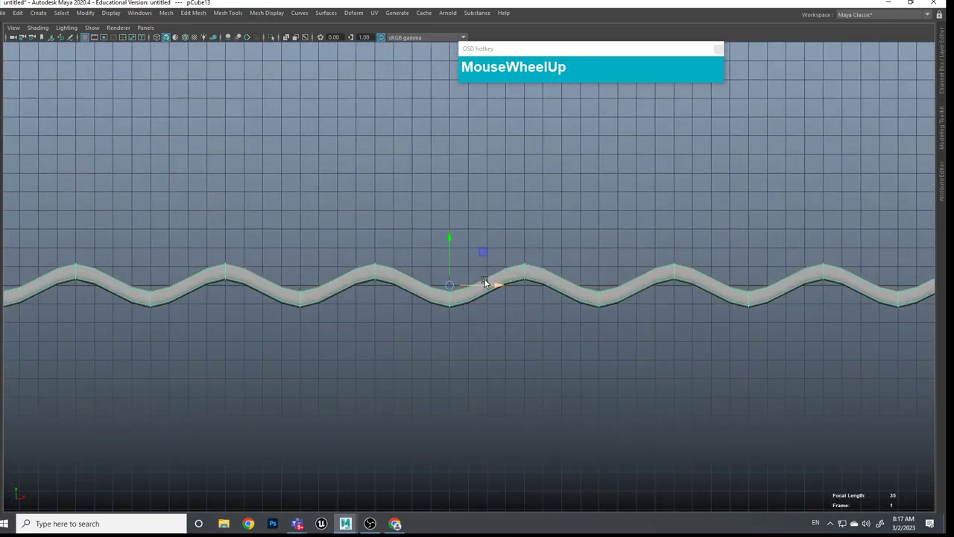
Step: Slide the copied strand along X so its waves cross the first strand's, checking from several angles
left_click_drag(486, 286, 376, 283)
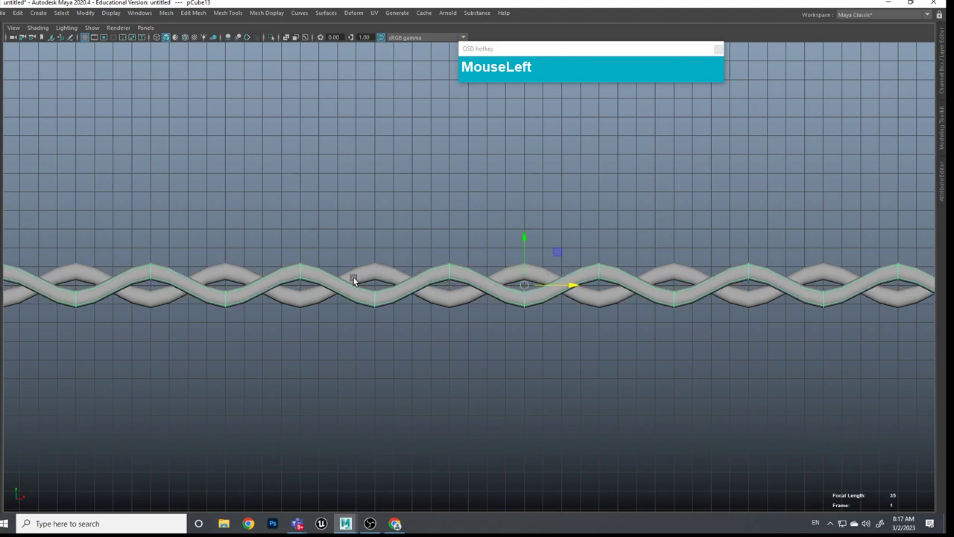
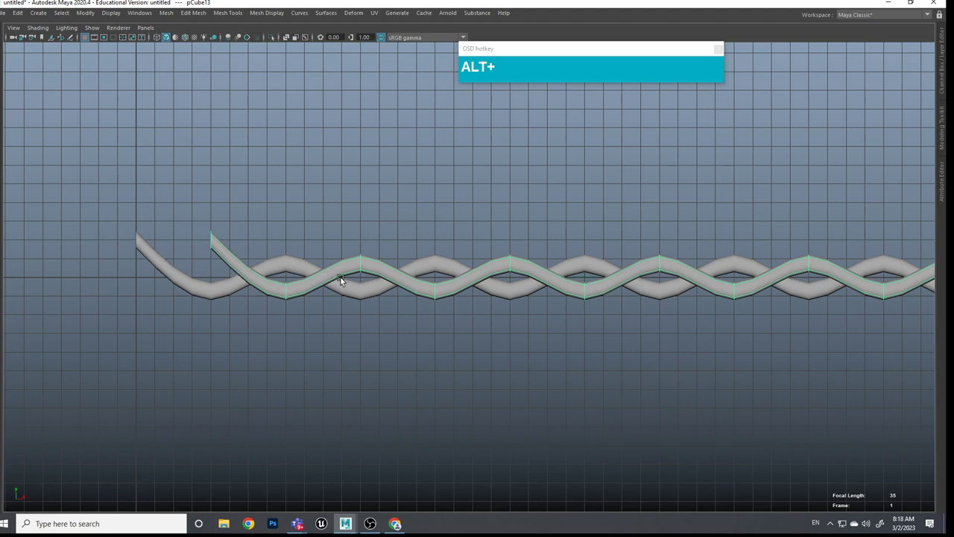
left_click_drag(463, 287, 505, 276)
scroll("down", 3)
scroll("up", 3)
scroll("down", 3)
left_click_drag(512, 155, 604, 292)
left_click(586, 296)
left_click(435, 282)
left_click(424, 267)
scroll("up", 3)
left_click_drag(415, 281, 454, 278)
Step: In top view, shift one strand along Z to set the two strands apart side by side
left_click(524, 326)
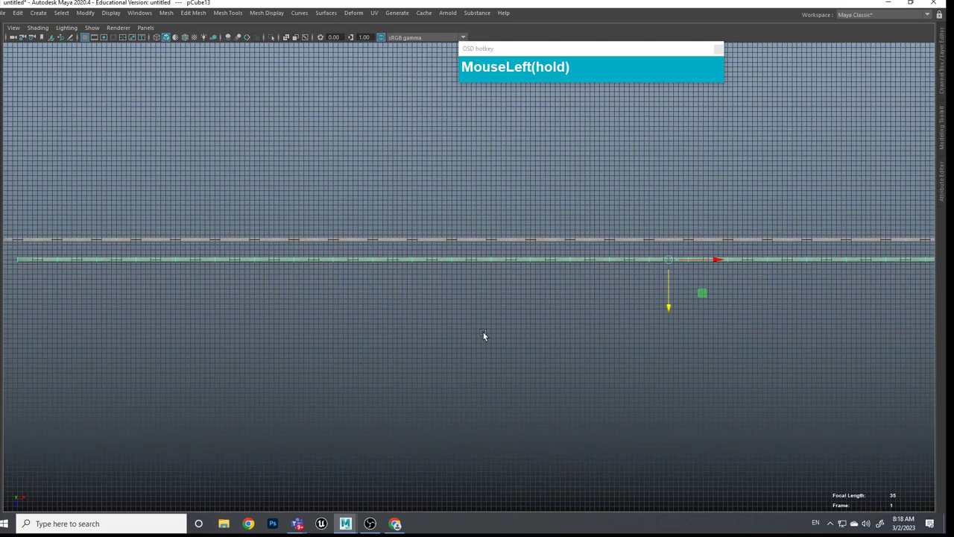
middle_click(487, 269)
scroll("up", 3)
middle_click(449, 391)
scroll("up", 3)
Step: Select both strands, Mesh > Combine them into one strand-pair object and merge its vertices
left_click_drag(479, 341, 560, 334)
left_click(562, 335)
middle_click(466, 321)
left_click(526, 315)
middle_click(471, 306)
left_click(559, 313)
middle_click(460, 303)
middle_click(502, 275)
left_click(660, 297)
middle_click(737, 307)
left_click(672, 374)
left_click(557, 369)
middle_click(614, 385)
left_click_drag(479, 270, 465, 146)
Step: Delete the strand pair's construction history, then delete pCube1–pCube11 from the Outliner
key("ctrl+space")
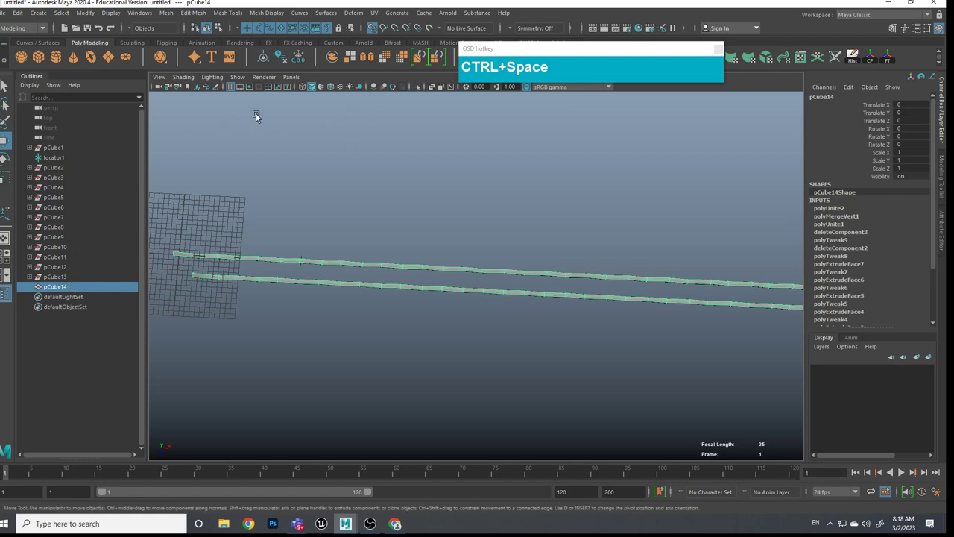
left_click(287, 61)
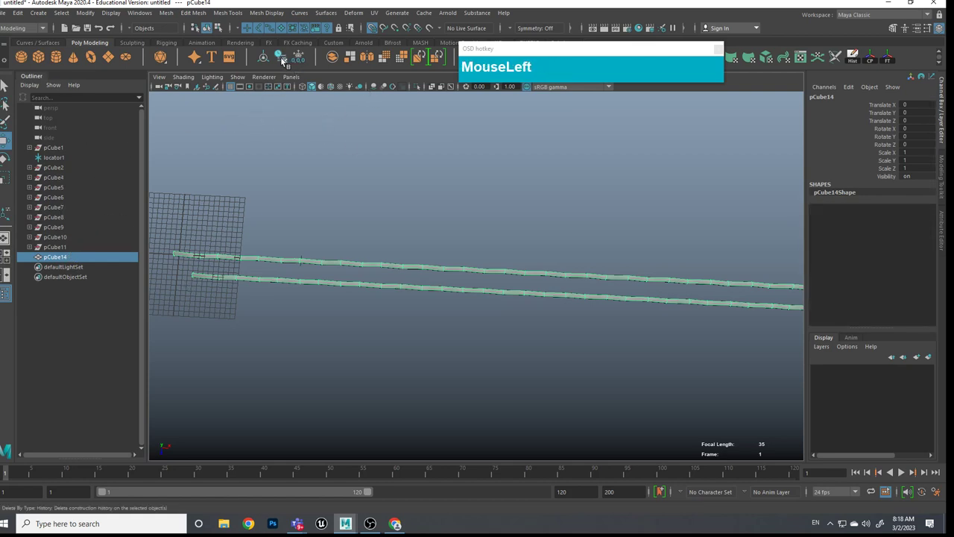
left_click(57, 168)
left_click(60, 149)
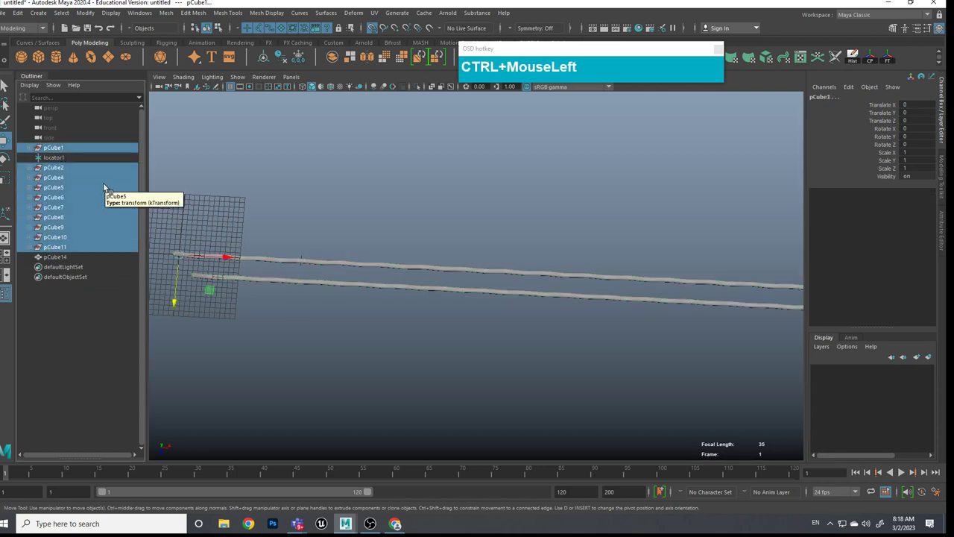
key("Delete")
Step: Reframe the view on the remaining locator and combined two-strand mesh
left_click(461, 300)
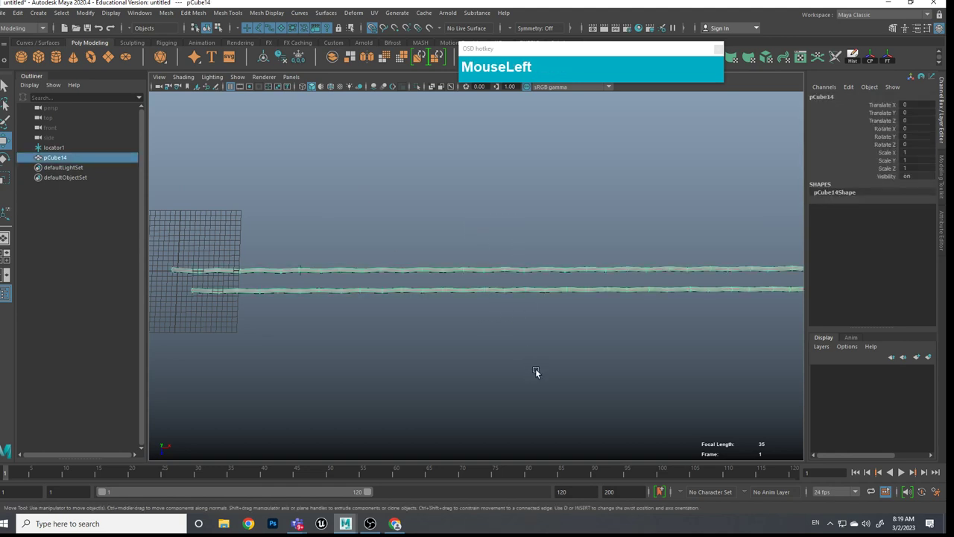
left_click(619, 350)
middle_click(616, 324)
left_click(513, 339)
middle_click(594, 346)
middle_click(306, 325)
left_click(316, 328)
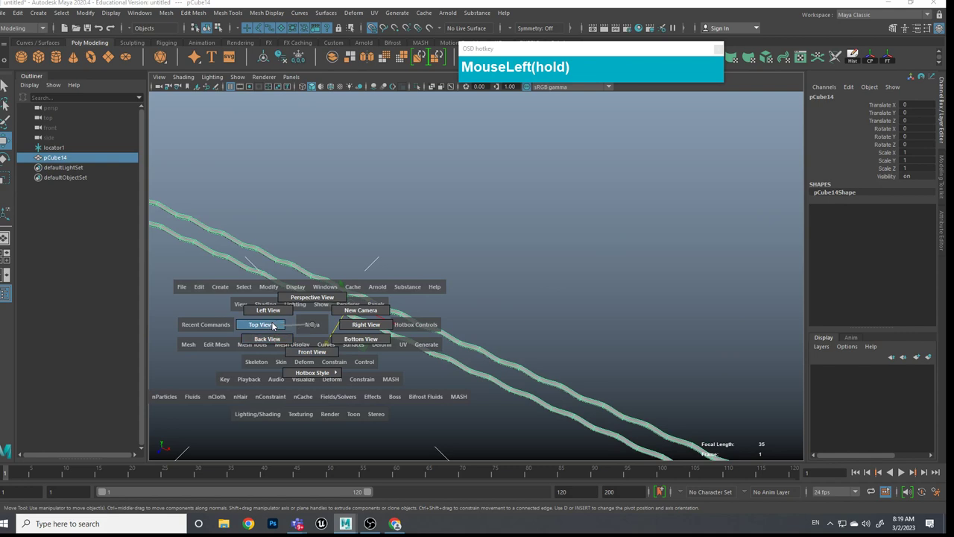
Step: In top view, duplicate the strand pair with Ctrl+D and move the copy 8 units along Z
scroll("up", 3)
middle_click(469, 322)
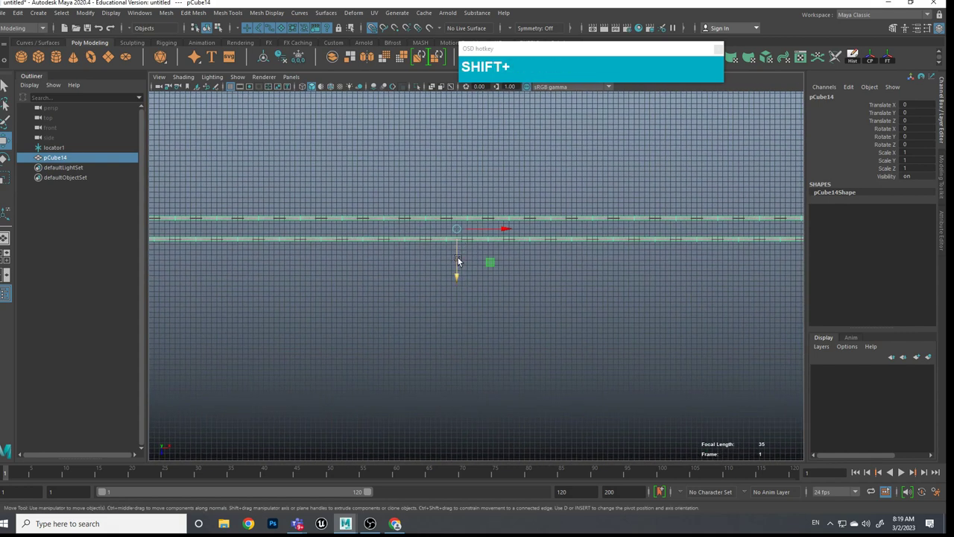
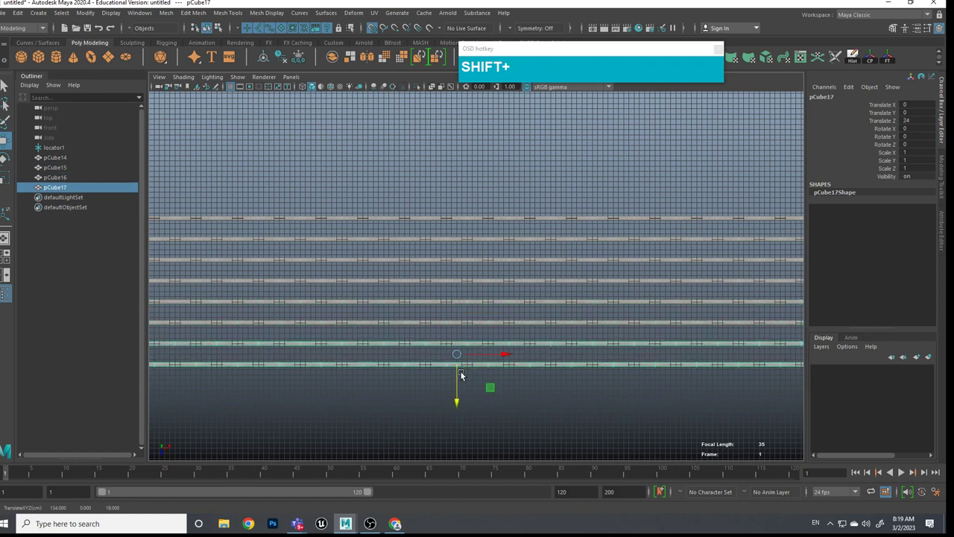
left_click(459, 383)
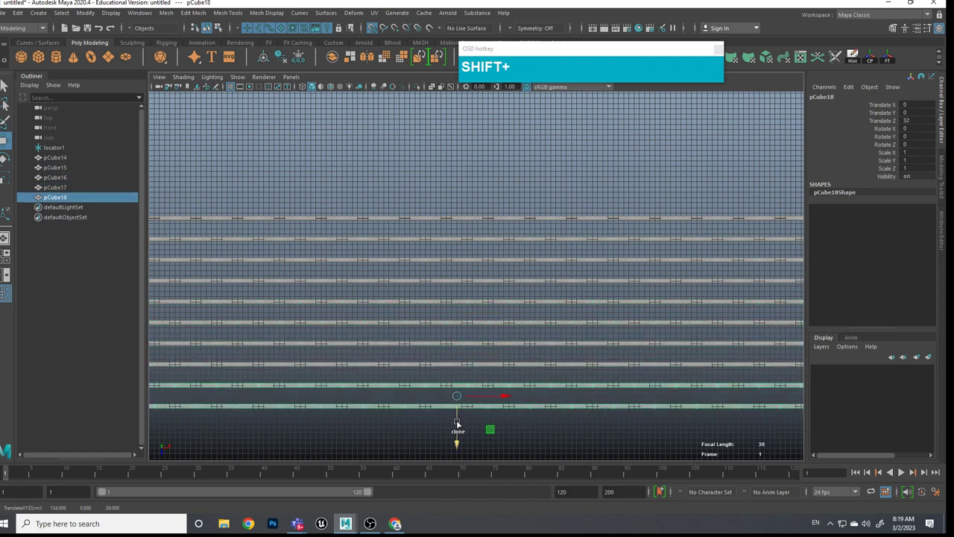
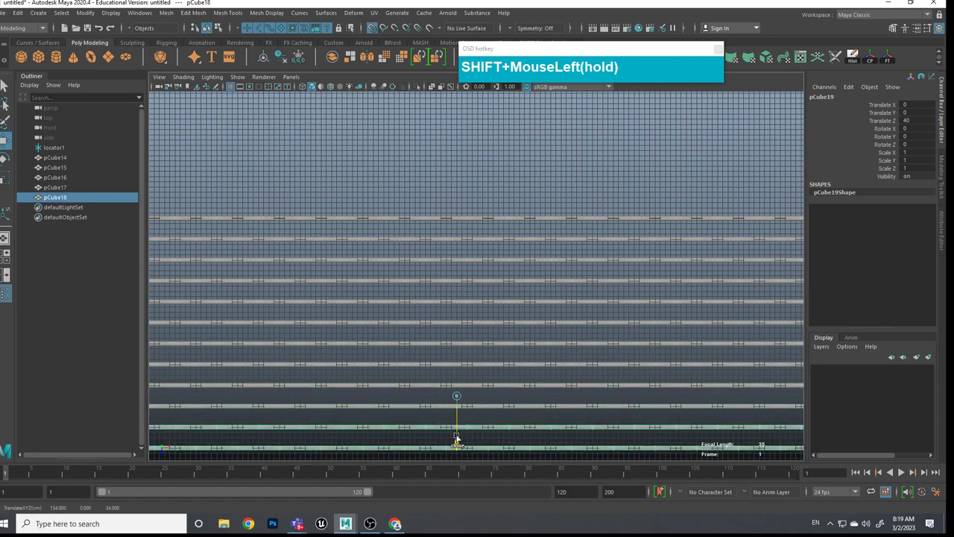
scroll("down", 3)
left_click(511, 337)
Step: Repeat with Shift+D several times, stacking evenly spaced parallel strand pairs into a flat panel
scroll("down", 3)
scroll("up", 3)
left_click(512, 324)
left_click(525, 320)
scroll("down", 3)
middle_click(565, 301)
left_click(473, 271)
middle_click(456, 283)
left_click(461, 285)
left_click(448, 305)
scroll("down", 3)
middle_click(471, 319)
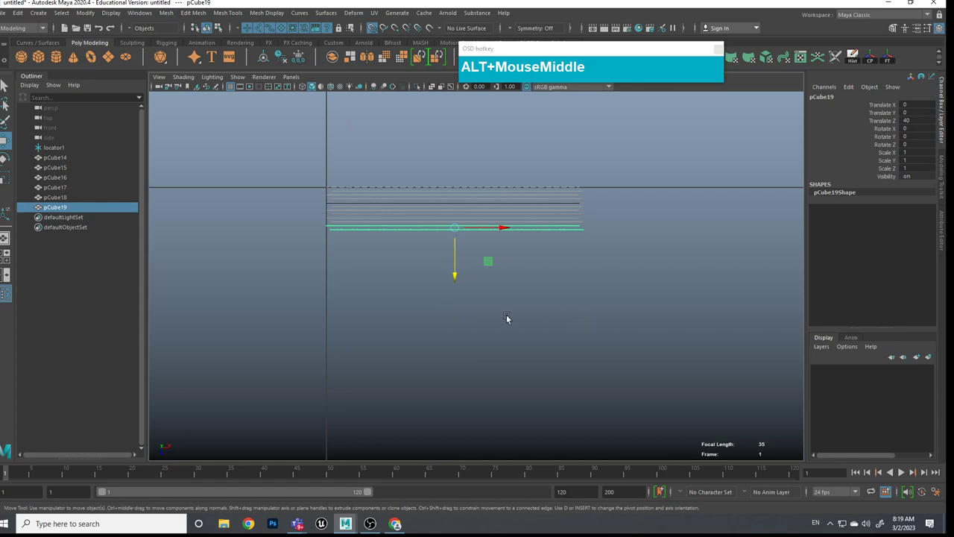
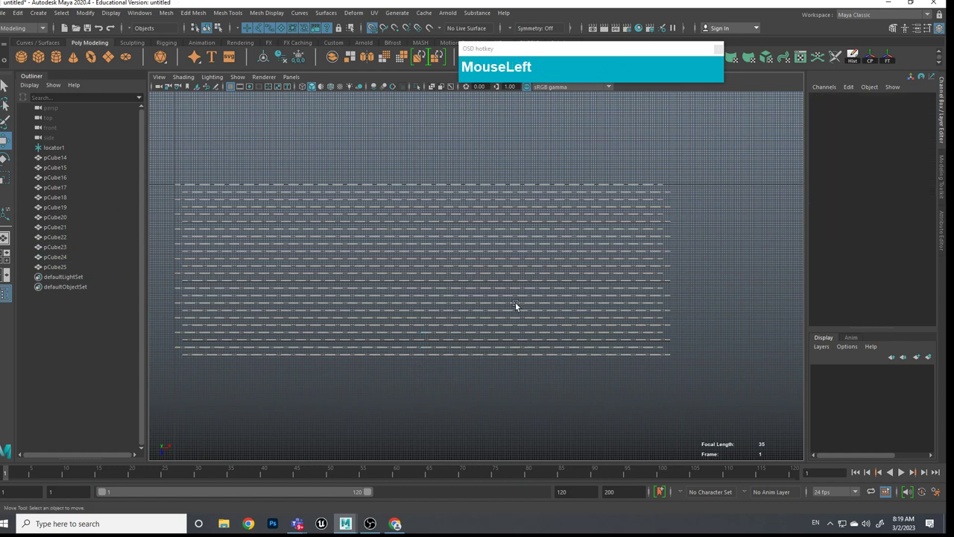
Step: Select all the parallel strand copies pCube14–pCube25 from the perspective view
scroll("down", 3)
left_click(537, 326)
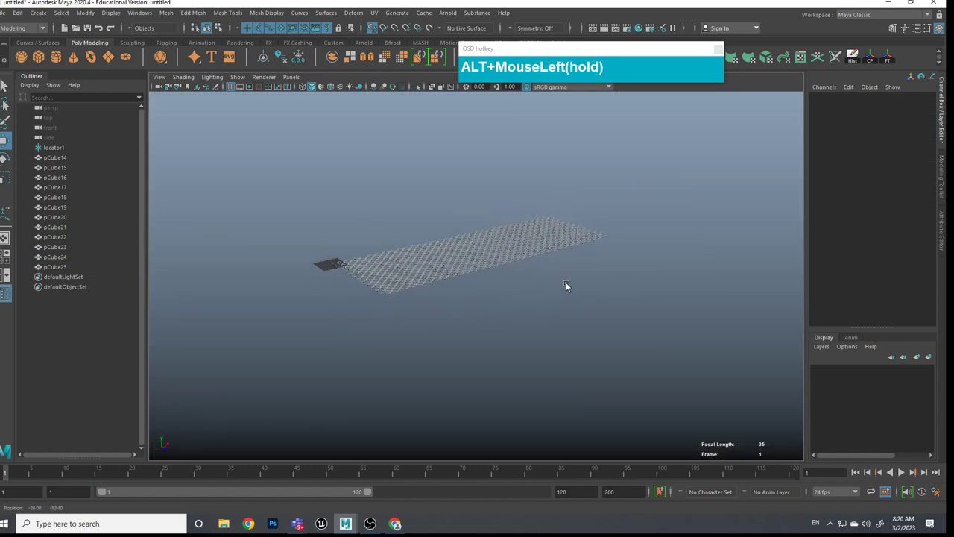
scroll("up", 3)
left_click_drag(567, 306, 526, 331)
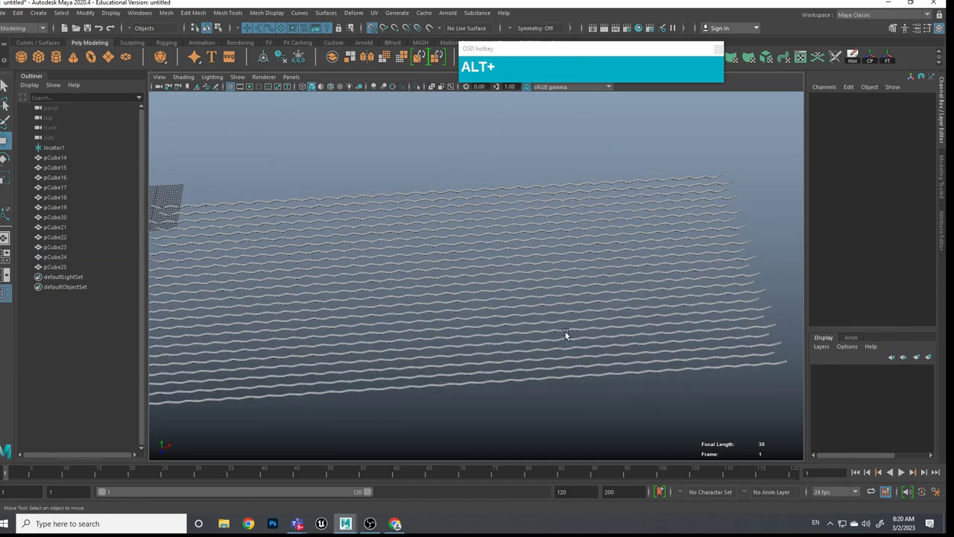
scroll("down", 3)
left_click(535, 355)
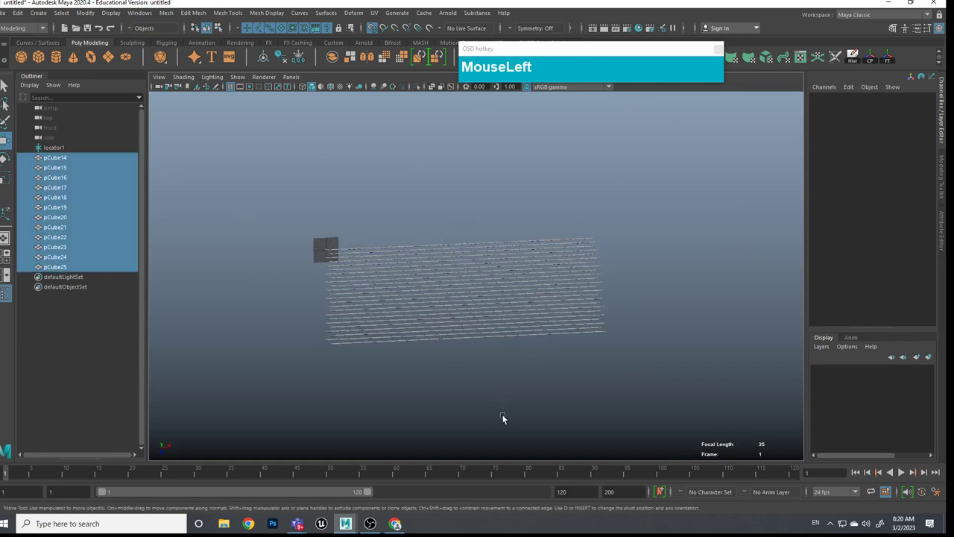
Step: Combine the strand copies into one panel mesh pCube26 and delete its construction history
left_click(511, 377)
left_click(513, 379)
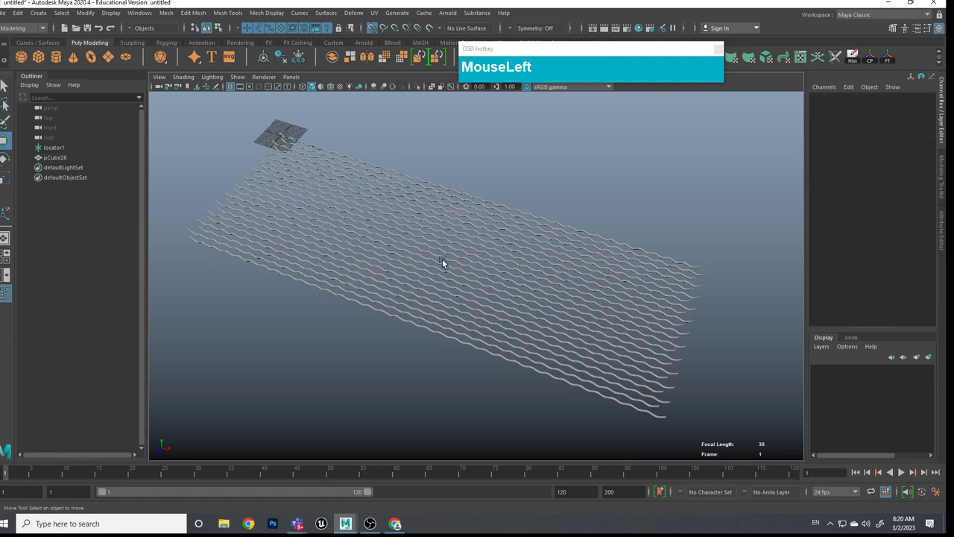
left_click(453, 265)
Step: Duplicate panel pCube26 and rotate the copy pCube27 -90 degrees on Y so it crosses the original
left_click(501, 277)
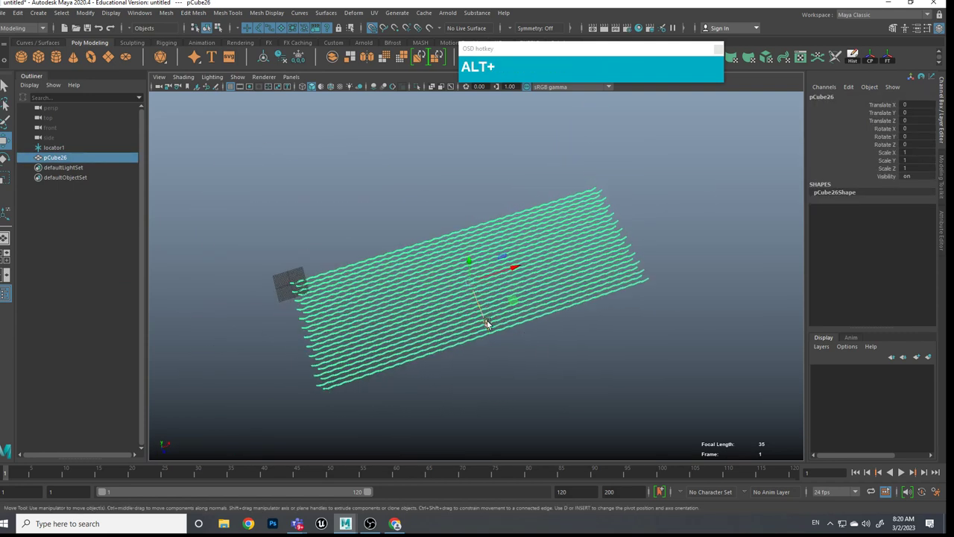
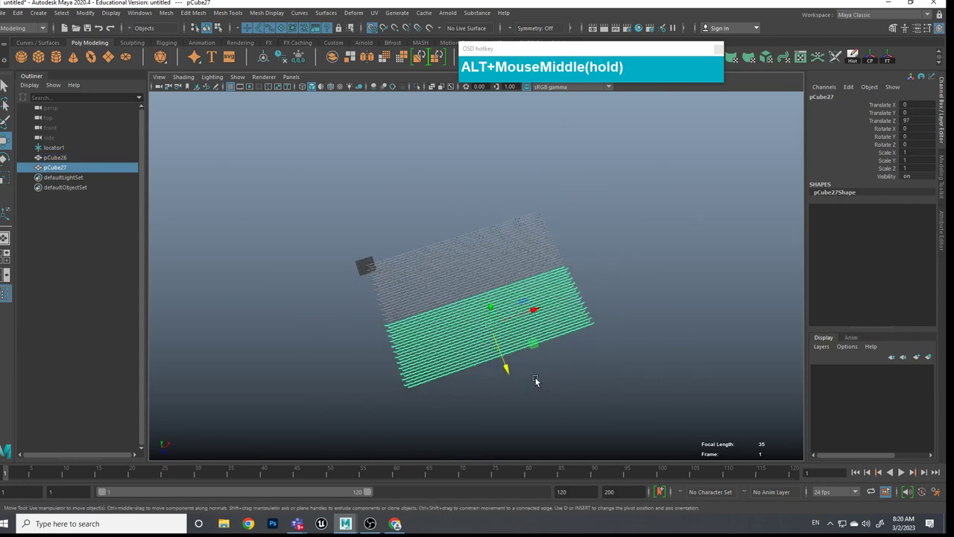
key("e")
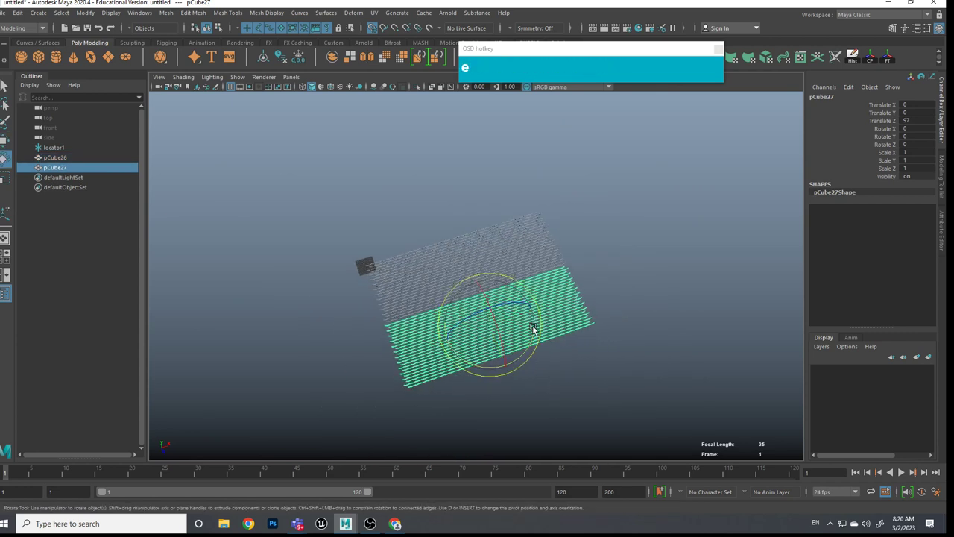
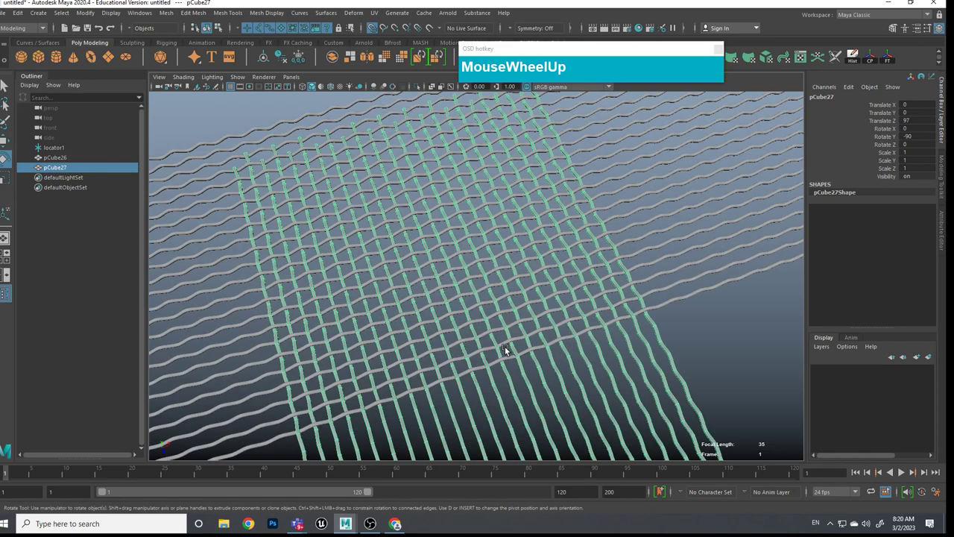
left_click(509, 351)
middle_click(572, 328)
left_click(569, 352)
scroll("up", 3)
left_click(581, 280)
Step: Orbit around the crossed panels to inspect the grid and select the second wire strip
left_click(782, 153)
scroll("down", 3)
left_click(673, 225)
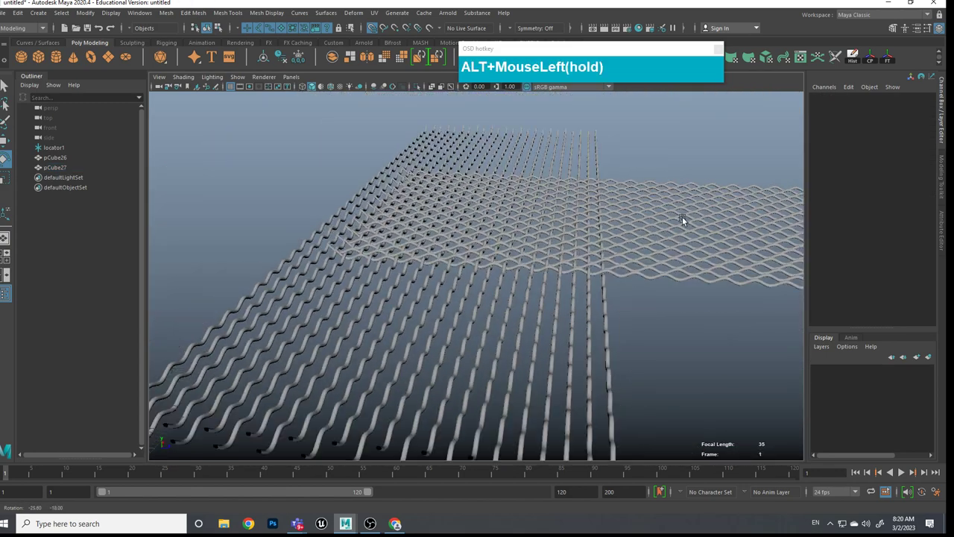
scroll("up", 3)
left_click(671, 236)
scroll("down", 3)
middle_click(678, 283)
left_click(624, 275)
scroll("down", 3)
middle_click(630, 279)
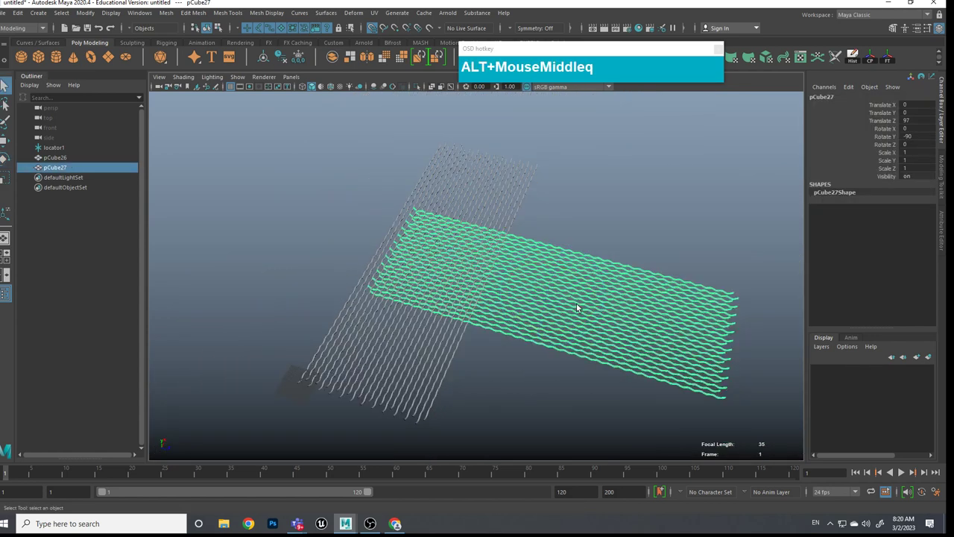
Step: Move the second wire strip pCube27 along X and Z so it lies over the first strip
type("q")
scroll("up", 3)
type("MouseWheelUpw")
left_click_drag(606, 305, 557, 299)
left_click(531, 309)
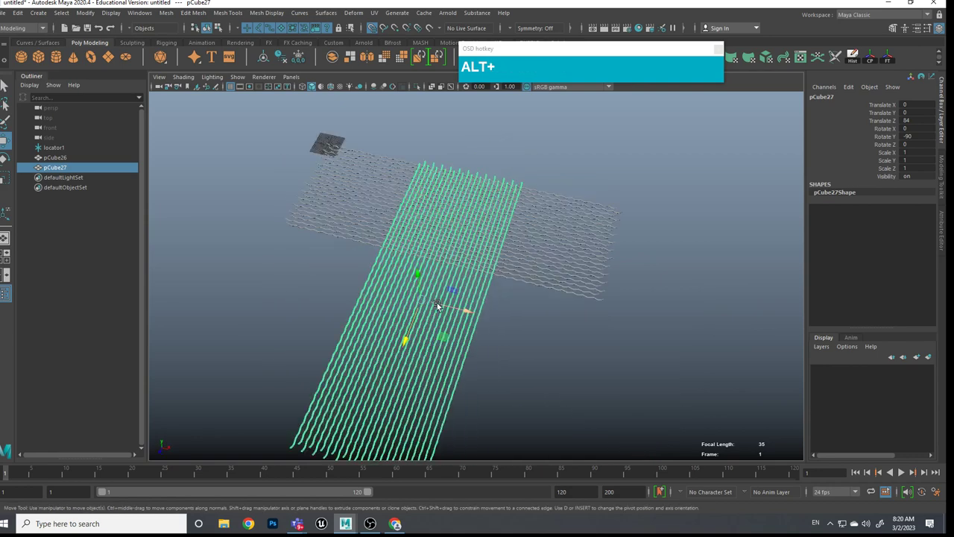
left_click_drag(463, 312, 368, 286)
left_click(378, 291)
Step: From a top view, marquee-select faces of part of pCube27's crossing strands for moving
middle_click(525, 314)
scroll("up", 3)
left_click(513, 259)
scroll("down", 3)
left_click(524, 275)
scroll("up", 3)
middle_click(529, 265)
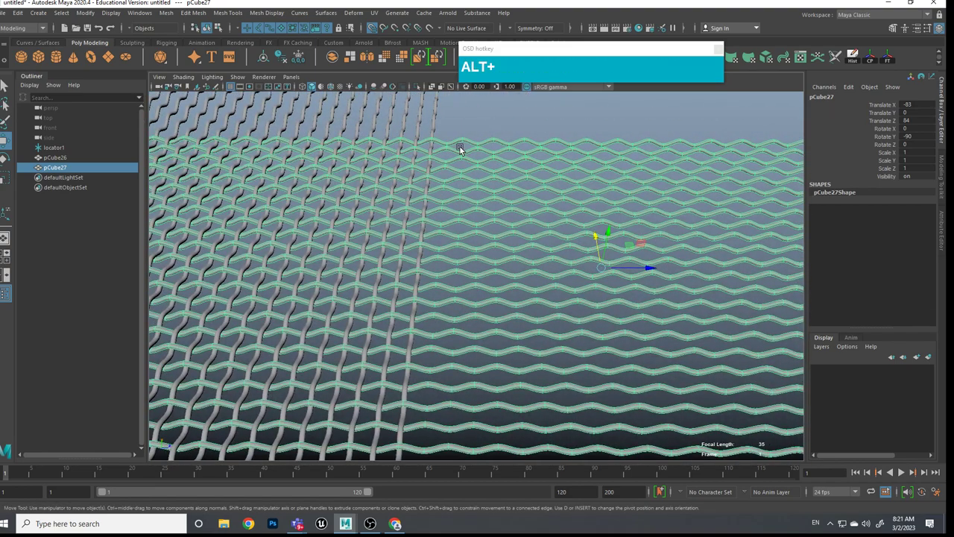
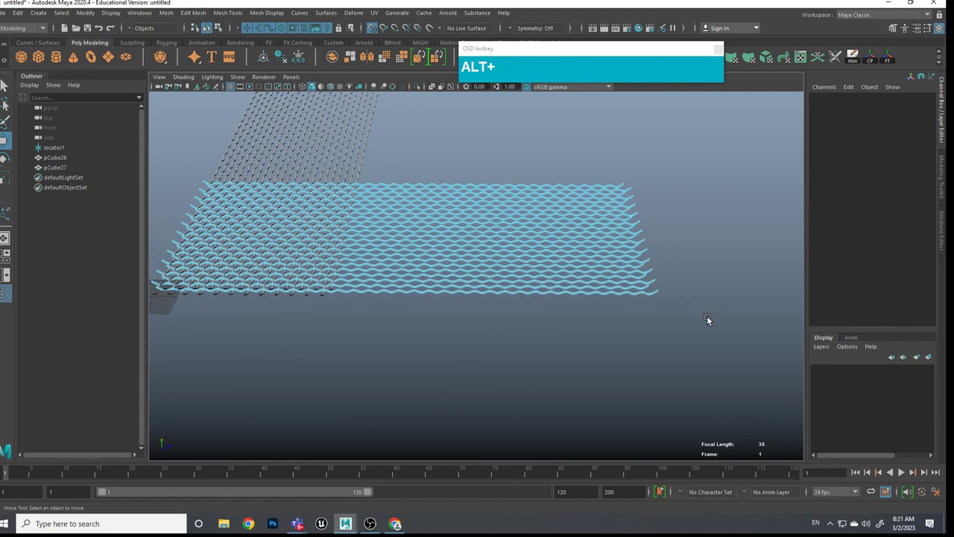
left_click_drag(671, 321, 539, 323)
scroll("down", 3)
middle_click(488, 316)
left_click_drag(539, 409, 454, 253)
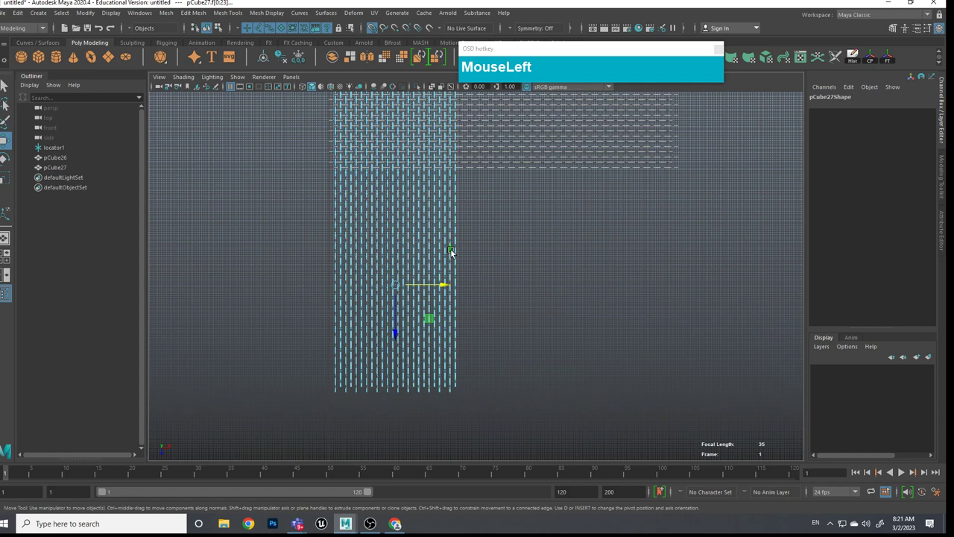
Step: Return to object selection, center the strip's pivot and duplicate the strips as pCube28 and pCube29
key("Delete")
middle_click(533, 268)
scroll("up", 3)
right_click(420, 182)
left_click(466, 99)
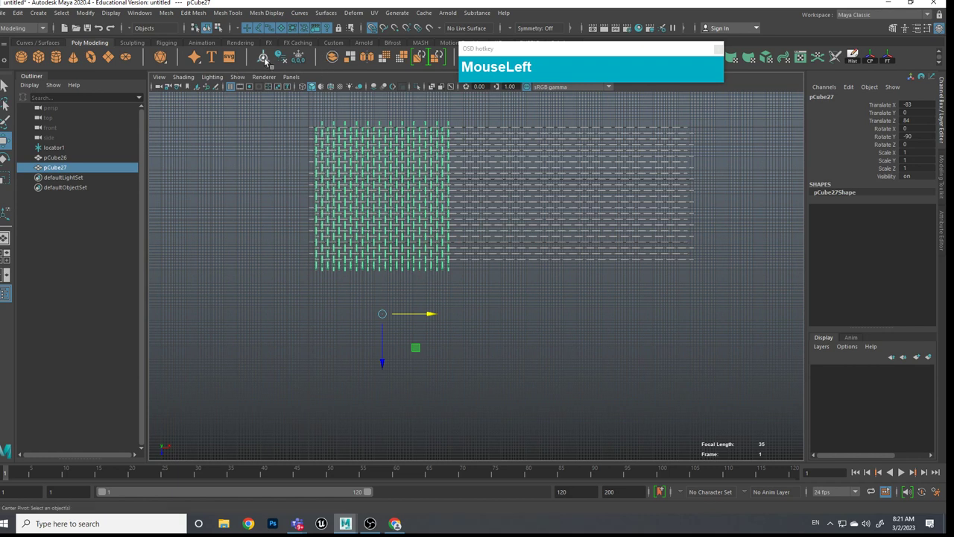
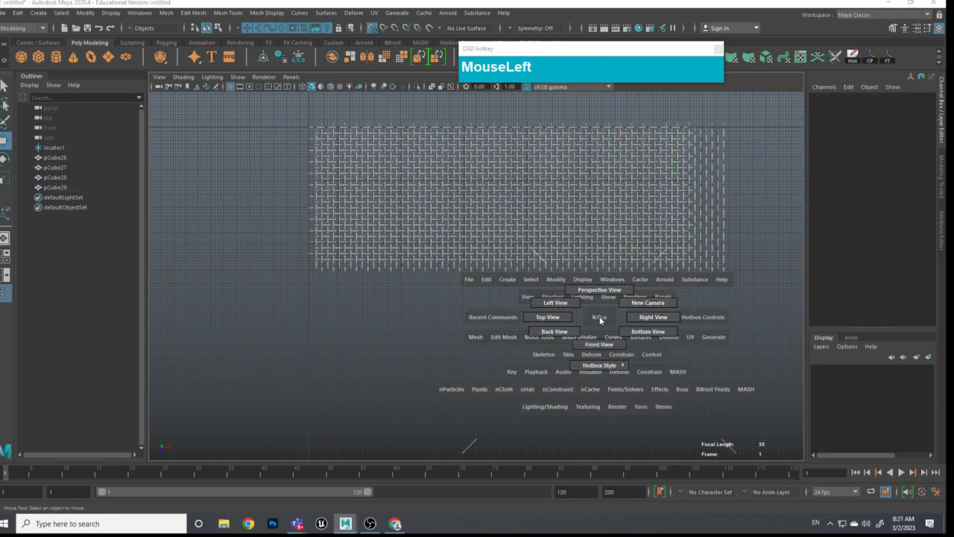
scroll("down", 3)
left_click(657, 284)
Step: Orbit the perspective view around the enlarged woven mesh to find the overhanging wires
scroll("up", 3)
middle_click(624, 163)
left_click(618, 298)
scroll("up", 3)
middle_click(598, 274)
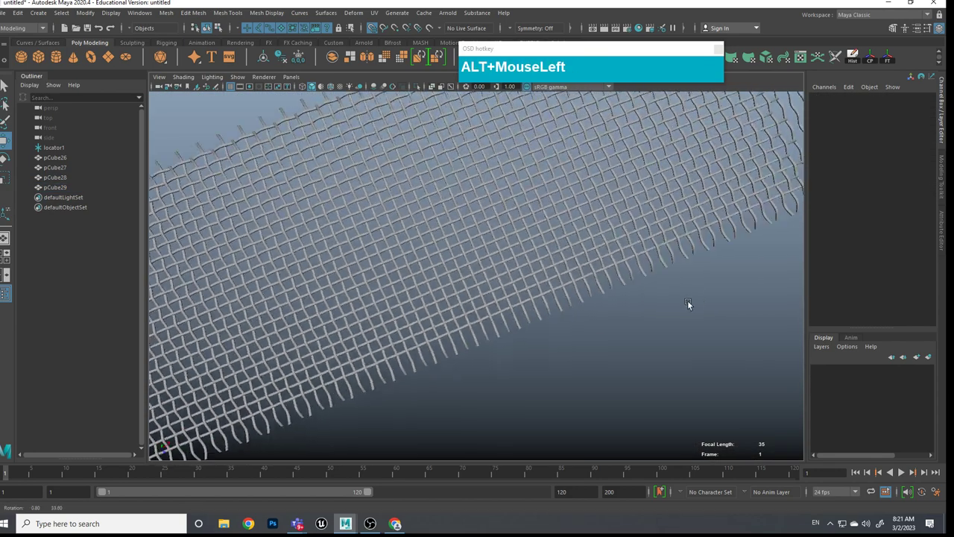
middle_click(705, 272)
left_click(631, 300)
middle_click(637, 293)
middle_click(650, 289)
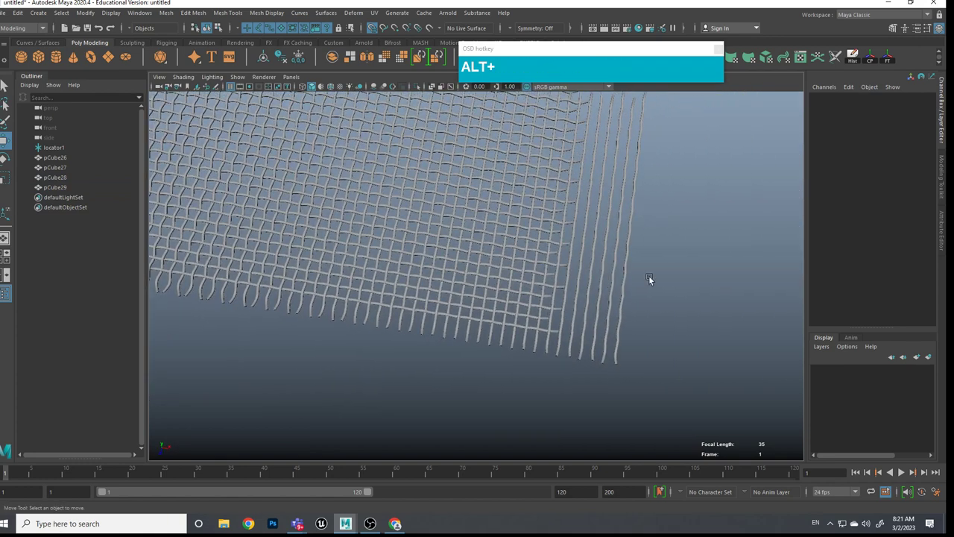
Step: Switch to face selection and pick a block of pCube29's overhanging strand faces along the wires
right_click(595, 234)
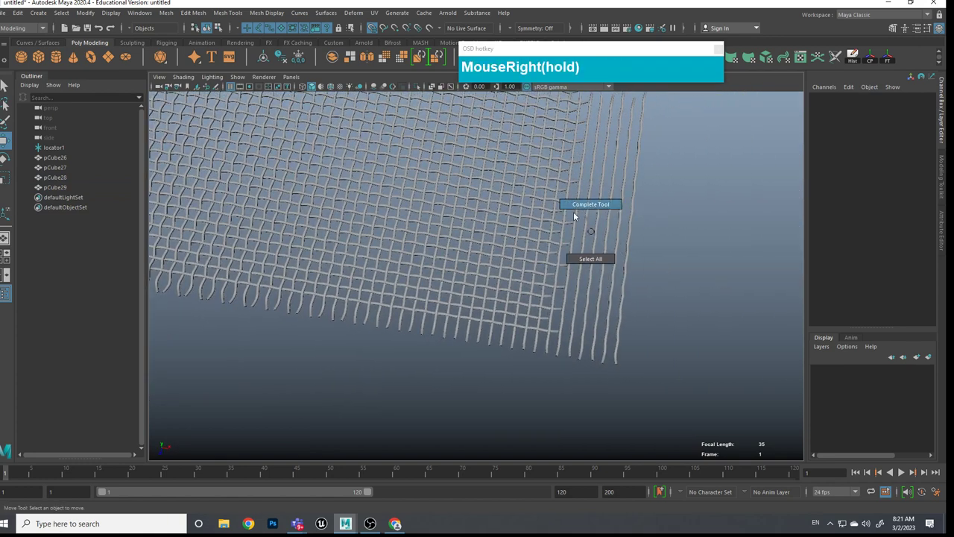
left_click(593, 228)
right_click(588, 225)
left_click(636, 234)
left_click(630, 245)
left_click(609, 241)
double_click(599, 238)
double_click(587, 237)
double_click(576, 238)
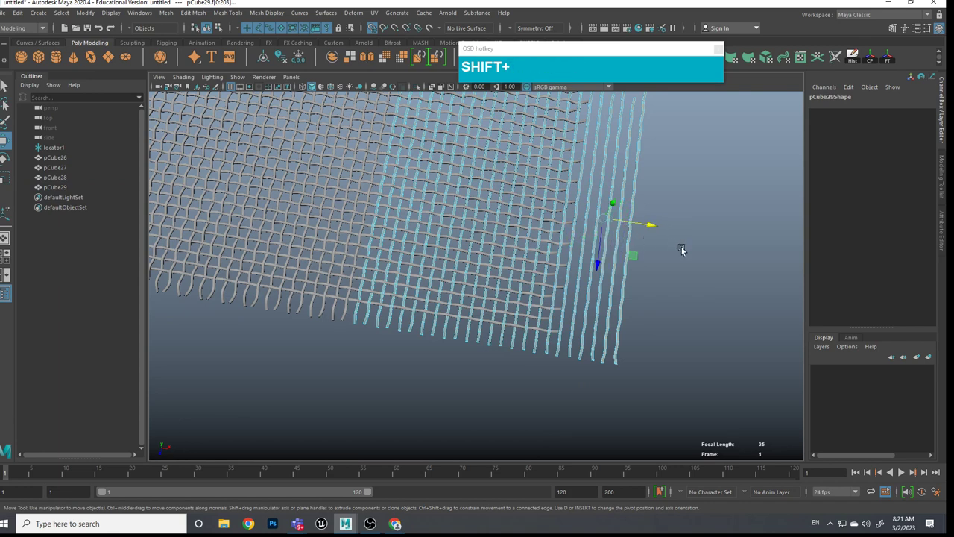
Step: Delete the selected overhanging wire faces and the next groups of protruding faces along the edges
key("shift+Delete")
scroll("down", 3)
left_click(563, 252)
left_click(569, 249)
left_click_drag(547, 235, 603, 191)
left_click(603, 191)
left_click(606, 253)
left_click(571, 214)
scroll("up", 3)
left_click(548, 211)
middle_click(565, 212)
left_click(532, 221)
middle_click(536, 230)
left_click(579, 232)
Step: Trim the remaining wire ends into an even rectangular patch, then select the locator and pCube26–29 together
middle_click(587, 230)
left_click(604, 256)
middle_click(610, 262)
left_click(605, 286)
middle_click(566, 273)
left_click(577, 285)
middle_click(574, 291)
left_click(578, 314)
middle_click(558, 285)
scroll("down", 3)
left_click(603, 302)
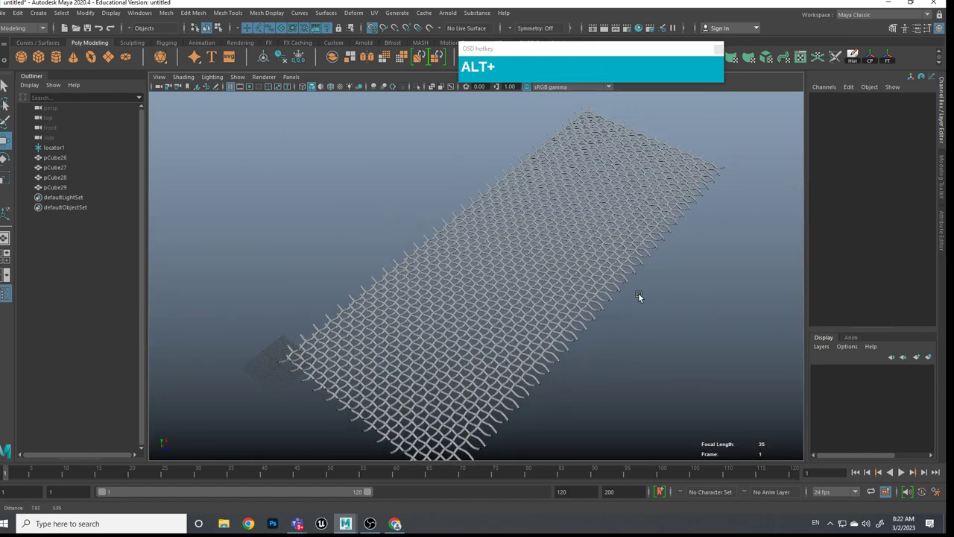
left_click(630, 319)
left_click(621, 306)
scroll("down", 3)
middle_click(589, 310)
left_click_drag(656, 346, 599, 329)
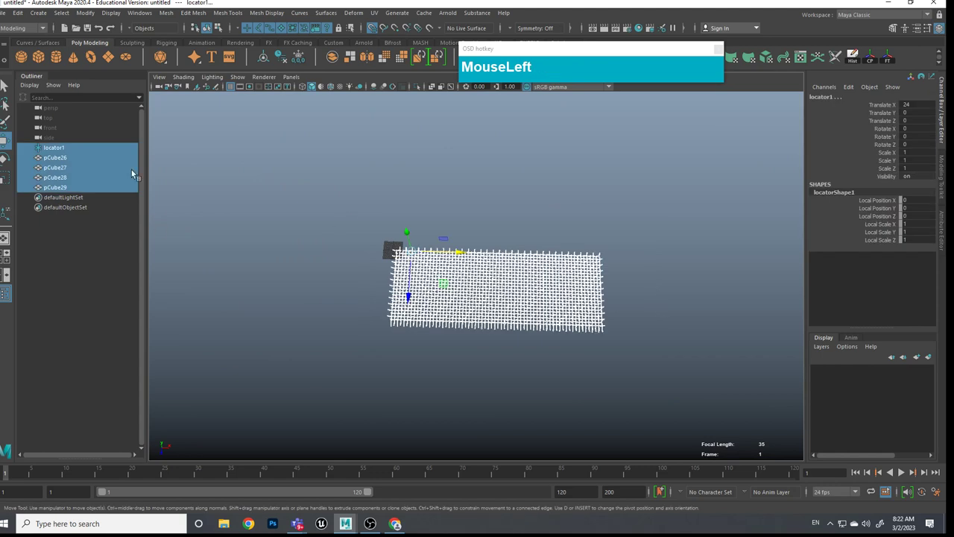
Step: Combine the selected wire pieces into one object and rename it 'Mesh'
scroll("up", 3)
left_click(66, 150)
key("Delete")
left_click(67, 151)
left_click(63, 176)
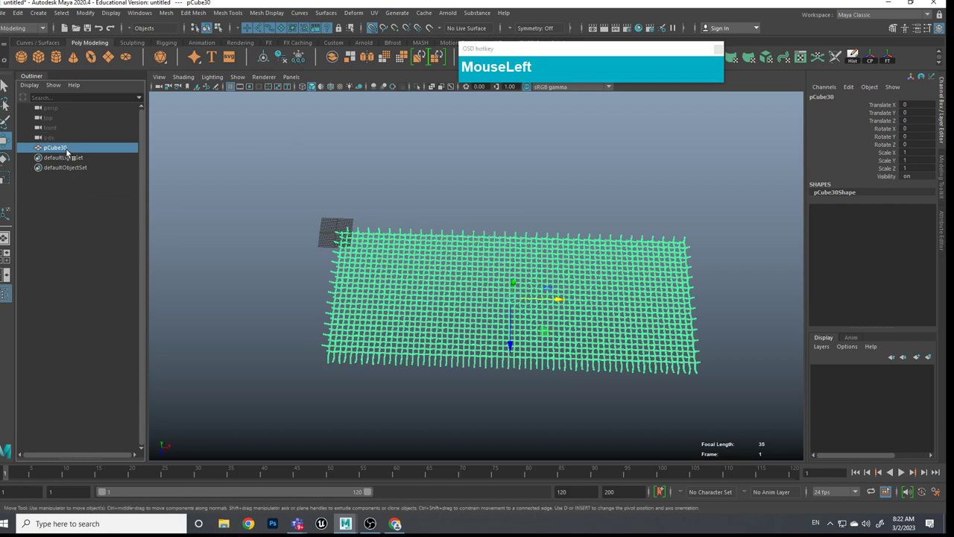
type("sh")
key("Return")
Step: Duplicate the woven mesh as Mesh1, offset it along Z behind the original and reselect Mesh
scroll("down", 3)
scroll("up", 3)
left_click_drag(507, 339, 515, 184)
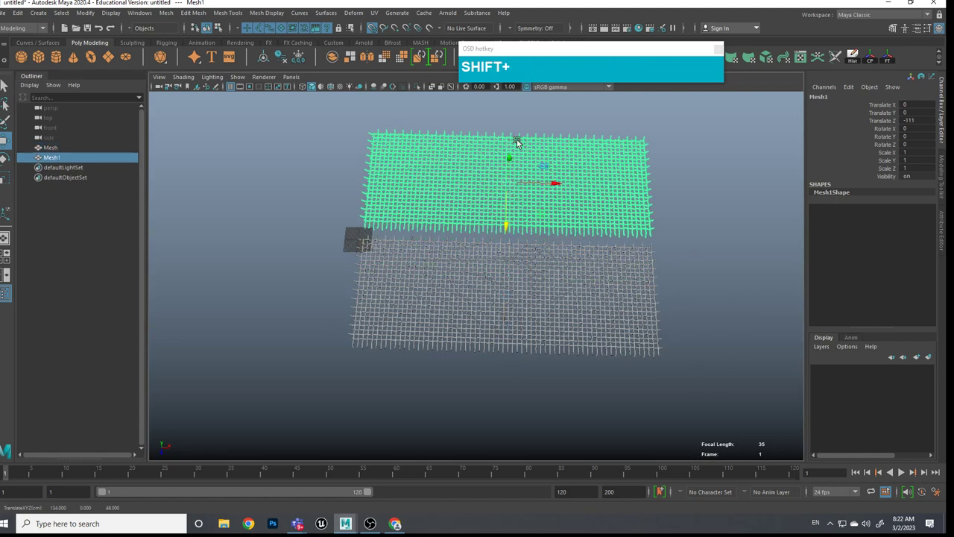
scroll("up", 3)
left_click(534, 325)
scroll("down", 3)
middle_click(546, 267)
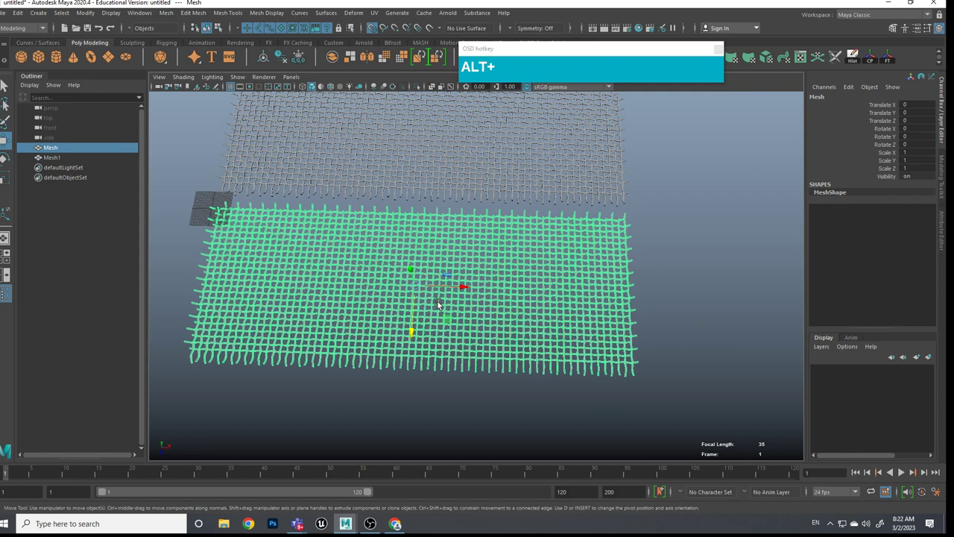
Step: Add a nonlinear Bend deformer to the woven mesh and set its curvature to 180
left_click(351, 16)
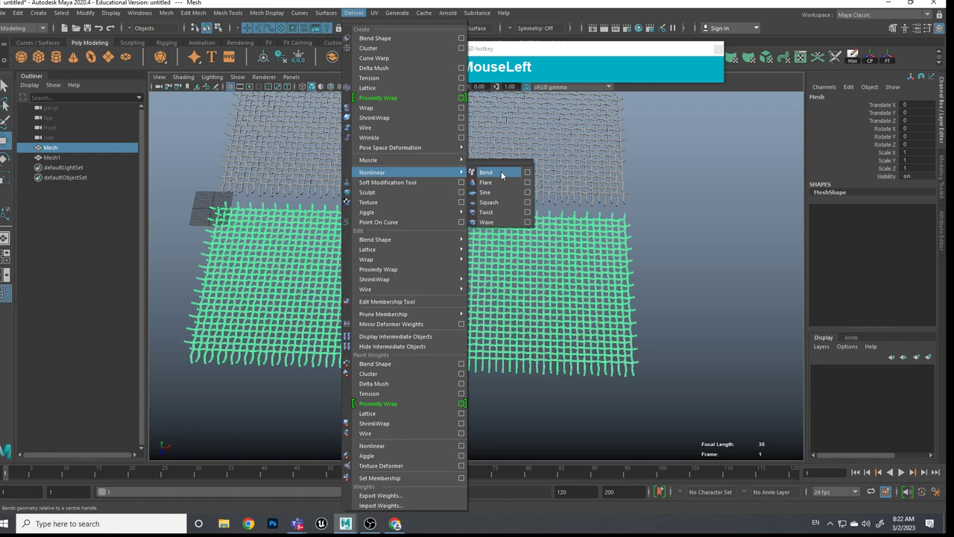
left_click(493, 231)
scroll("down", 3)
left_click(477, 218)
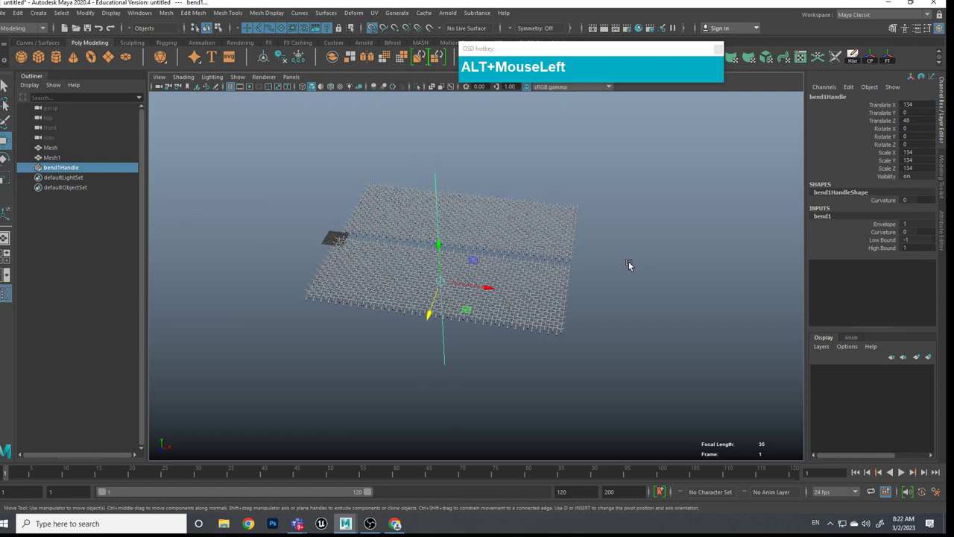
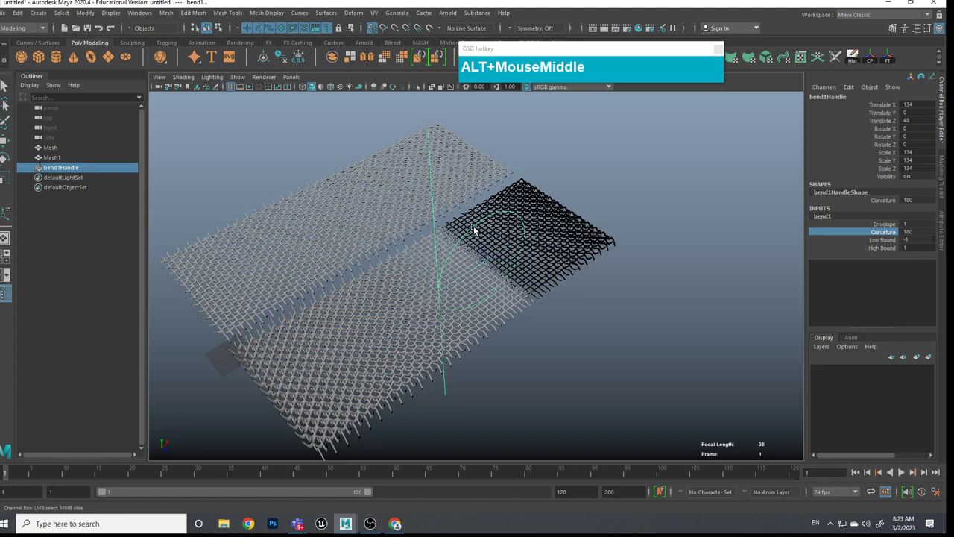
Step: Rotate bend1Handle 90 on X and Z so the sheet curls, checking the result from around the mesh
left_click_drag(477, 228, 691, 177)
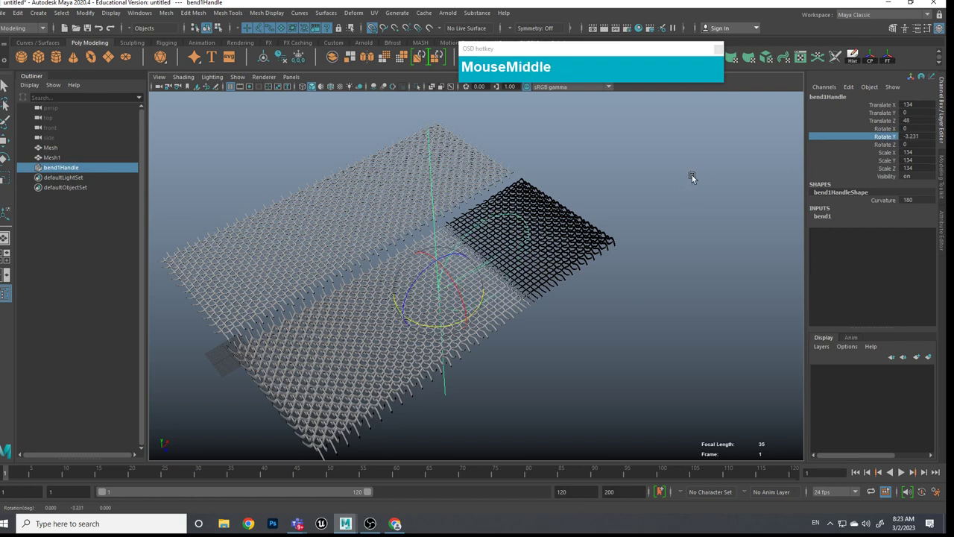
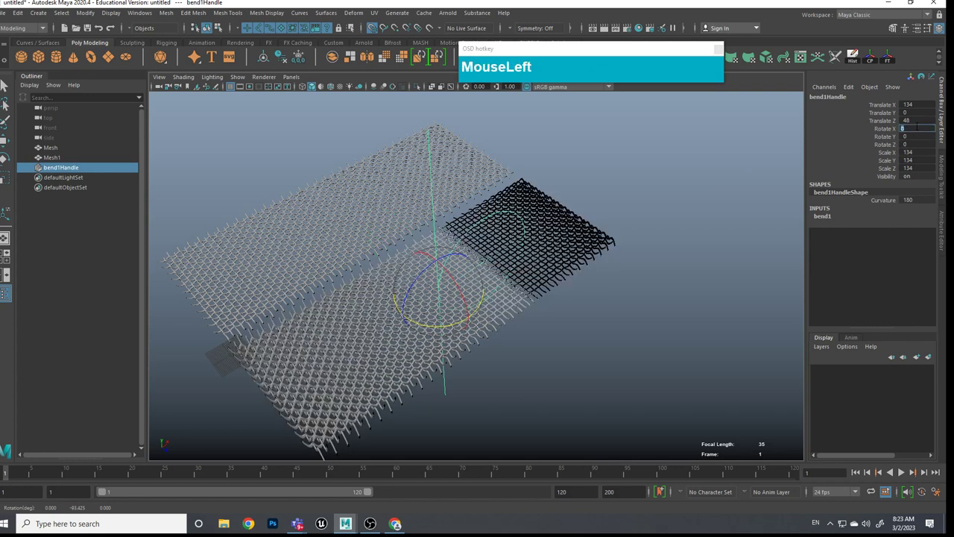
key("KP_9")
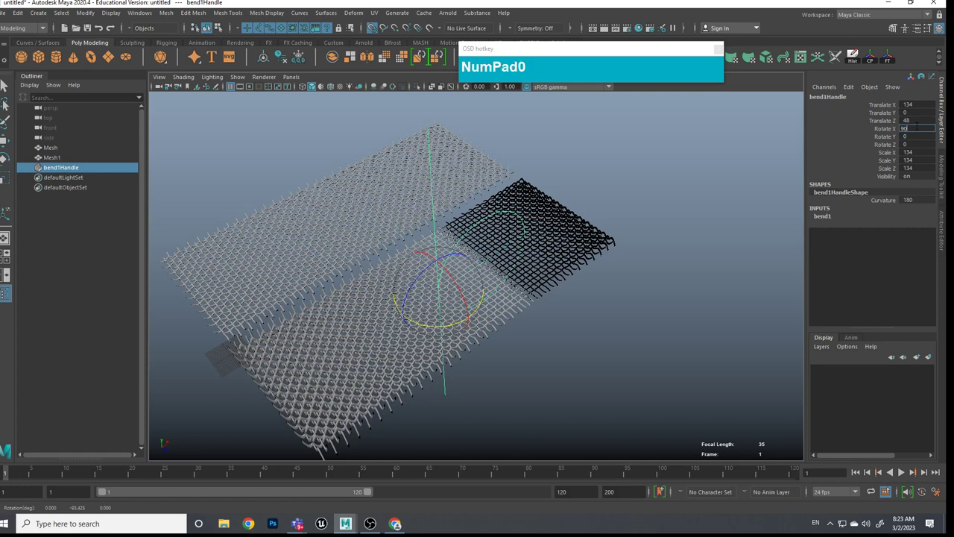
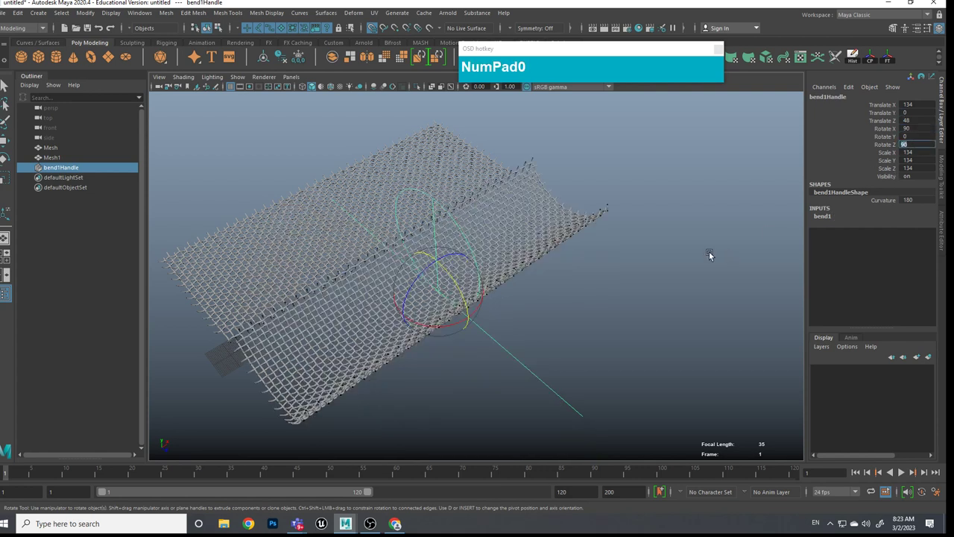
left_click(619, 256)
left_click_drag(659, 247, 503, 259)
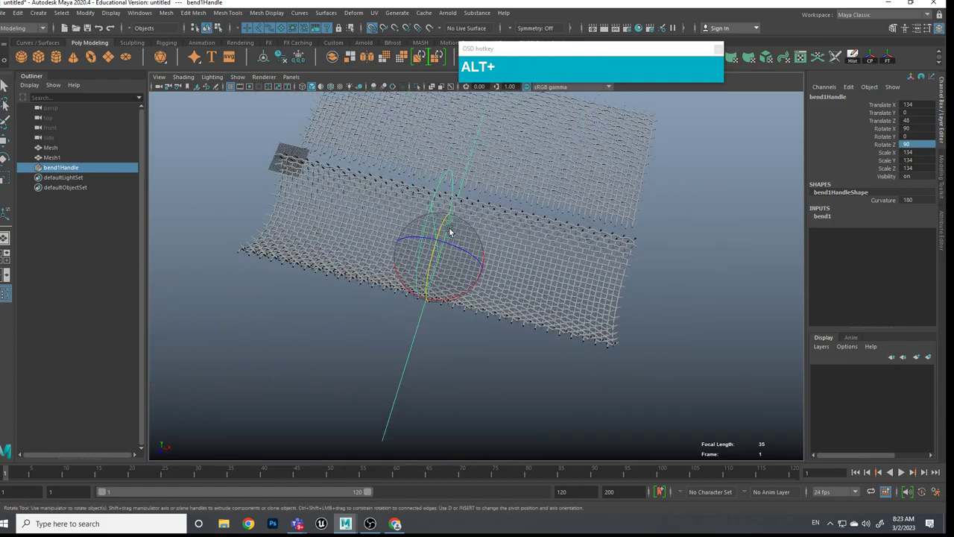
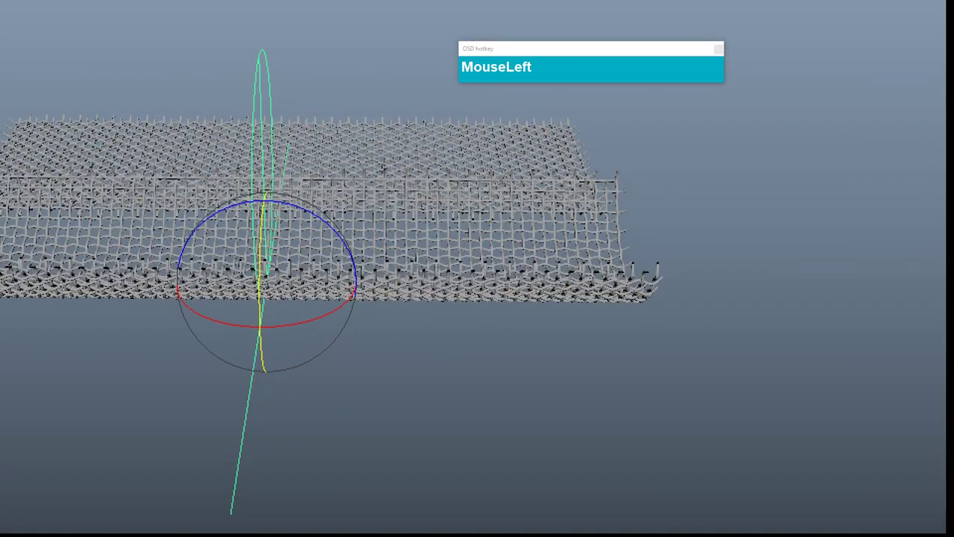
key("Escape")
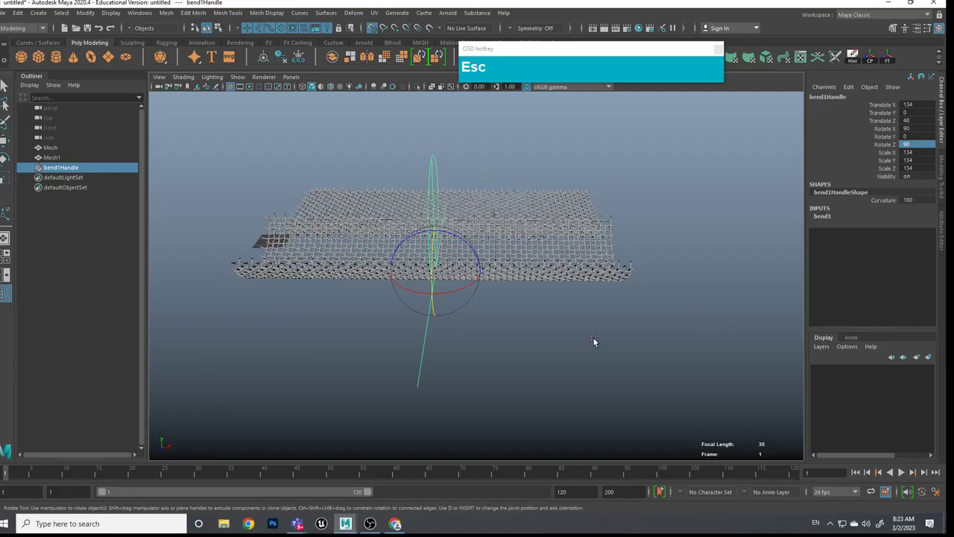
Step: Undo the handle's extra rotation so its X rotation resets to 0, curling the mesh into a tall arch
left_click(429, 344)
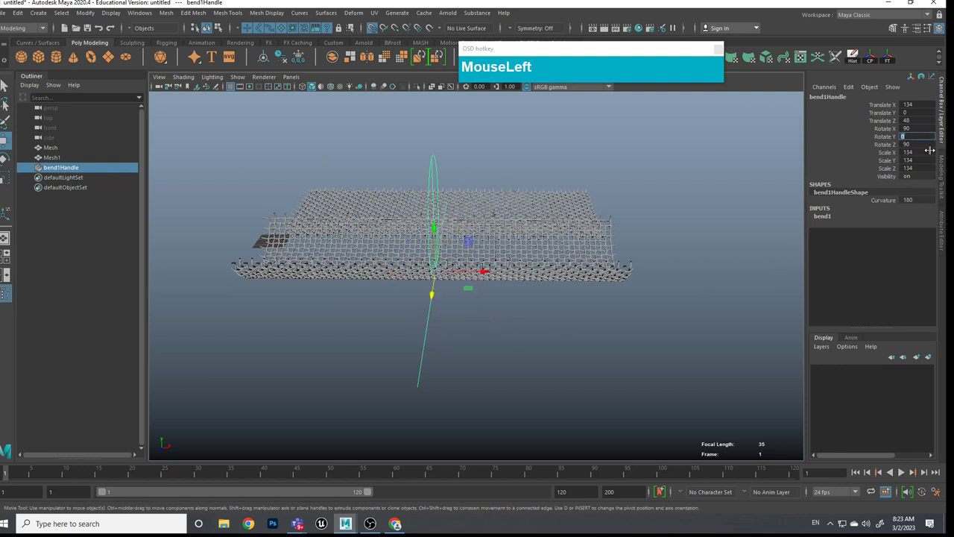
key("KP_9")
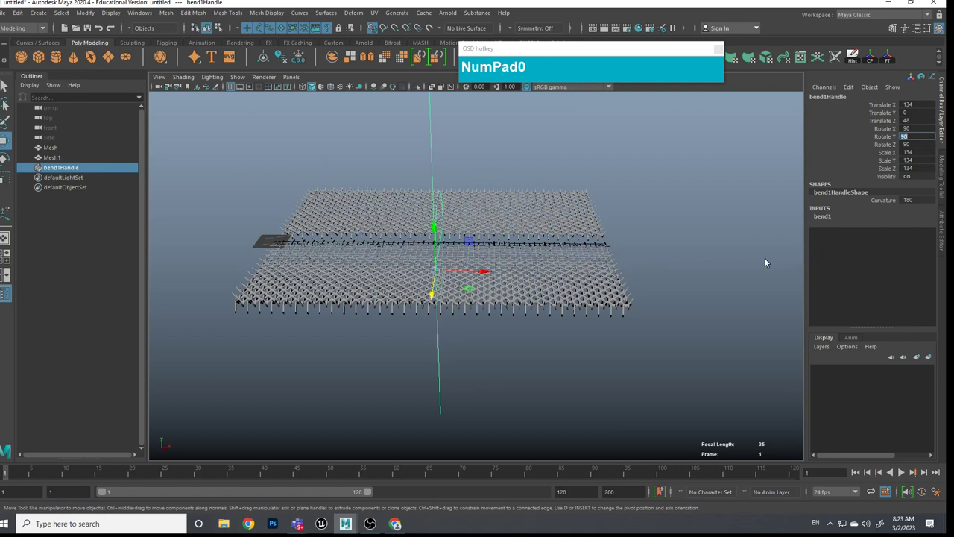
key("ctrl+z")
key("ctrl+z")
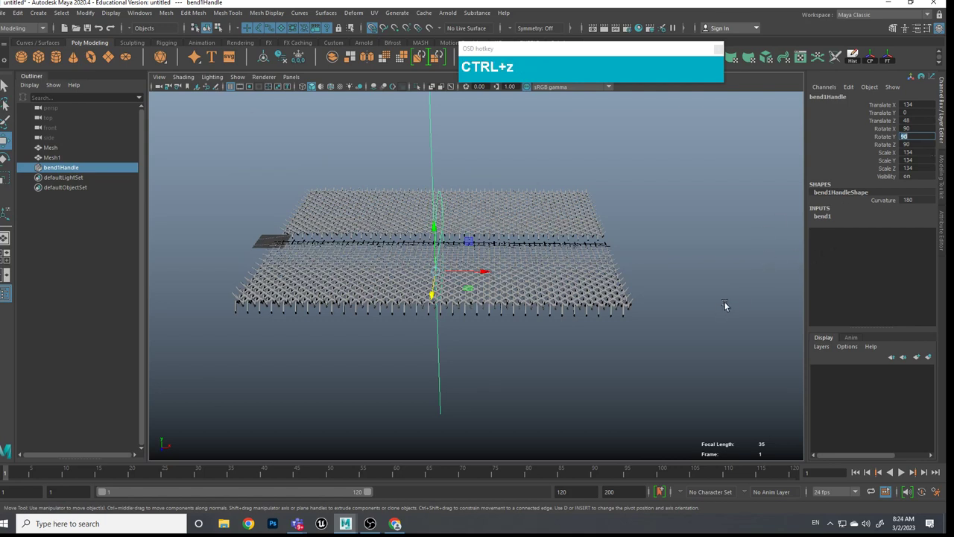
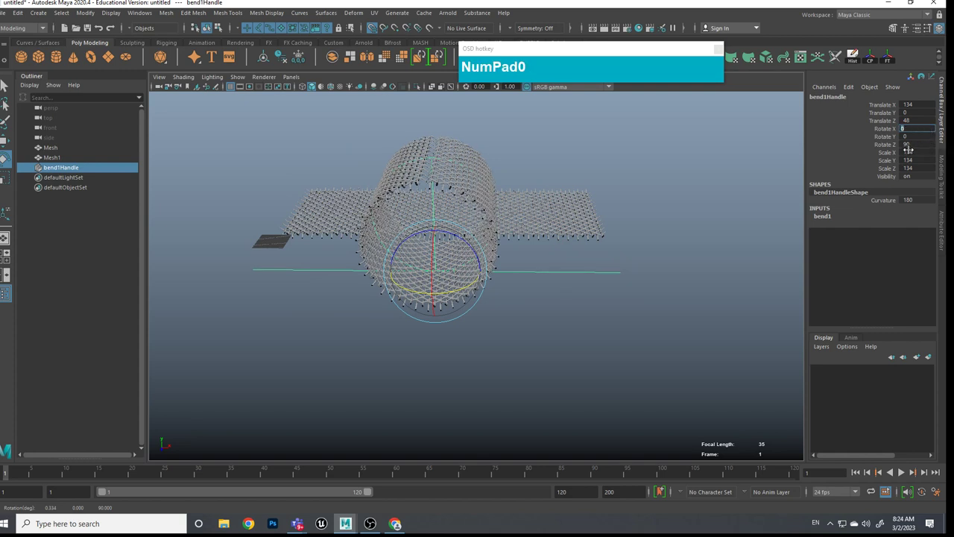
Step: Orbit around the arched mesh, select bend1Handle and expand bend1's settings in the Channel Box
left_click(599, 282)
scroll("up", 3)
left_click(586, 304)
left_click(630, 299)
middle_click(633, 288)
left_click(648, 307)
middle_click(651, 296)
middle_click(655, 320)
scroll("up", 3)
middle_click(543, 252)
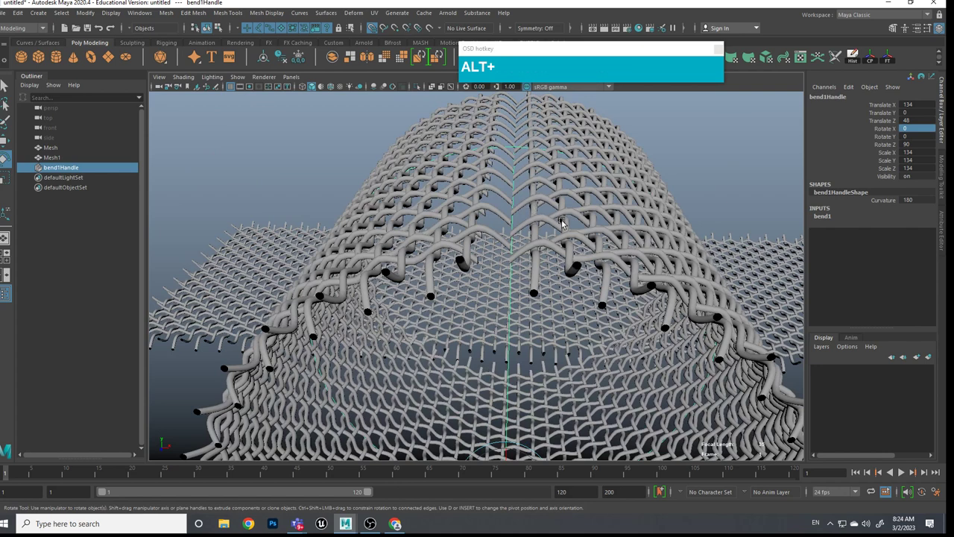
middle_click(566, 224)
left_click(567, 208)
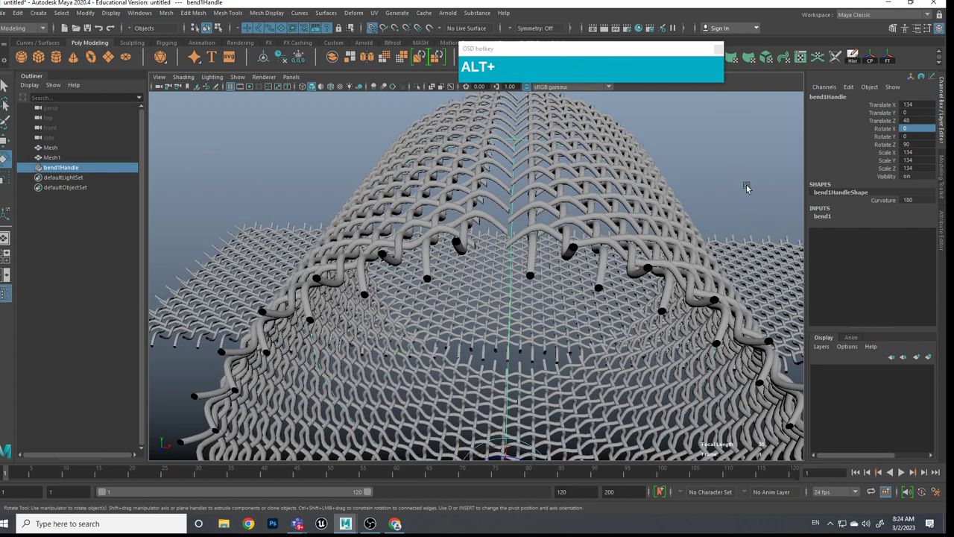
left_click(830, 220)
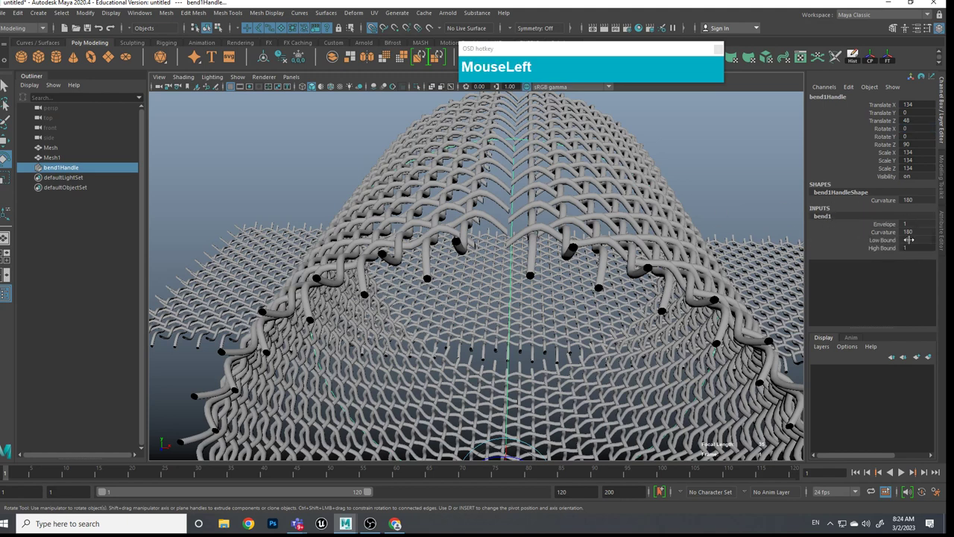
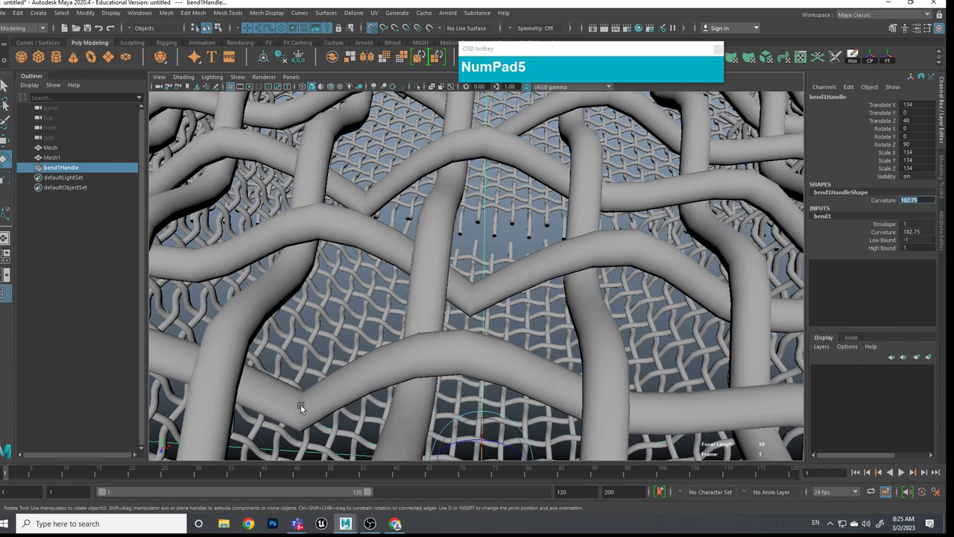
Step: Delete history on the rolled woven tube so the bend is baked into its mesh
scroll("down", 3)
scroll("up", 3)
left_click(469, 304)
middle_click(466, 308)
left_click(452, 355)
left_click(488, 341)
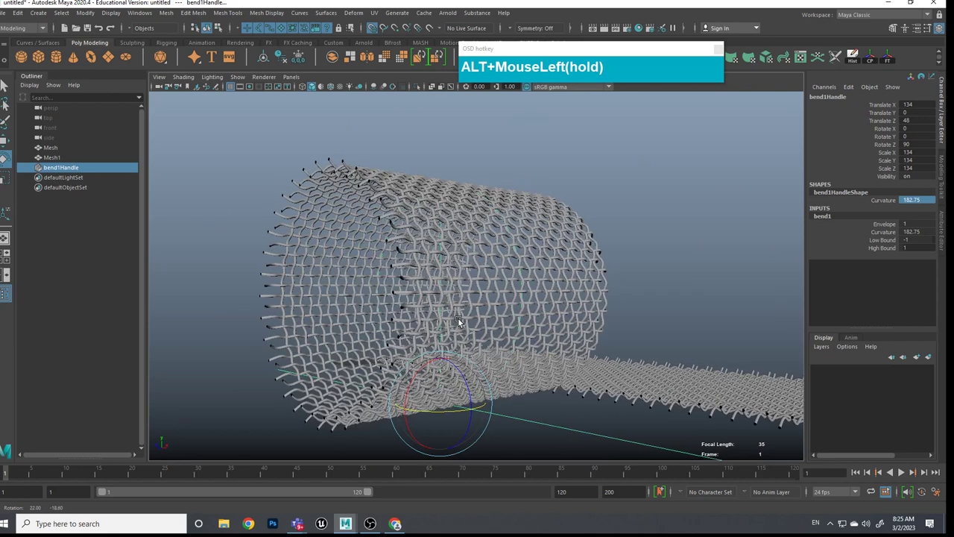
left_click(507, 235)
left_click(504, 247)
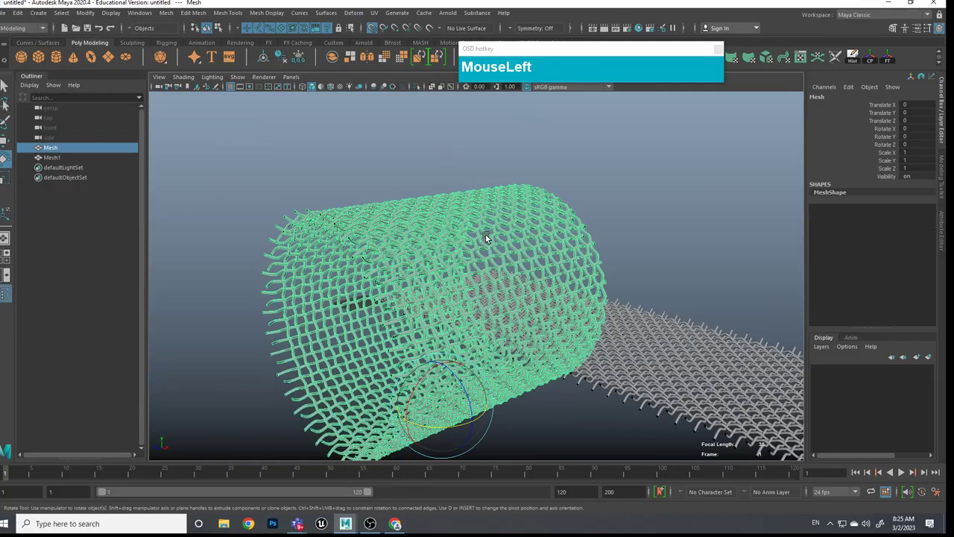
Step: Orbit around the baked tube and zoom in close to its seam
middle_click(506, 225)
left_click(523, 201)
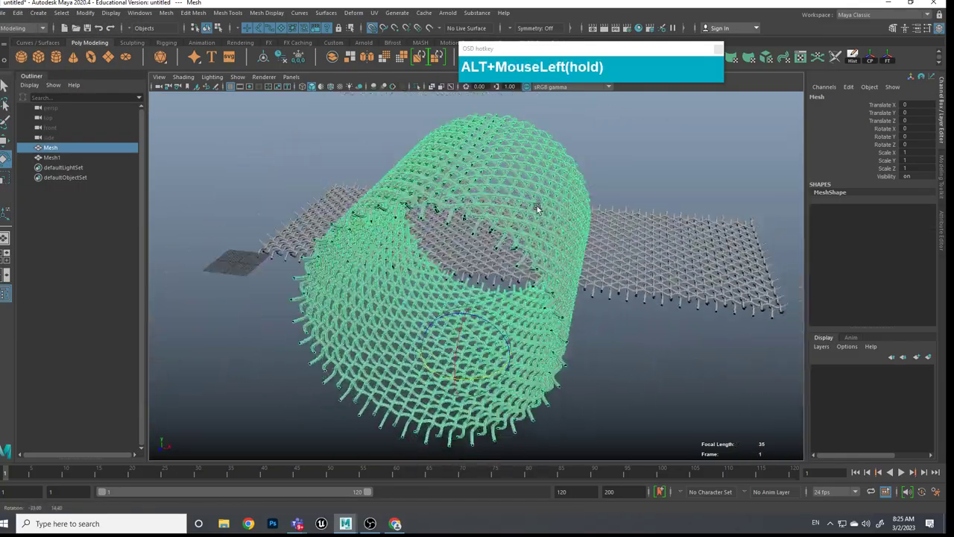
scroll("up", 3)
middle_click(537, 199)
scroll("up", 3)
middle_click(546, 242)
left_click(543, 258)
middle_click(547, 258)
scroll("up", 3)
middle_click(553, 261)
scroll("up", 3)
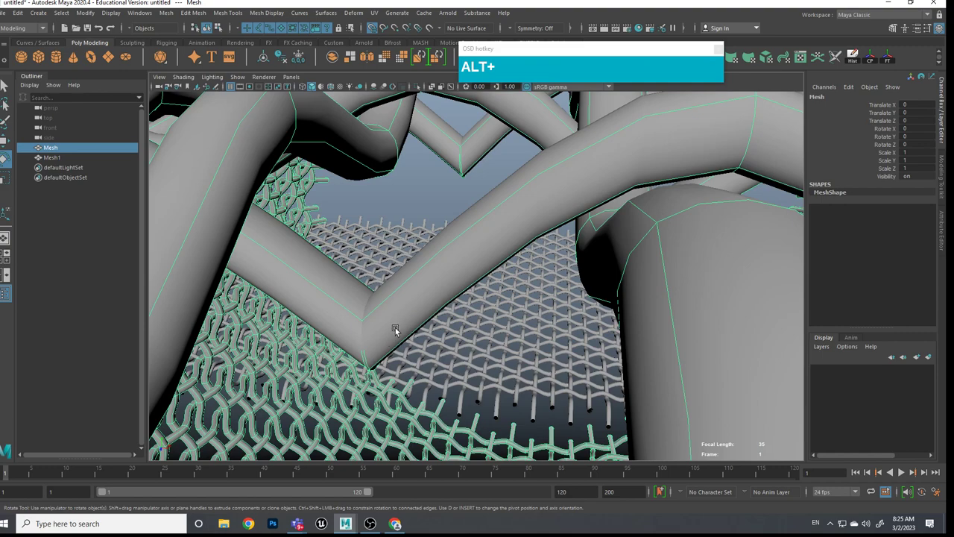
middle_click(482, 164)
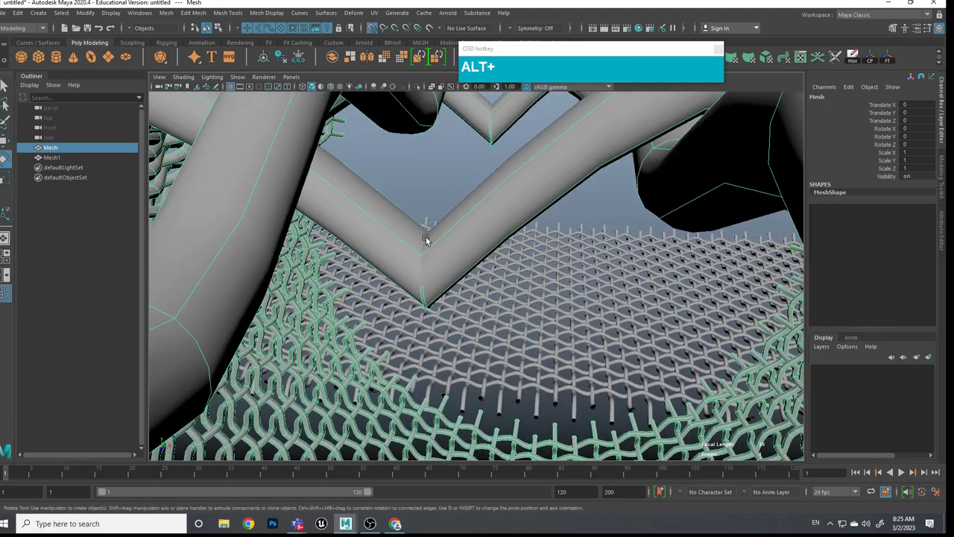
scroll("down", 3)
scroll("up", 3)
Step: Switch to a flat front view and center it on the tube's seam wires
left_click_drag(498, 251, 506, 249)
left_click(507, 246)
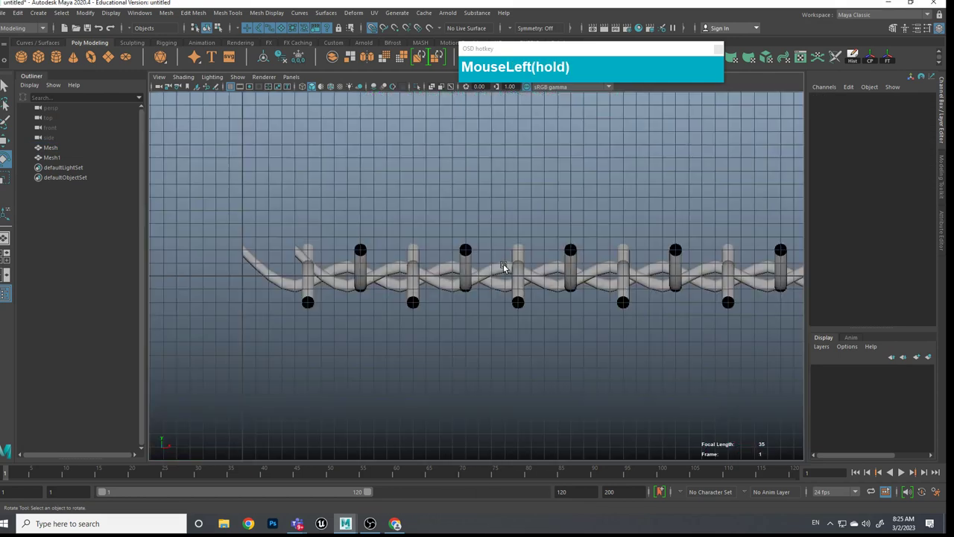
scroll("up", 3)
scroll("down", 3)
middle_click(602, 216)
middle_click(593, 214)
scroll("up", 3)
middle_click(405, 250)
scroll("up", 3)
middle_click(348, 235)
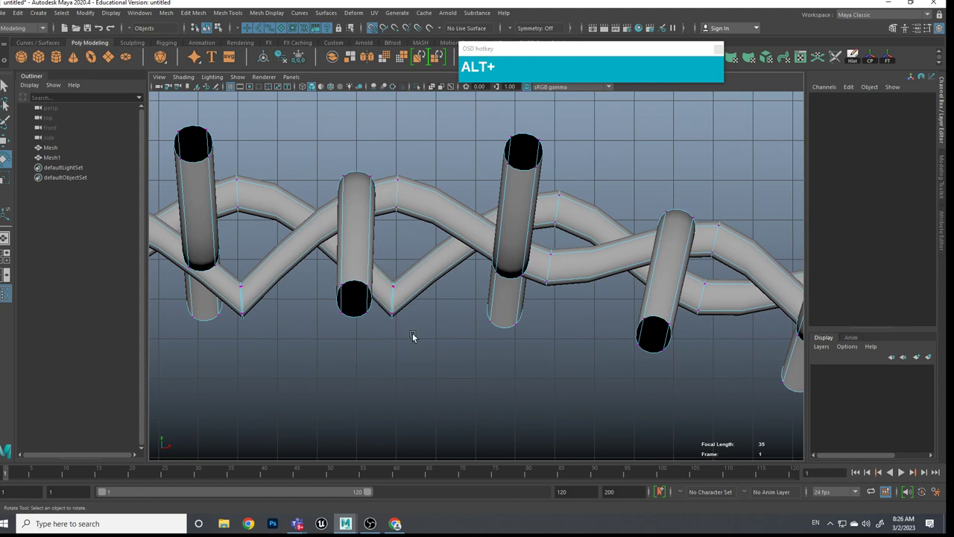
Step: In vertex mode, select the matching wire-end vertices on both sides of the seam
left_click(420, 350)
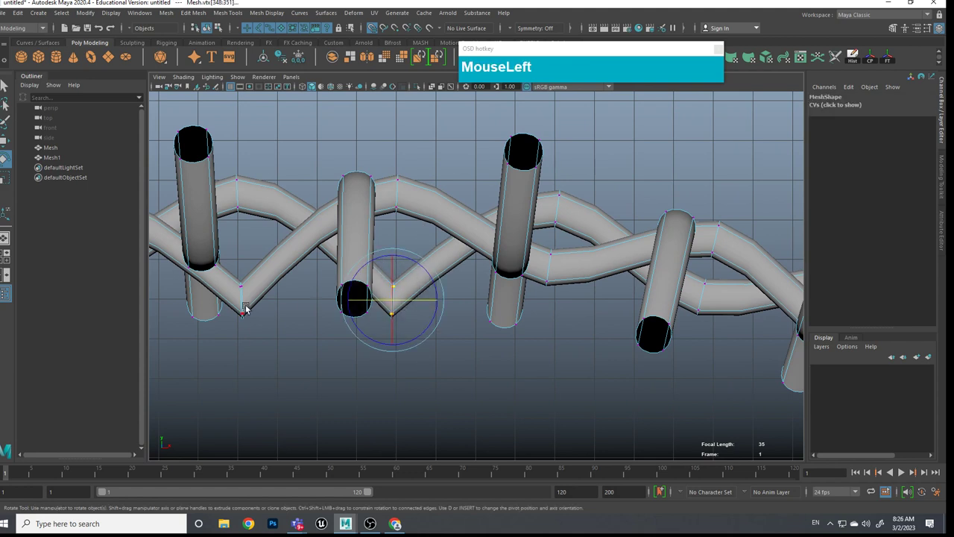
left_click(260, 260)
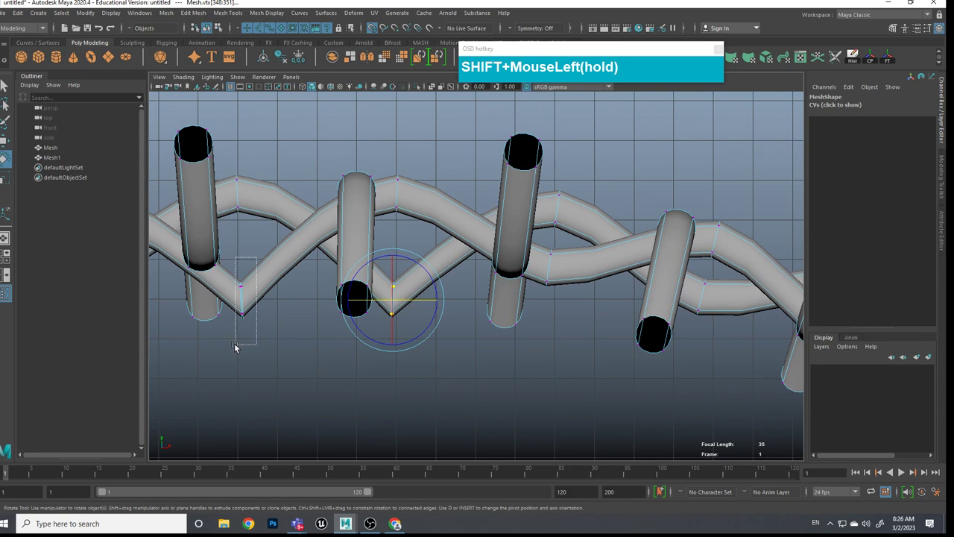
left_click_drag(422, 331, 496, 353)
middle_click(518, 337)
left_click_drag(522, 351, 510, 291)
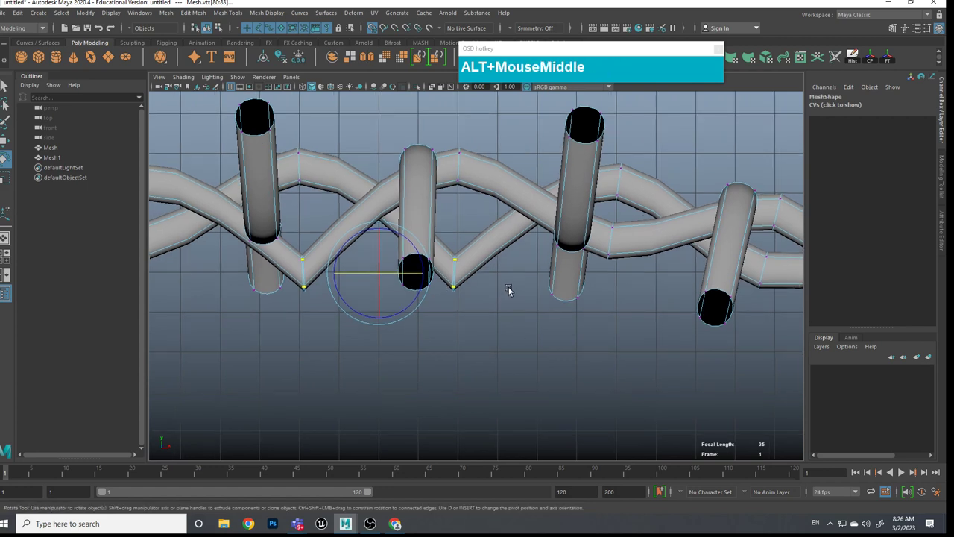
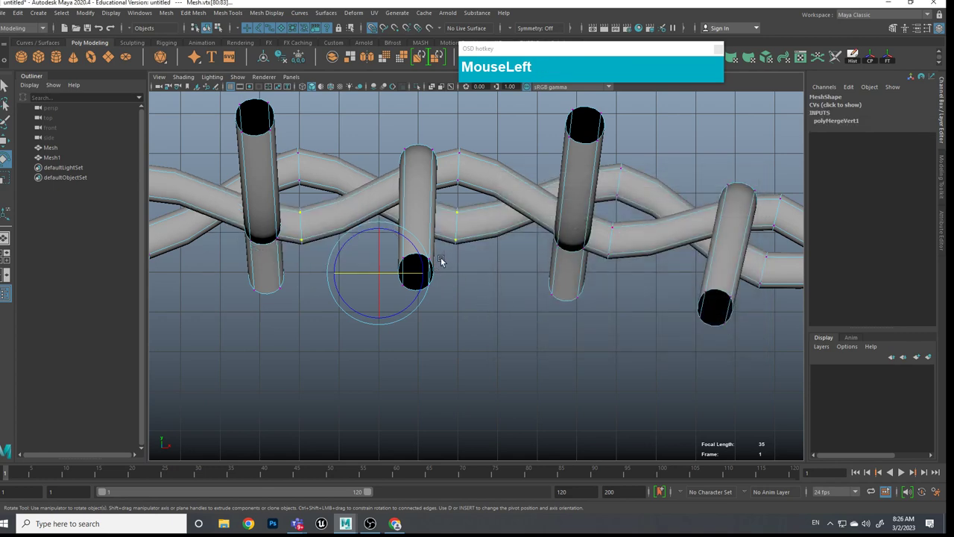
Step: Merge the selected seam vertices with Edit Mesh > Merge, closing the tube's seam
scroll("down", 3)
left_click(528, 295)
scroll("down", 3)
left_click_drag(556, 305, 439, 316)
scroll("up", 3)
middle_click(469, 310)
scroll("up", 3)
scroll("down", 3)
left_click(423, 332)
left_click(522, 346)
scroll("up", 3)
Step: Back in object mode, rotate the tube 90° in X with J-snapped steps so it stands upright
right_click(478, 294)
left_click(451, 331)
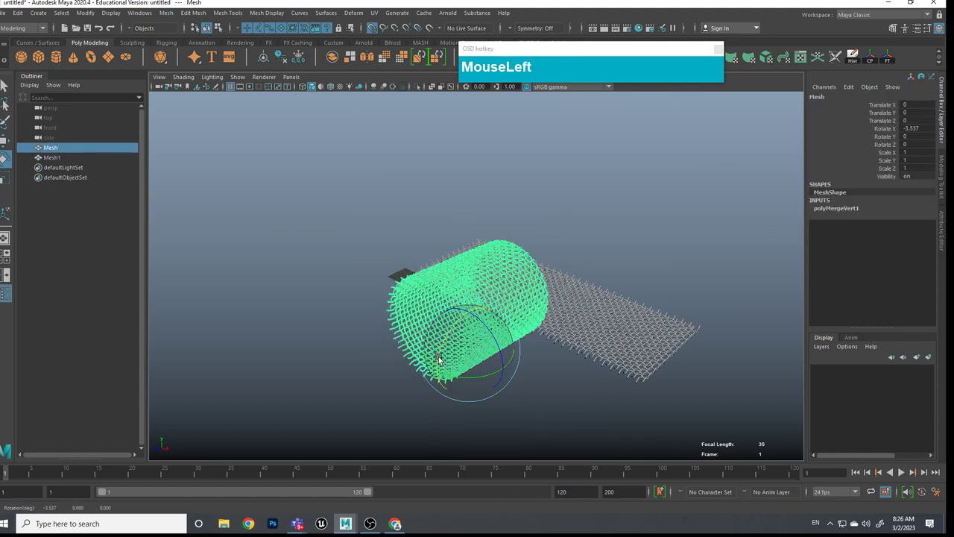
key("ctrl+z")
left_click_drag(543, 415, 478, 317)
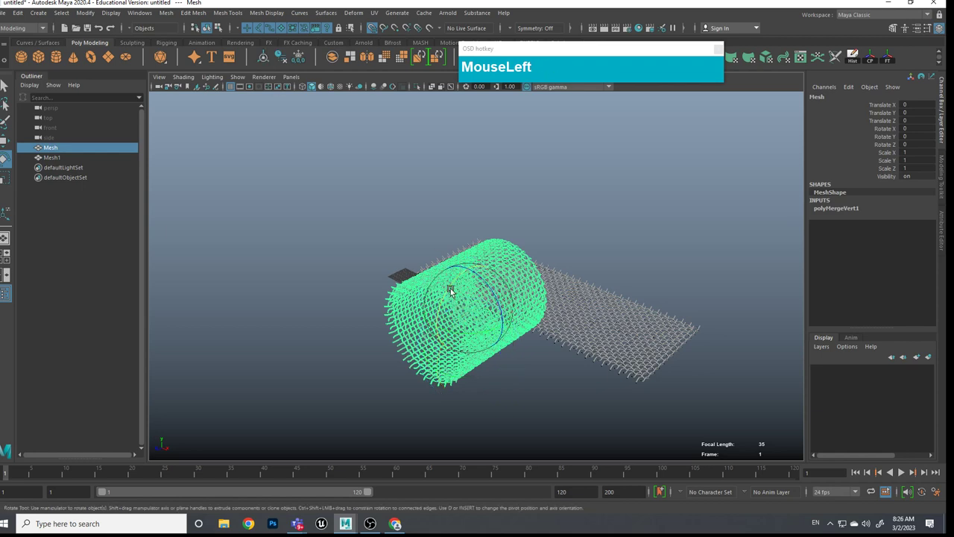
key("j")
left_click(453, 289)
type("jjjjjjjjjjj")
left_click(446, 328)
type("(hold)jjjjjjjjjjjjjjjjjj")
left_click(586, 428)
Step: Orbit to look down into the upright tube and view the flat sheet beside it
left_click(558, 417)
scroll("up", 3)
left_click(599, 379)
left_click(600, 417)
scroll("down", 3)
left_click(605, 410)
left_click(543, 363)
middle_click(390, 366)
left_click(390, 422)
middle_click(387, 392)
left_click(391, 332)
middle_click(410, 327)
left_click(568, 375)
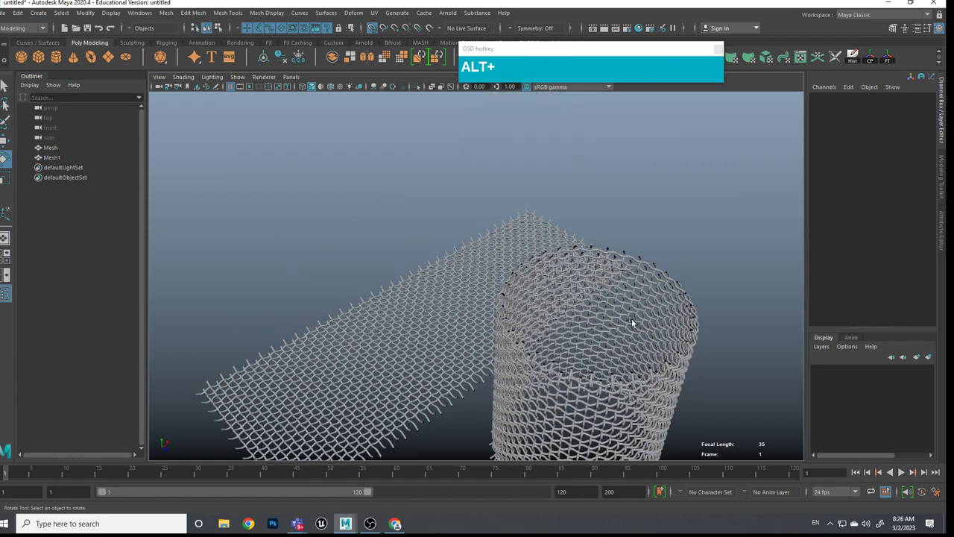
left_click_drag(434, 342, 409, 363)
left_click(590, 230)
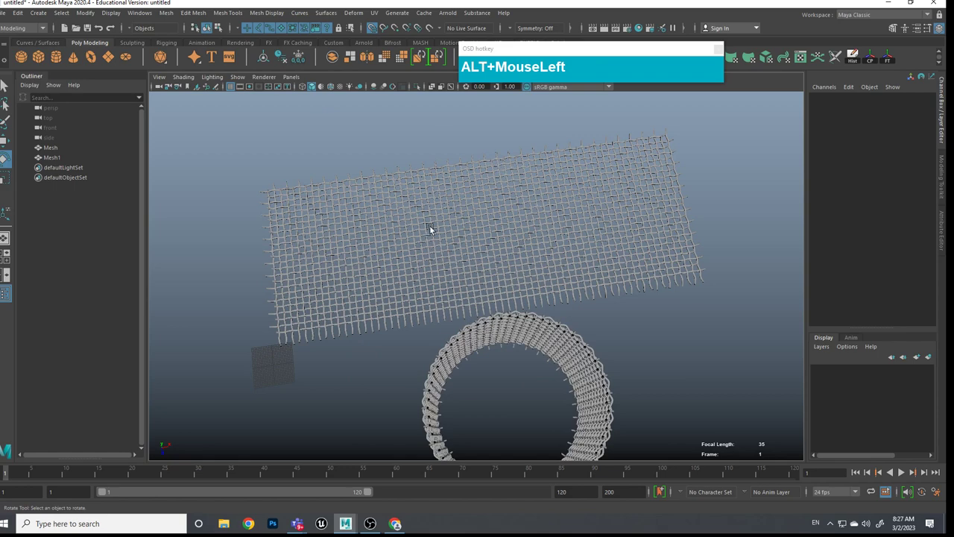
left_click(612, 298)
left_click(487, 309)
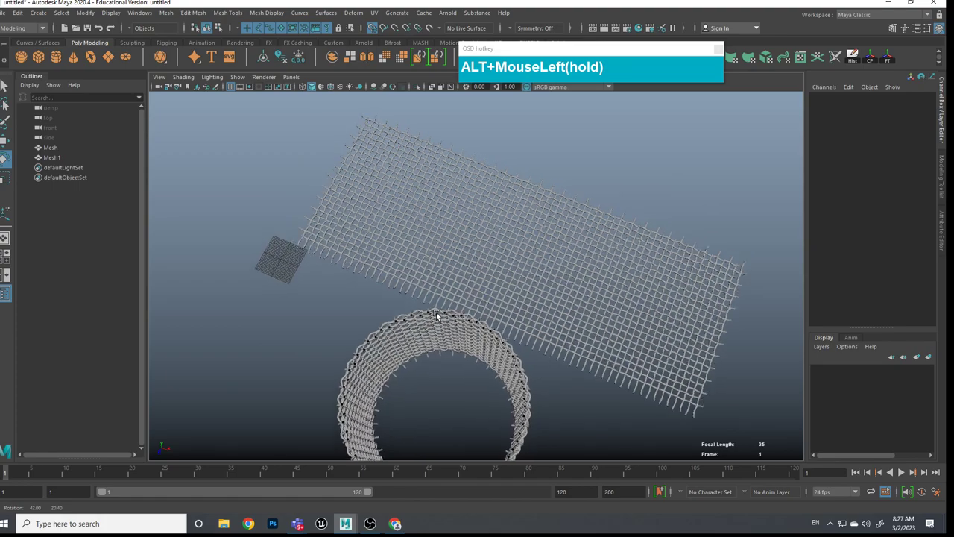
middle_click(515, 292)
left_click(480, 252)
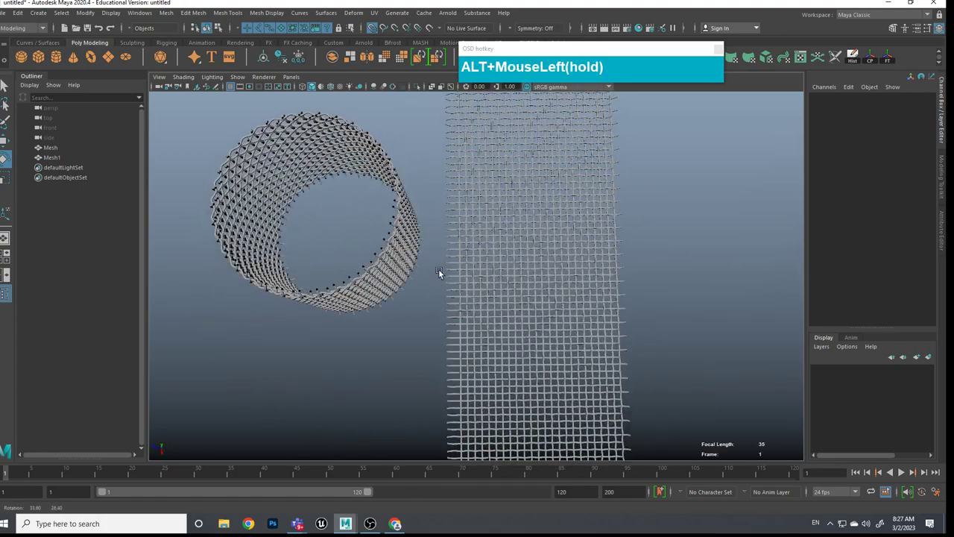
Step: Move the flat sheet Mesh1 up to Y 89 so it lies across the tube's top
left_click(473, 291)
left_click(462, 277)
middle_click(484, 275)
middle_click(484, 292)
scroll("down", 3)
middle_click(495, 270)
left_click(423, 318)
left_click(557, 239)
scroll("down", 3)
left_click(526, 271)
key("w")
left_click_drag(489, 293, 613, 294)
scroll("up", 3)
middle_click(579, 258)
left_click_drag(501, 278, 569, 364)
scroll("down", 3)
left_click(561, 365)
scroll("up", 3)
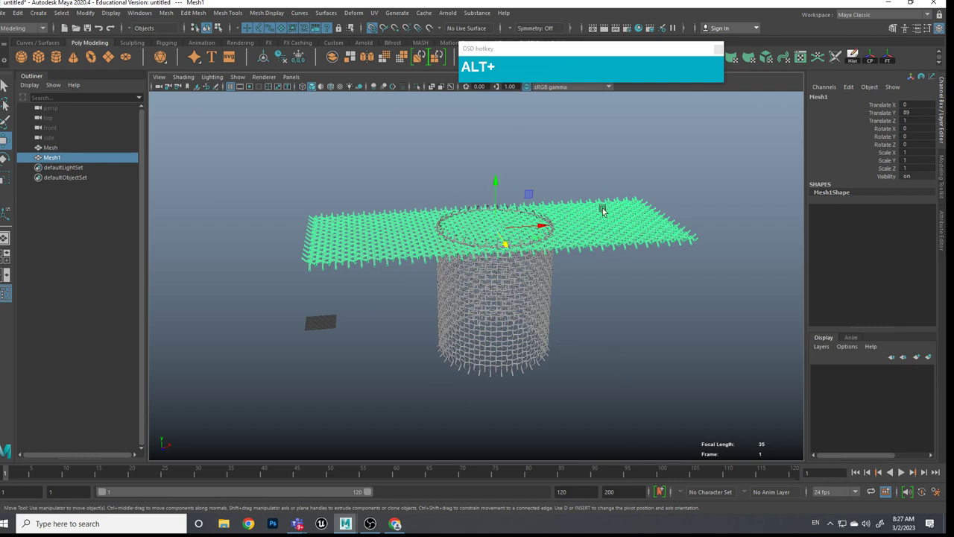
Step: Create a polygon cylinder and align and scale it to match the woven tube
left_click(545, 362)
left_click(346, 368)
left_click_drag(349, 363, 313, 333)
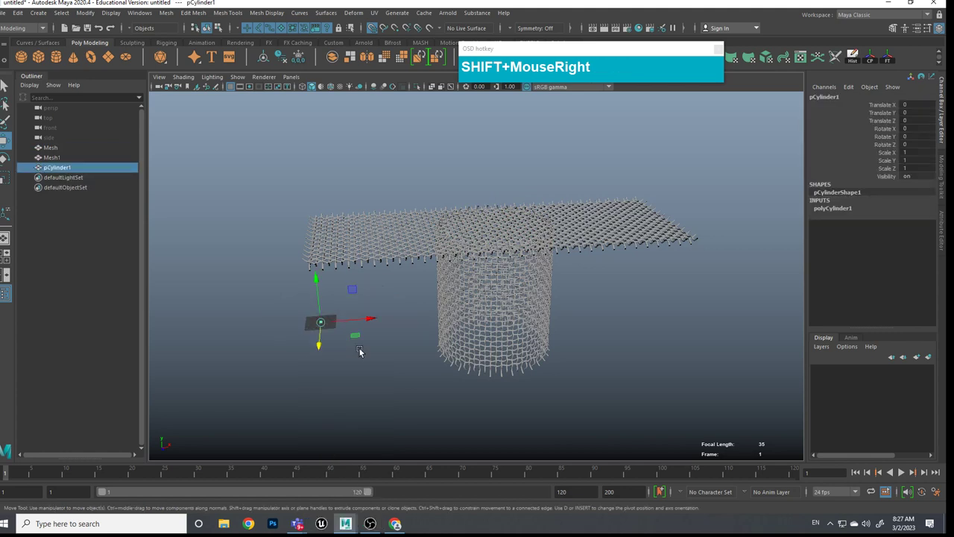
left_click(362, 339)
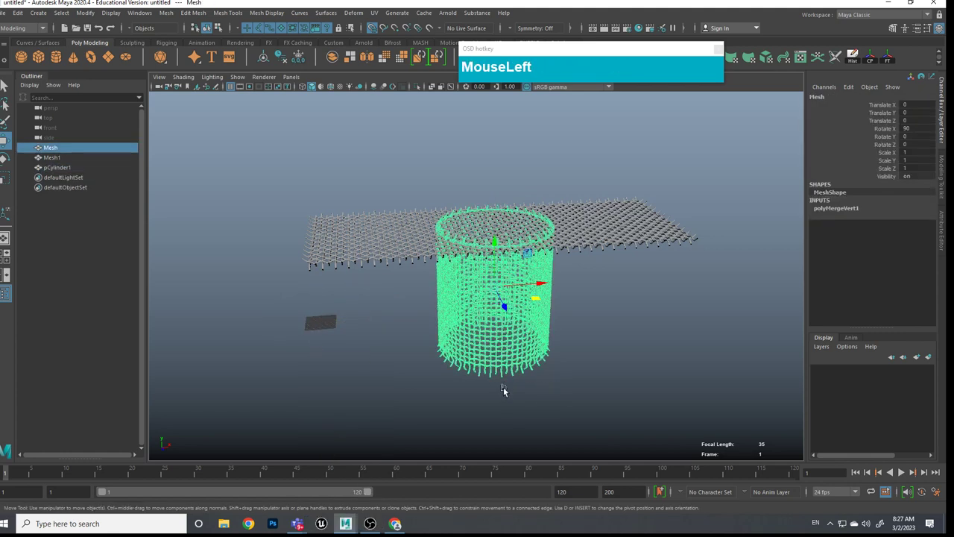
key("e")
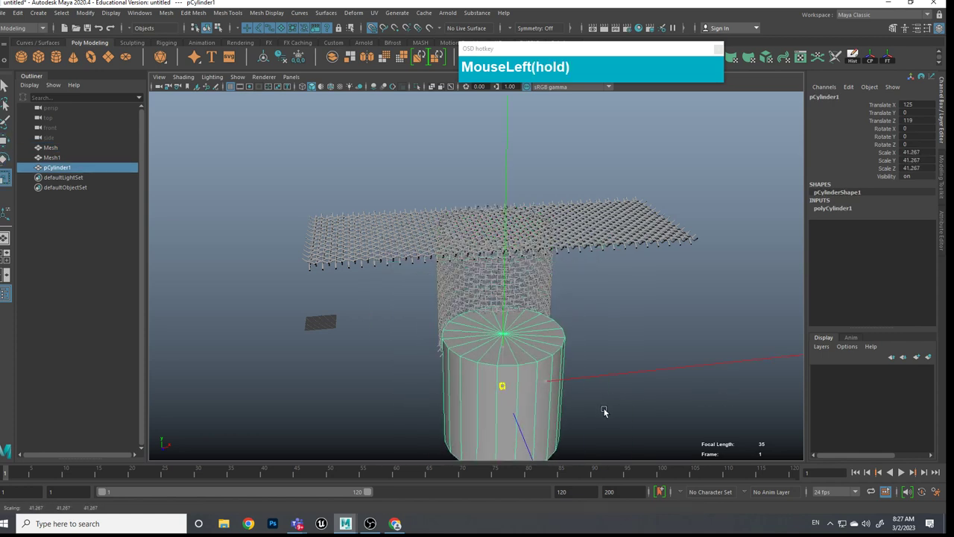
left_click(548, 285)
left_click_drag(96, 15, 114, 124)
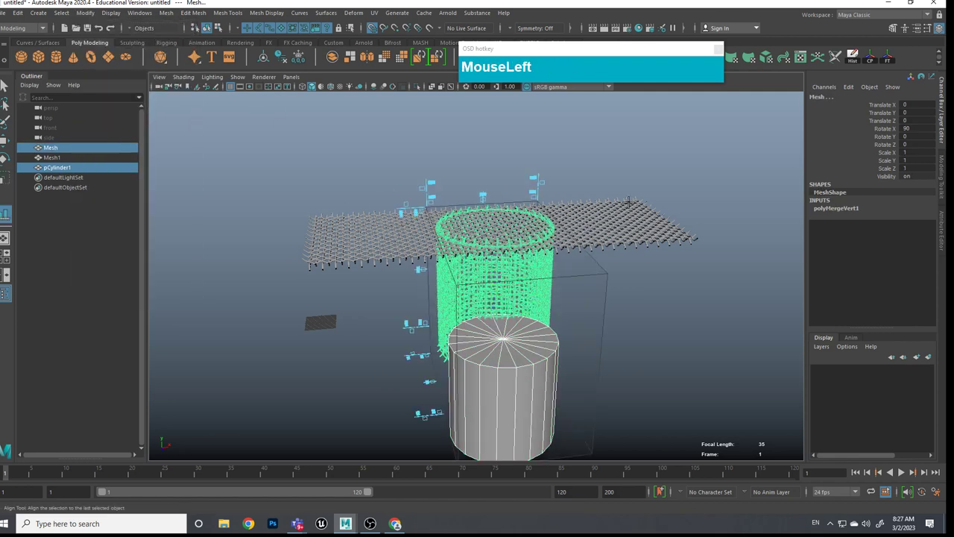
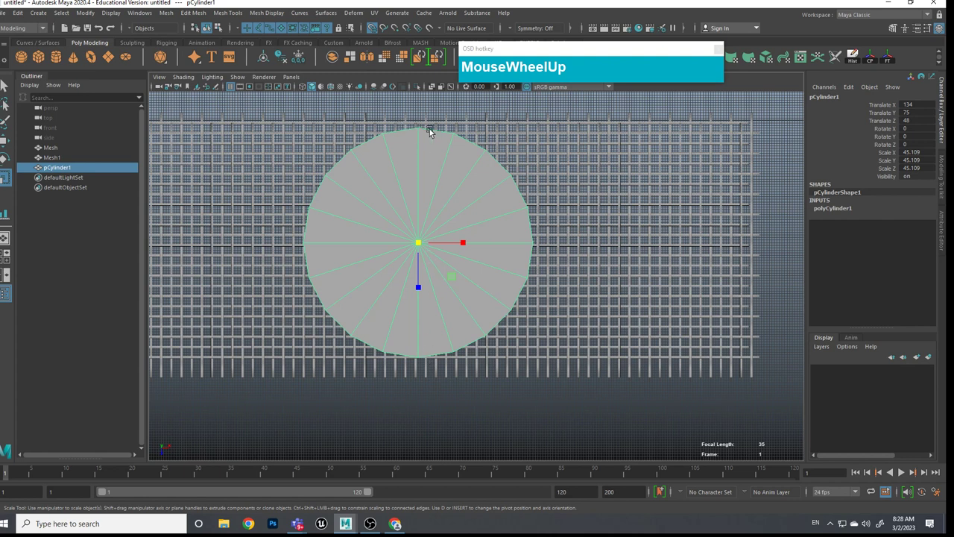
Step: Boolean-intersect the flat sheet Mesh1 with the cylinder to cut the round woven disc pCylinder2
scroll("down", 3)
left_click(559, 397)
left_click(560, 385)
left_click(556, 380)
middle_click(559, 385)
left_click(562, 399)
left_click(622, 267)
left_click(615, 328)
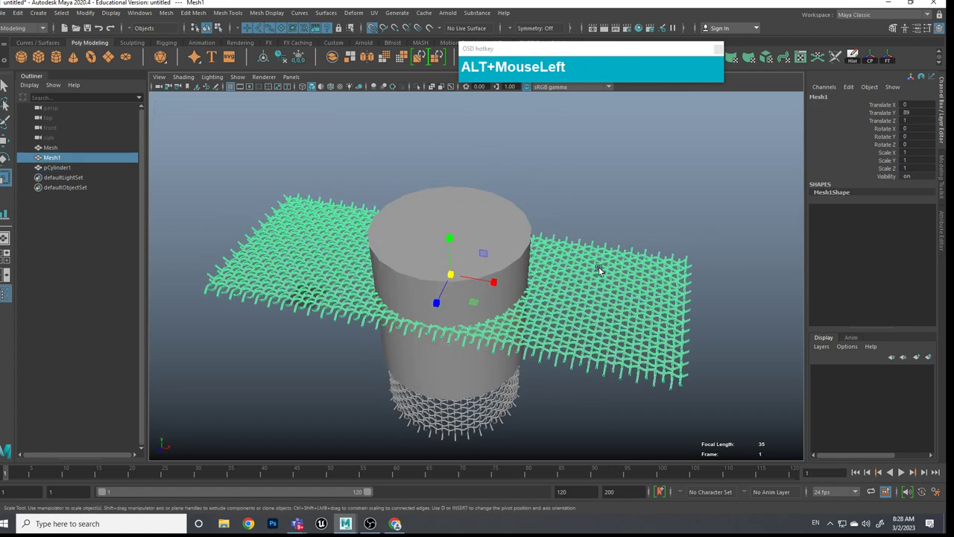
left_click(607, 262)
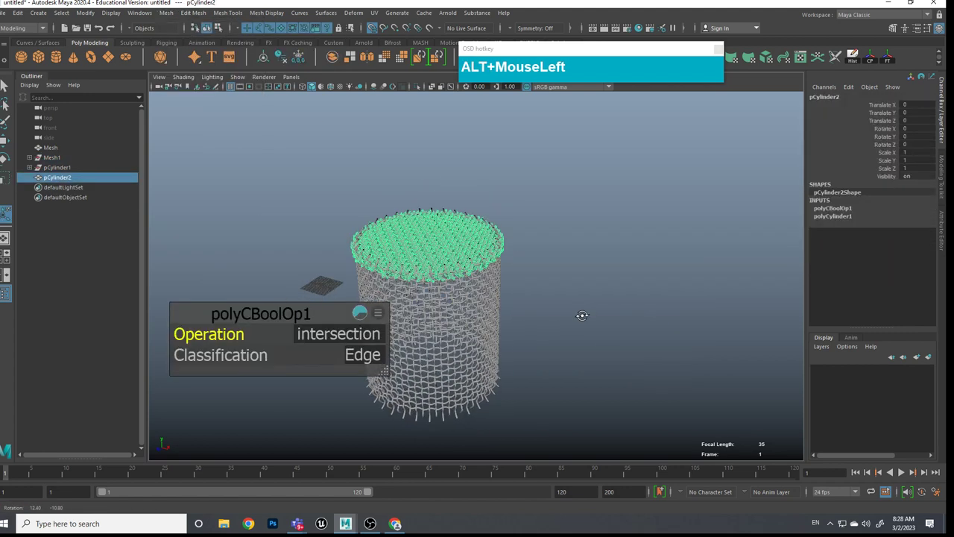
Step: Lift the woven disc slightly above the tube and frame it from above
key("alt+w")
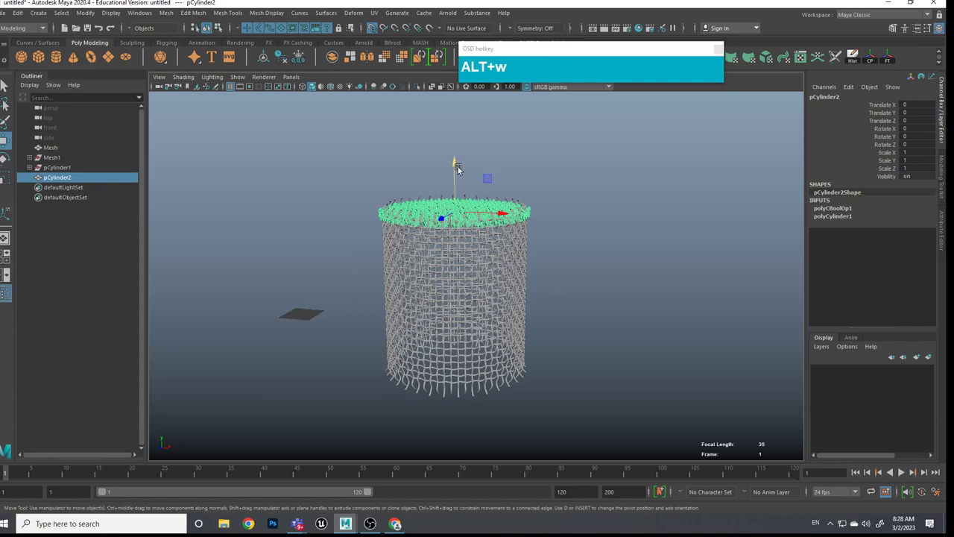
left_click(458, 168)
middle_click(516, 196)
scroll("up", 3)
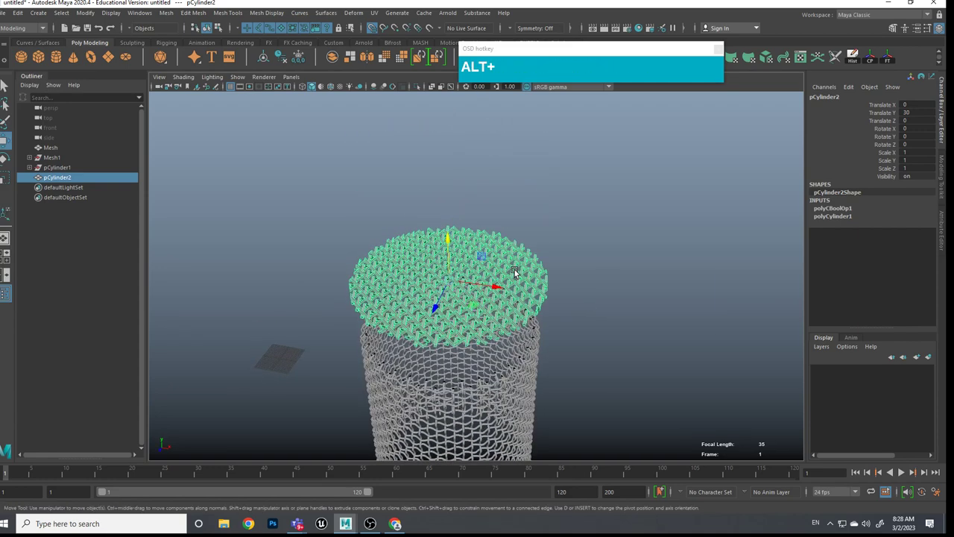
middle_click(520, 270)
scroll("up", 3)
middle_click(534, 259)
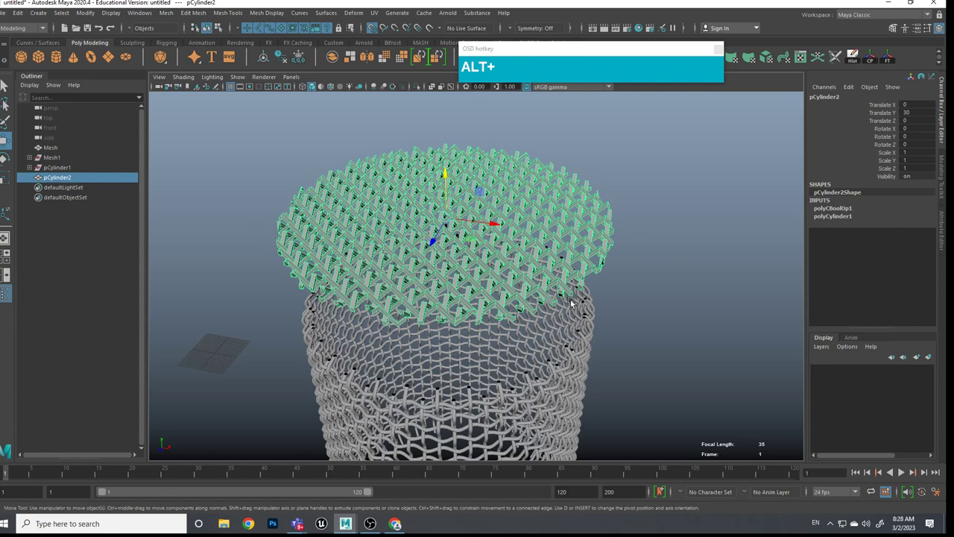
scroll("down", 3)
left_click(608, 320)
left_click(514, 254)
scroll("up", 3)
left_click_drag(524, 265, 517, 255)
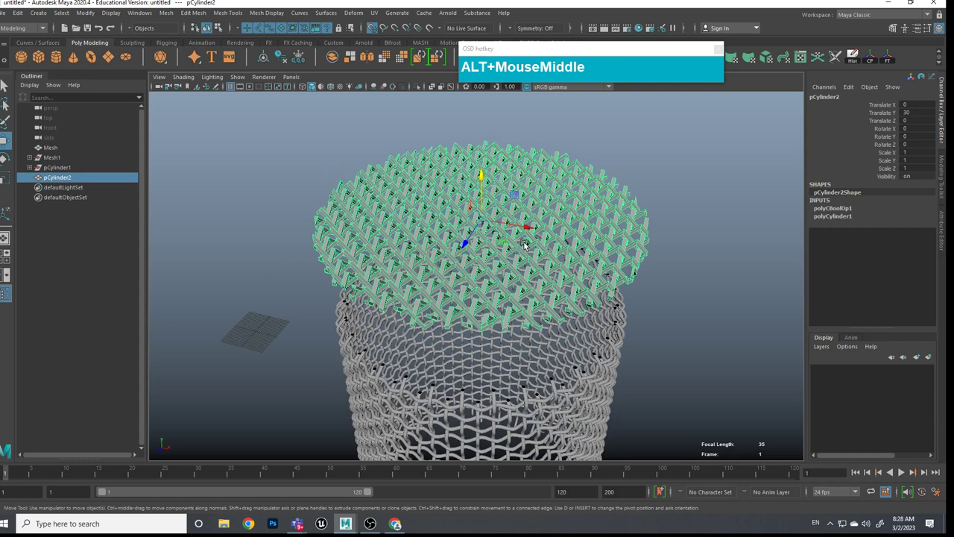
Step: Switch pCylinder2 to vertex editing and zoom into it in the top view
right_click(487, 206)
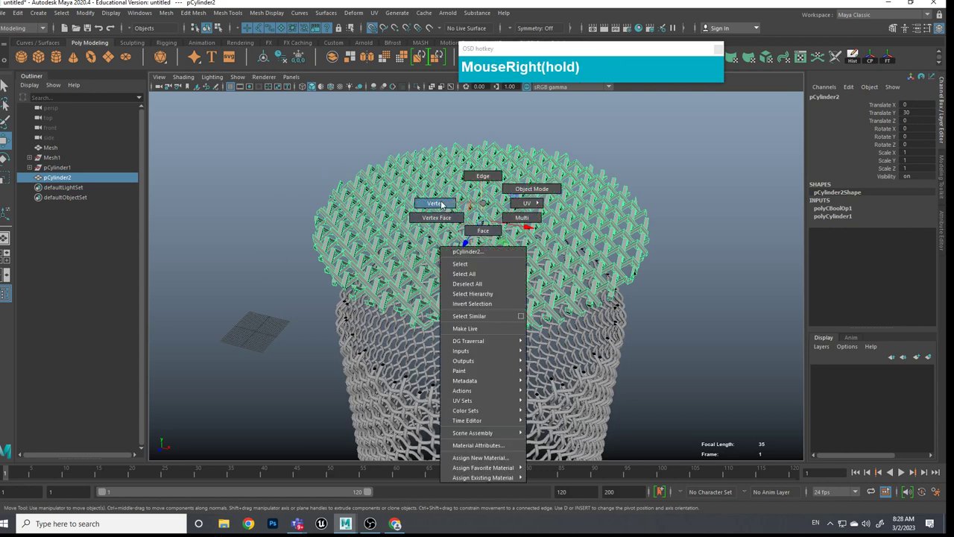
left_click_drag(532, 213, 564, 258)
scroll("up", 3)
middle_click(531, 255)
scroll("up", 3)
middle_click(599, 281)
Step: Marquee-select only the outer rim ring of vertices on the woven disc
left_click_drag(457, 243, 496, 288)
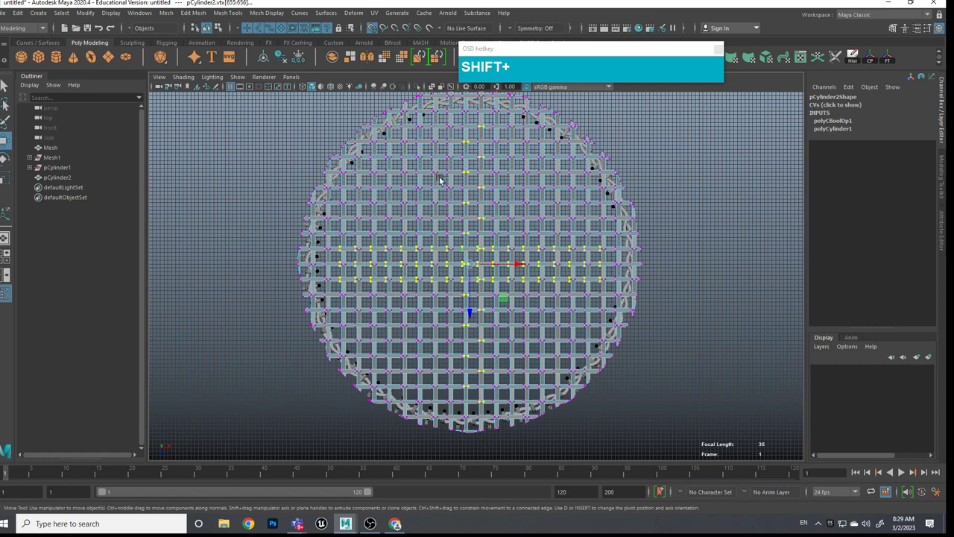
scroll("down", 3)
left_click_drag(751, 342, 162, 161)
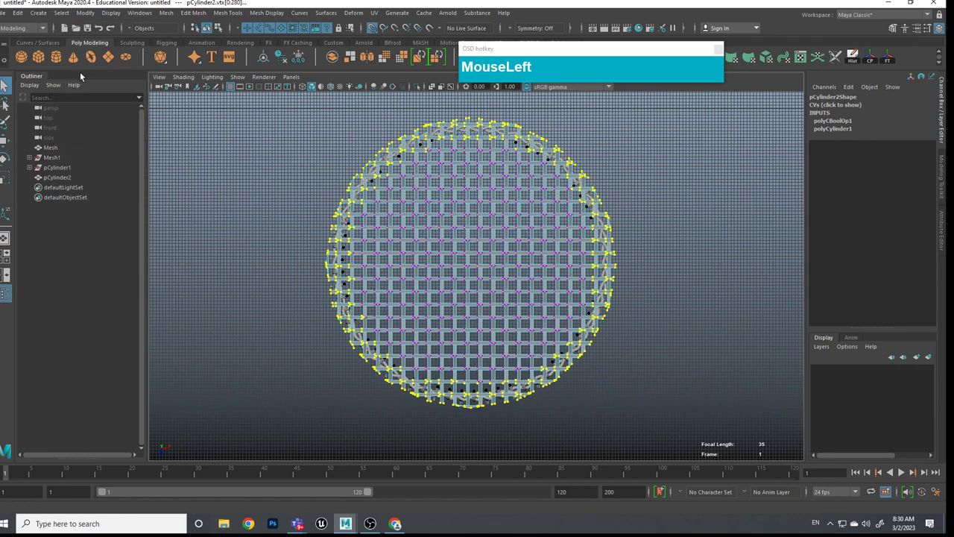
Step: Switch to the perspective view and orbit around the microphone head
left_click(659, 310)
middle_click(651, 302)
left_click(648, 312)
left_click(450, 215)
left_click_drag(572, 241, 680, 286)
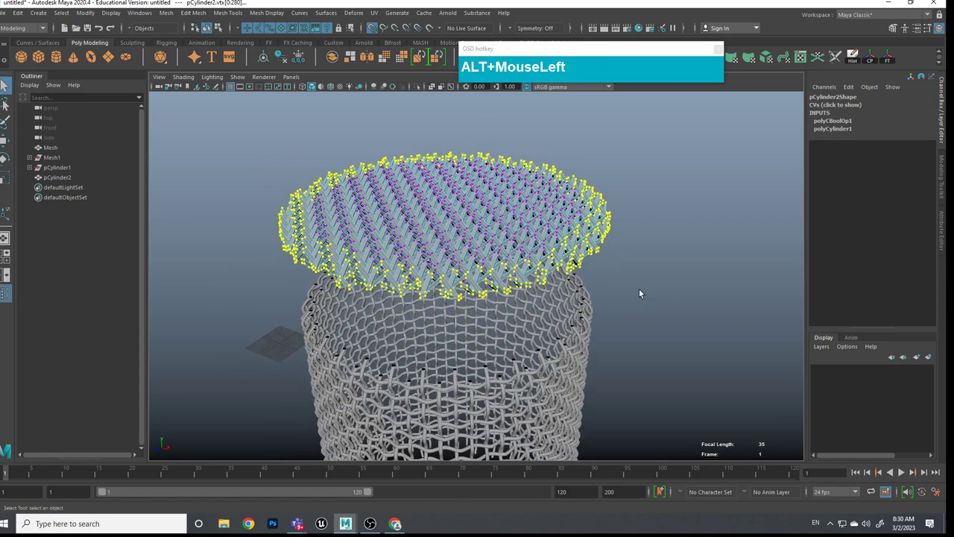
Step: Enable soft selection on the rim vertices and tune the falloff radius with B
key("b")
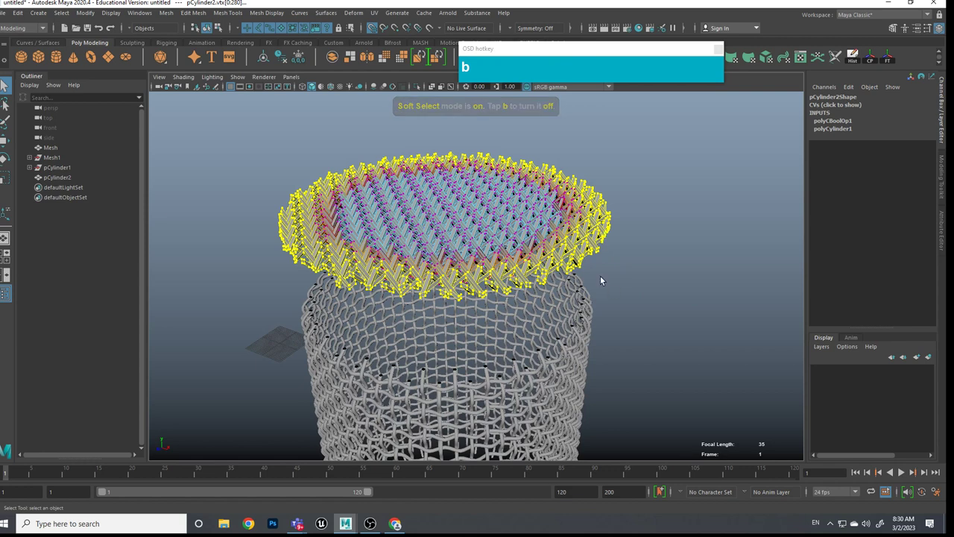
middle_click(598, 267)
type("bbbbbb(hold)bb")
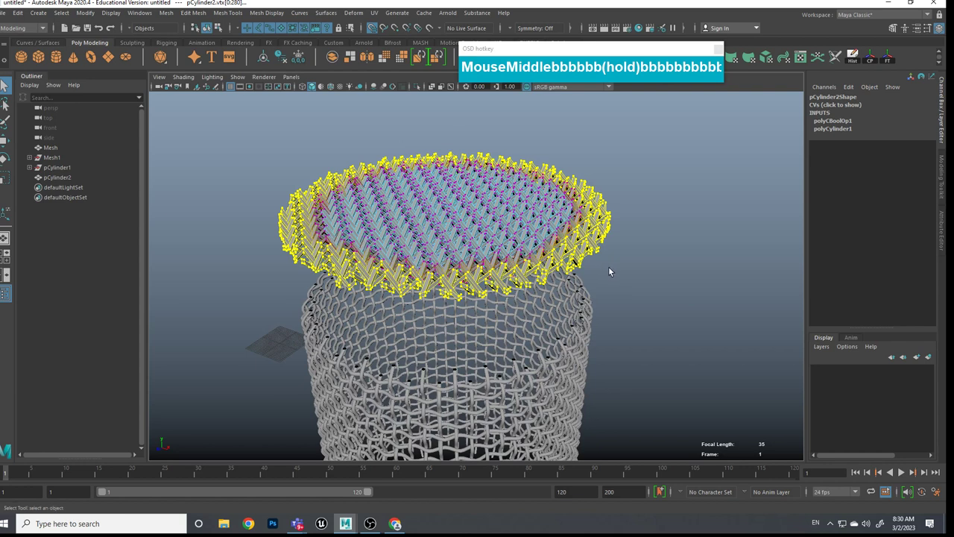
type("bbbbbbbbbbbbbbbbbbbb")
middle_click(596, 271)
left_click_drag(446, 162, 448, 222)
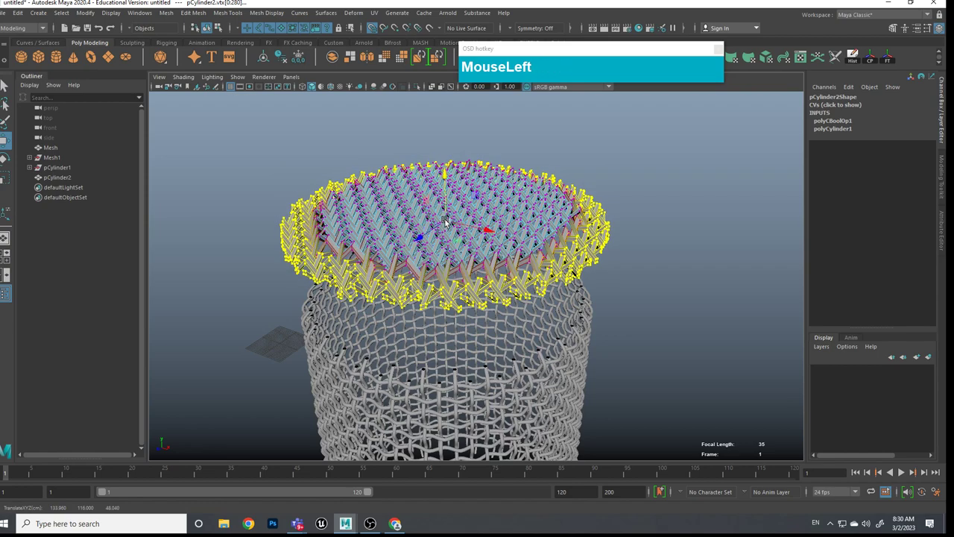
Step: Pull the rim vertices down into a droop with the Move tool, then undo the attempt
key("3")
scroll("up", 3)
middle_click(560, 239)
left_click(559, 246)
middle_click(590, 240)
left_click_drag(543, 155, 741, 242)
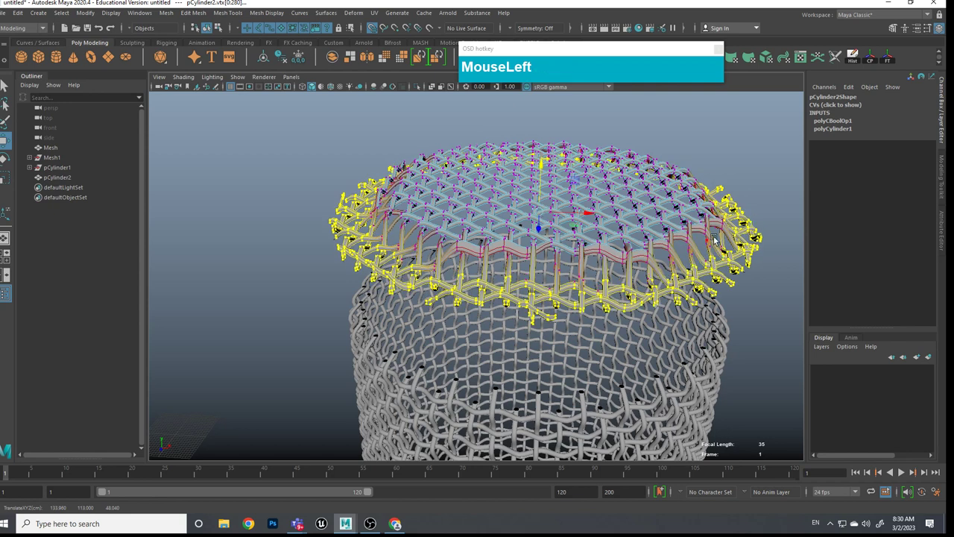
key("ctrl+z")
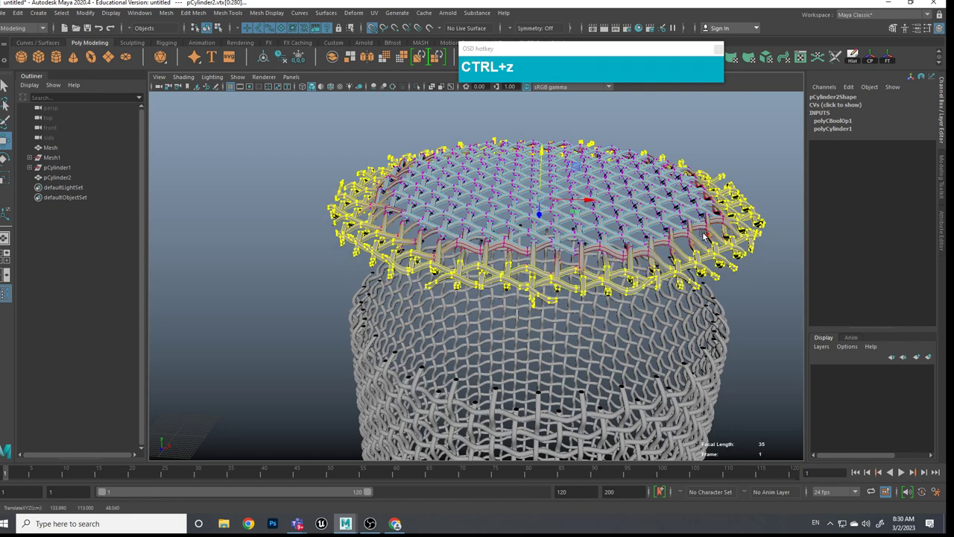
key("ctrl+z")
key("ctrl+z")
Step: Return to the top view and zoom in on the disc's lower edge
left_click(769, 282)
scroll("down", 3)
left_click(669, 299)
left_click_drag(627, 280, 624, 255)
left_click_drag(622, 261, 643, 287)
middle_click(619, 283)
scroll("up", 3)
middle_click(662, 322)
scroll("up", 3)
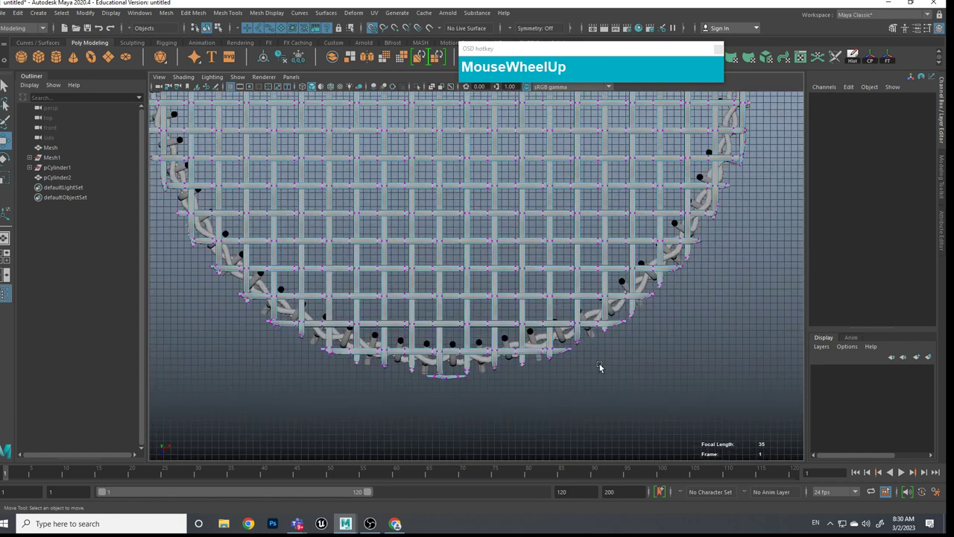
Step: Add the strand-end vertices along the bottom and left rim to the selection
middle_click(607, 369)
left_click(496, 372)
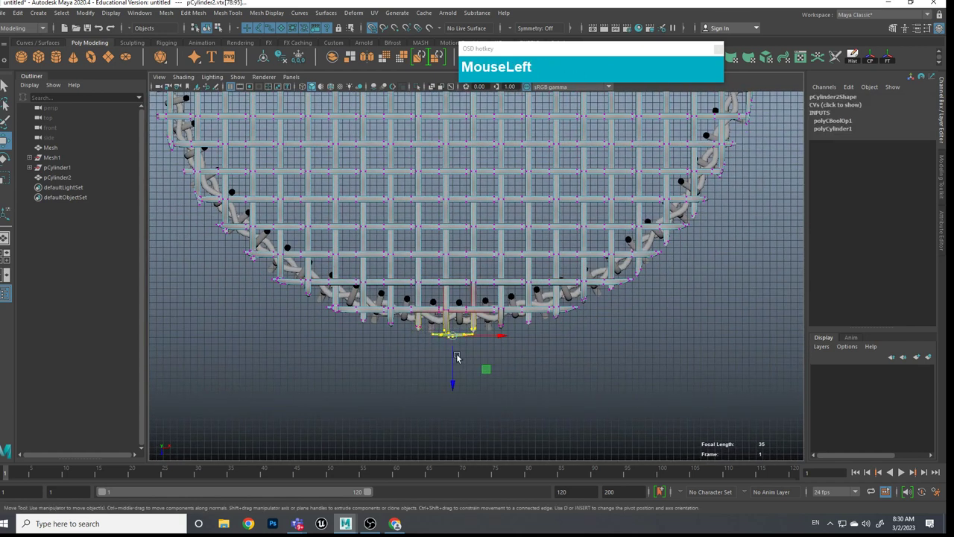
key("b")
left_click(426, 352)
left_click(397, 340)
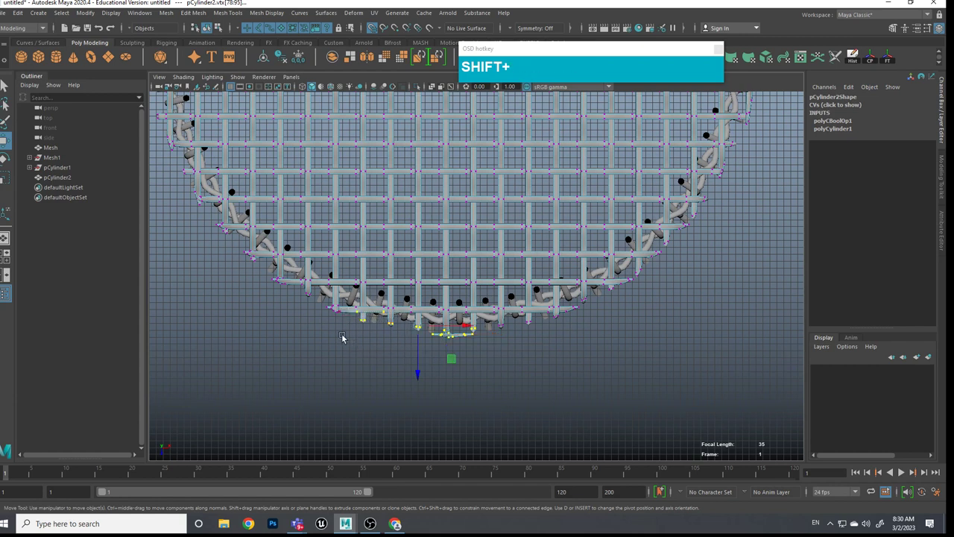
left_click(319, 306)
left_click(296, 295)
left_click(268, 276)
left_click(232, 249)
left_click(213, 220)
middle_click(272, 290)
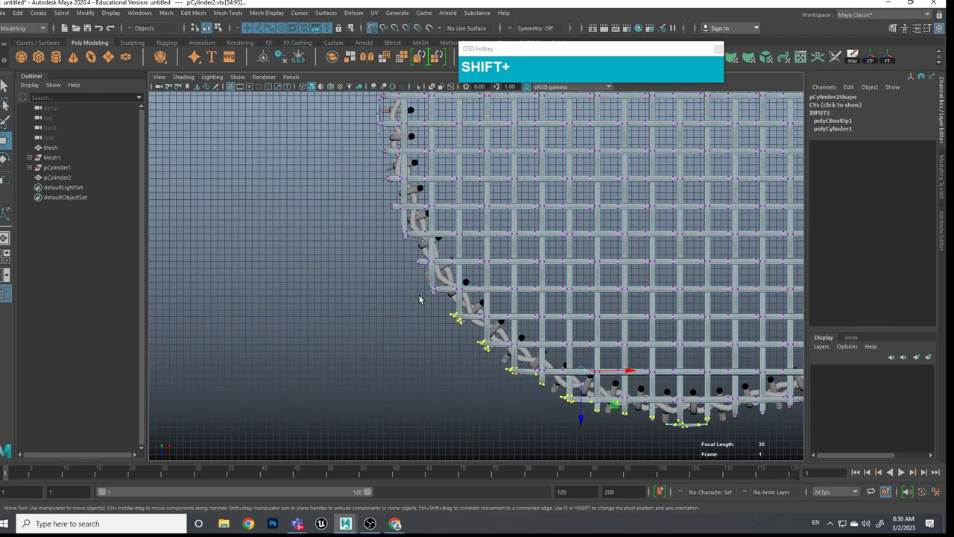
left_click(426, 285)
left_click(418, 267)
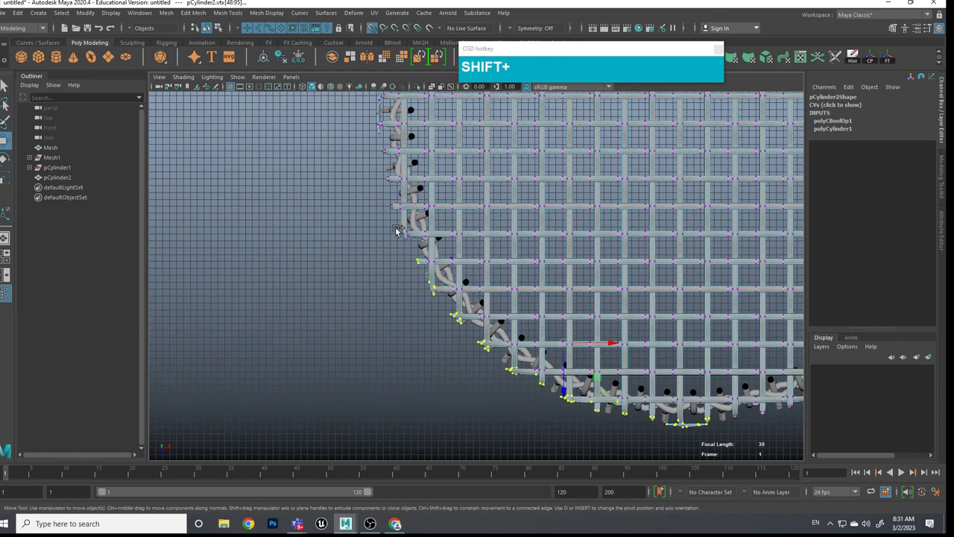
left_click(398, 225)
left_click(398, 209)
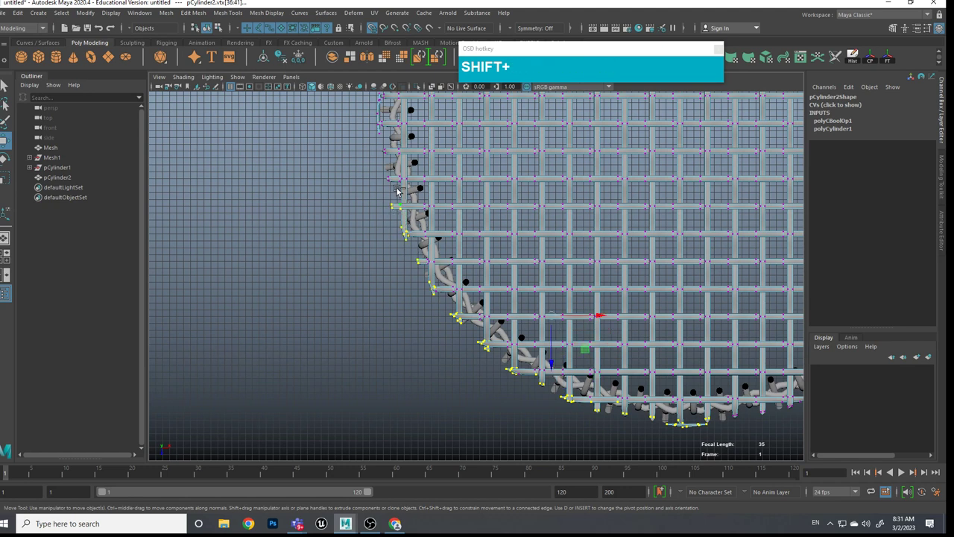
left_click(401, 185)
middle_click(430, 198)
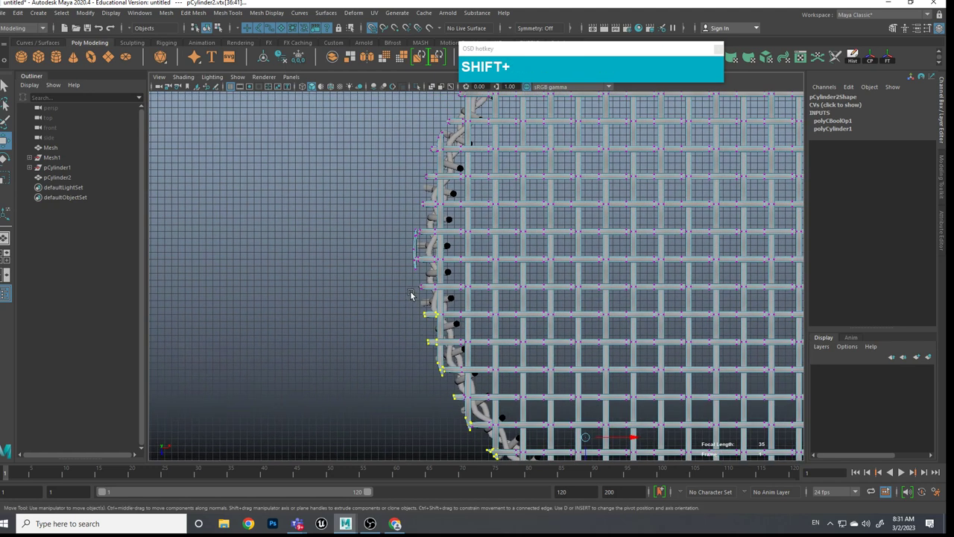
left_click(422, 289)
left_click(415, 237)
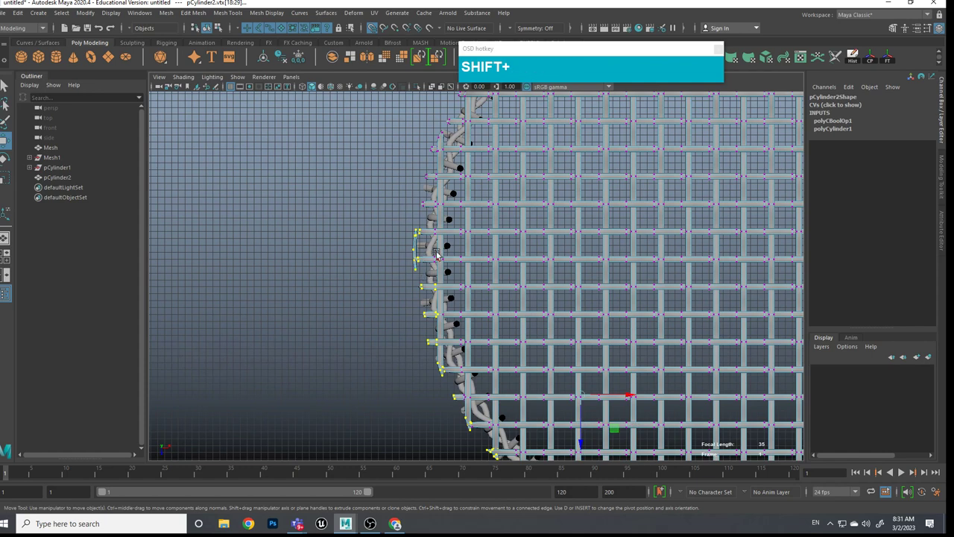
middle_click(441, 260)
scroll("up", 3)
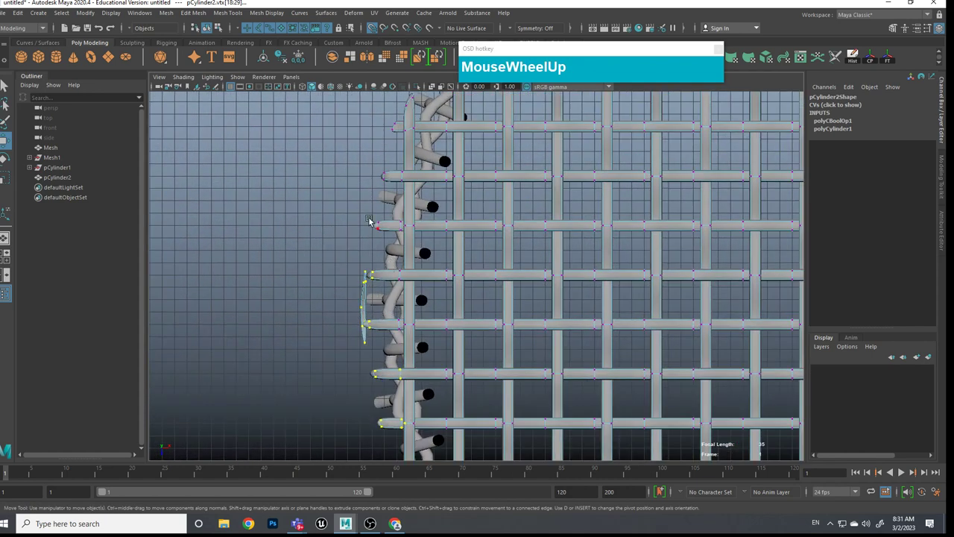
left_click(369, 215)
left_click(384, 167)
left_click(384, 222)
middle_click(425, 230)
Step: Continue adding strand tips across the upper-left and top edge of the rim
left_click(350, 232)
left_click(372, 179)
left_click(414, 144)
middle_click(428, 188)
left_click(338, 173)
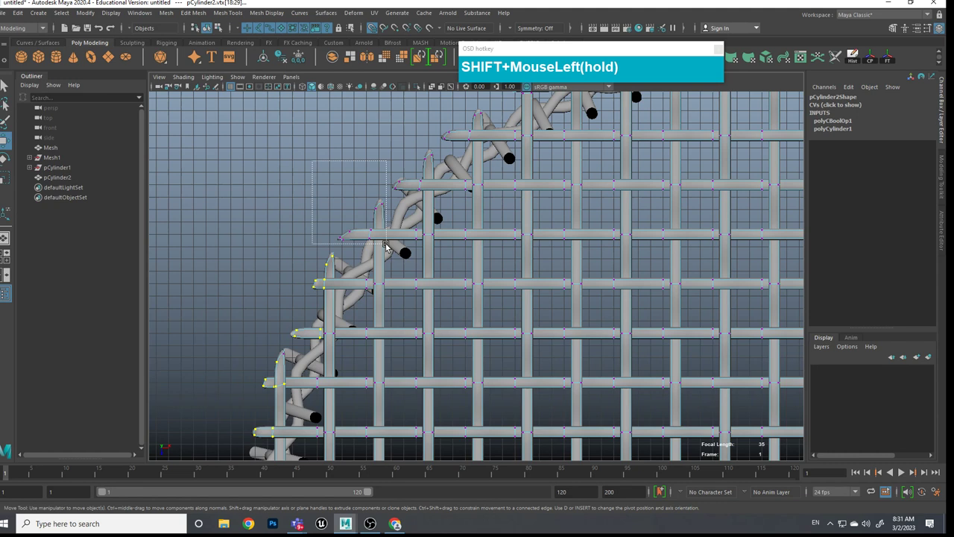
left_click(392, 122)
middle_click(464, 192)
left_click(320, 193)
left_click(391, 182)
left_click(433, 148)
middle_click(505, 191)
left_click(407, 165)
left_click(440, 158)
middle_click(496, 202)
left_click(359, 191)
left_click(403, 177)
left_click(456, 184)
left_click(497, 191)
left_click(549, 184)
middle_click(602, 222)
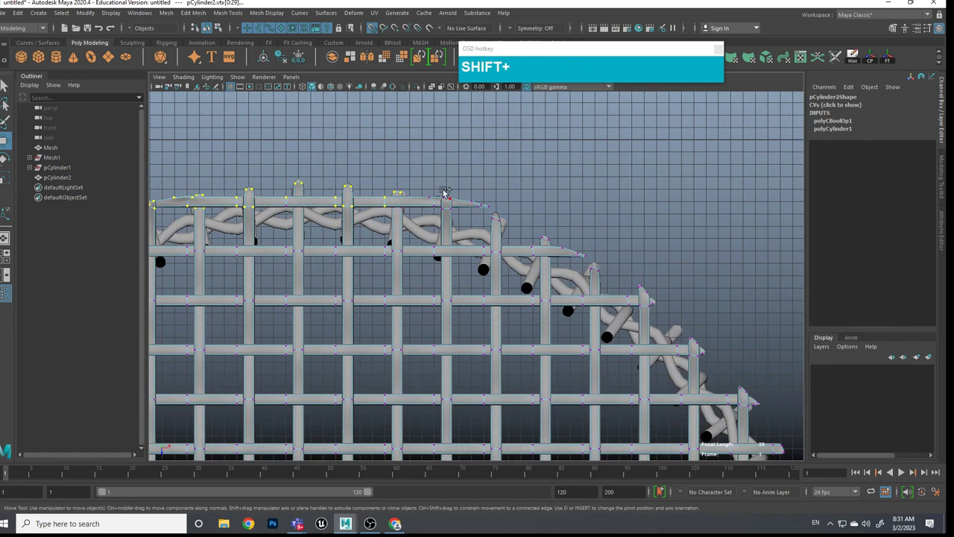
Step: Add the strand tips down the upper-right and right rim, undoing one stray pick
left_click(436, 178)
left_click(474, 196)
middle_click(515, 229)
middle_click(583, 222)
left_click(396, 185)
left_click(462, 225)
left_click(491, 248)
middle_click(529, 246)
middle_click(534, 239)
left_click(430, 231)
left_click(514, 328)
middle_click(529, 267)
middle_click(536, 319)
middle_click(548, 335)
key("ctrl+z")
middle_click(542, 313)
left_click(446, 255)
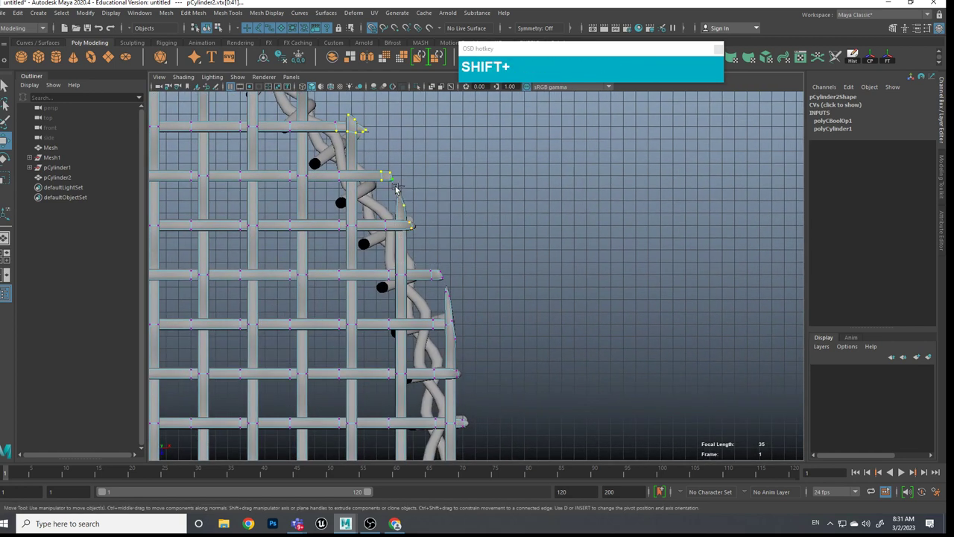
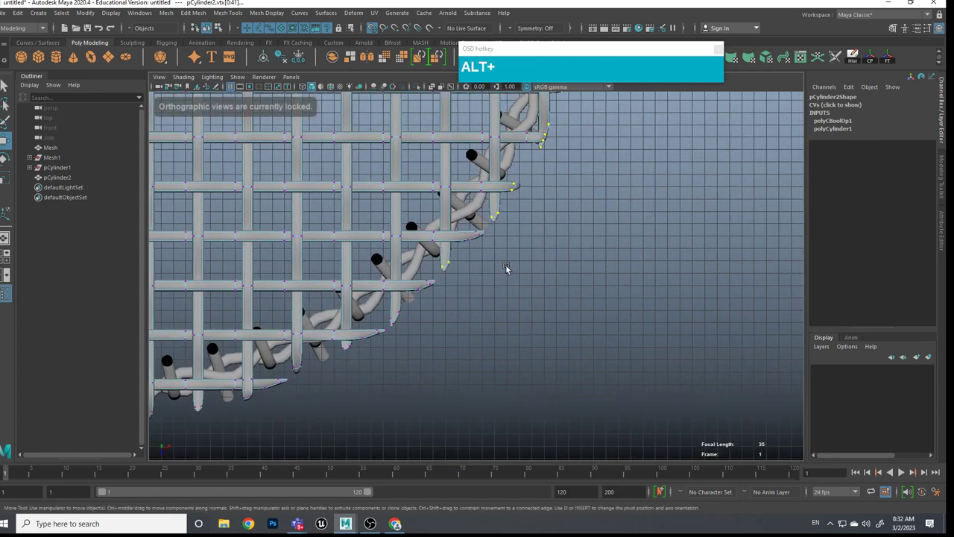
Step: Pick the remaining lower-right rim tips and frame the whole disc in view
left_click(503, 260)
left_click(484, 332)
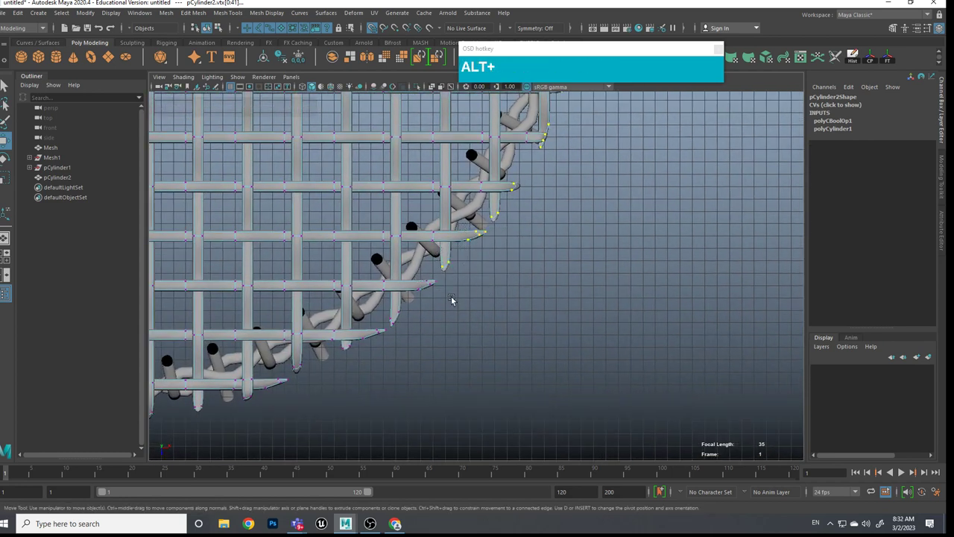
left_click(466, 307)
left_click(416, 346)
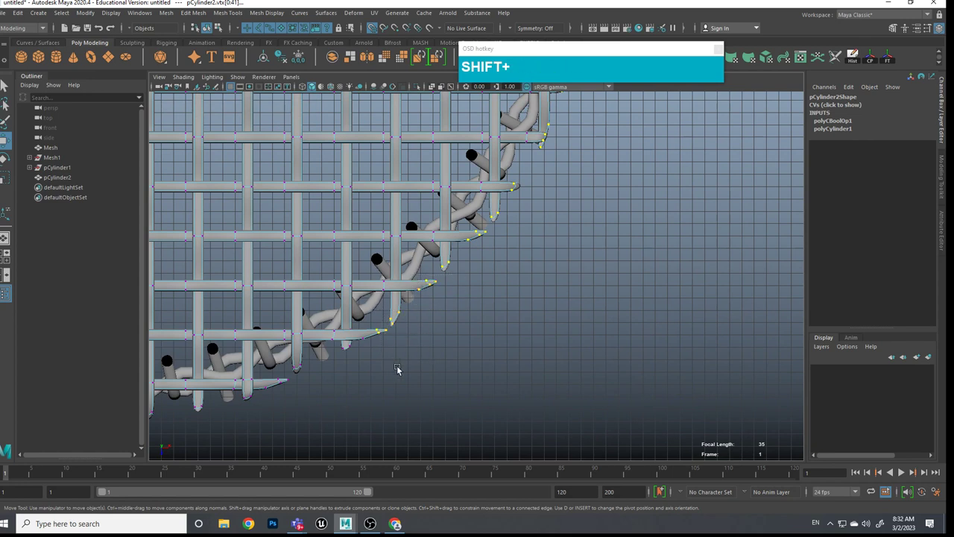
left_click(390, 376)
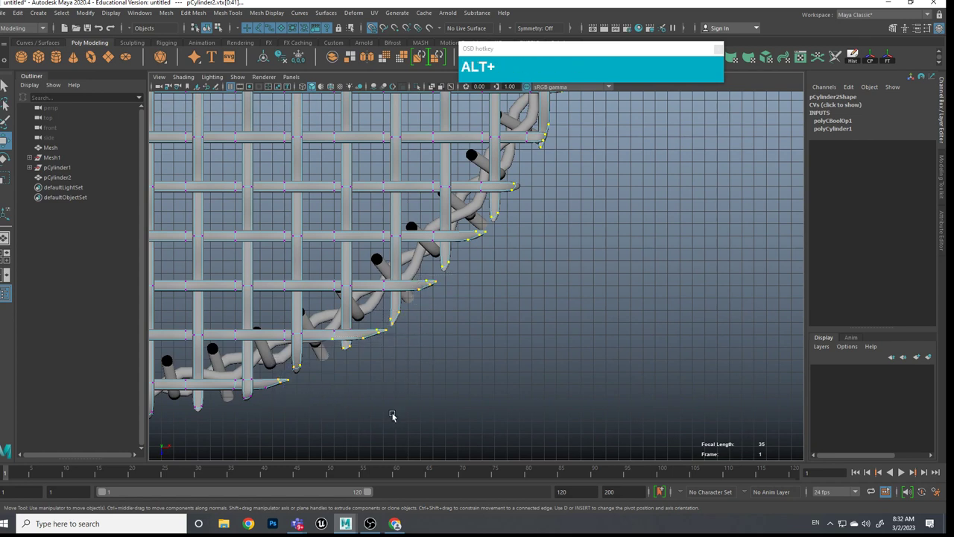
middle_click(406, 381)
left_click(587, 338)
left_click(539, 348)
left_click(560, 325)
left_click(459, 349)
left_click(416, 365)
scroll("down", 3)
middle_click(571, 302)
scroll("up", 3)
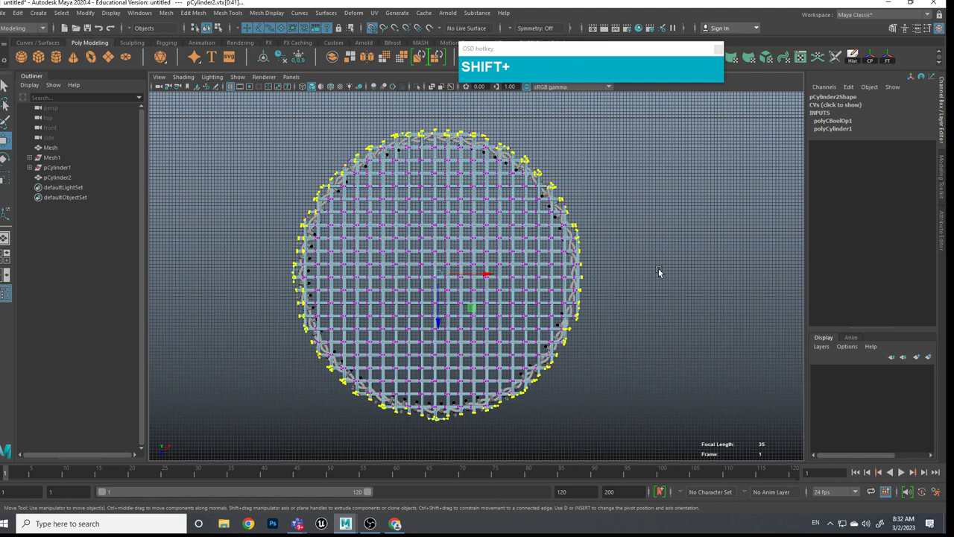
Step: Return to the perspective view and orbit in close on the disc cap
key("b")
left_click_drag(656, 318, 656, 312)
left_click(650, 312)
scroll("up", 3)
middle_click(651, 241)
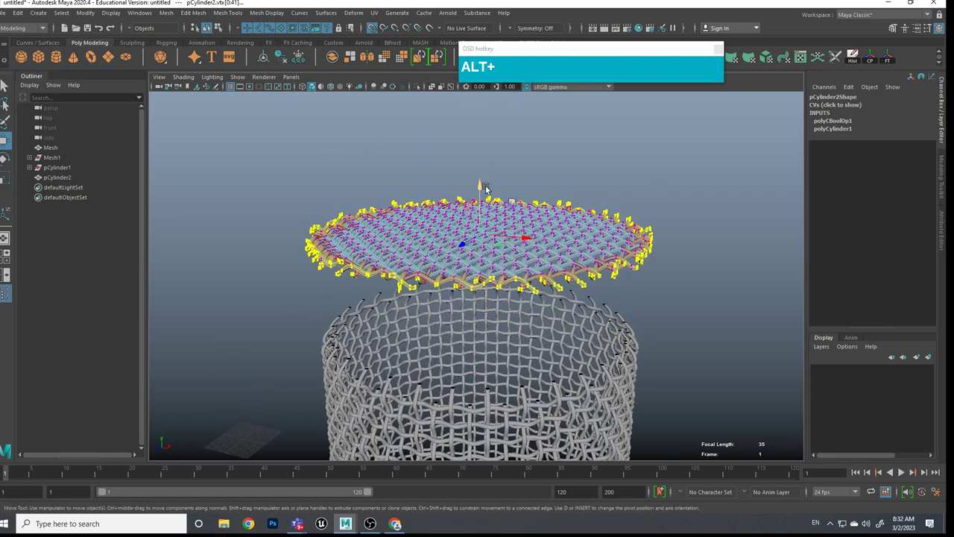
Step: Drag the selected rim tips down with soft falloff, retuning the B radius between pulls
key("b")
middle_click(621, 278)
type("bbbb(hold)bbbbb")
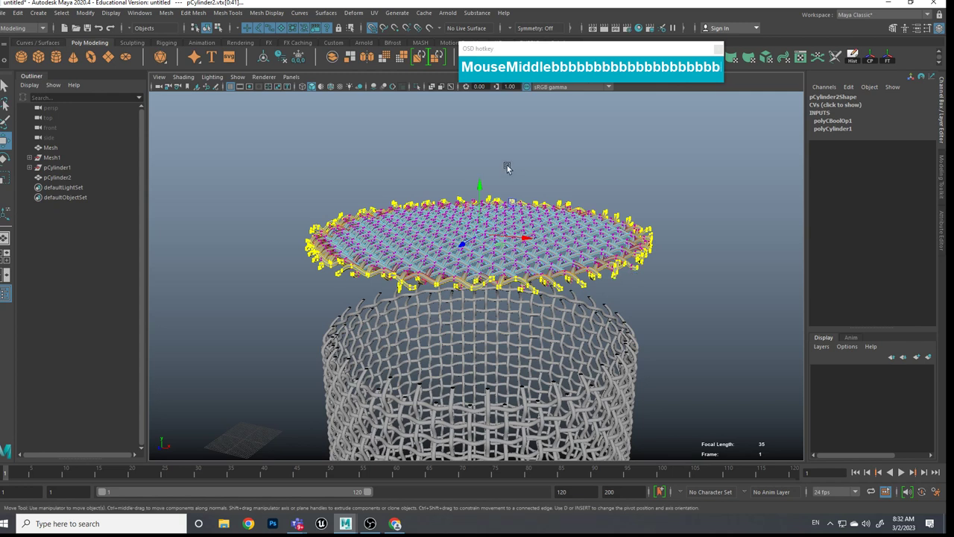
left_click_drag(485, 184, 666, 329)
key("b")
middle_click(671, 325)
type("MouseMiddlebbbbbbbb")
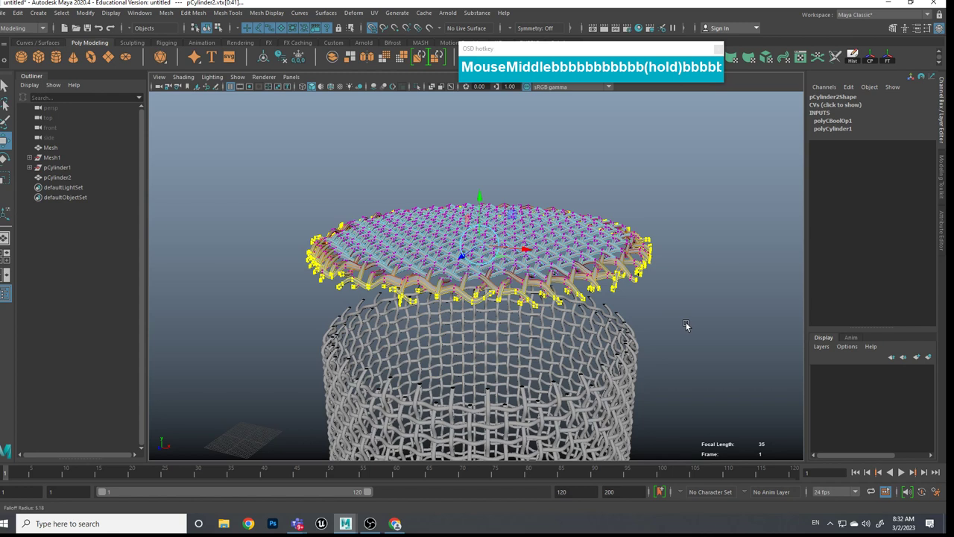
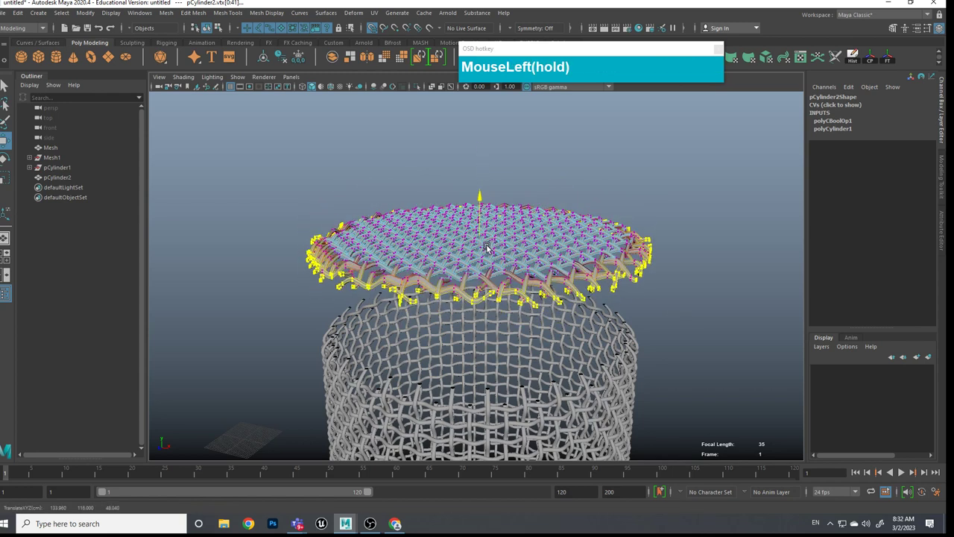
key("z")
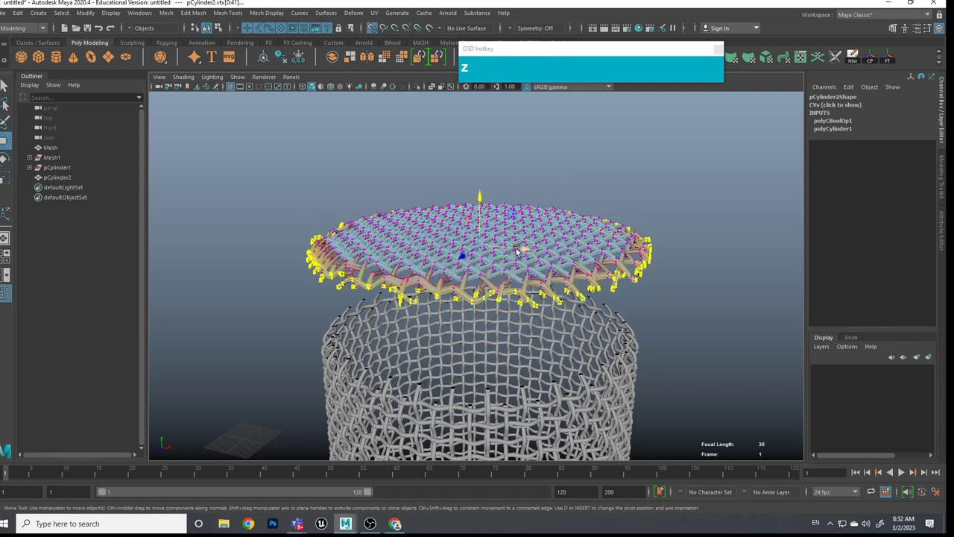
key("b")
middle_click(566, 247)
type("bbbbbbbbbbbbbbbb(hol")
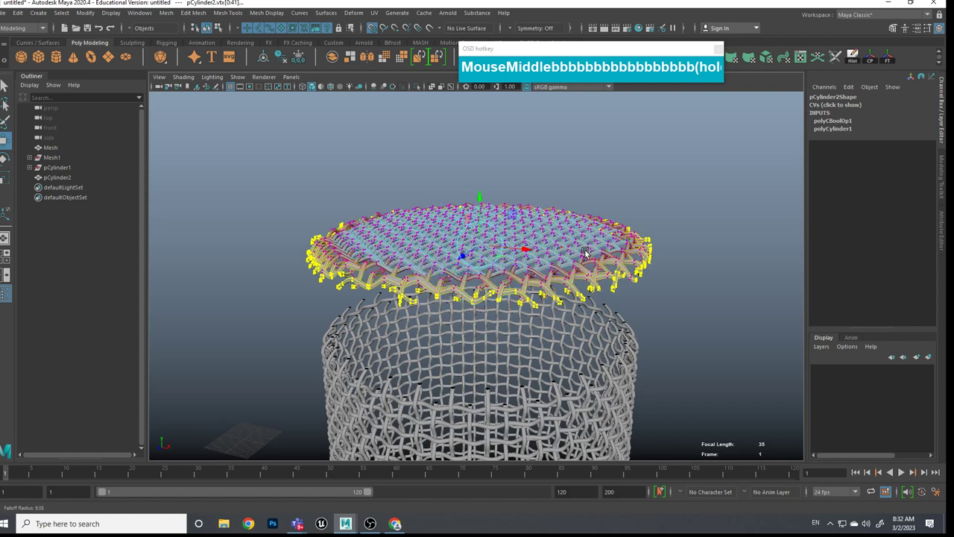
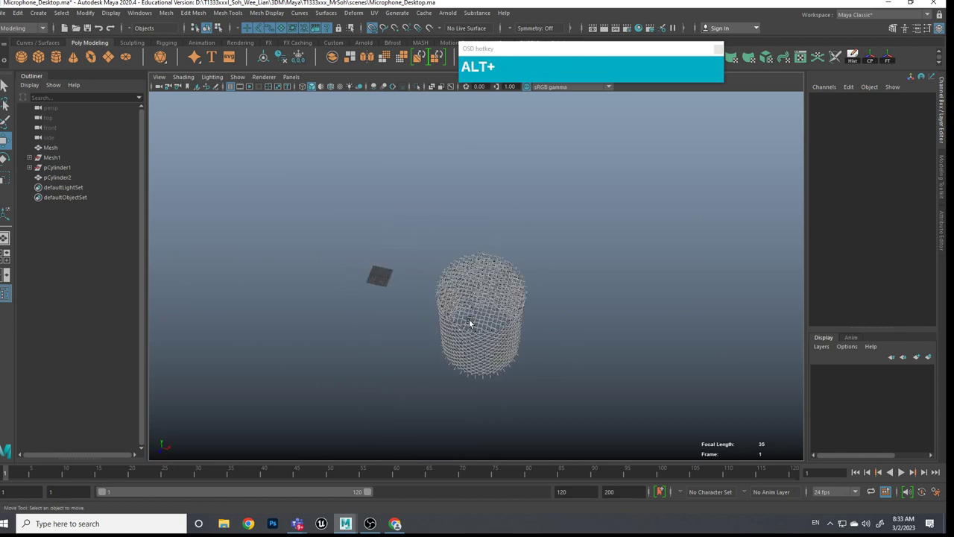
Step: Select the woven tube and its cap together and adjust them as one with the manipulator
left_click(572, 288)
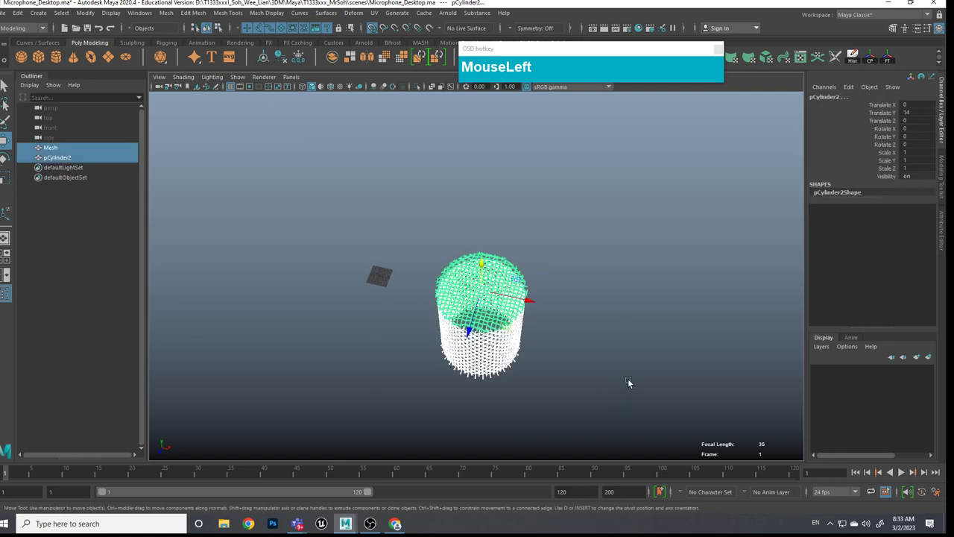
key("e")
left_click_drag(488, 296, 557, 310)
scroll("down", 3)
scroll("up", 3)
left_click(521, 316)
scroll("up", 3)
middle_click(481, 298)
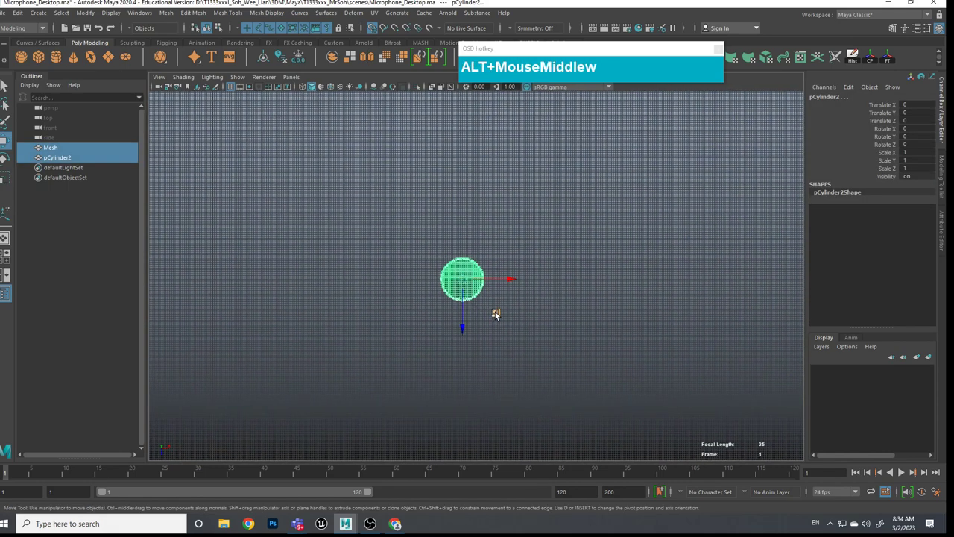
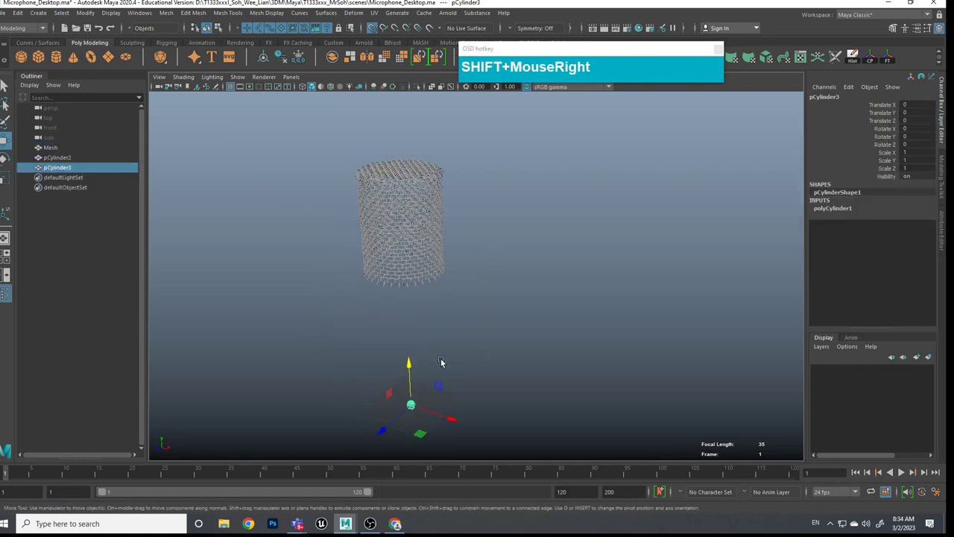
Step: Scale the new polygon cylinder and move it underneath the woven mesh
type("e")
left_click_drag(510, 471, 431, 426)
key("w")
left_click(413, 364)
scroll("up", 3)
left_click(414, 318)
middle_click(412, 302)
middle_click(384, 308)
left_click(429, 366)
middle_click(463, 407)
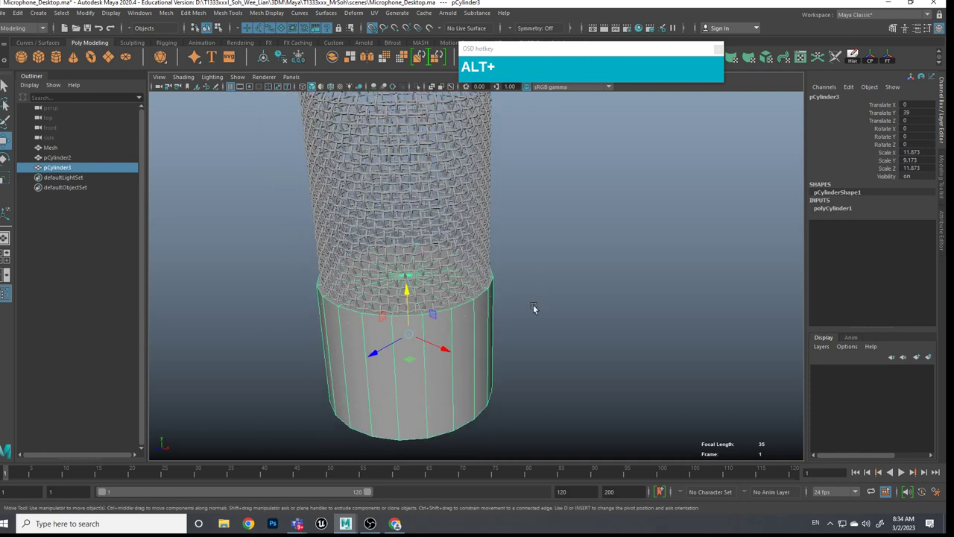
Step: Refine the cylinder's placement under the mesh from the top view
left_click(478, 322)
middle_click(288, 215)
scroll("up", 3)
middle_click(520, 348)
scroll("up", 3)
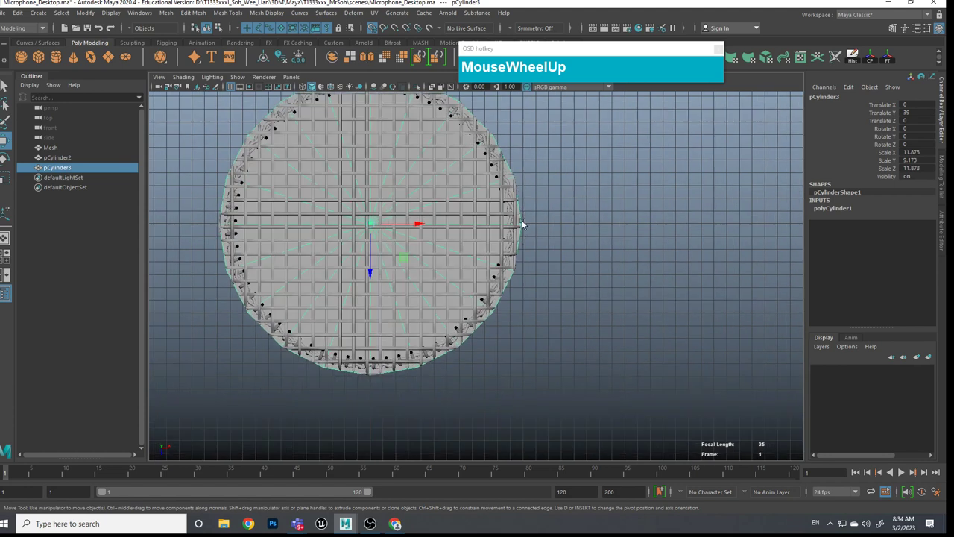
scroll("down", 3)
middle_click(529, 298)
Step: Rotate the cylinder about -9 in Y to match the mesh facets and freeze its transformations
key("e")
left_click_drag(420, 239, 425, 246)
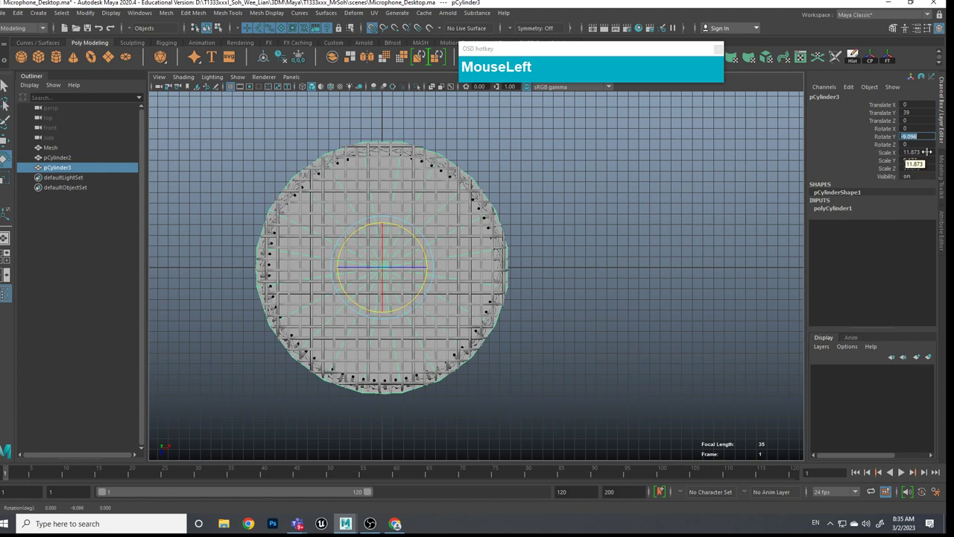
key("KP_1")
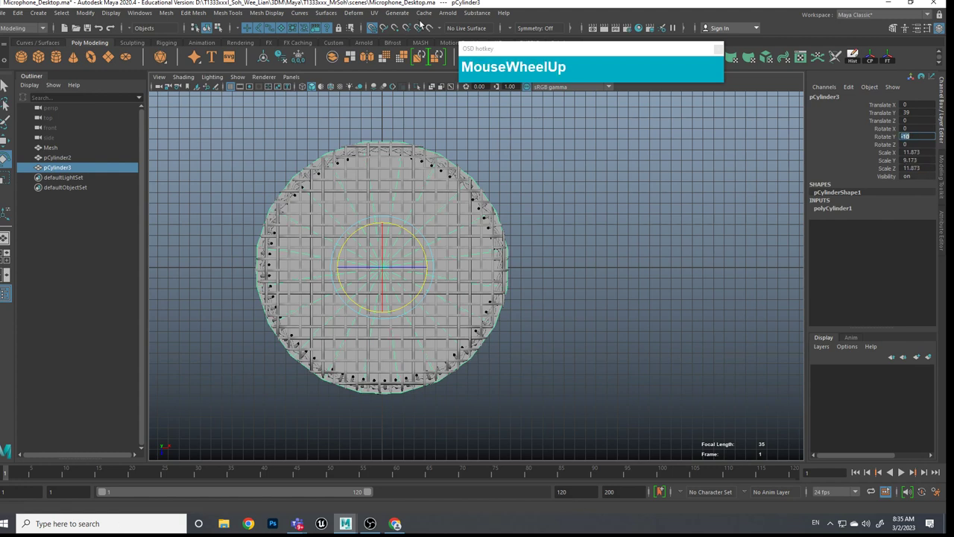
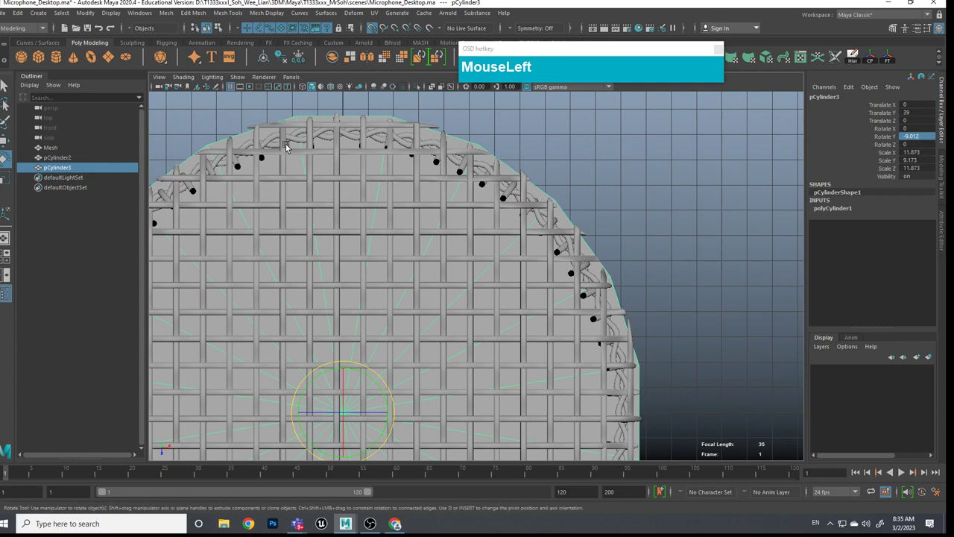
scroll("down", 3)
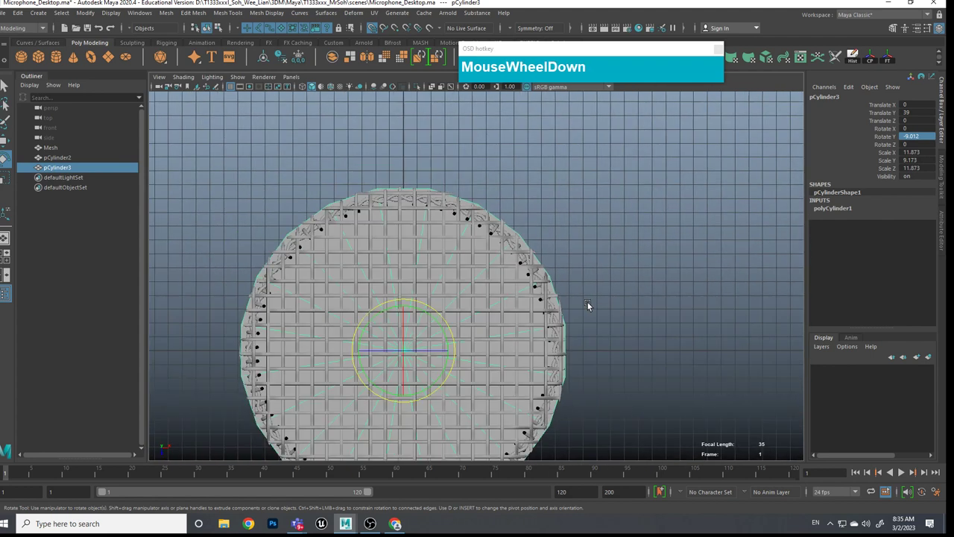
left_click(592, 306)
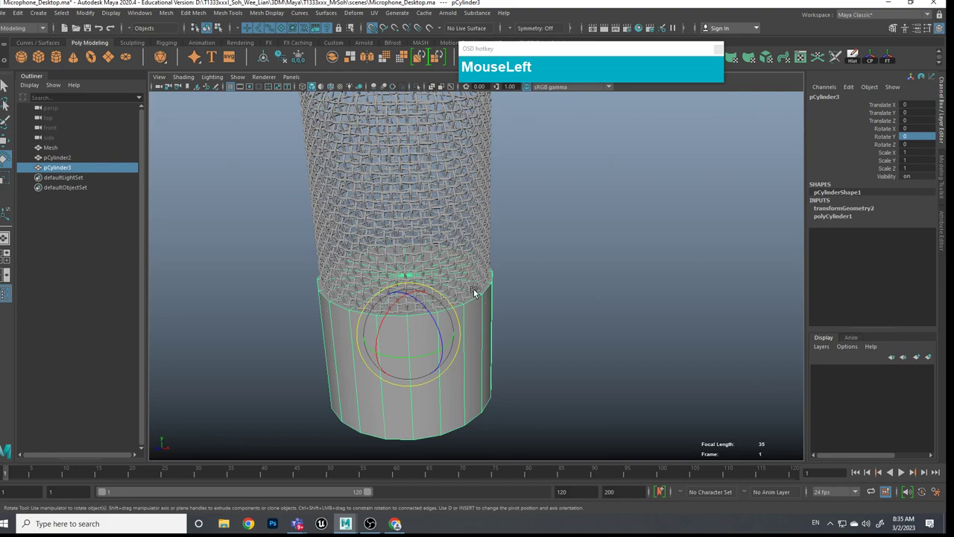
Step: Select the solid cylinder pCylinder3 in the viewport
scroll("down", 3)
left_click(493, 291)
scroll("up", 3)
middle_click(472, 263)
left_click(481, 308)
middle_click(513, 283)
middle_click(442, 300)
left_click(448, 302)
scroll("down", 3)
Step: Duplicate pCylinder3 with Ctrl+D to create the copy pCylinder4
left_click_drag(476, 308, 529, 307)
scroll("down", 3)
left_click(532, 326)
left_click(551, 325)
middle_click(495, 273)
left_click(454, 302)
left_click(576, 308)
key("w")
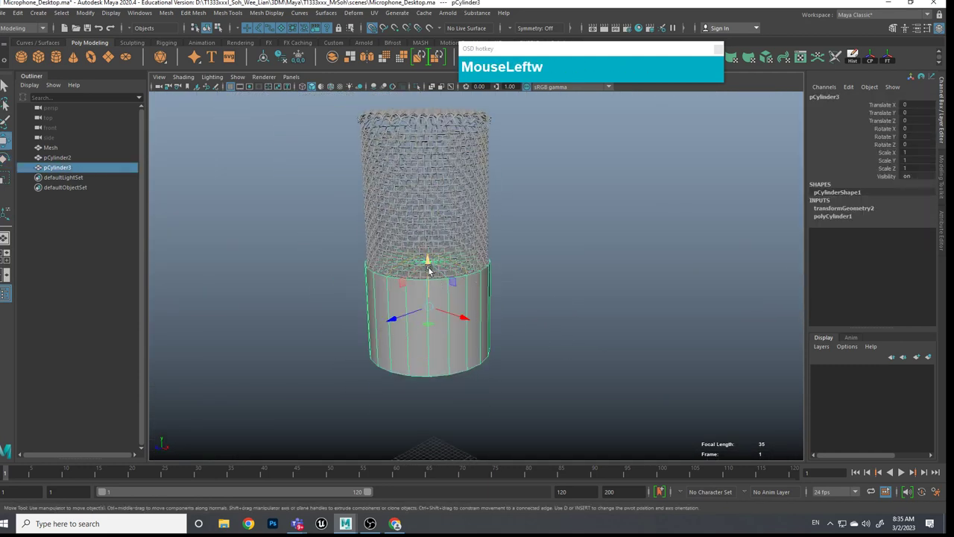
Step: Raise pCylinder4 to the top of the mesh and scale Y down into a thin band
left_click(431, 268)
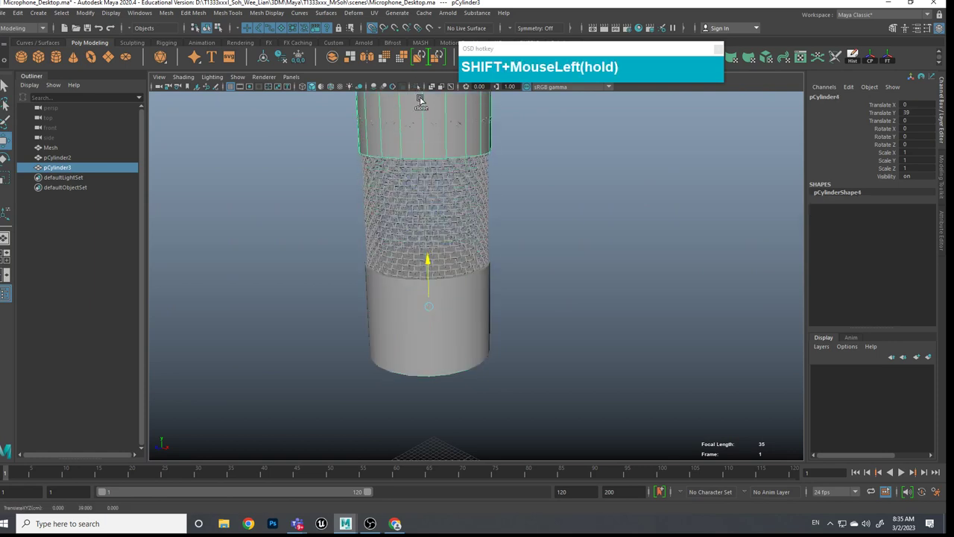
middle_click(505, 210)
key("alt+e")
left_click_drag(443, 211, 442, 238)
key("w")
left_click_drag(446, 223, 622, 331)
left_click_drag(606, 323, 628, 357)
scroll("up", 3)
middle_click(503, 315)
middle_click(619, 356)
left_click_drag(571, 333, 581, 278)
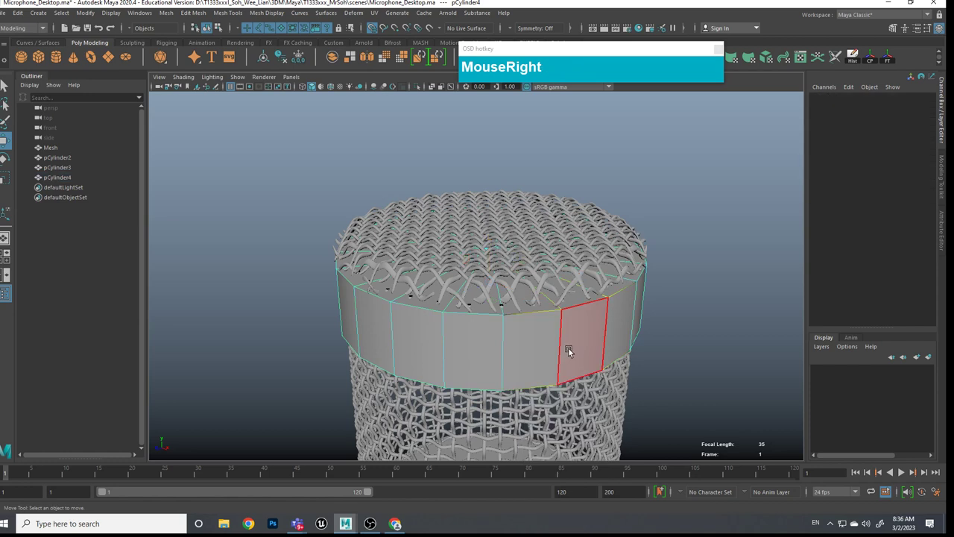
Step: Select the band's side faces, invert the selection and delete the top and bottom caps
key("b")
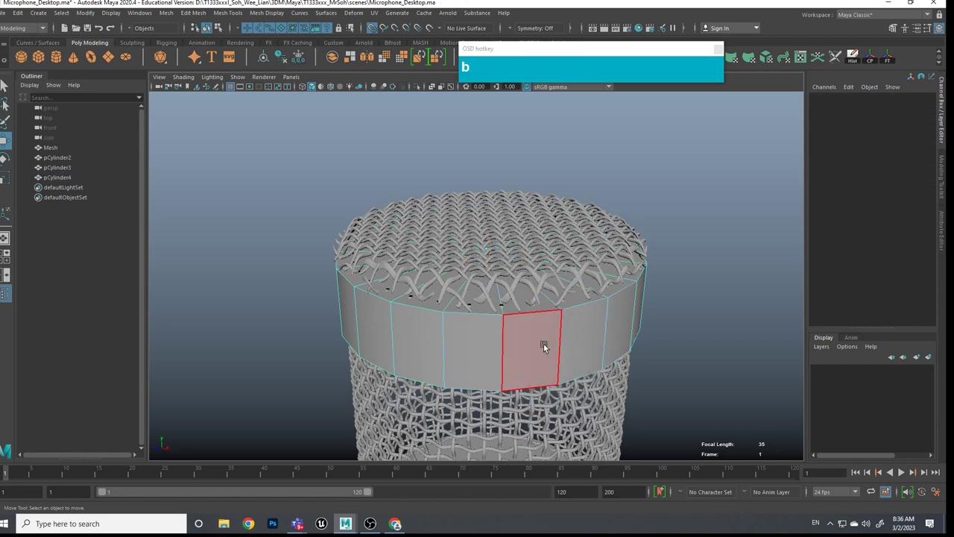
left_click(540, 349)
left_click(580, 342)
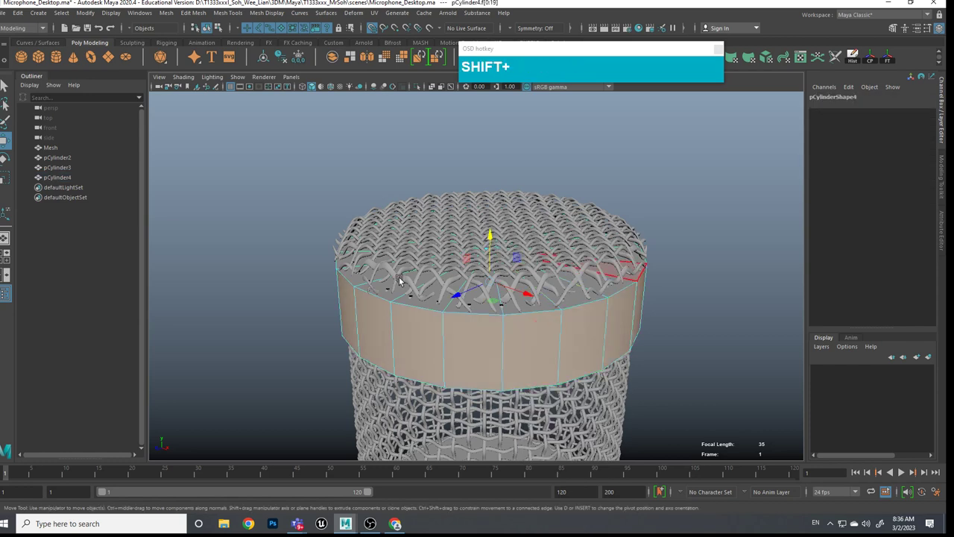
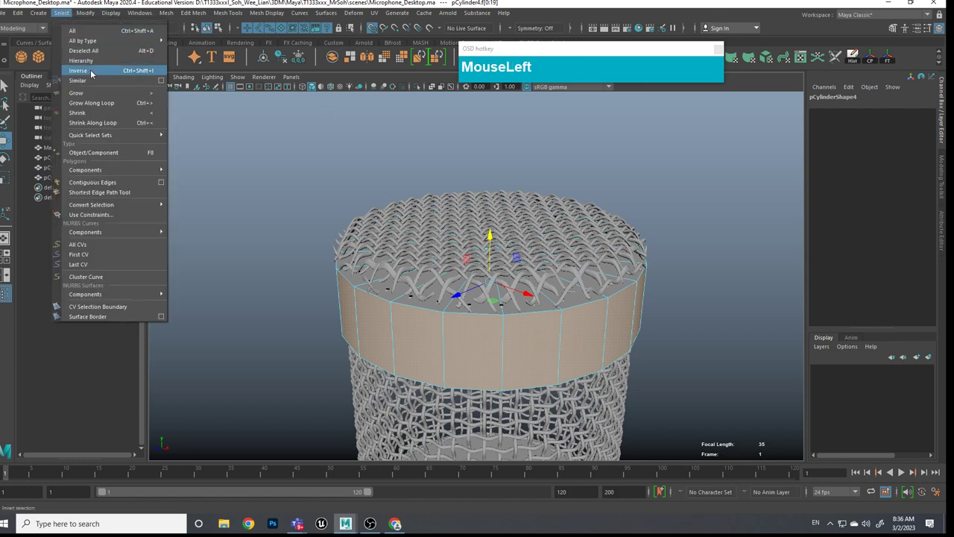
key("Delete")
middle_click(665, 358)
left_click(590, 333)
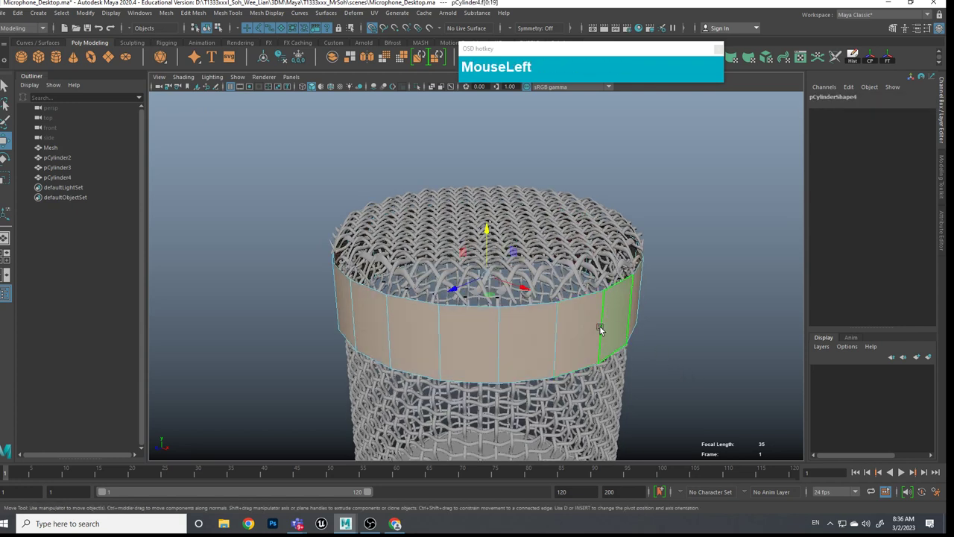
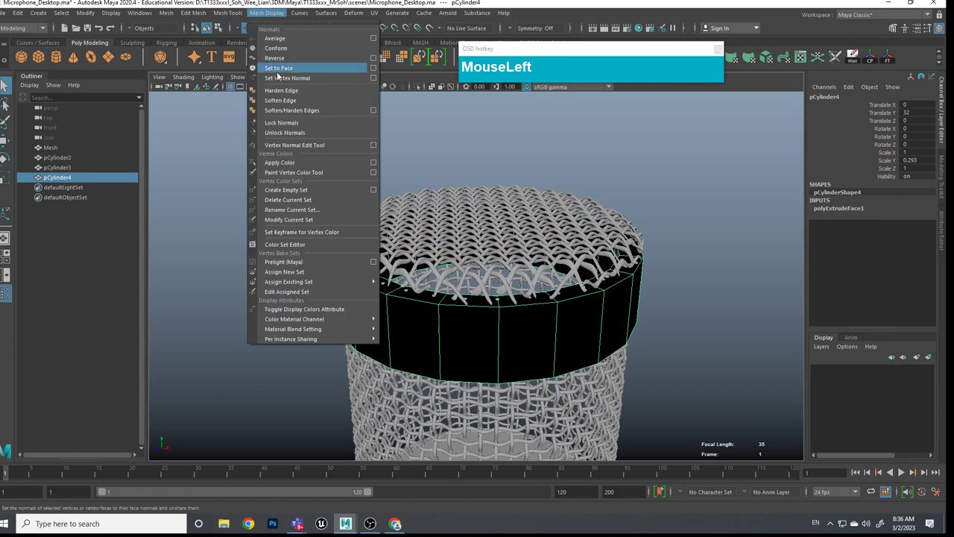
Step: Reverse the band's inverted normals via Mesh Display so it shades solid grey
scroll("down", 3)
middle_click(598, 333)
left_click(581, 280)
middle_click(576, 279)
scroll("up", 3)
left_click(573, 268)
left_click_drag(560, 210, 562, 281)
left_click(564, 284)
middle_click(566, 267)
left_click(554, 254)
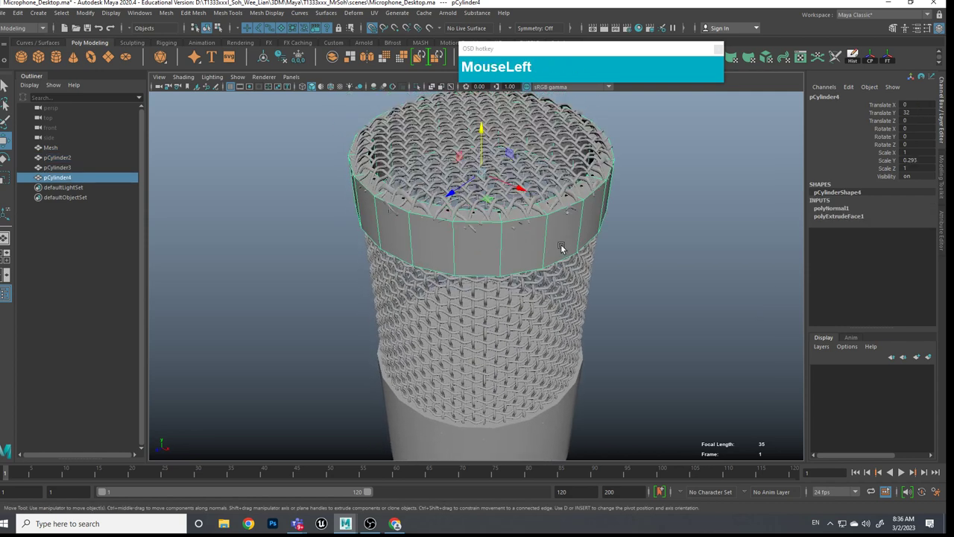
Step: Scale the ring slightly wider with R so it fits around the mesh
type("e")
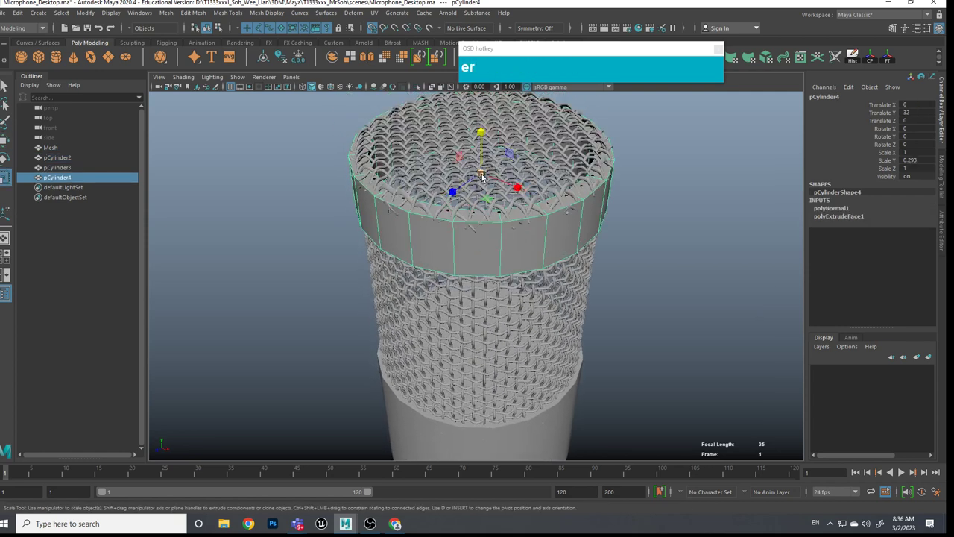
left_click_drag(485, 175, 467, 214)
left_click(618, 208)
left_click(600, 308)
scroll("up", 3)
middle_click(588, 228)
scroll("up", 3)
Step: Enter face mode on the ring and select one of its faces
right_click(596, 233)
left_click(598, 230)
left_click_drag(604, 243, 518, 271)
left_click(517, 271)
left_click(454, 276)
scroll("down", 3)
left_click(572, 296)
middle_click(576, 287)
middle_click(514, 224)
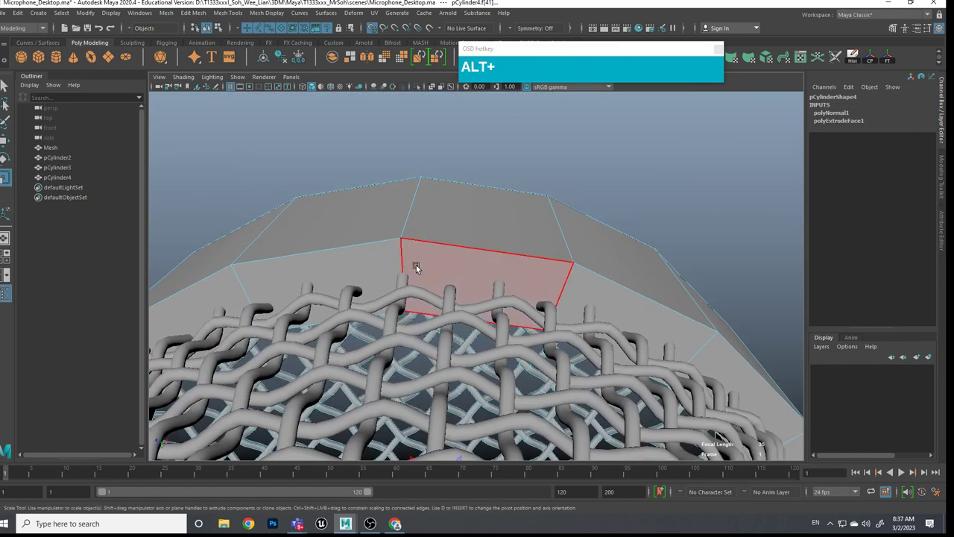
left_click(422, 265)
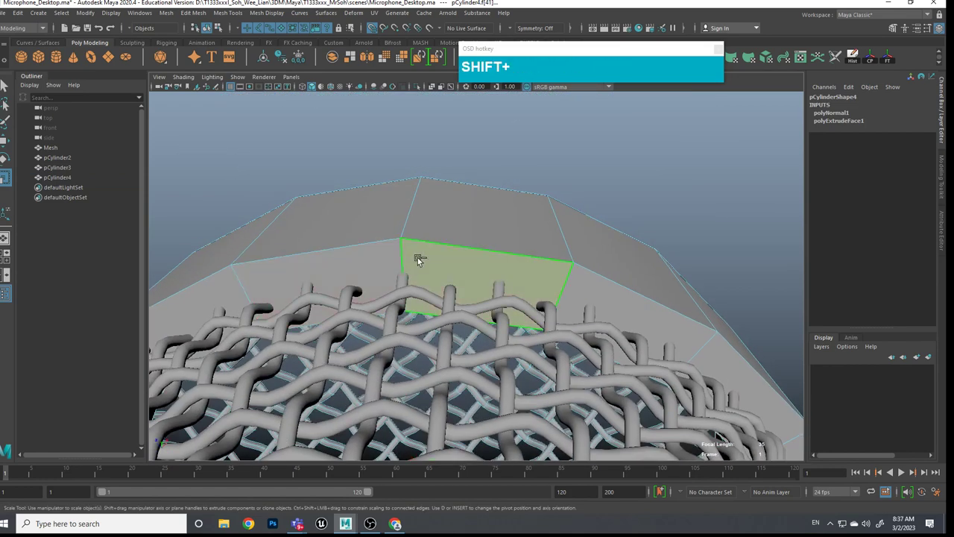
double_click(391, 264)
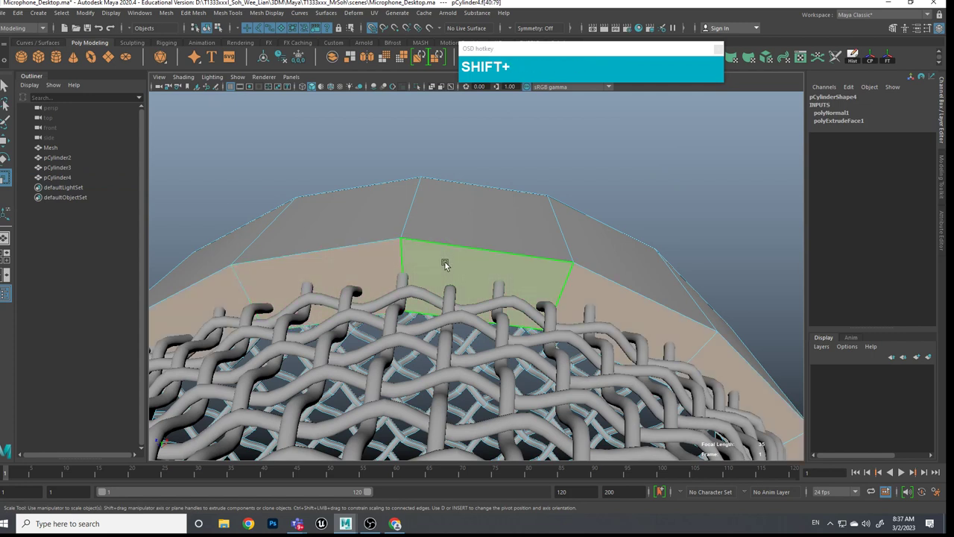
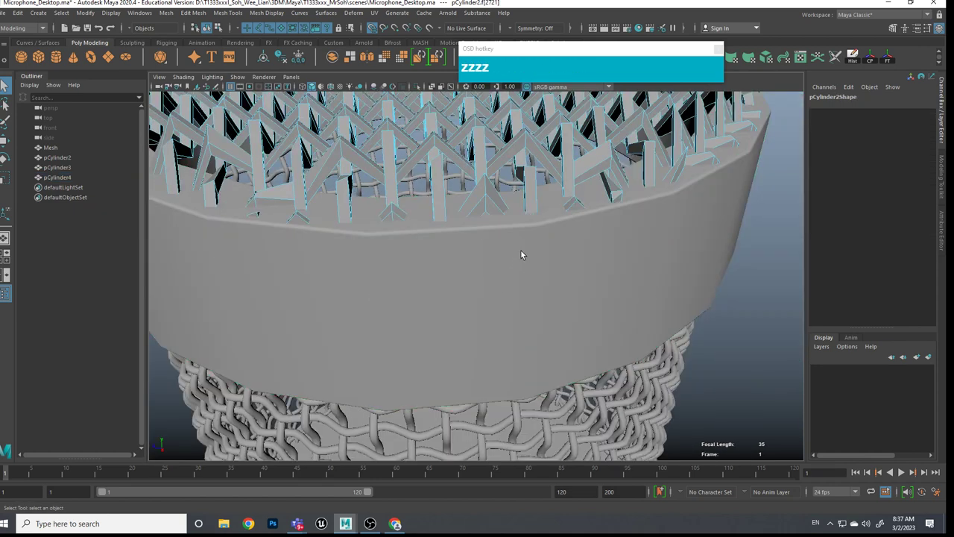
type("zzzzzz")
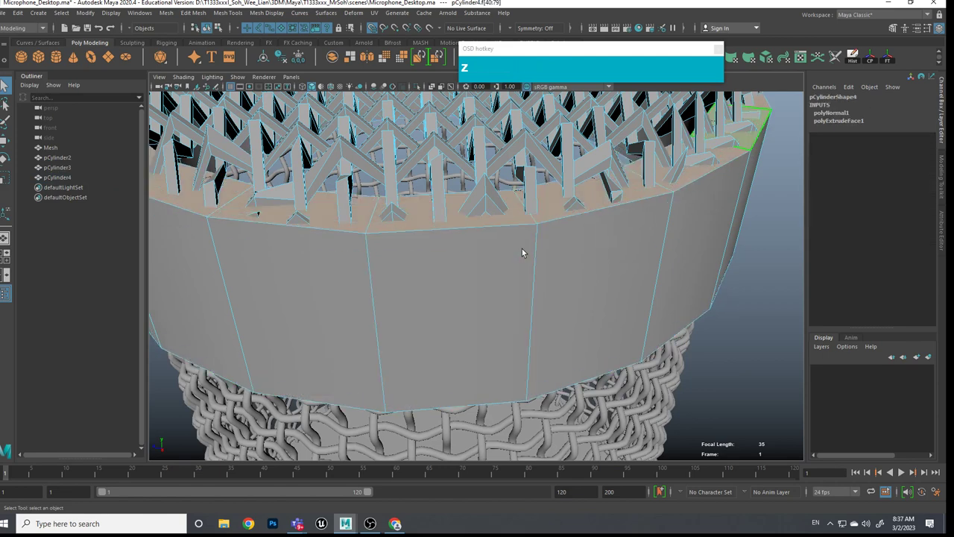
scroll("down", 3)
left_click(648, 321)
middle_click(636, 332)
left_click(627, 273)
scroll("up", 3)
middle_click(629, 289)
left_click(590, 243)
left_click(561, 357)
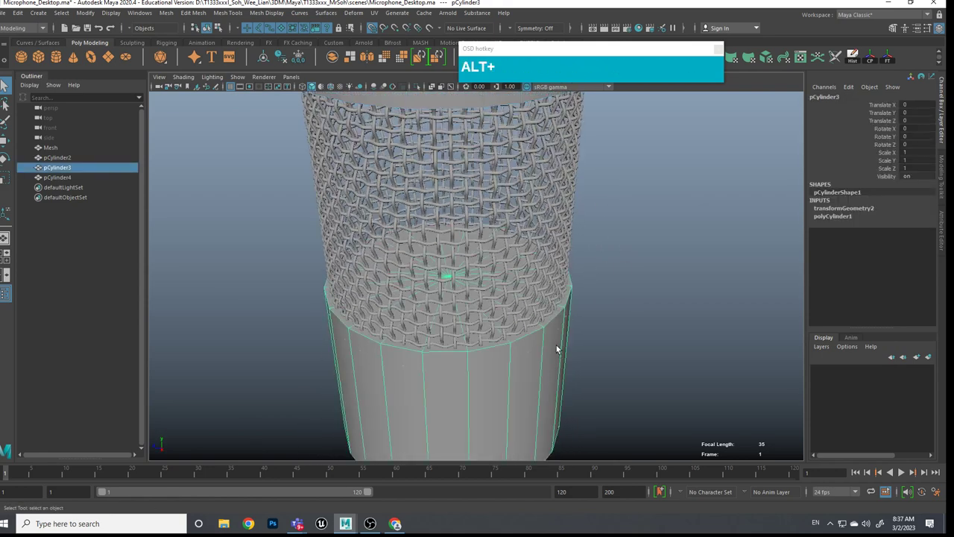
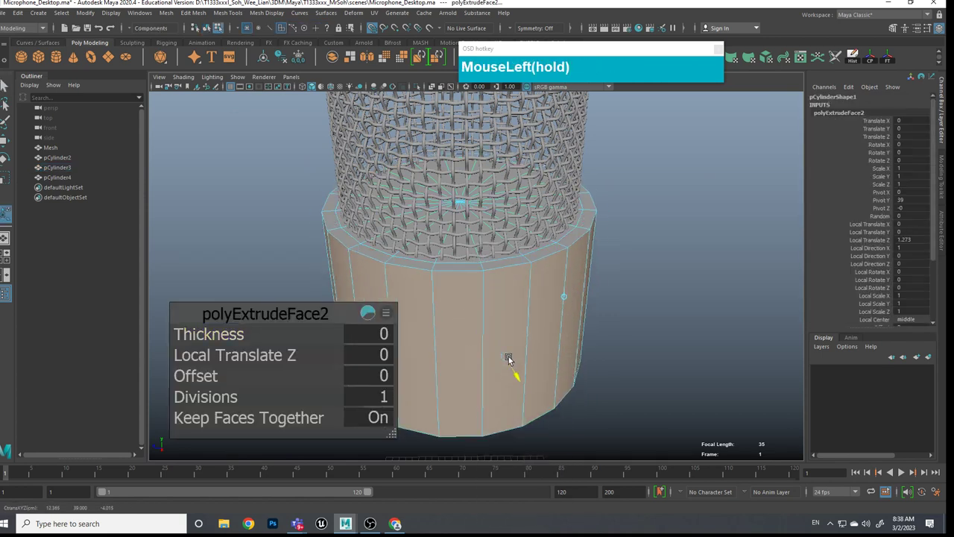
Step: Extrude pCylinder3's side faces slightly outward with Edit Mesh > Extrude
left_click(629, 277)
middle_click(627, 243)
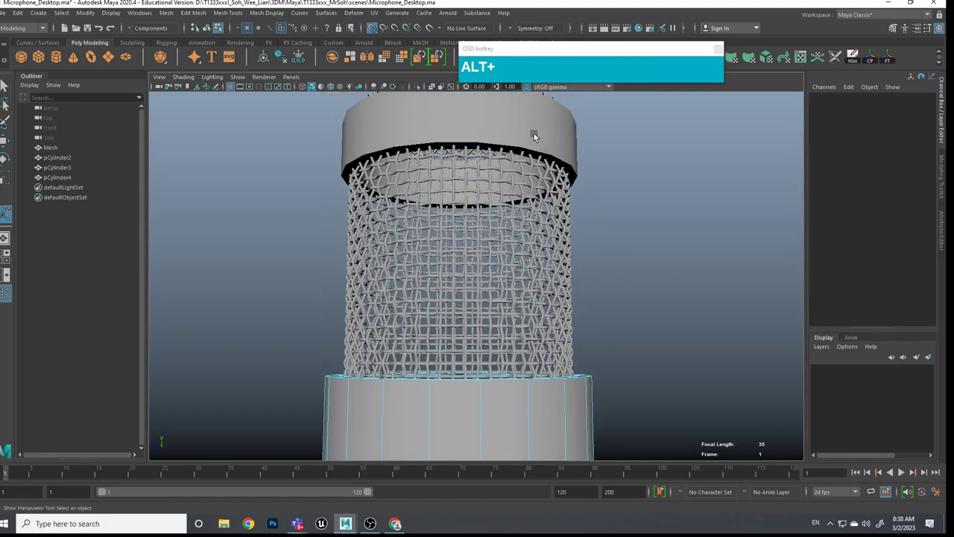
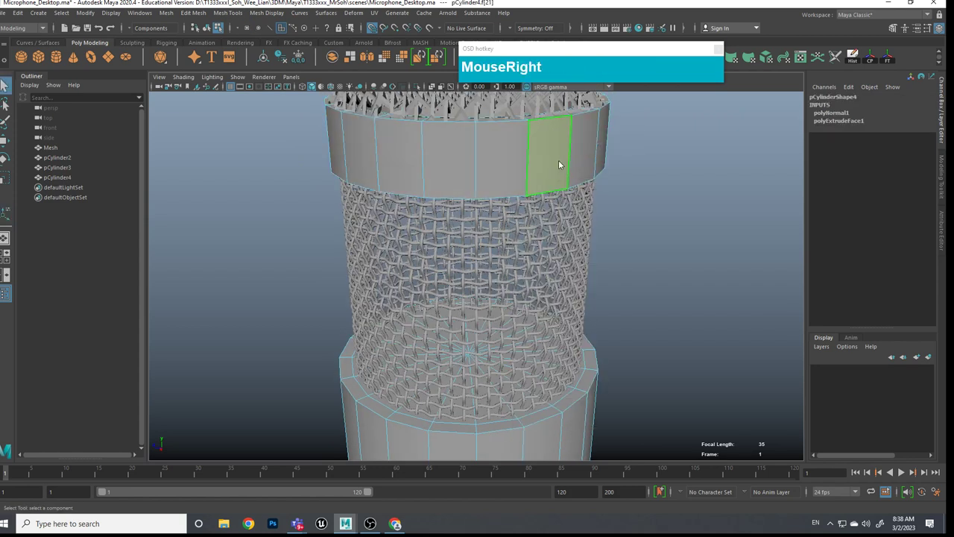
Step: Return to object mode, select the upper ring pCylinder4 and scale it slightly wider
left_click(566, 164)
right_click(566, 164)
left_click(564, 165)
right_click(563, 165)
left_click(577, 153)
key("e")
type("ew")
key("e")
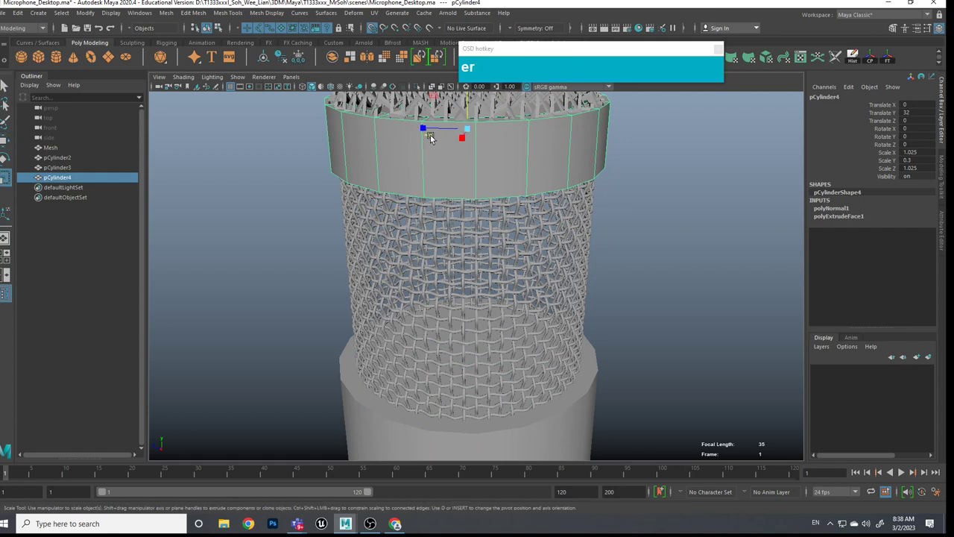
left_click(431, 138)
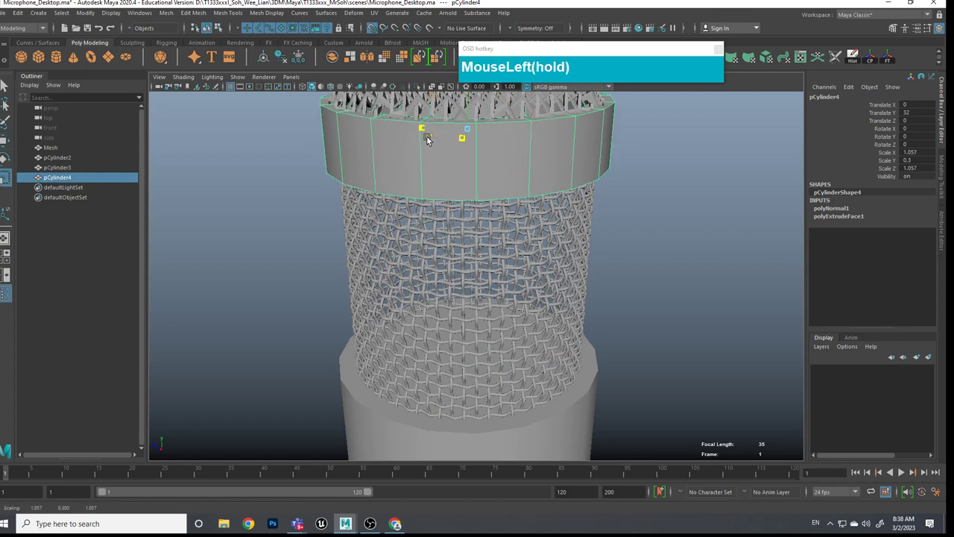
left_click_drag(577, 245, 584, 222)
Step: Widen the upper ring a little further with the Scale tool
scroll("down", 3)
left_click(568, 279)
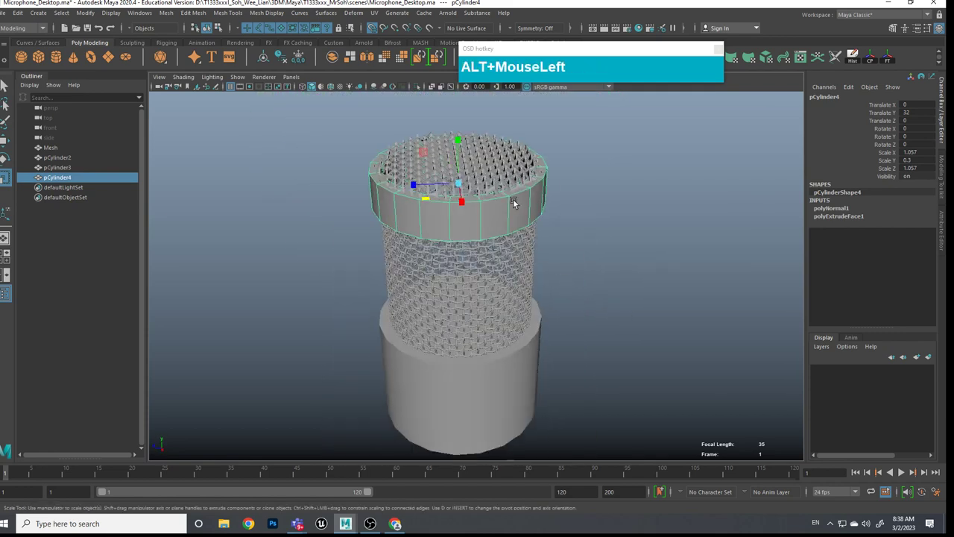
scroll("up", 3)
left_click(516, 390)
scroll("up", 3)
left_click(571, 372)
left_click(537, 224)
left_click(565, 402)
left_click_drag(565, 422, 568, 423)
left_click(598, 420)
left_click(597, 365)
left_click_drag(535, 342, 597, 388)
left_click(599, 394)
Step: Select both rings and merge them into one mesh, pCylinder5, with Mesh > Combine
middle_click(583, 374)
double_click(569, 376)
left_click(546, 366)
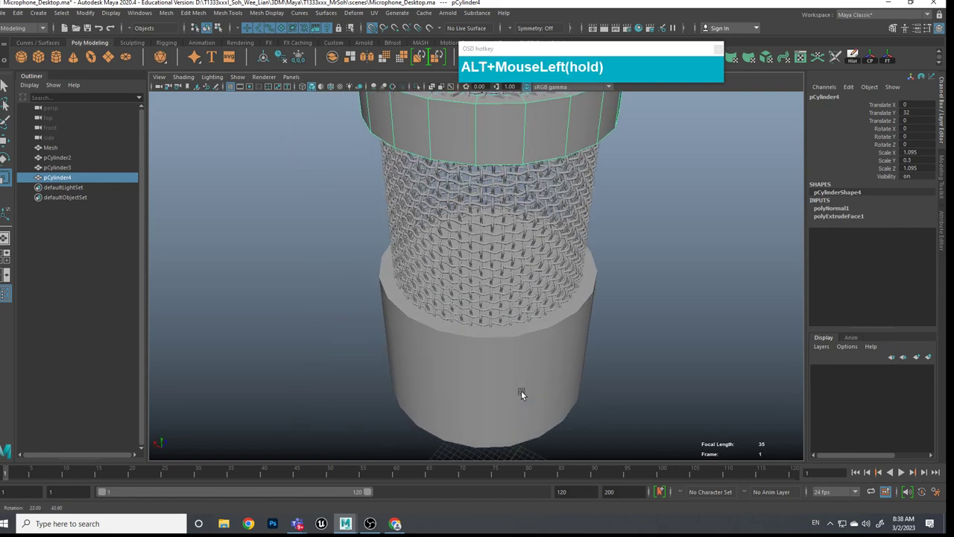
left_click(594, 339)
left_click(552, 392)
left_click(575, 130)
left_click(171, 15)
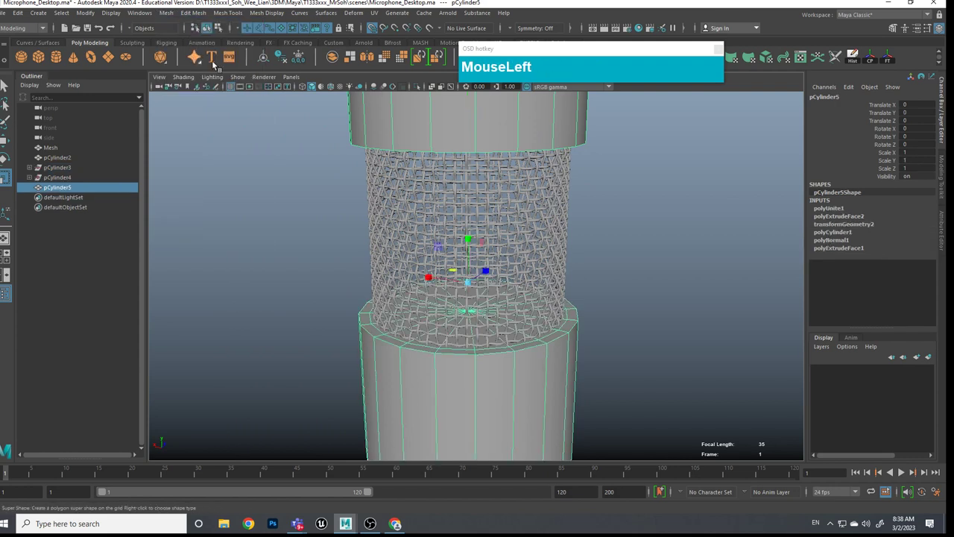
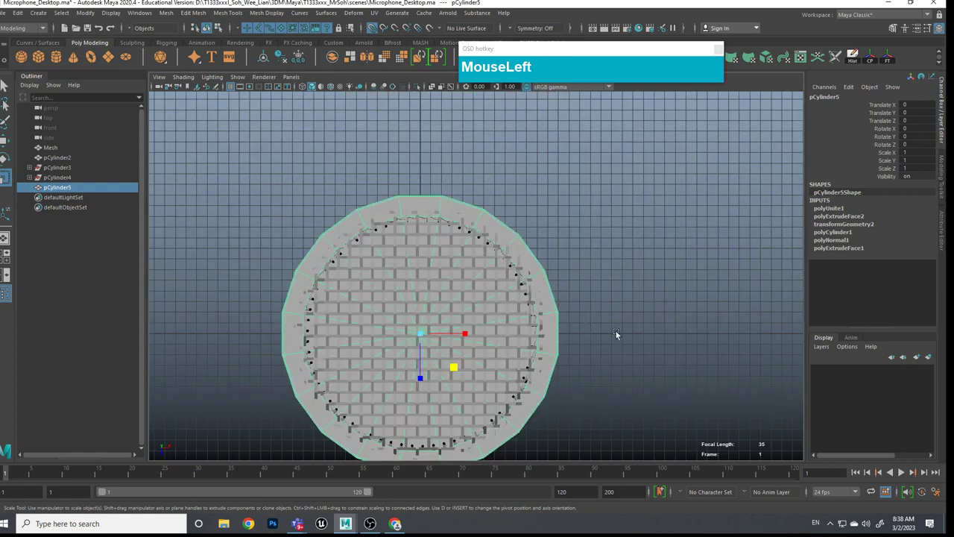
Step: In face mode, delete a facing side face from each ring of pCylinder5
right_click(602, 328)
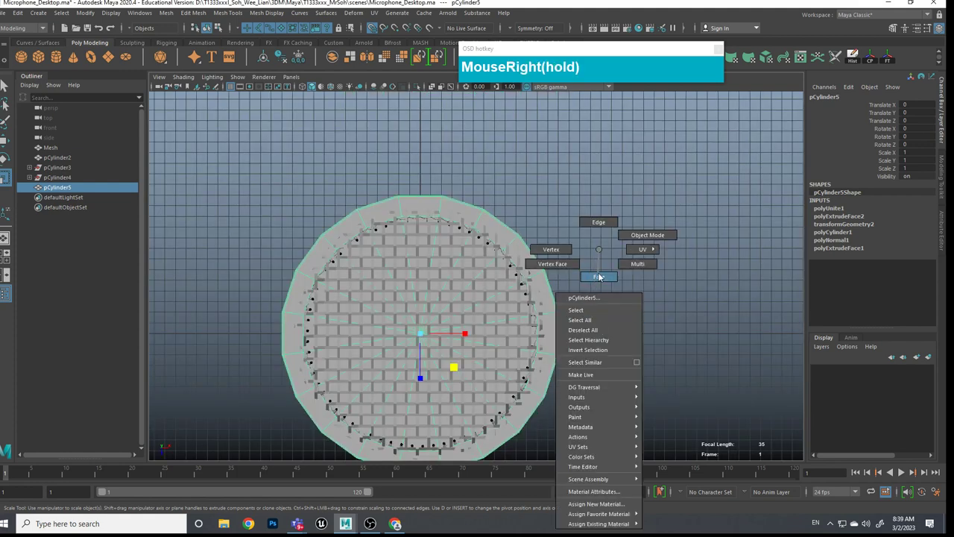
left_click(588, 340)
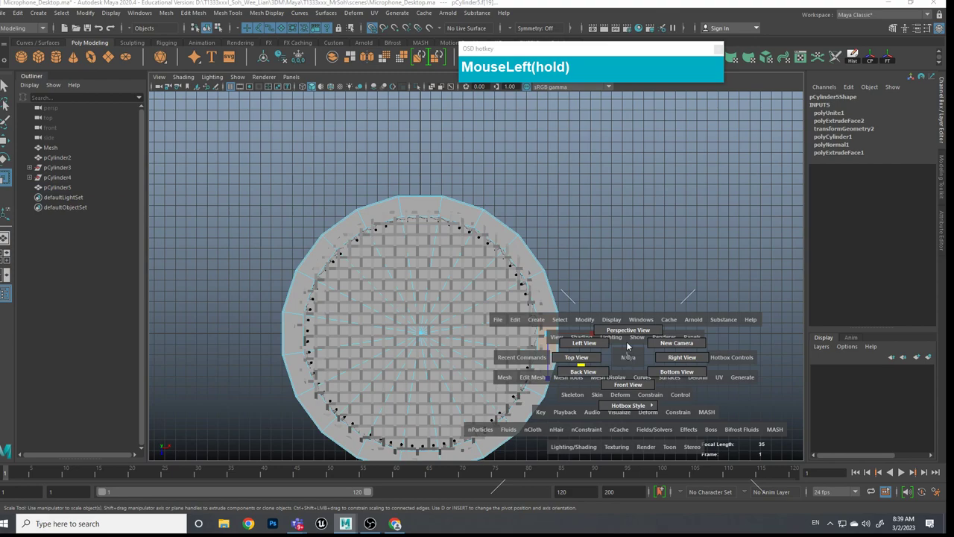
left_click(660, 350)
left_click(563, 352)
middle_click(442, 349)
left_click(495, 330)
Step: Select the matching upper and lower open edges and join them with Edit Mesh > Bridge
right_click(349, 138)
left_click(349, 137)
left_click(361, 217)
left_click(353, 337)
left_click_drag(403, 333, 403, 345)
left_click_drag(355, 361, 557, 308)
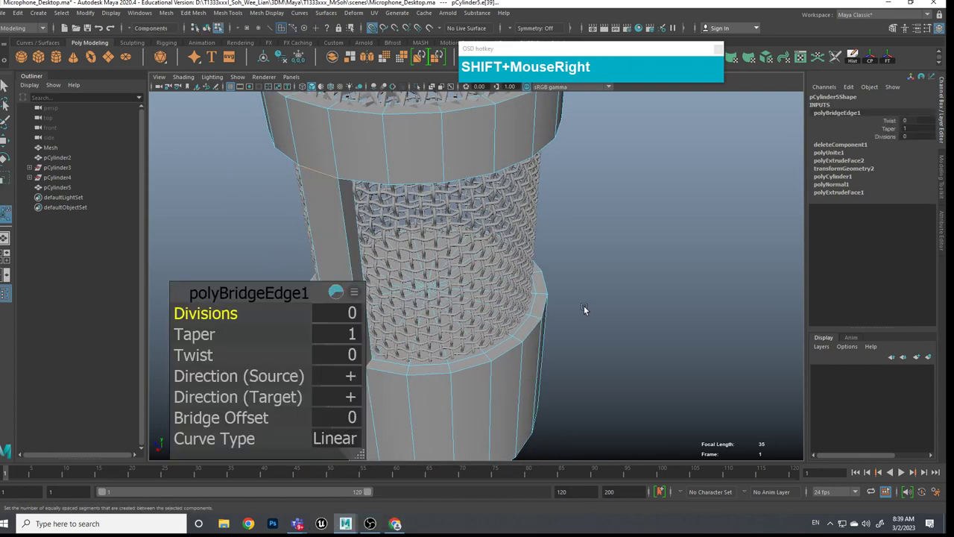
left_click(695, 282)
left_click(623, 323)
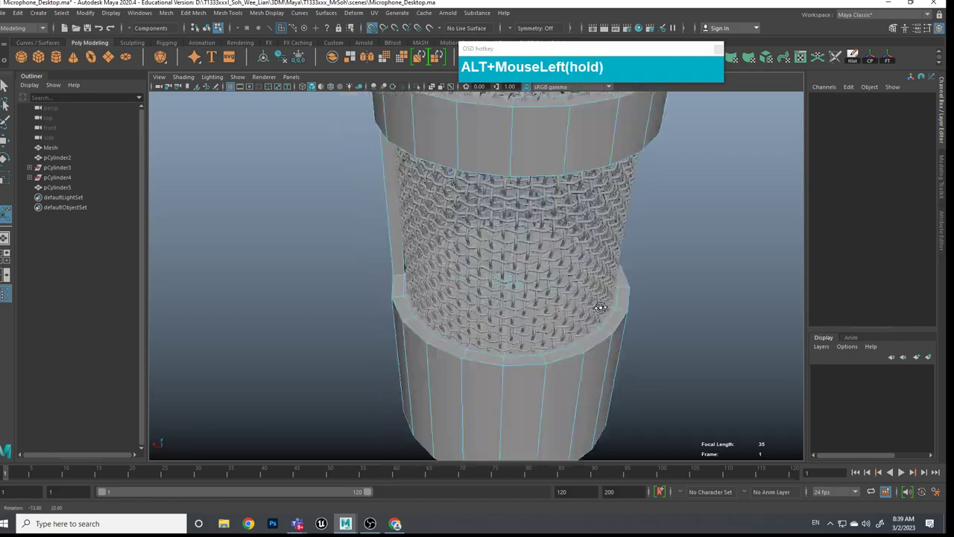
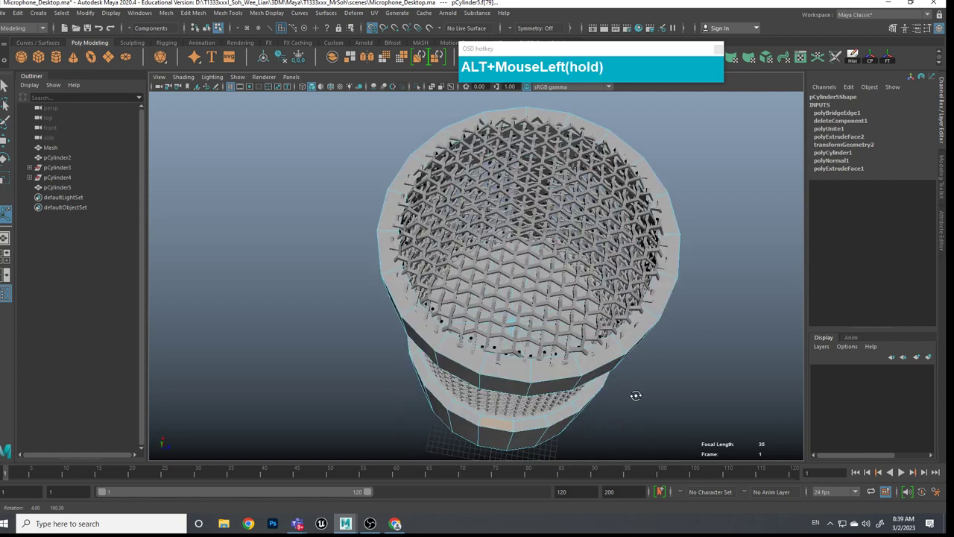
Step: Recheck the AT2020 reference photos, return to Maya and select the upper ring's opposite side
middle_click(639, 398)
middle_click(641, 311)
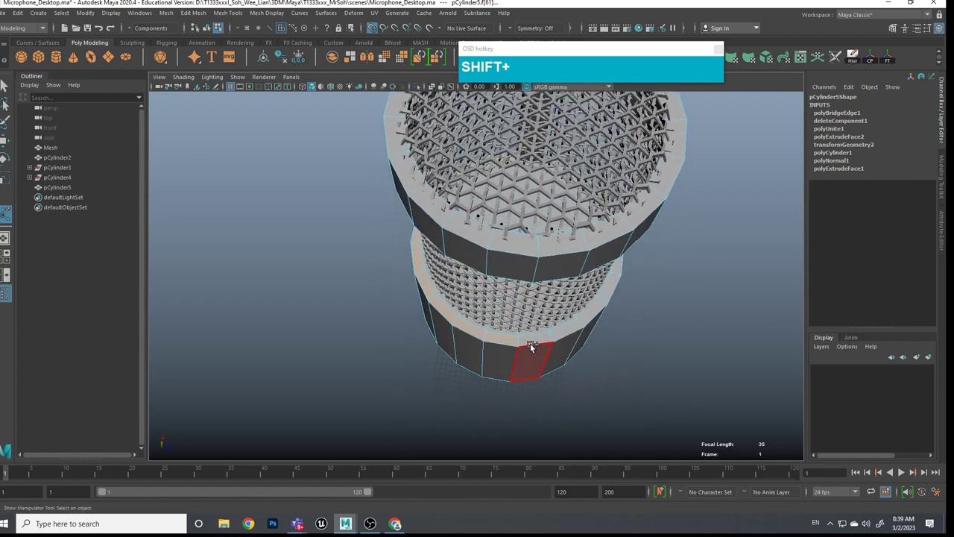
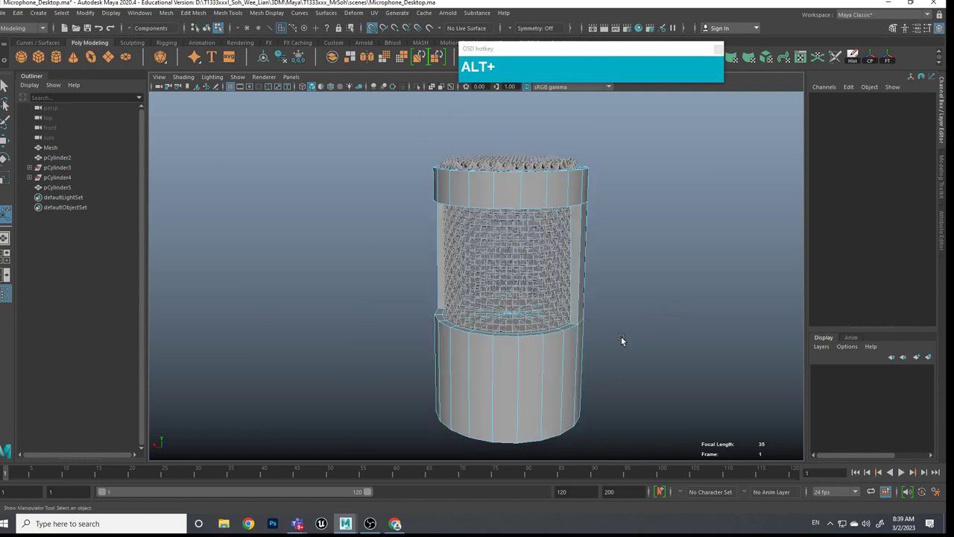
scroll("up", 3)
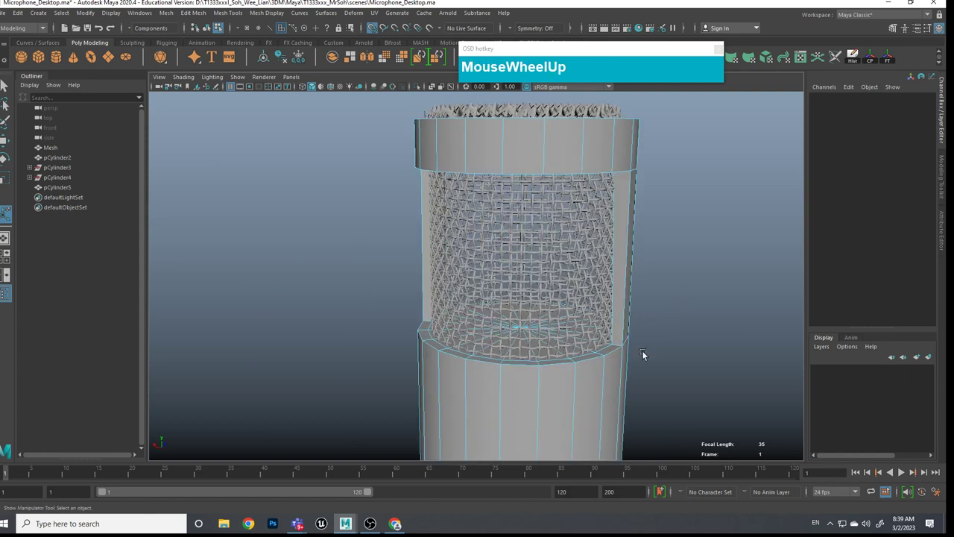
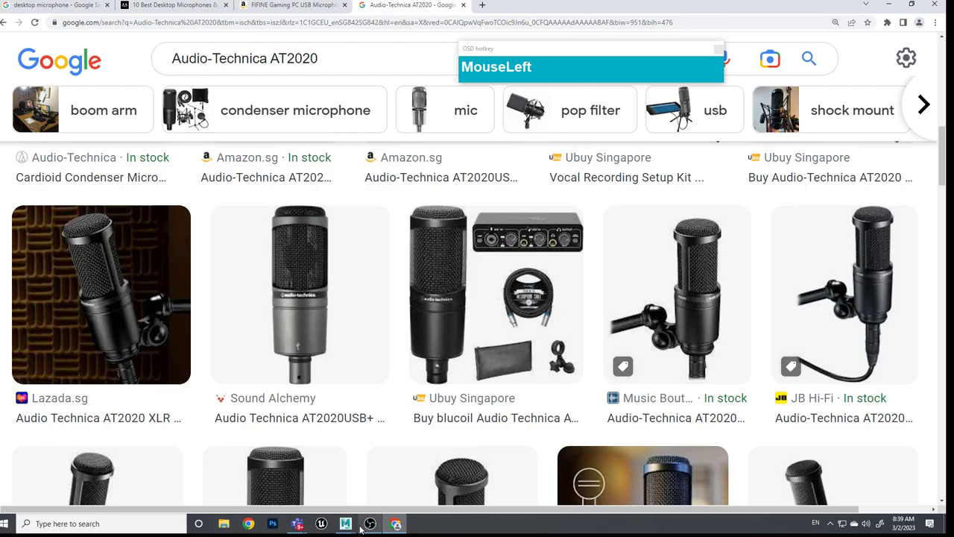
left_click(686, 308)
middle_click(671, 298)
left_click(640, 369)
Step: Bevel the bridged strip edges with polyBevel1 at fraction 0.5 and one segment
right_click(603, 230)
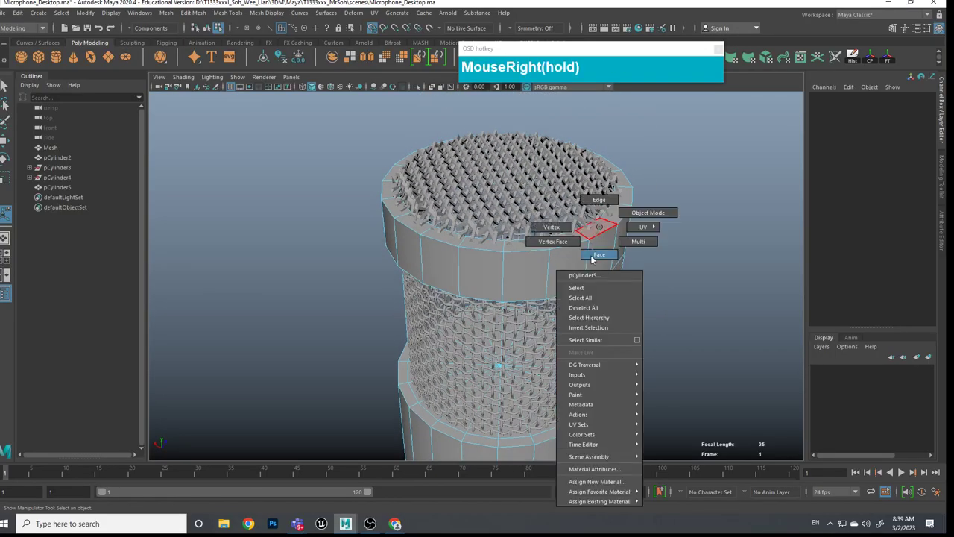
left_click(567, 239)
left_click(594, 235)
left_click_drag(595, 235, 383, 323)
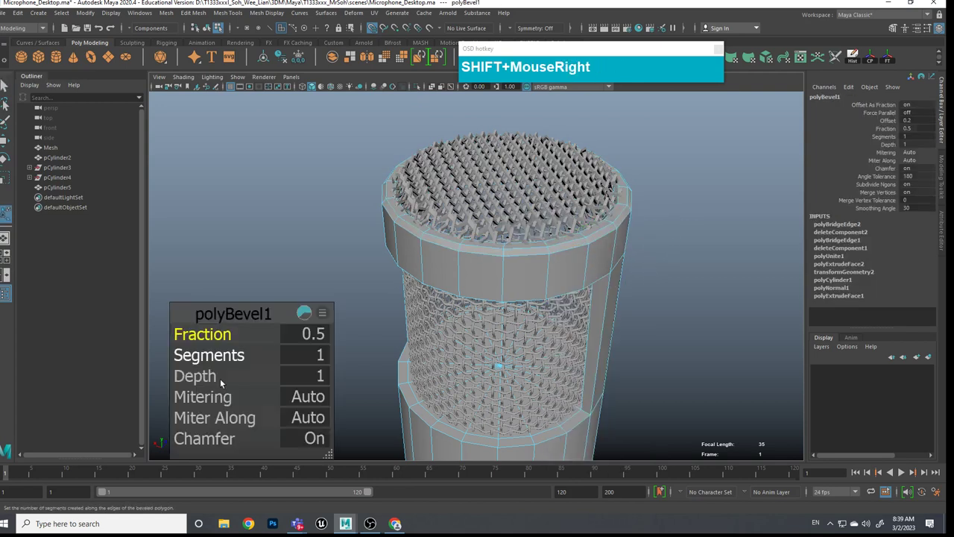
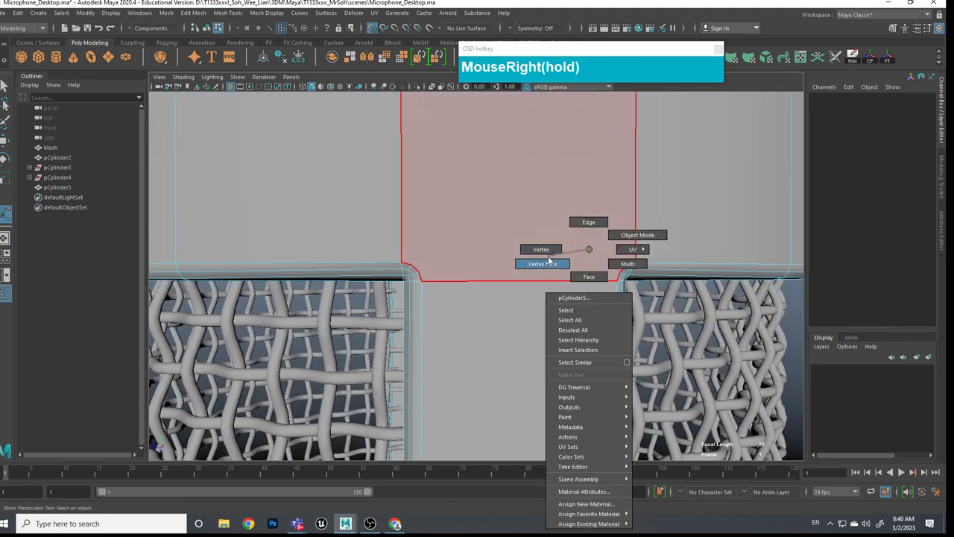
Step: In Vertex mode, Multi-Cut a first edge from a strip corner up to the ring's top edge
left_click(421, 272)
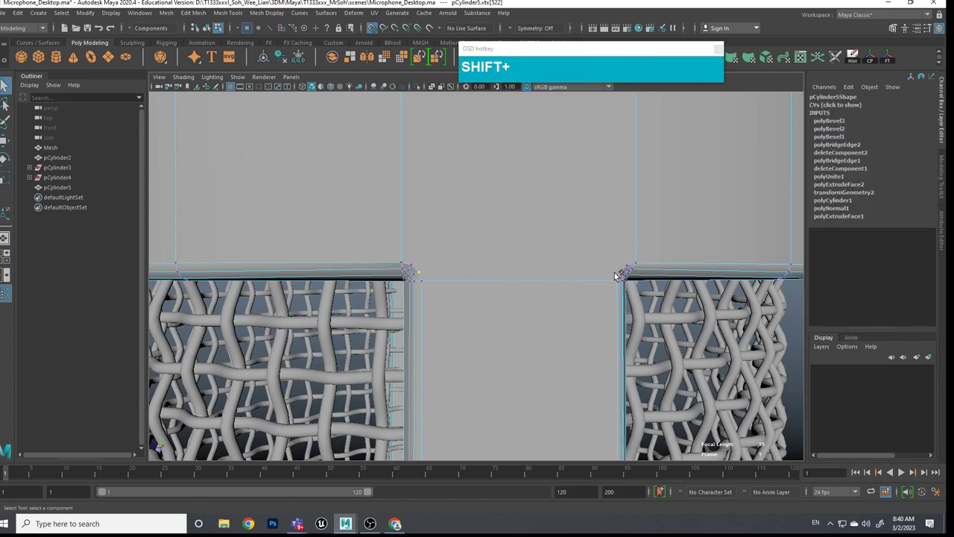
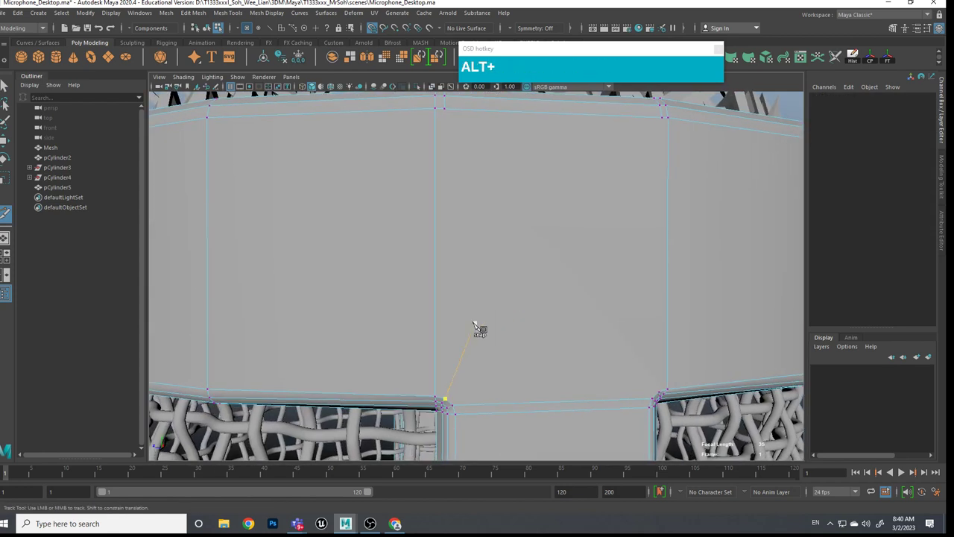
key("alt+q")
left_click_drag(462, 252, 456, 126)
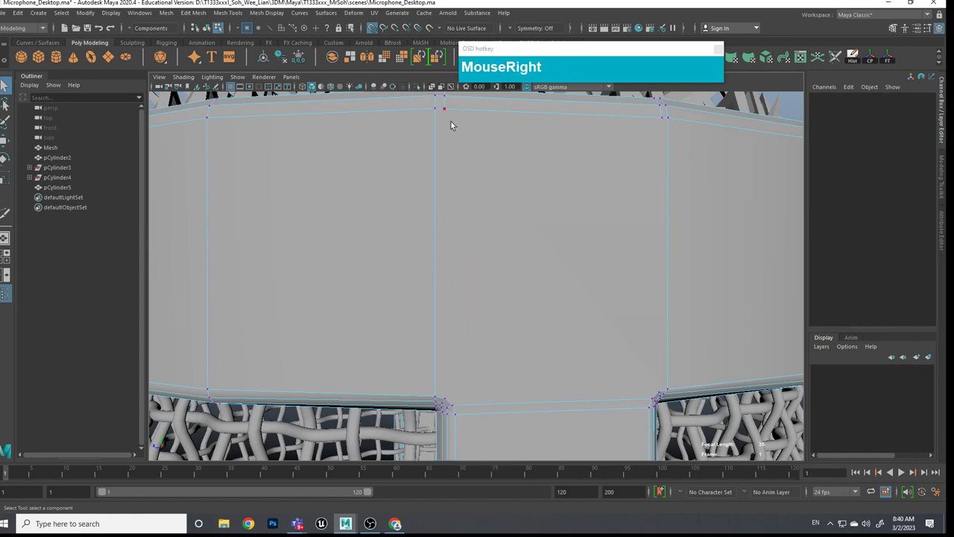
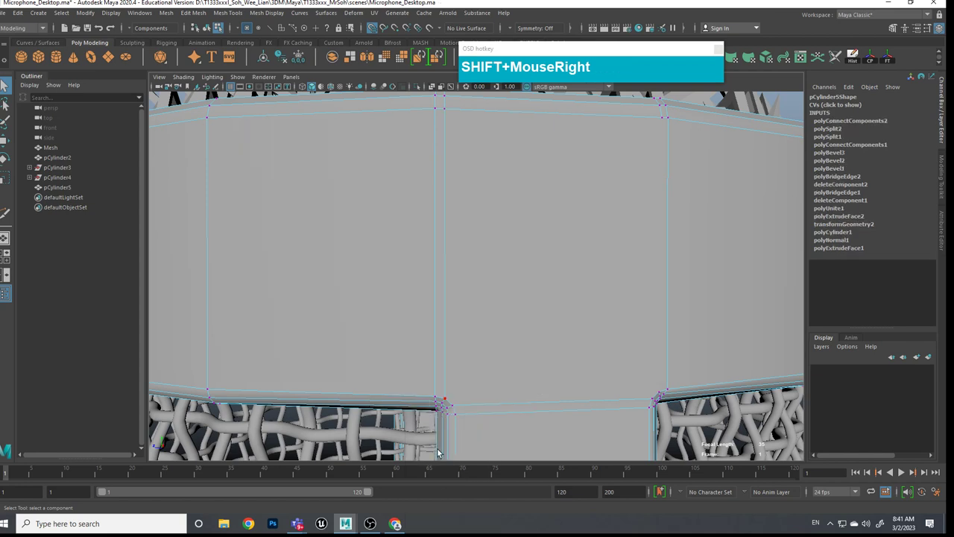
scroll("down", 3)
left_click(542, 431)
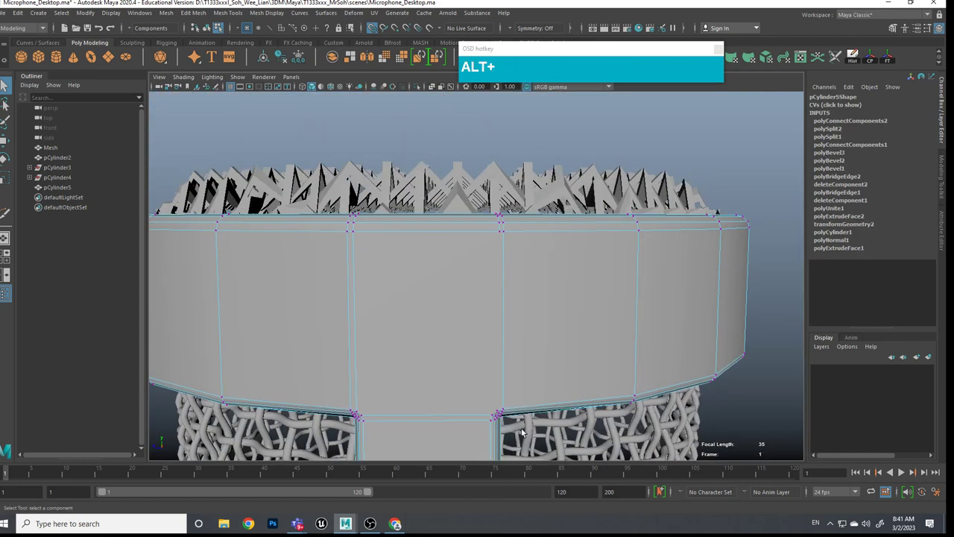
left_click(503, 236)
middle_click(535, 349)
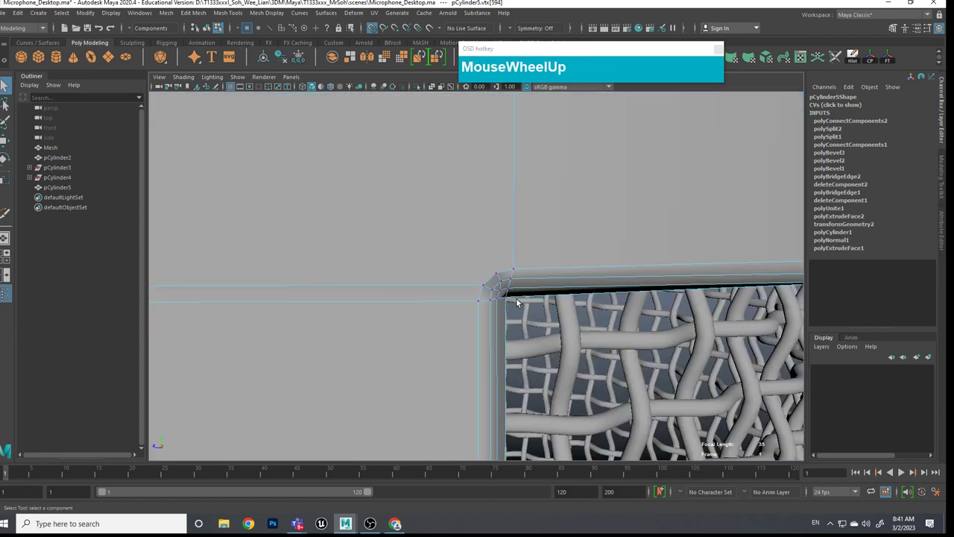
left_click_drag(502, 275, 498, 337)
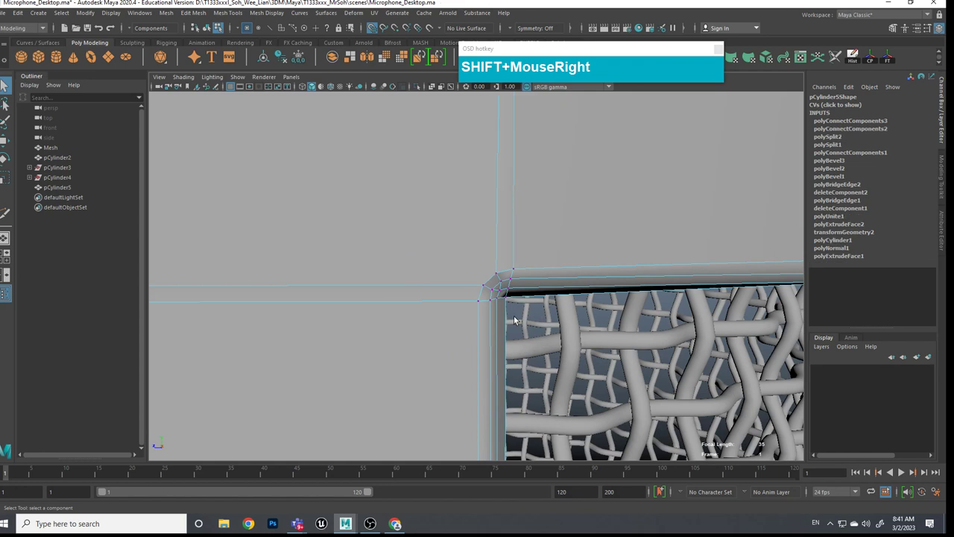
Step: Cut a second edge line from the other strip corner across the upper ring to the rim
scroll("down", 3)
scroll("up", 3)
middle_click(495, 287)
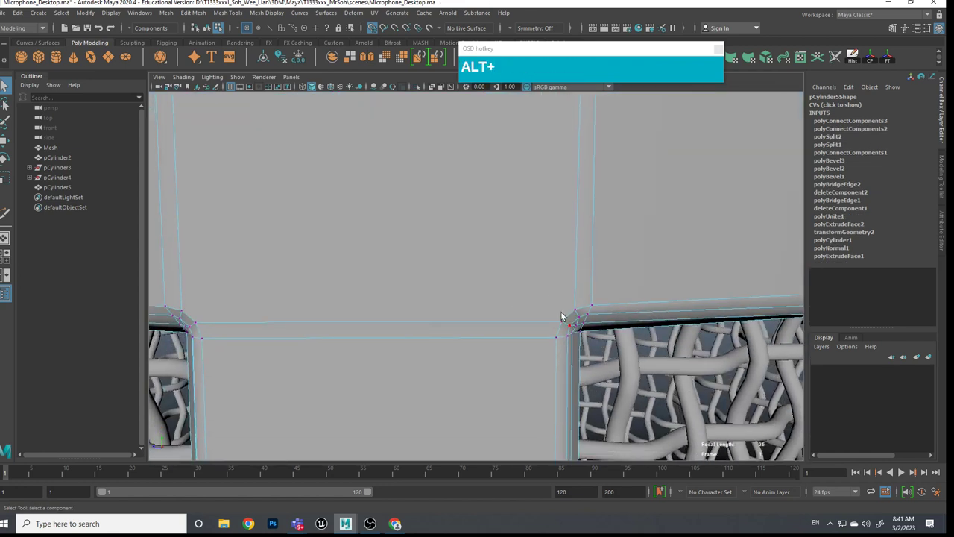
middle_click(569, 307)
scroll("down", 3)
scroll("up", 3)
middle_click(485, 351)
scroll("down", 3)
left_click(260, 272)
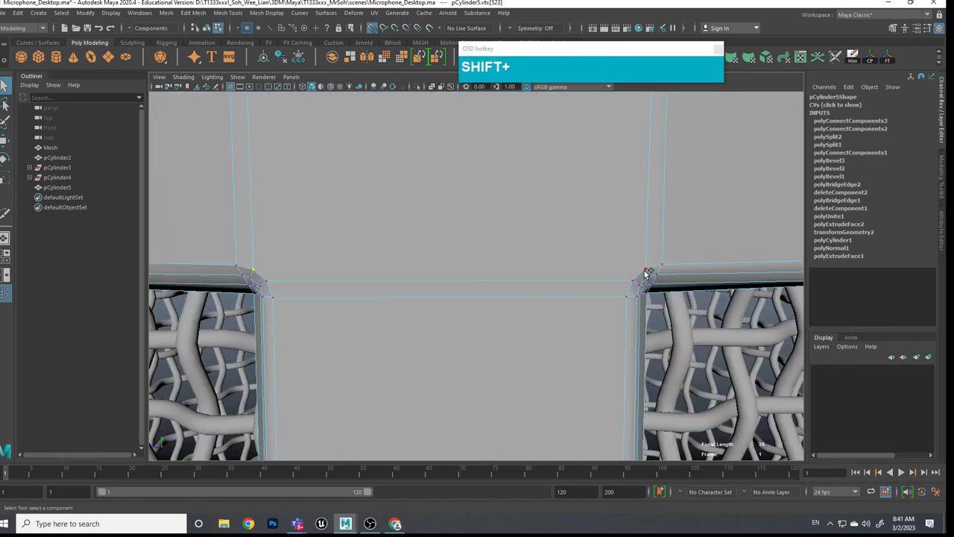
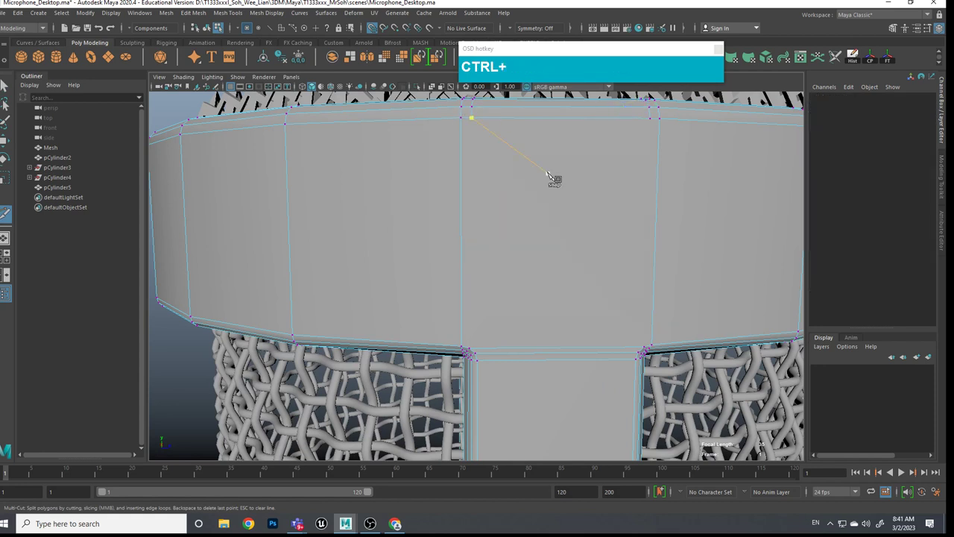
key("ctrl+q")
right_click(489, 121)
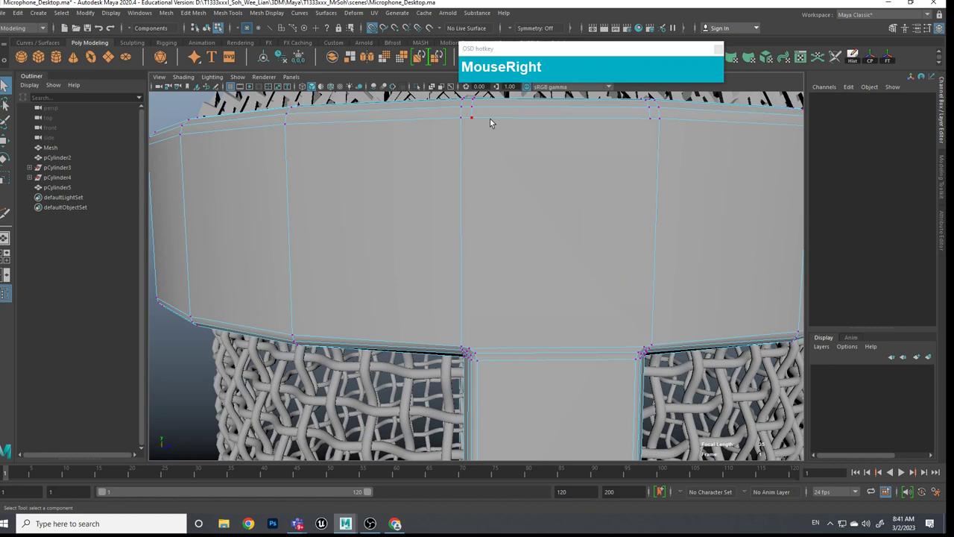
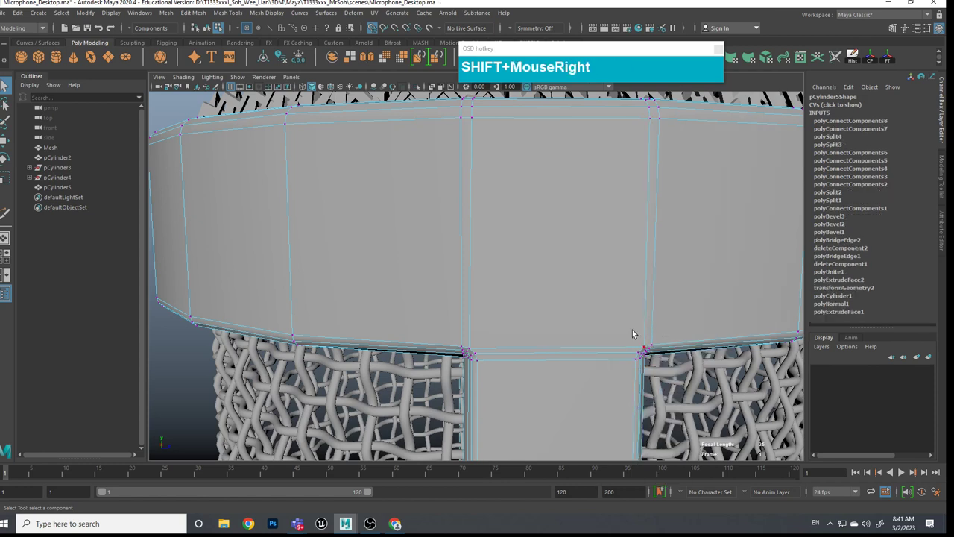
scroll("down", 3)
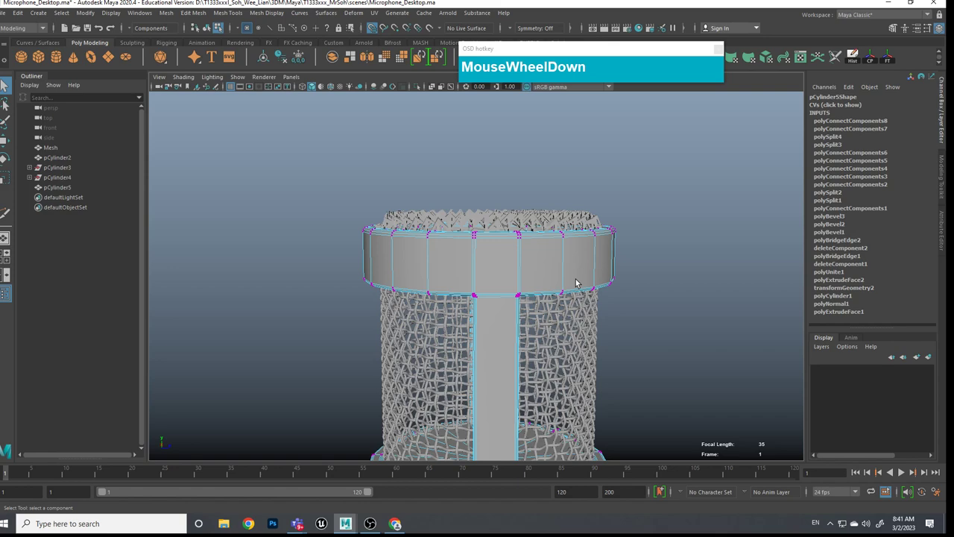
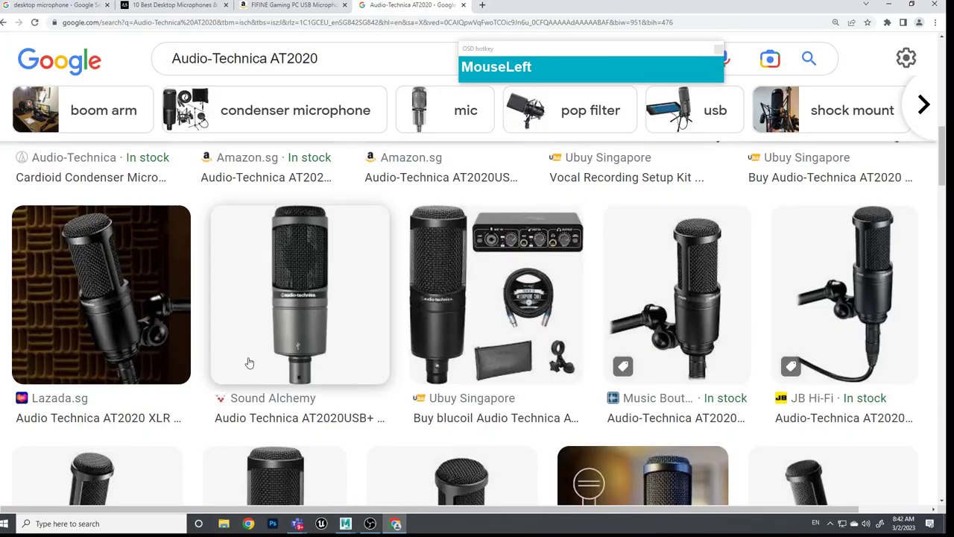
Step: Scroll further down the AT2020 Google Images results for more reference photos
scroll("down", 3)
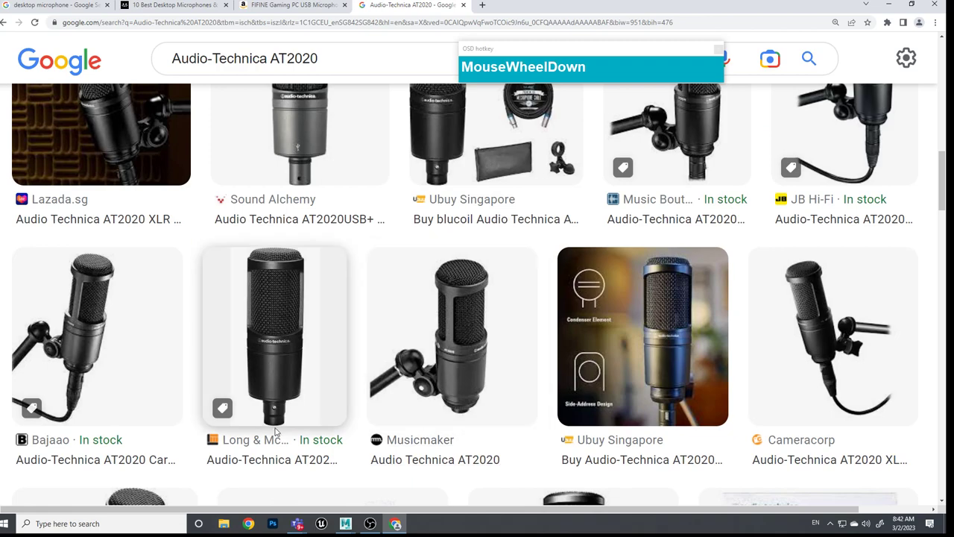
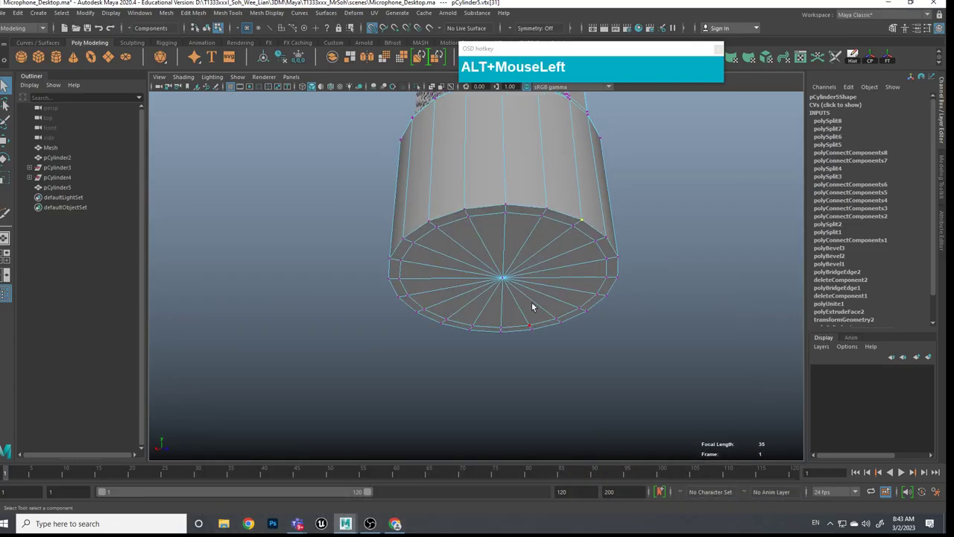
Step: Select pCylinder5's bottom cap faces and pull them downward
right_click(524, 281)
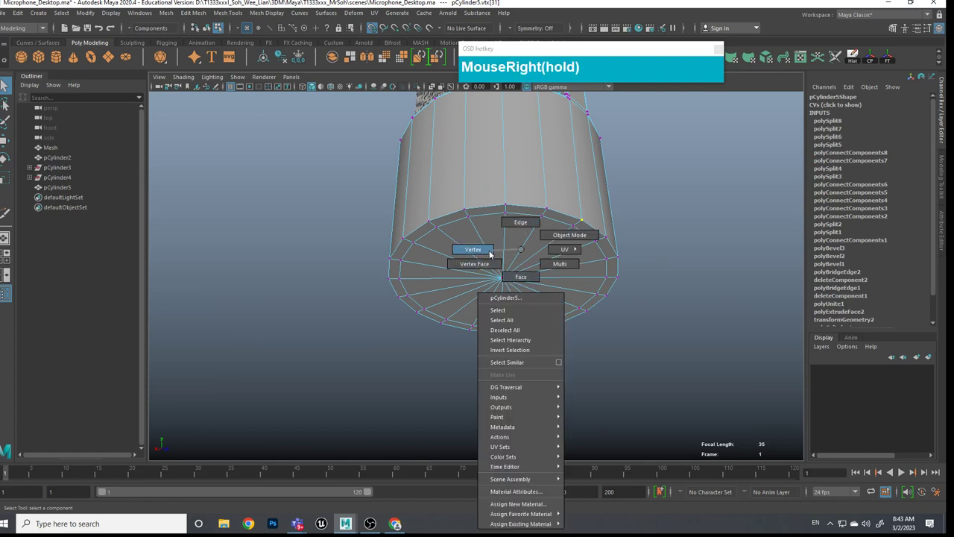
left_click(510, 284)
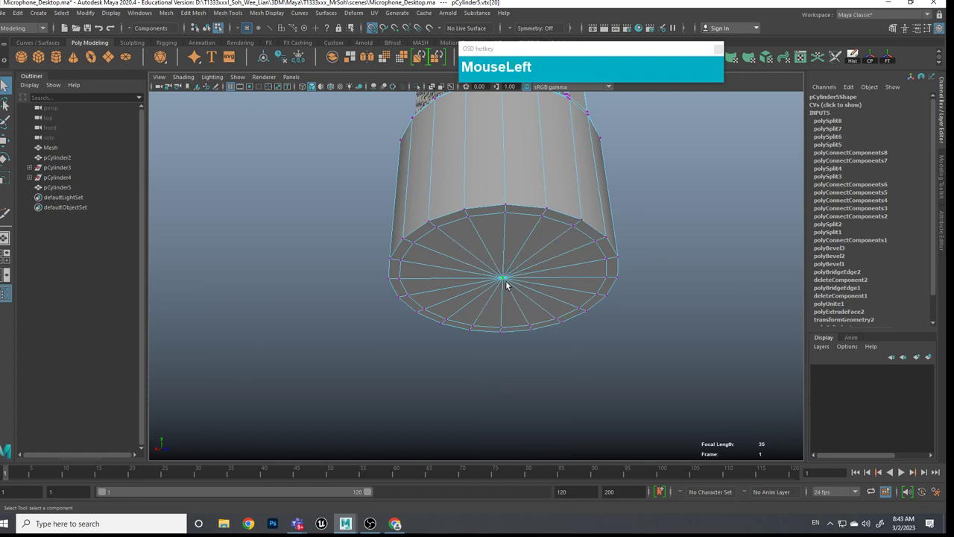
left_click_drag(506, 278, 514, 337)
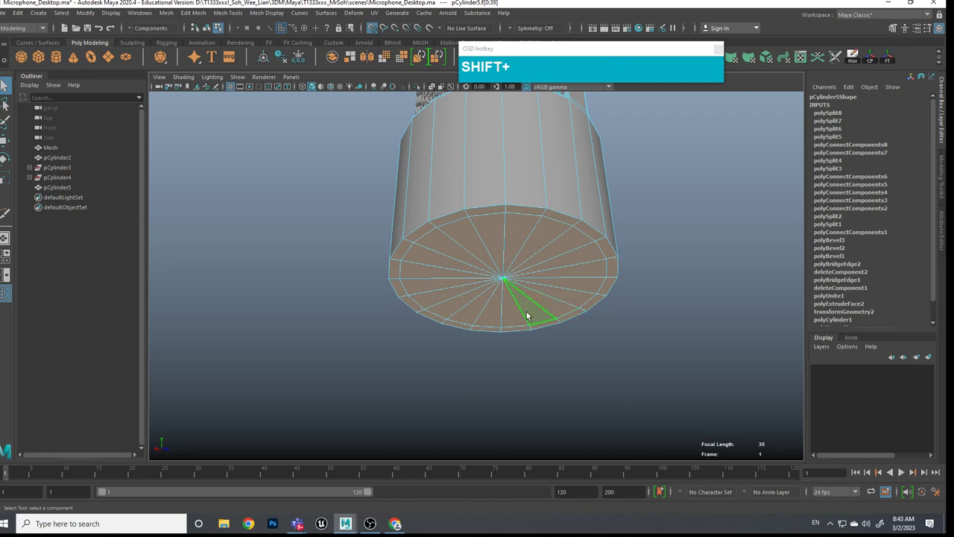
type("e")
left_click(508, 282)
scroll("down", 3)
left_click(545, 303)
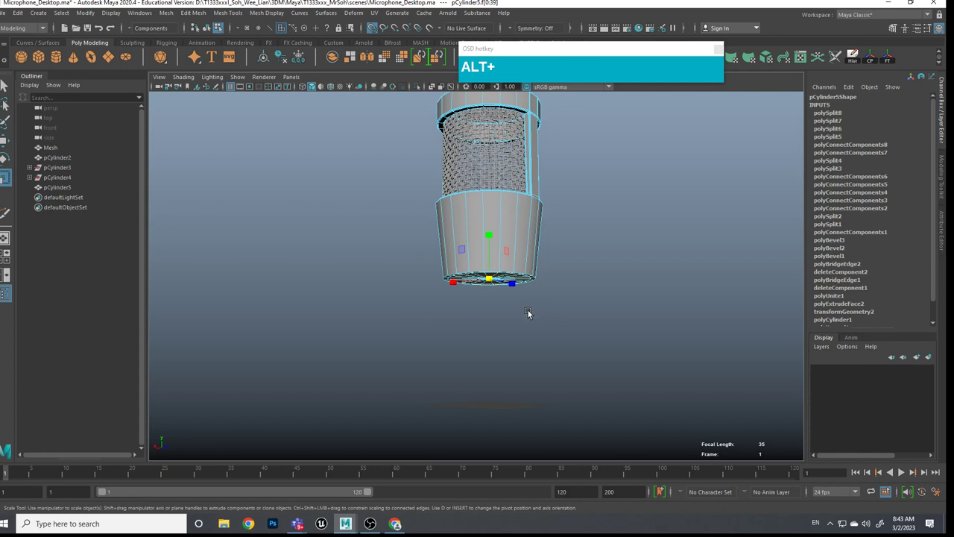
key("alt+w")
left_click(493, 241)
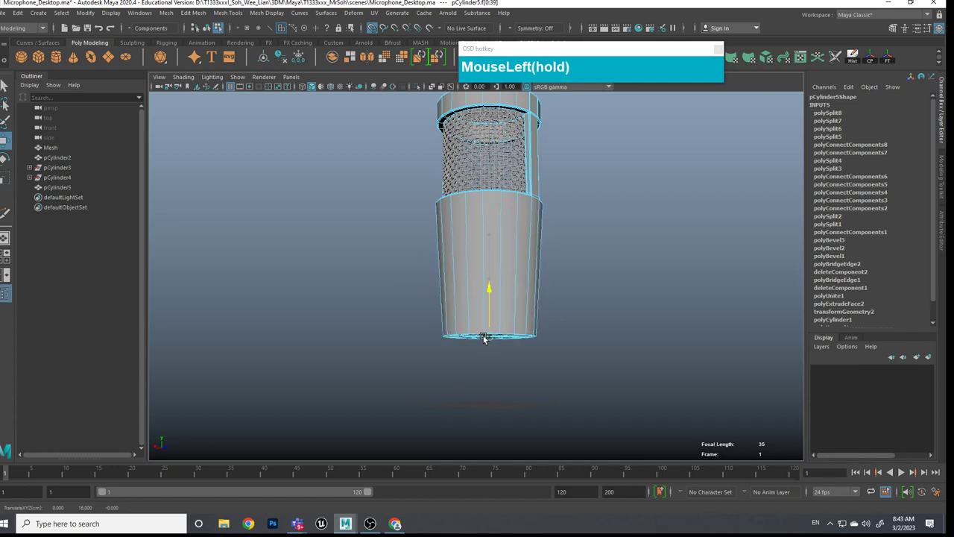
left_click(531, 305)
Step: Extrude the bottom cap twice, scaling each new ring inward to taper it
key("alt+e")
left_click(490, 315)
left_click(525, 331)
left_click_drag(508, 316, 523, 324)
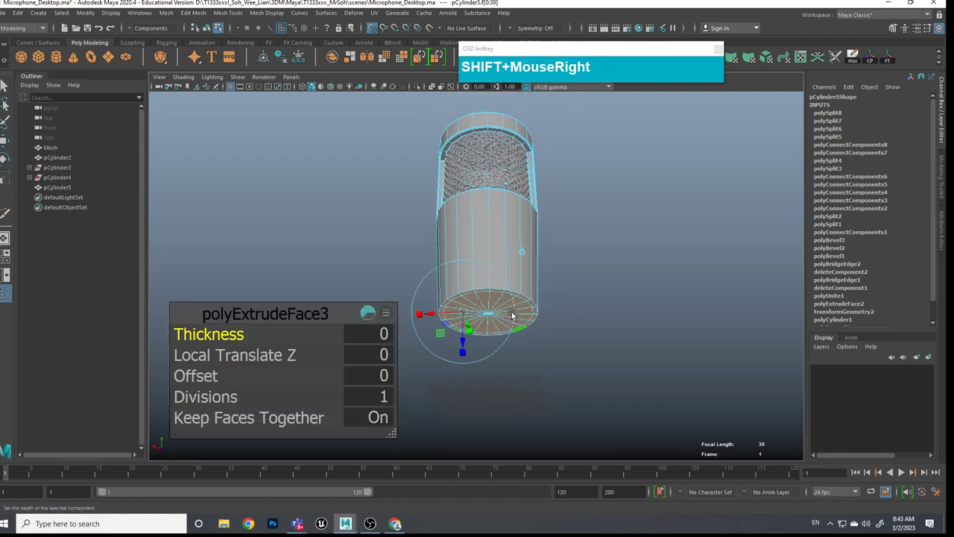
key("w")
left_click_drag(491, 278, 501, 311)
key("g")
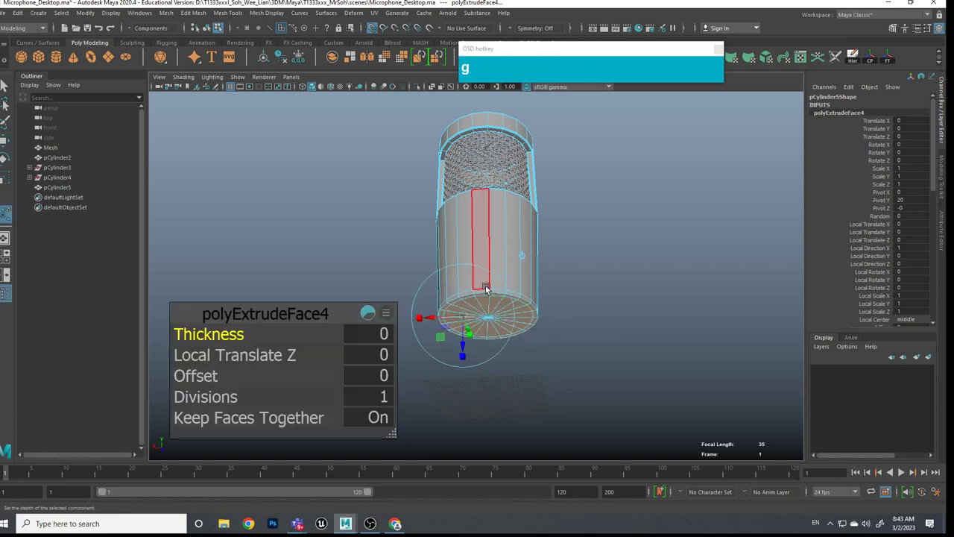
Step: Lower and narrow the new bottom section to refine the body's tapered end
key("w")
left_click(493, 285)
left_click(556, 374)
key("alt+e")
left_click_drag(489, 376, 578, 355)
left_click(639, 314)
left_click(603, 337)
scroll("up", 3)
left_click(586, 344)
scroll("up", 3)
left_click(598, 326)
middle_click(599, 331)
left_click(590, 289)
scroll("up", 3)
middle_click(591, 304)
left_click_drag(578, 277, 562, 273)
left_click(562, 273)
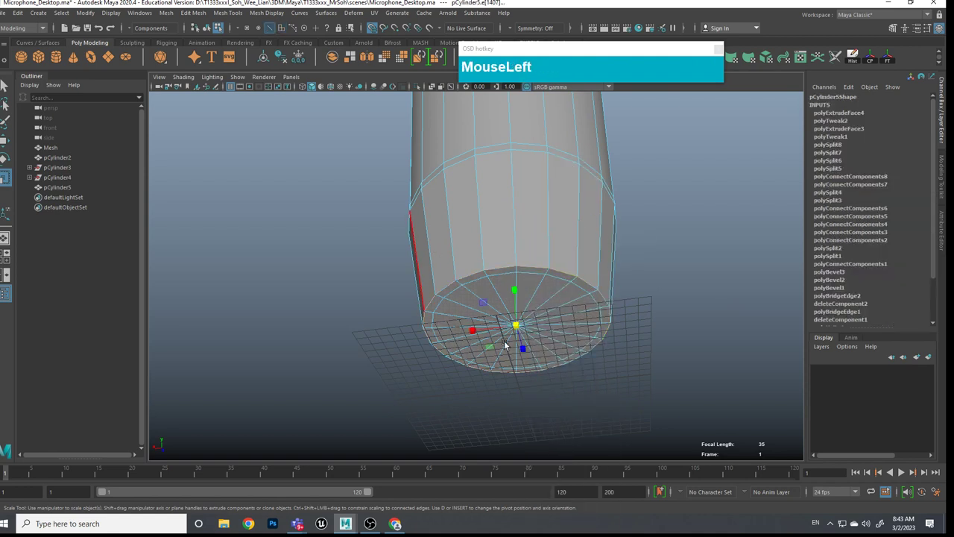
Step: Marquee-select the lower-end edge of pCylinder5 for the 0.5-fraction, one-segment bevel
left_click_drag(561, 276, 618, 305)
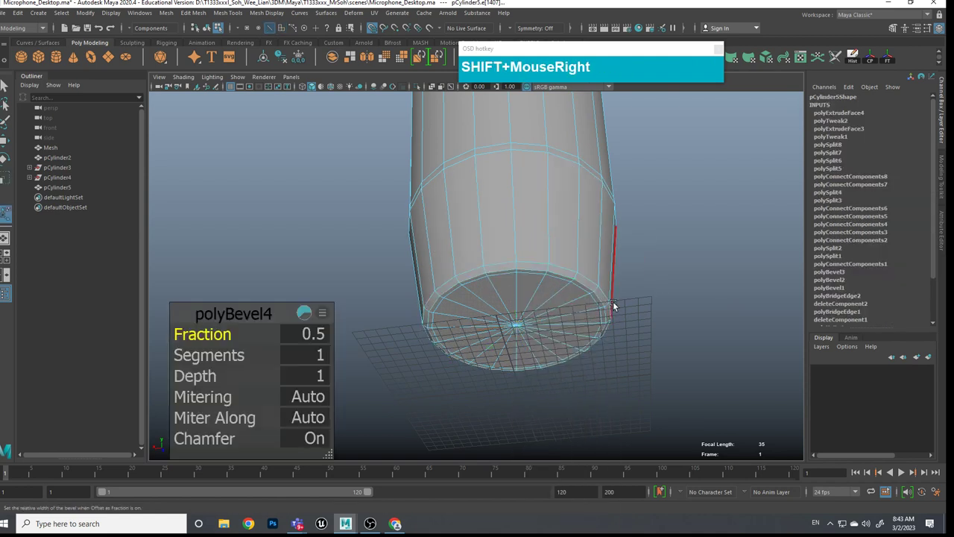
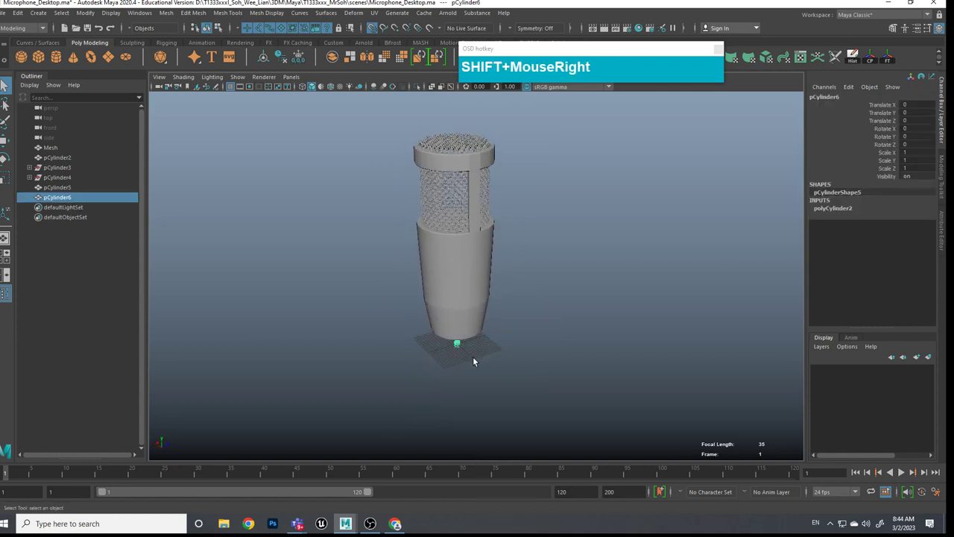
Step: Scale pCylinder6 into a wide flat disc beneath the microphone
type("we")
key("w")
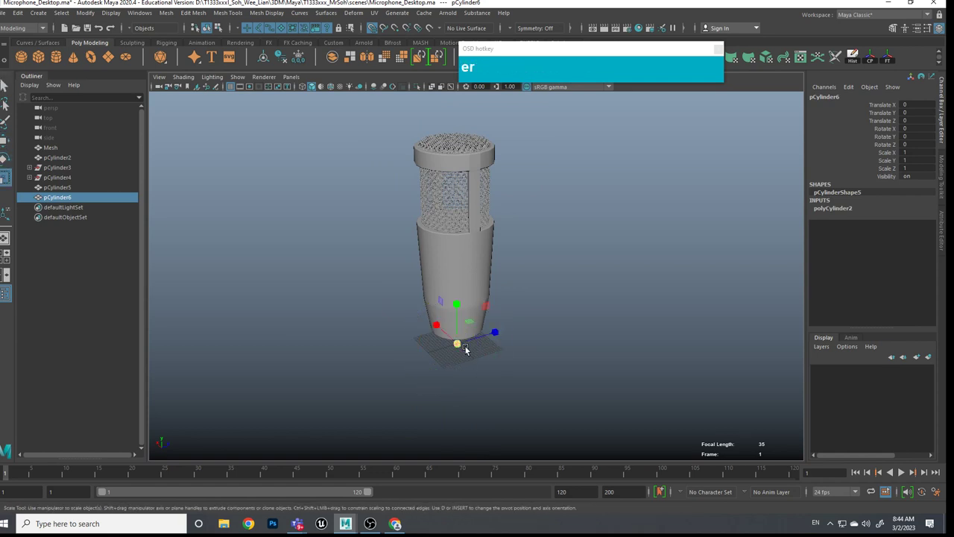
left_click(471, 353)
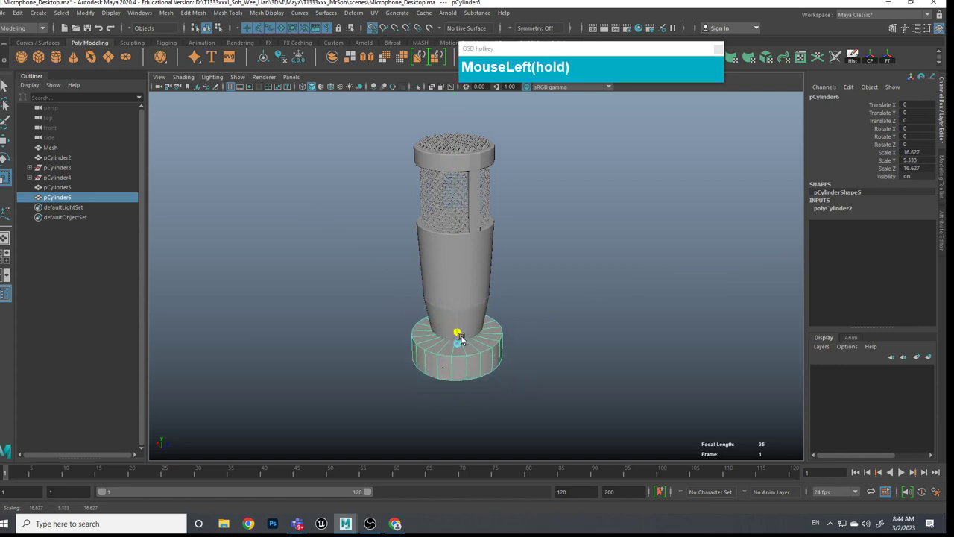
scroll("up", 3)
middle_click(510, 375)
left_click_drag(511, 297, 447, 301)
left_click(512, 298)
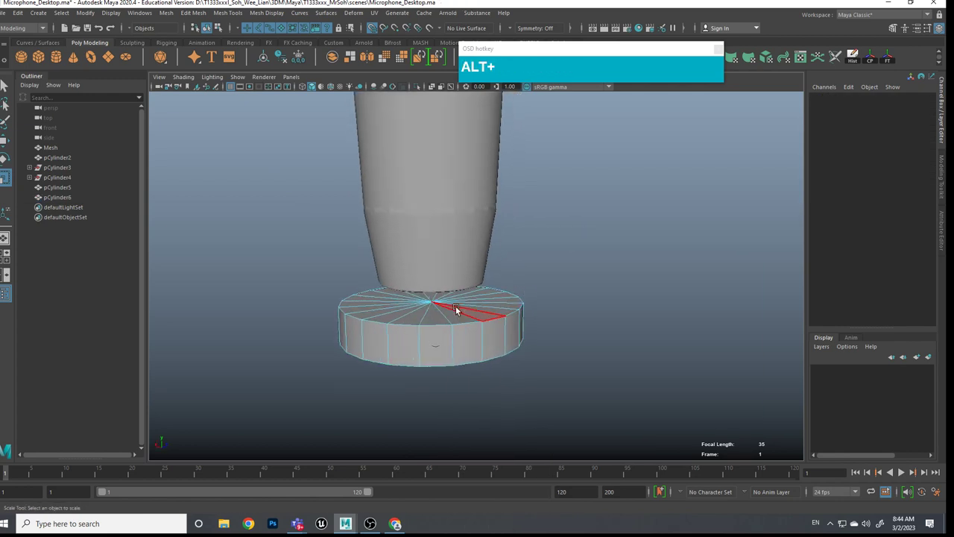
Step: Select the top faces of the disc around its centre vertex
right_click(451, 307)
left_click(430, 302)
left_click(581, 338)
left_click(442, 385)
left_click(497, 400)
left_click(491, 394)
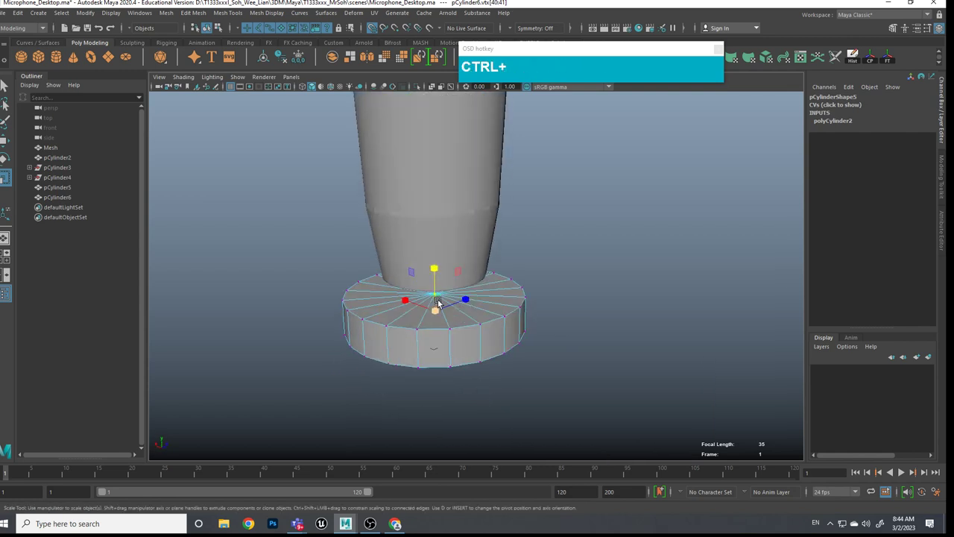
left_click_drag(442, 298, 442, 352)
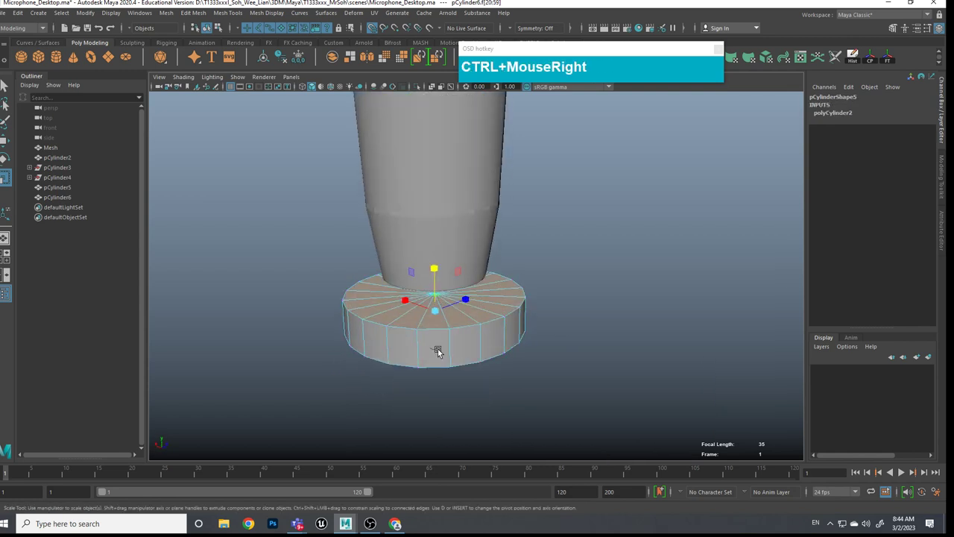
Step: Extrude the disc's top faces twice to form an inset ring
type("e")
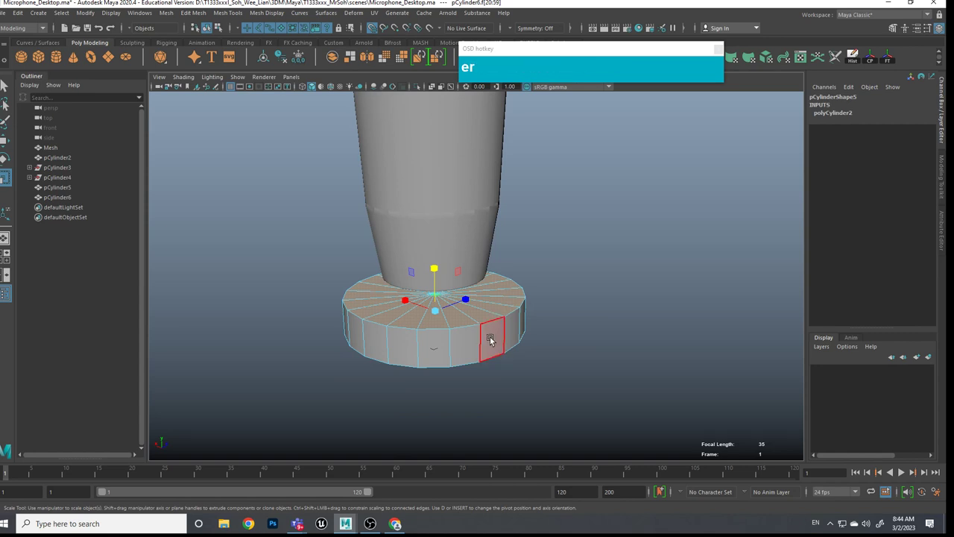
key("ctrl+e")
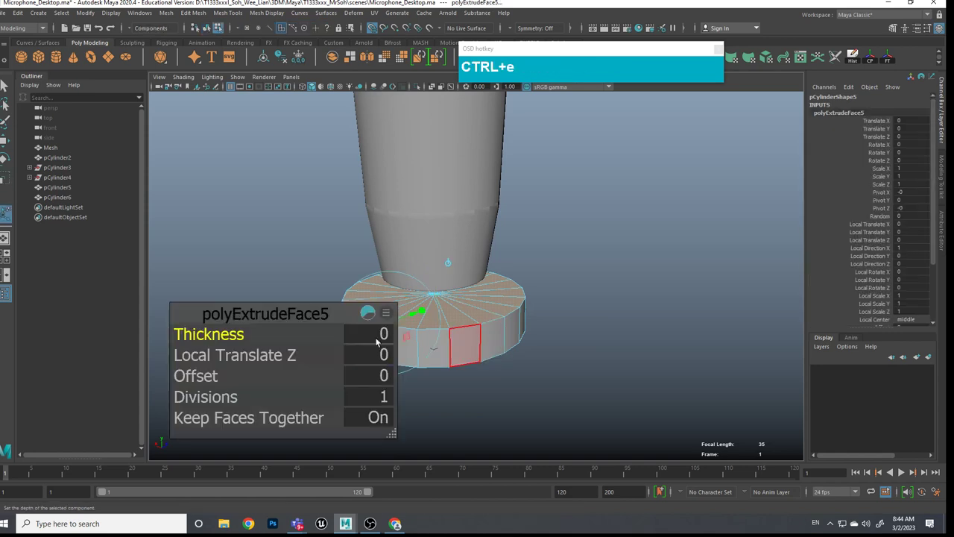
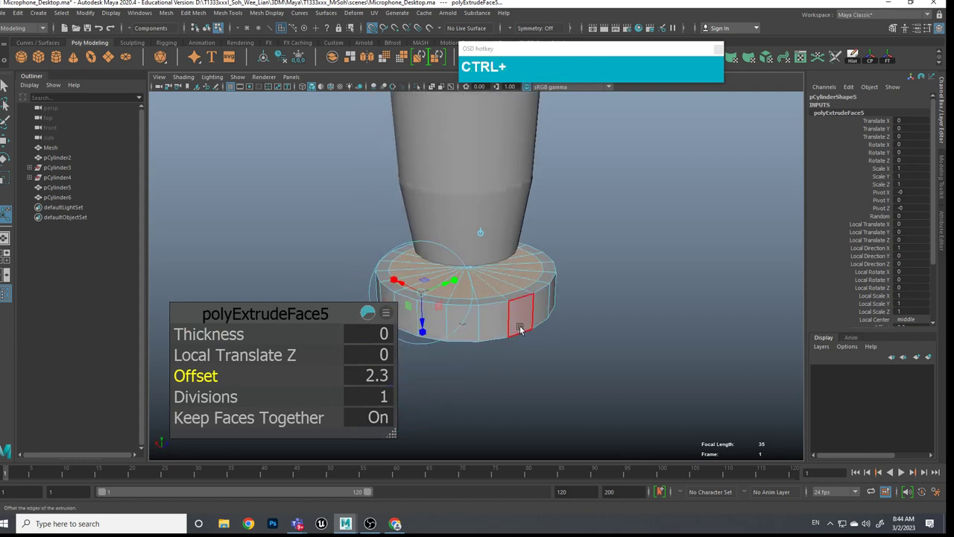
key("ctrl+e")
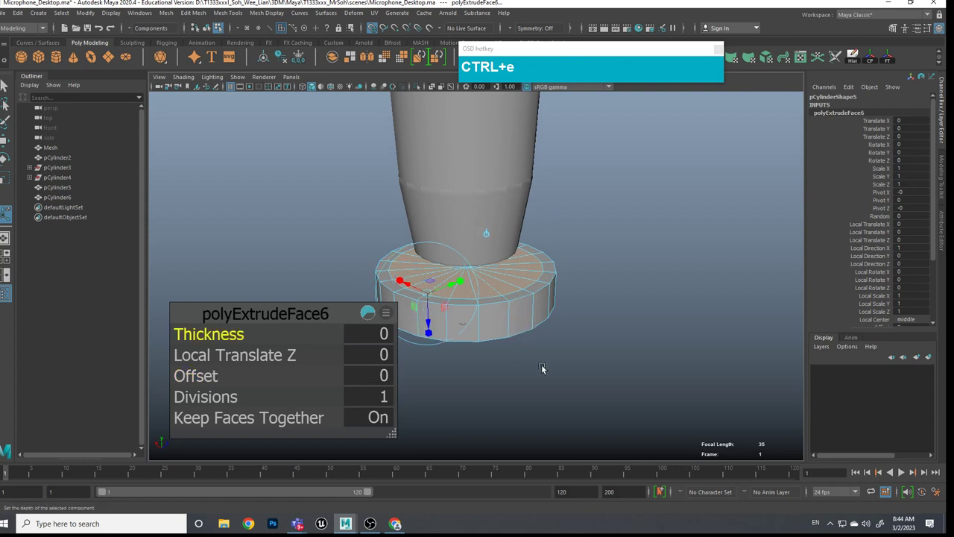
left_click(538, 373)
middle_click(533, 367)
left_click(545, 309)
Step: Move the inner top faces down so a raised rim surrounds a sunken top
key("w")
left_click(503, 341)
left_click(502, 350)
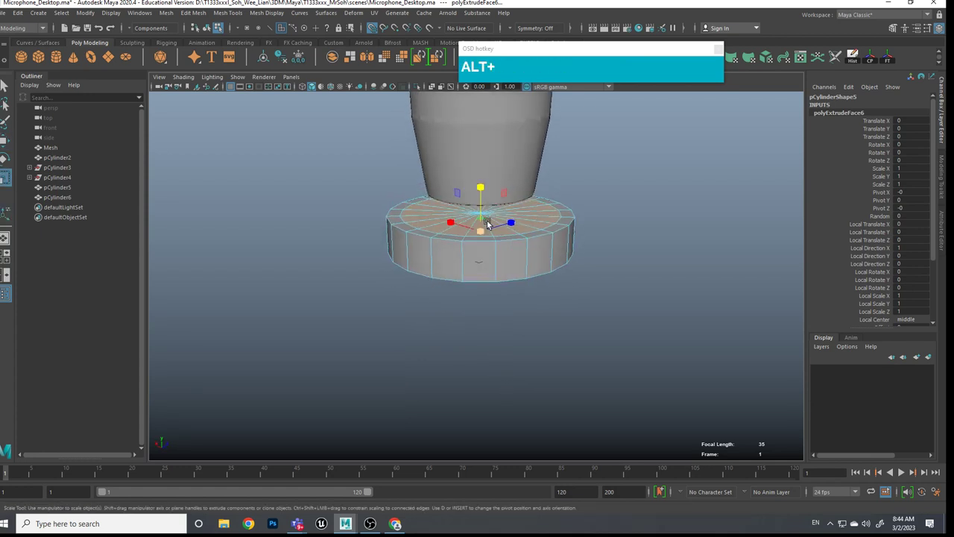
left_click(483, 188)
left_click(512, 244)
left_click(483, 200)
left_click_drag(523, 232, 525, 258)
Step: Orbit around the base disc to check the rim and sunken top
scroll("up", 3)
middle_click(514, 295)
left_click(492, 331)
middle_click(502, 321)
left_click(459, 340)
middle_click(581, 300)
left_click(554, 317)
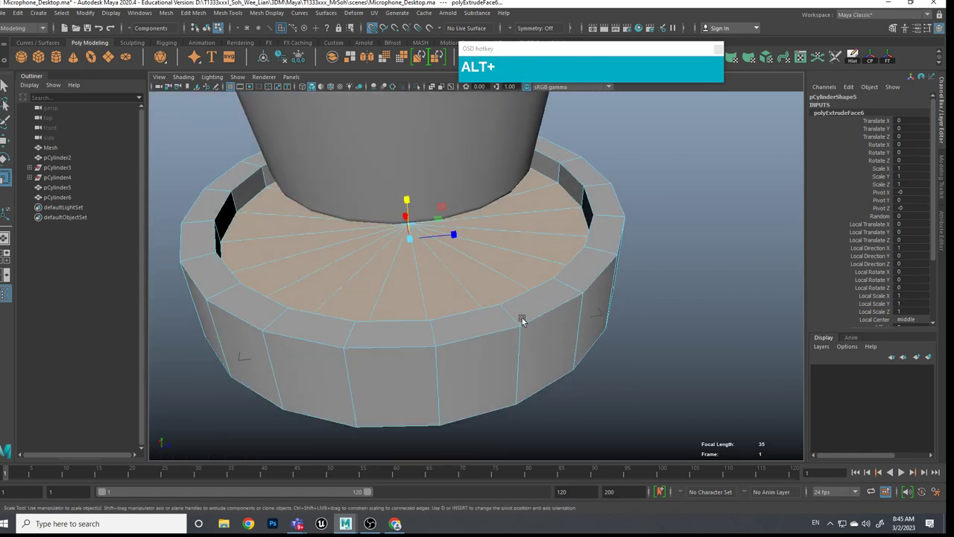
middle_click(501, 307)
left_click(642, 272)
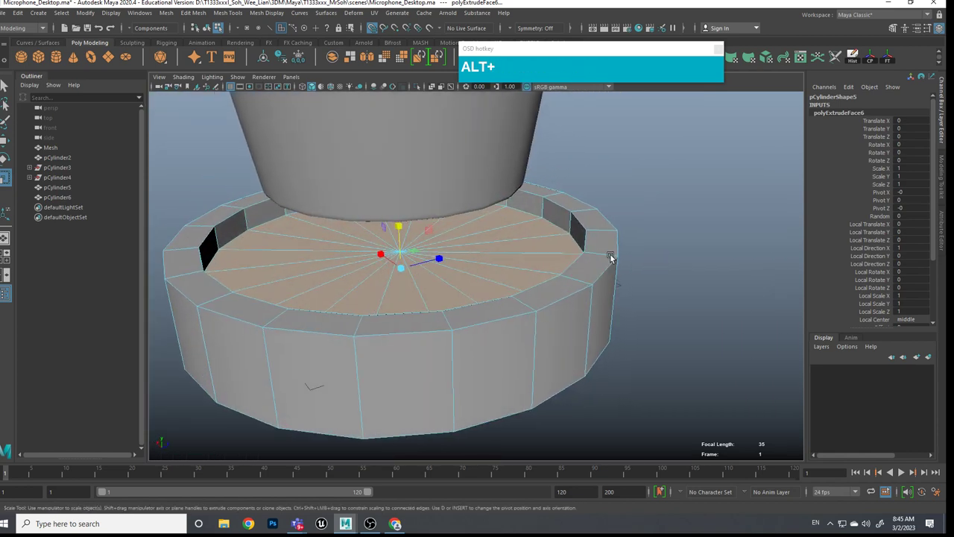
right_click(584, 215)
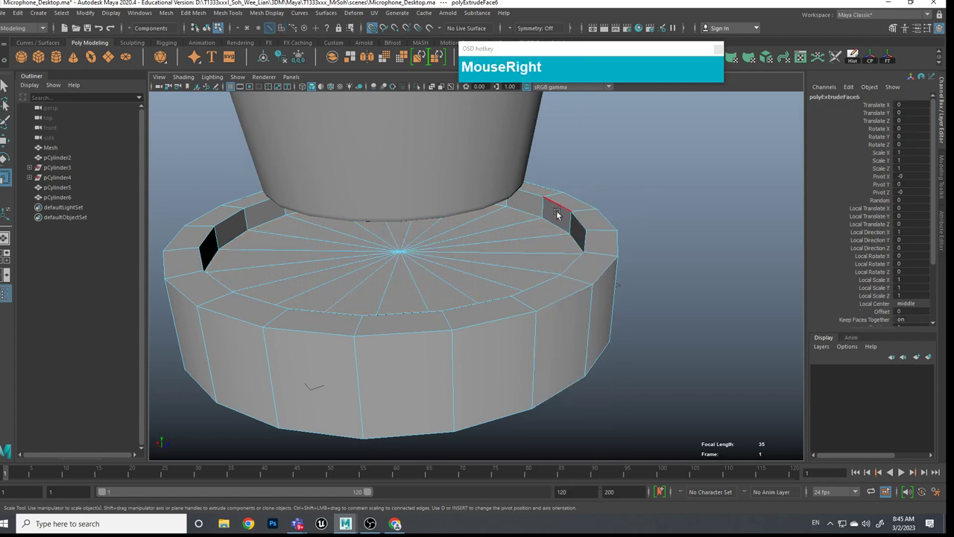
left_click(559, 226)
left_click(685, 275)
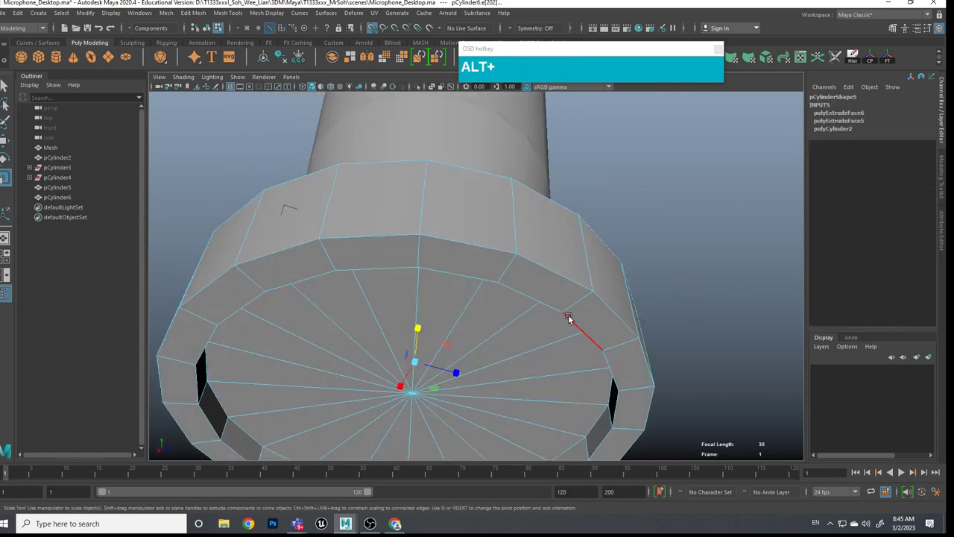
left_click(586, 301)
left_click(551, 236)
left_click(554, 225)
left_click(583, 196)
left_click(624, 216)
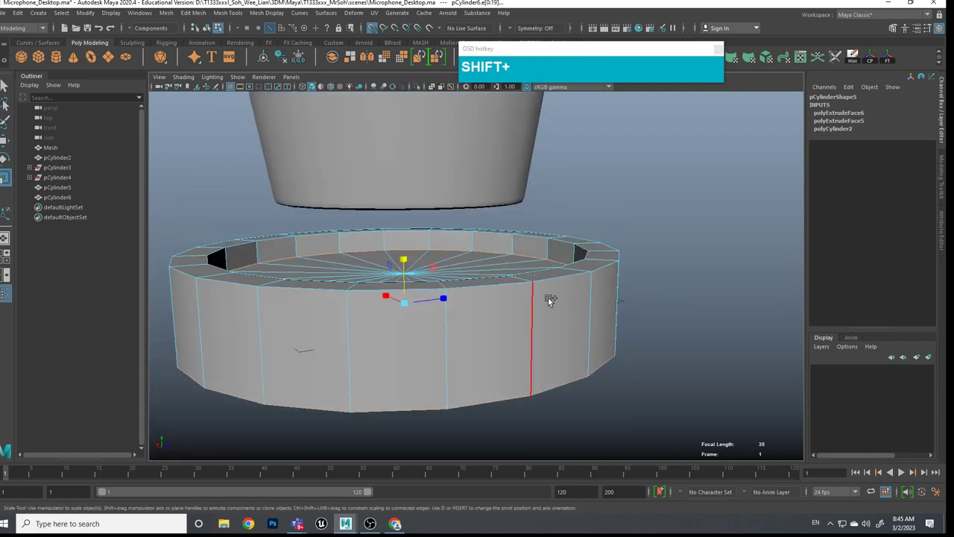
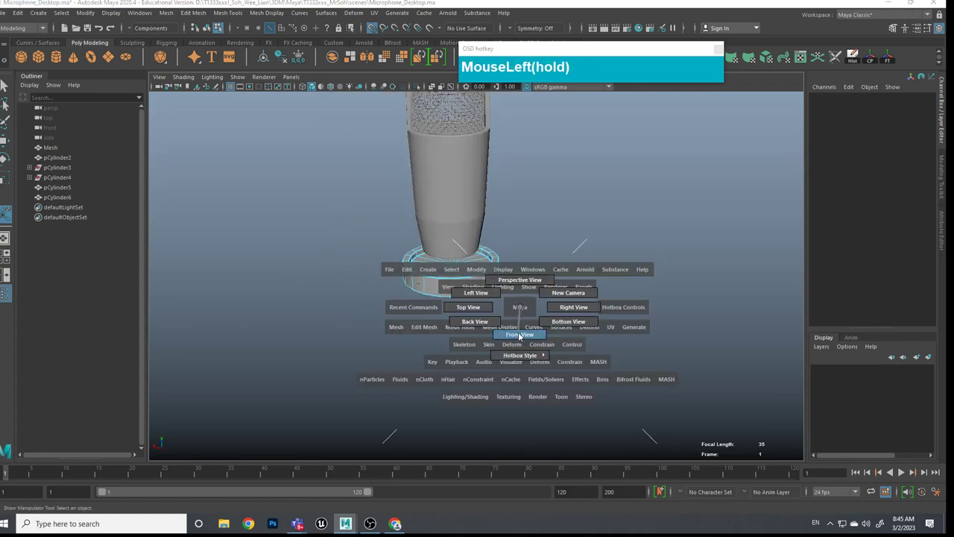
Step: Frame the base ring and switch to face selection in the perspective view
scroll("down", 3)
key("f")
scroll("down", 3)
middle_click(517, 367)
scroll("up", 3)
right_click(485, 297)
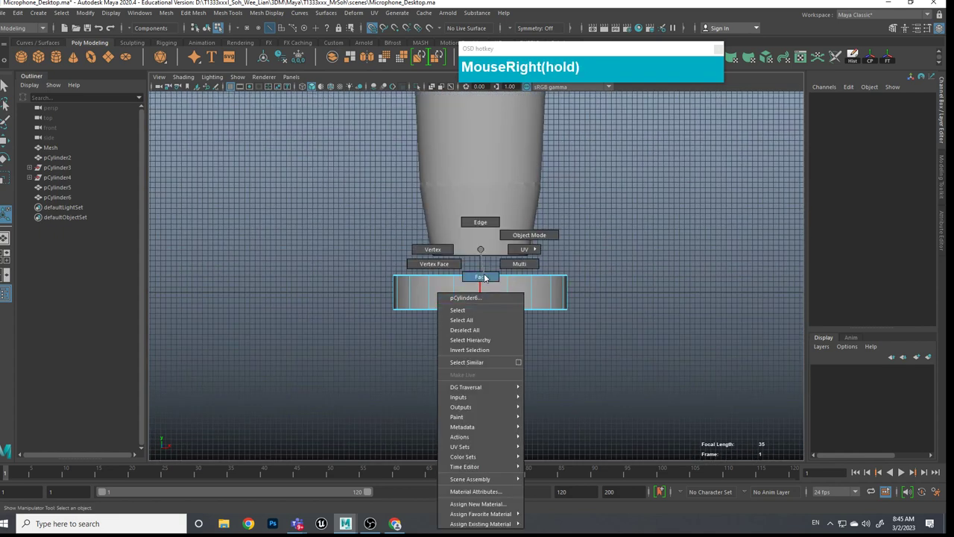
left_click(463, 288)
left_click(498, 294)
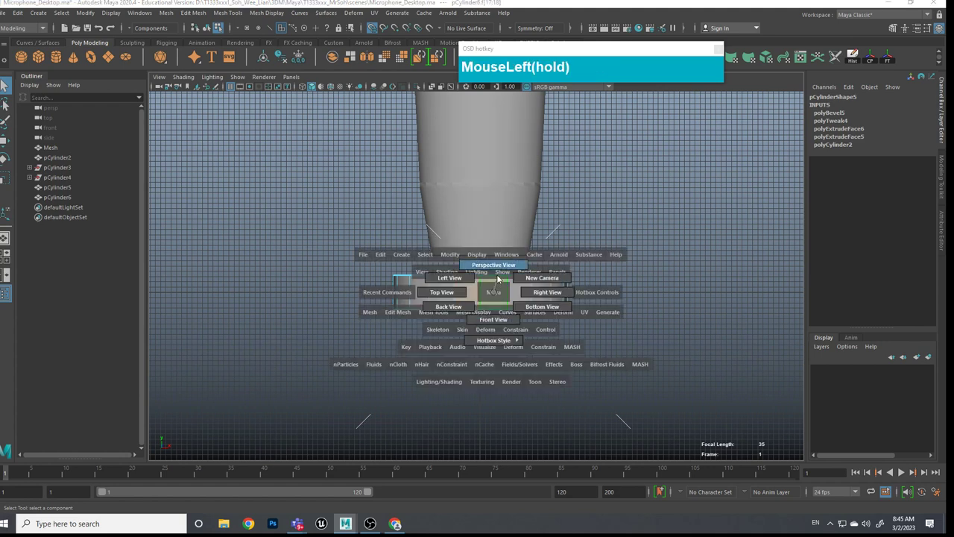
scroll("up", 3)
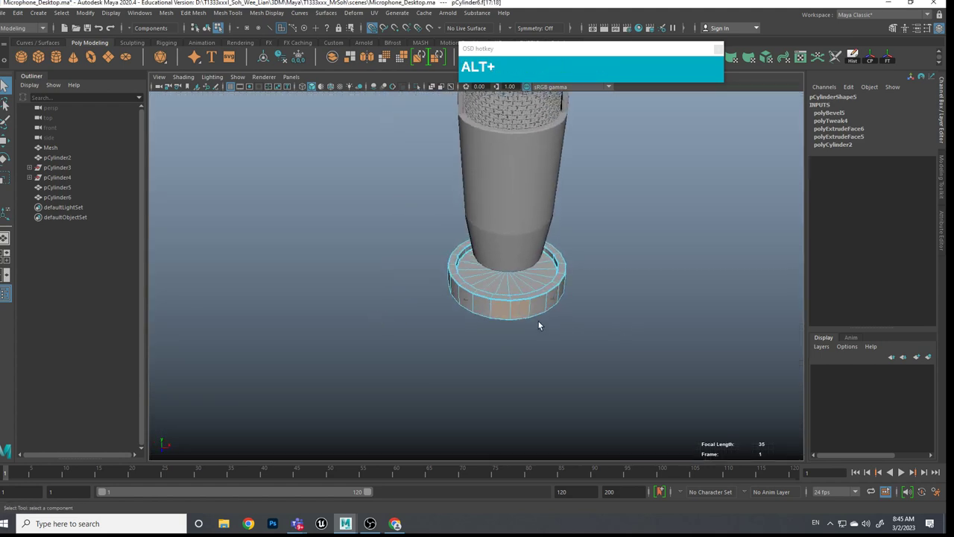
Step: Select a side wall face of pCylinder6 and extrude it outward to start the arm
left_click_drag(529, 309, 514, 340)
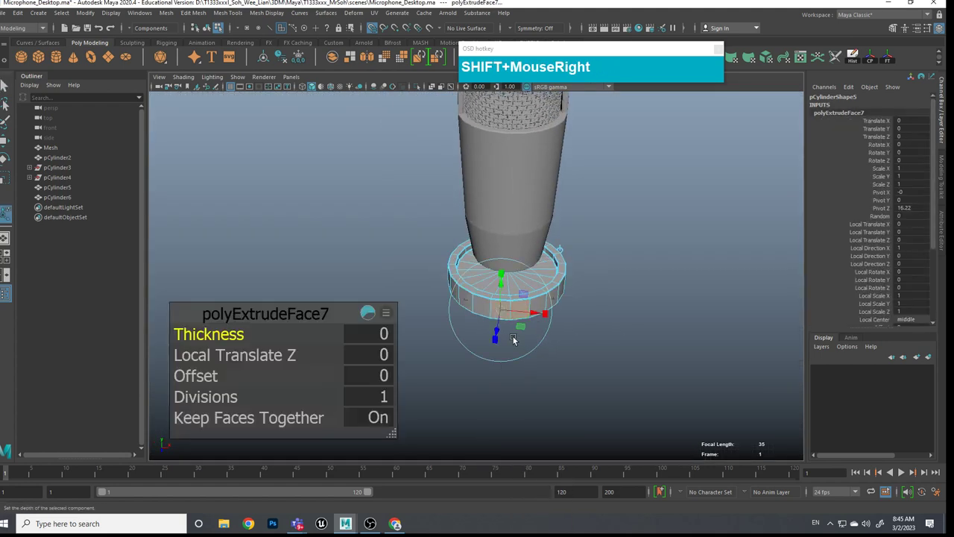
key("w")
left_click(553, 346)
middle_click(608, 344)
scroll("up", 3)
left_click_drag(495, 341, 549, 305)
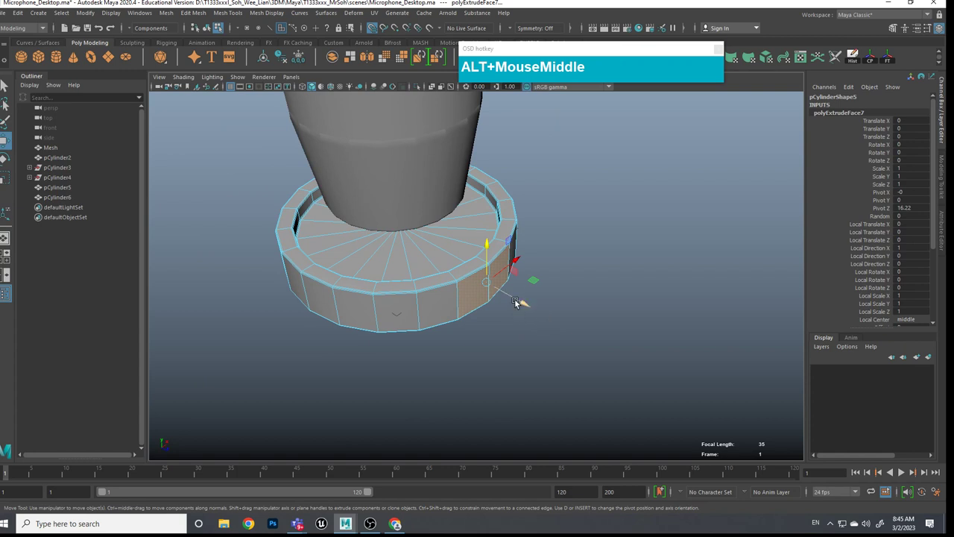
left_click_drag(520, 300, 368, 36)
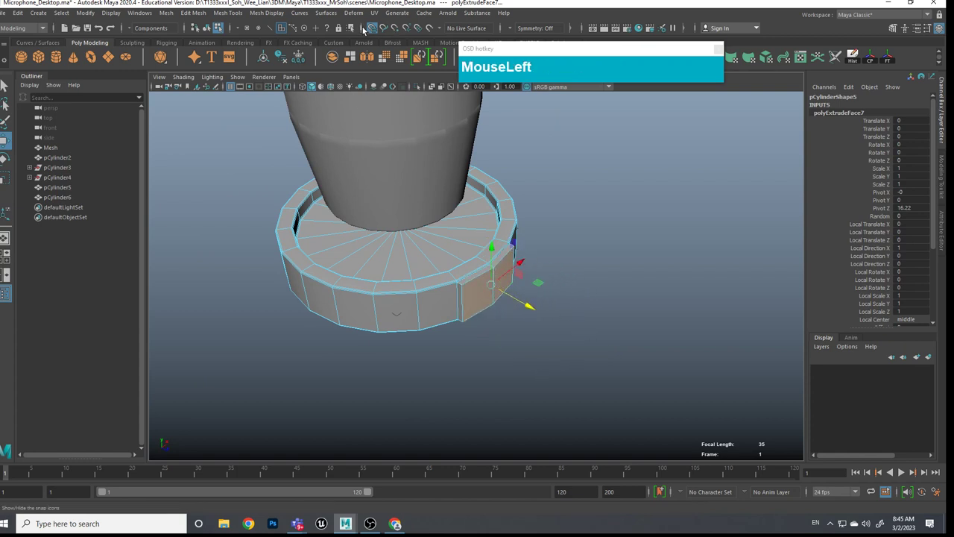
key("e")
left_click(496, 287)
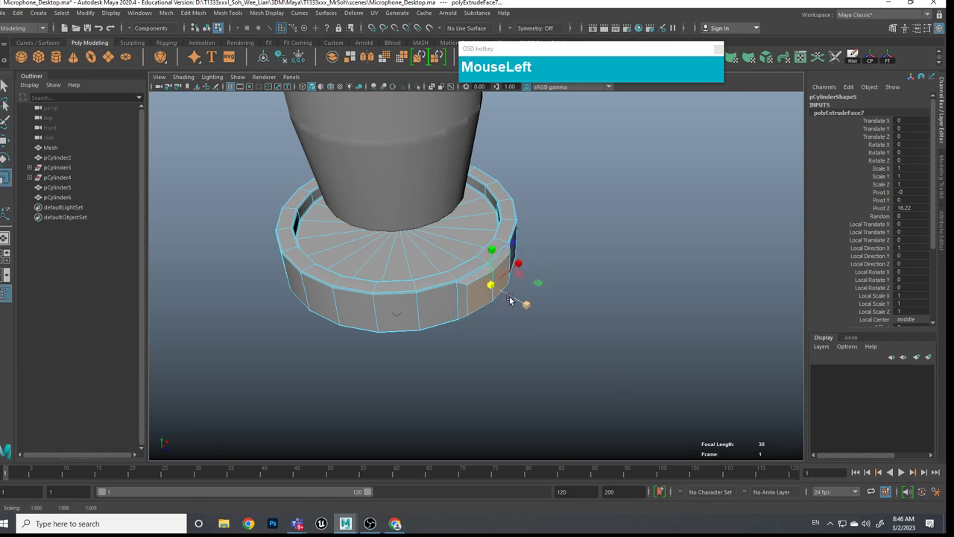
Step: Extrude again, lengthen the square arm outward and delete its end face
key("ctrl+e")
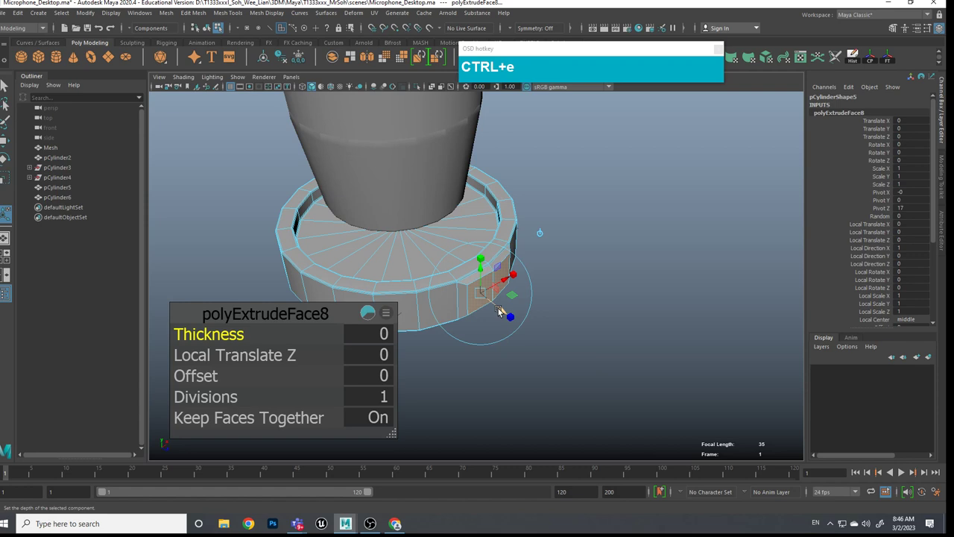
key("w")
left_click(516, 299)
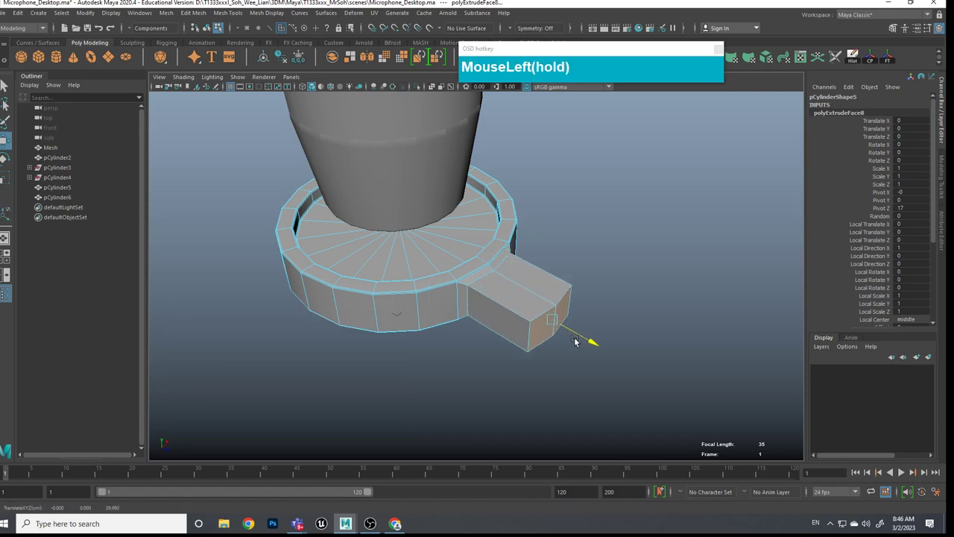
key("r")
left_click_drag(601, 346, 568, 342)
key("Delete")
left_click_drag(470, 254, 511, 253)
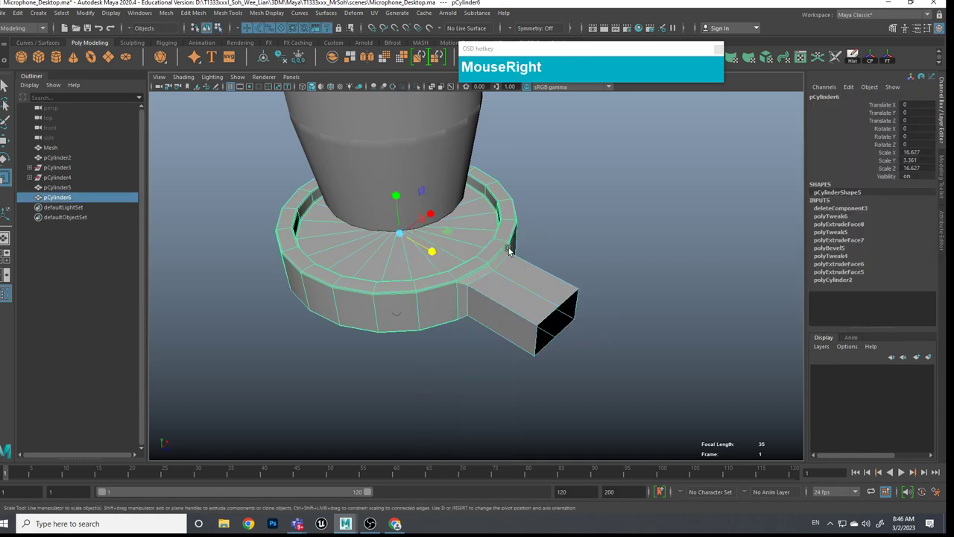
Step: Shrink pCylinder6 with its arm and rotate it 90 degrees on X to stand upright
left_click_drag(404, 234, 316, 266)
key("e")
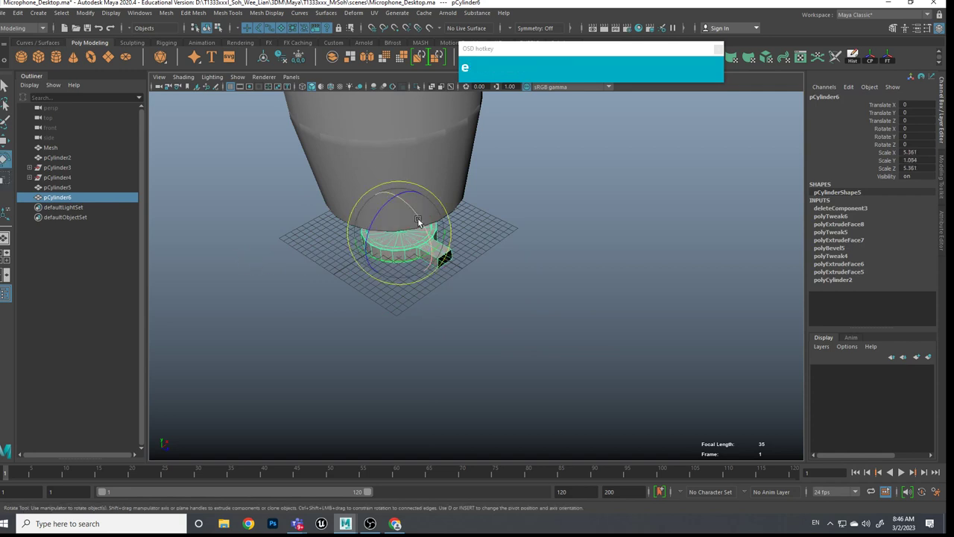
type("jjjjjjjjjjj")
left_click(426, 228)
type("jjjjjjjjjjjjjjjjj")
left_click(431, 277)
type("jjjjjj(hold)jjjjjjj")
scroll("down", 3)
middle_click(432, 233)
left_click(455, 220)
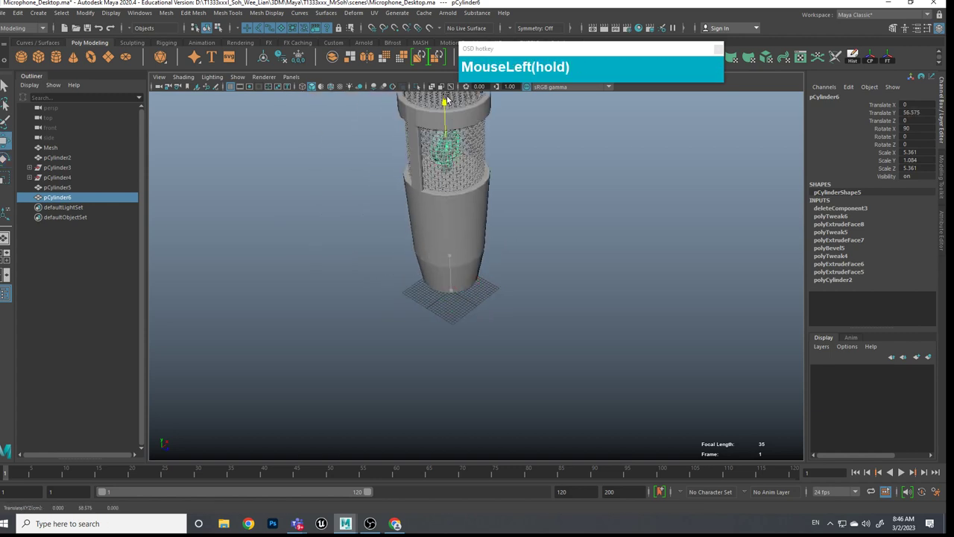
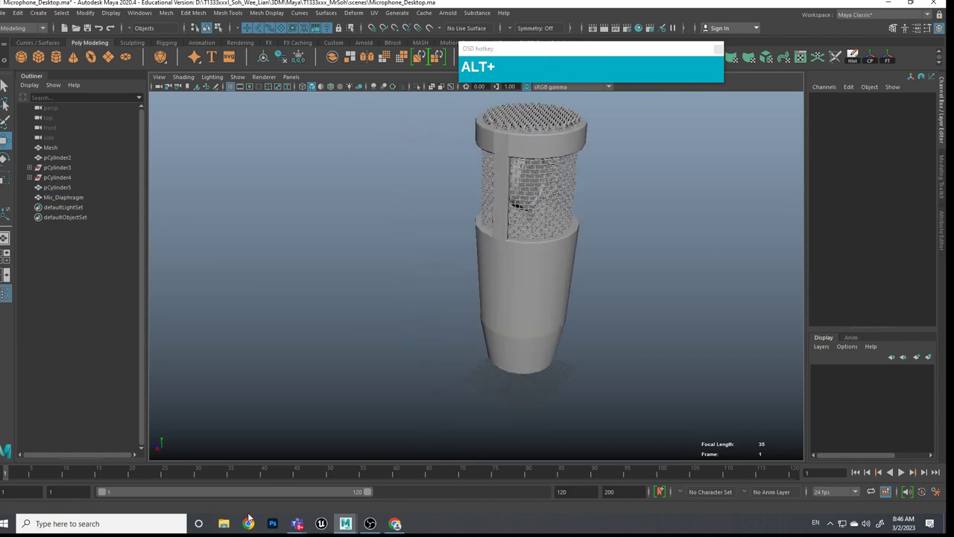
Step: Select pCylinder5 and pick a face on the lower section of the microphone body
scroll("down", 3)
left_click(557, 413)
left_click(548, 348)
scroll("up", 3)
middle_click(554, 378)
left_click(559, 367)
left_click(612, 368)
left_click(536, 322)
left_click(612, 344)
middle_click(612, 357)
left_click(572, 333)
middle_click(537, 353)
left_click(532, 338)
Step: Switch to face component mode and inspect the chosen face from below the body
right_click(509, 337)
left_click(507, 355)
left_click(520, 347)
scroll("up", 3)
middle_click(565, 365)
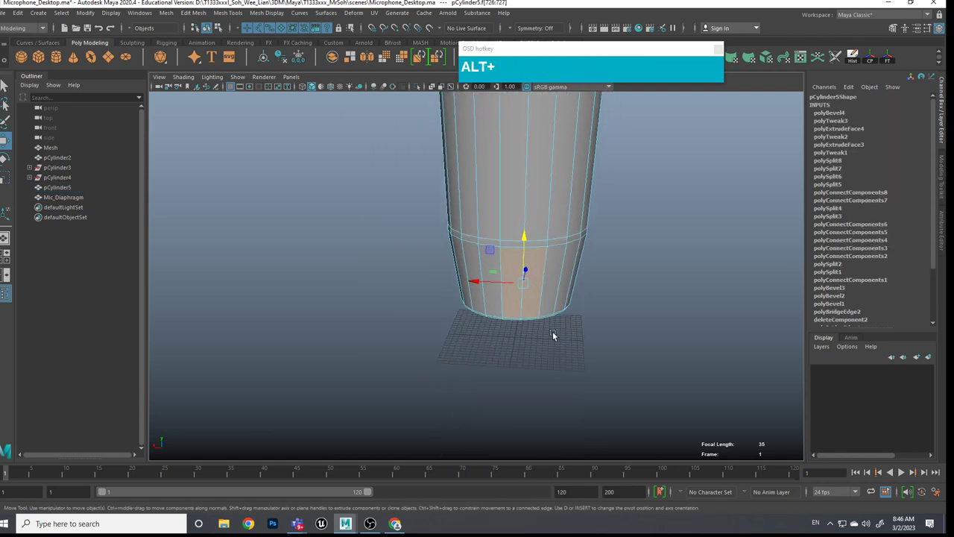
left_click(559, 347)
left_click(561, 379)
left_click_drag(560, 371, 595, 315)
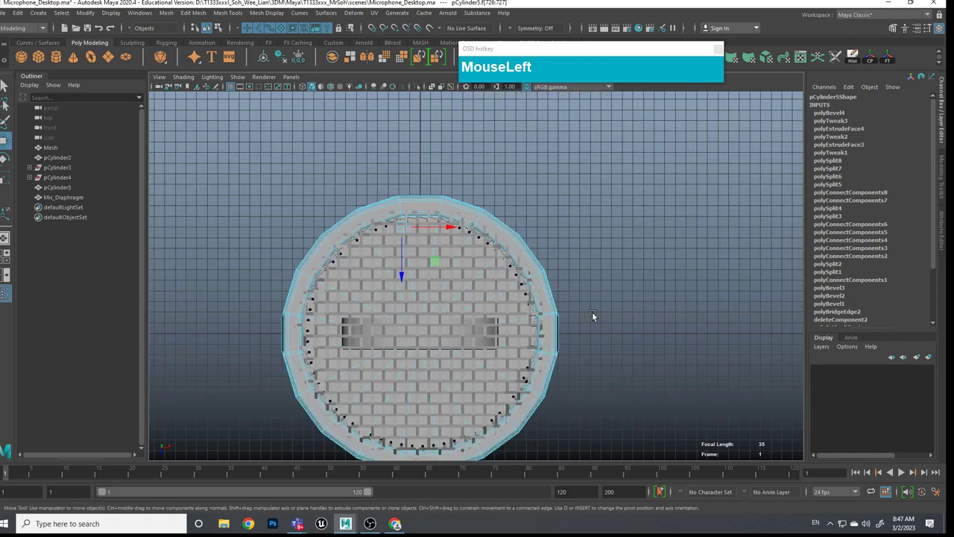
scroll("down", 3)
scroll("up", 3)
Step: Extrude the lower-body face outward with Mesh Tools > Extrude to form a rectangular tab
left_click(455, 179)
left_click(555, 261)
left_click(553, 337)
left_click(532, 367)
left_click(558, 332)
left_click(554, 345)
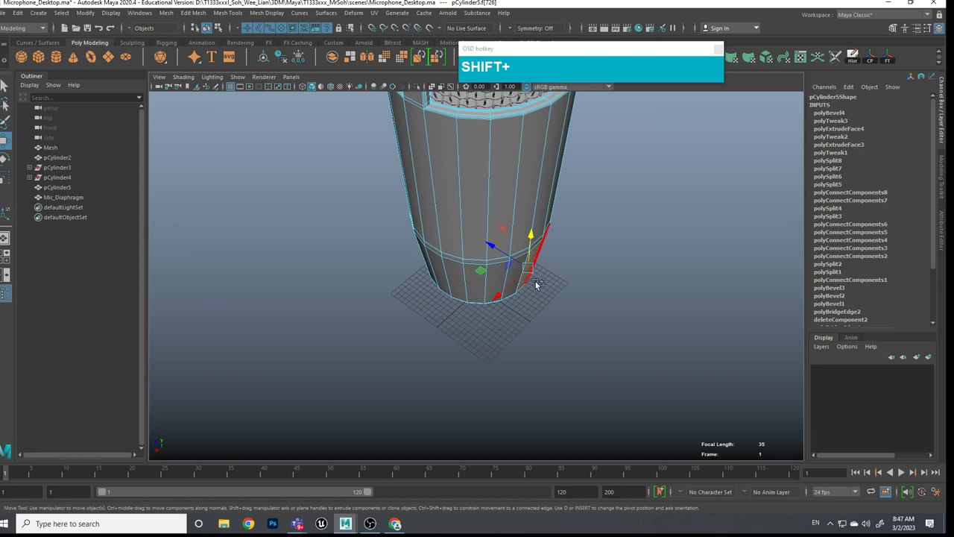
left_click_drag(497, 248, 497, 247)
left_click(503, 254)
scroll("up", 3)
left_click(595, 262)
left_click(570, 289)
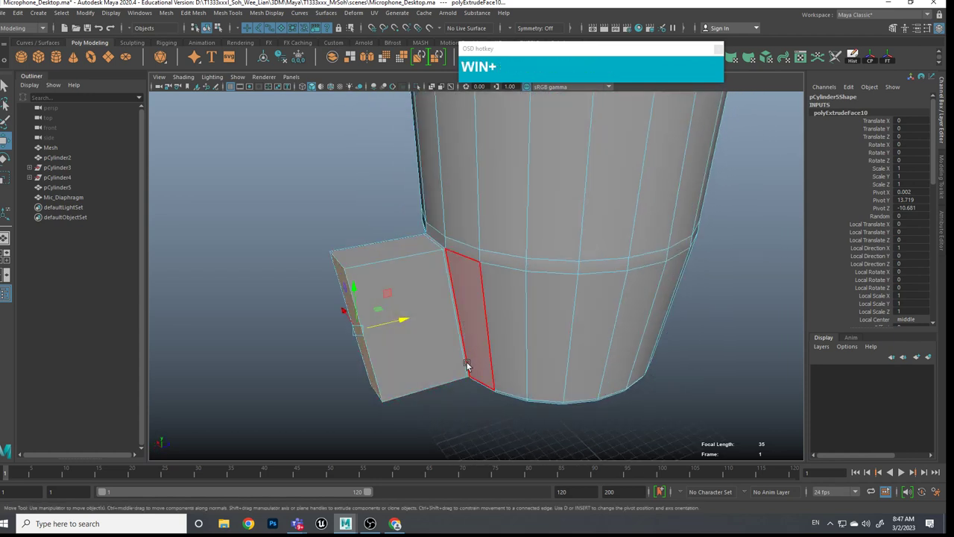
Step: Check the tab with smooth preview, then scale its end face to size
left_click(468, 343)
left_click(549, 290)
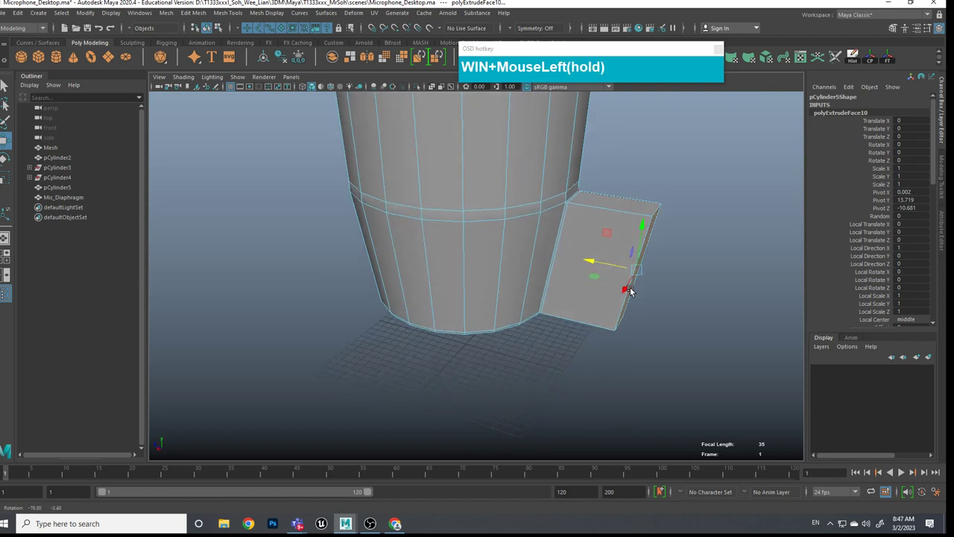
key("super+3")
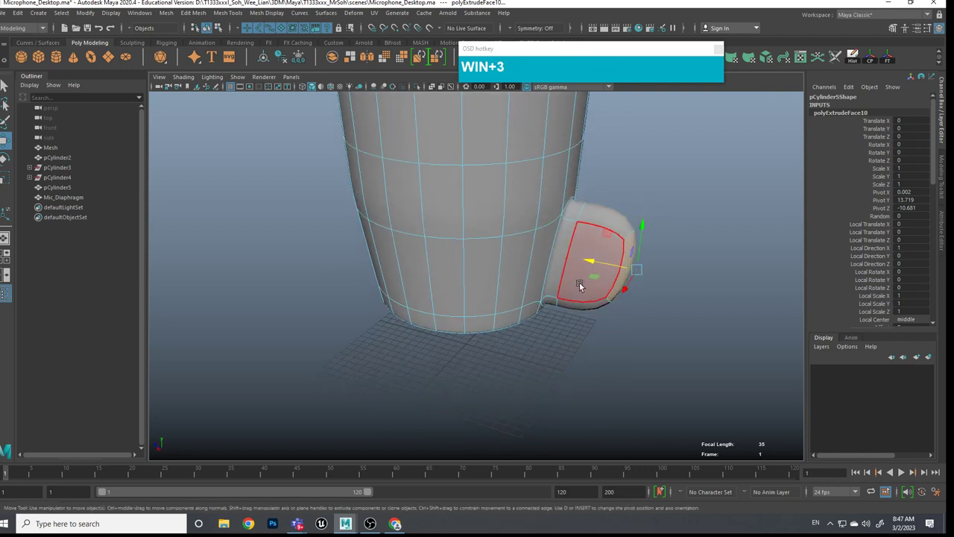
key("1")
middle_click(635, 279)
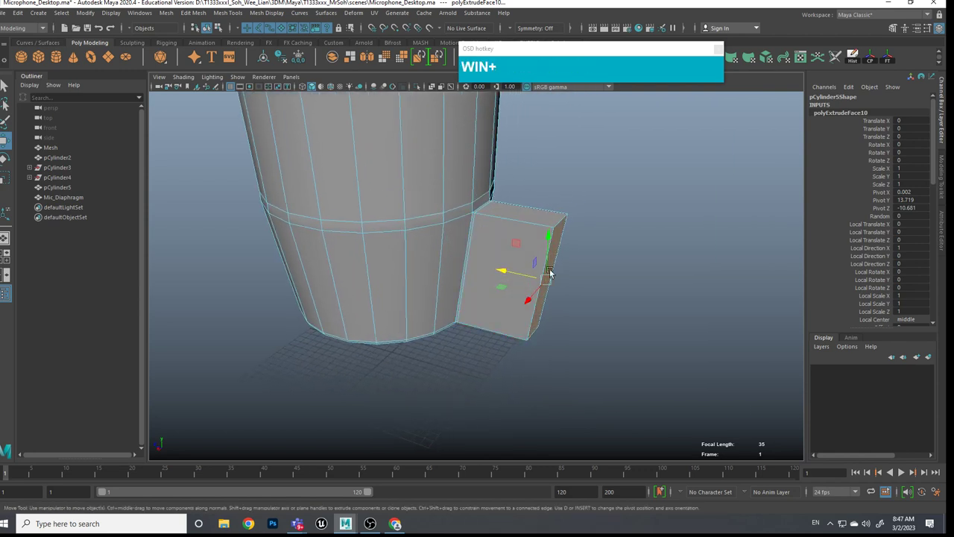
key("r")
left_click(508, 271)
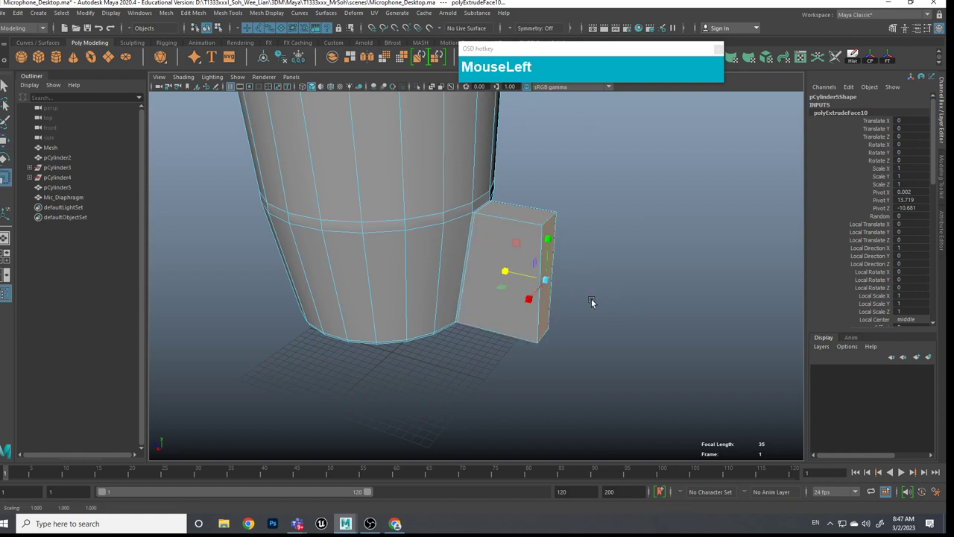
left_click(563, 298)
right_click(552, 272)
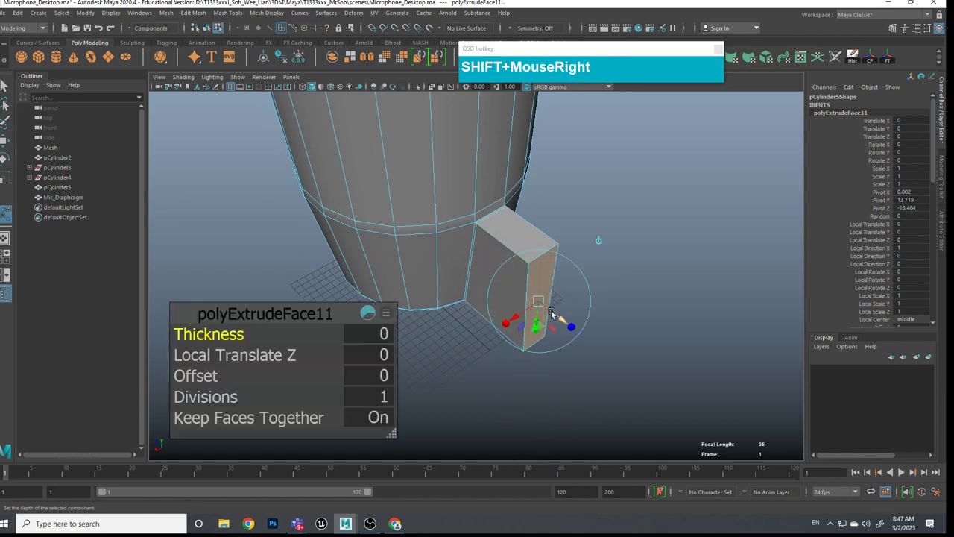
Step: Extrude the tab's end face twice more, pulling each section out and tapering the tip
key("w")
left_click_drag(522, 286, 534, 295)
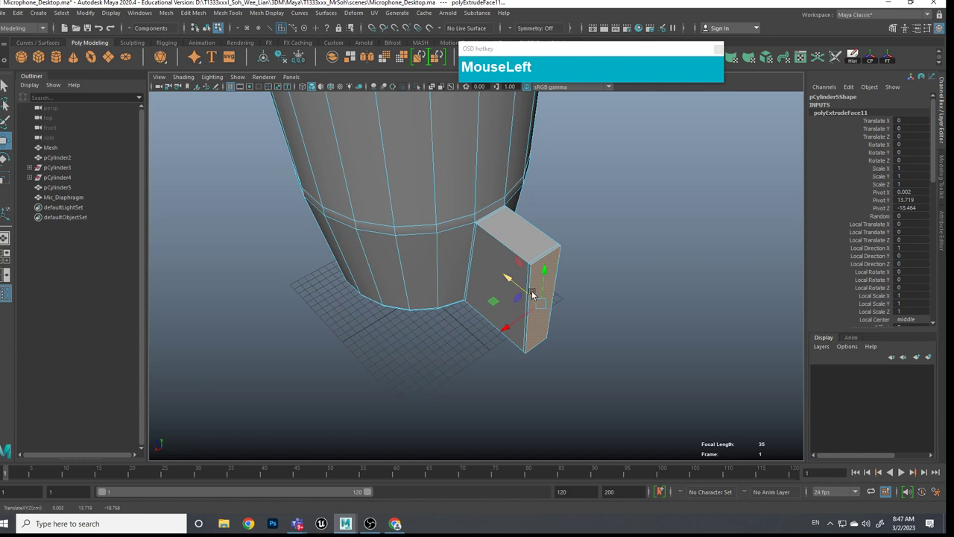
left_click(525, 292)
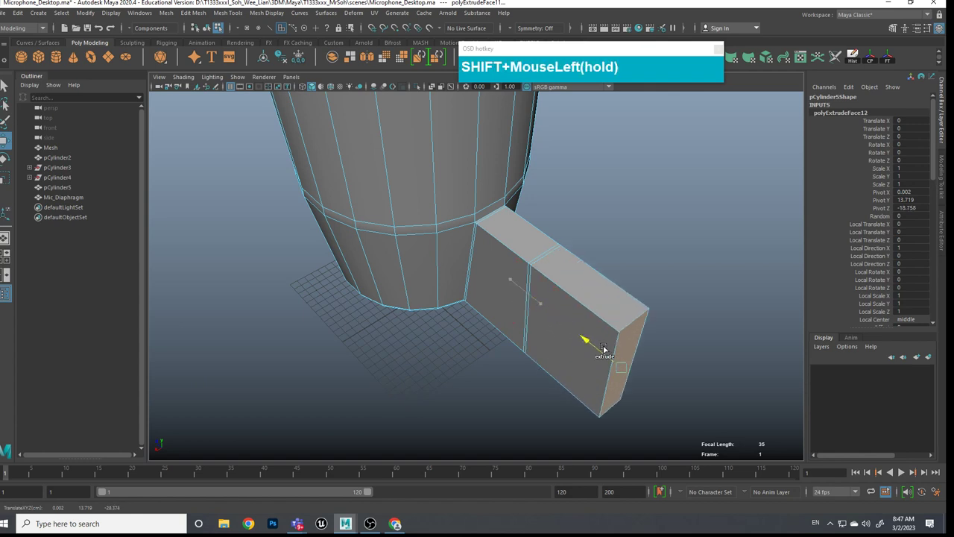
key("shift+e")
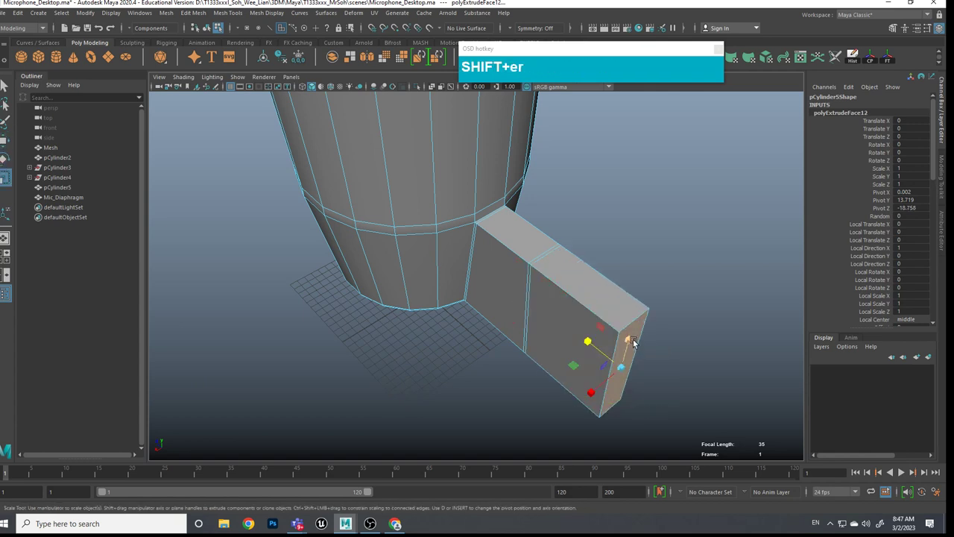
key("w")
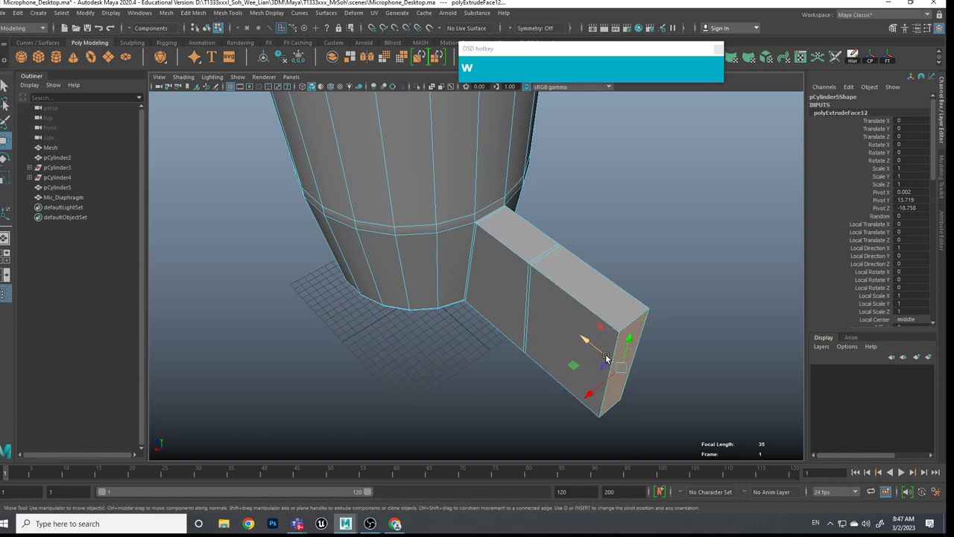
left_click(605, 355)
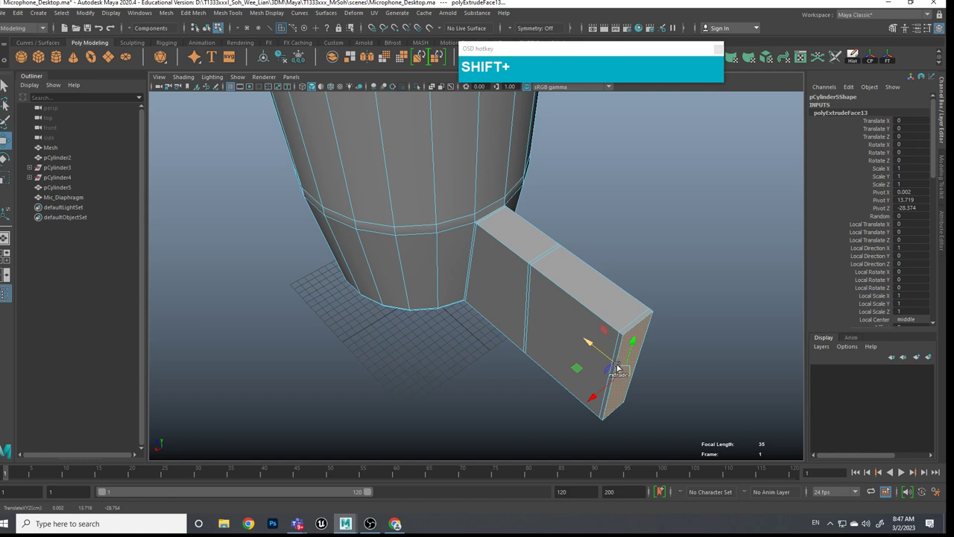
left_click(604, 356)
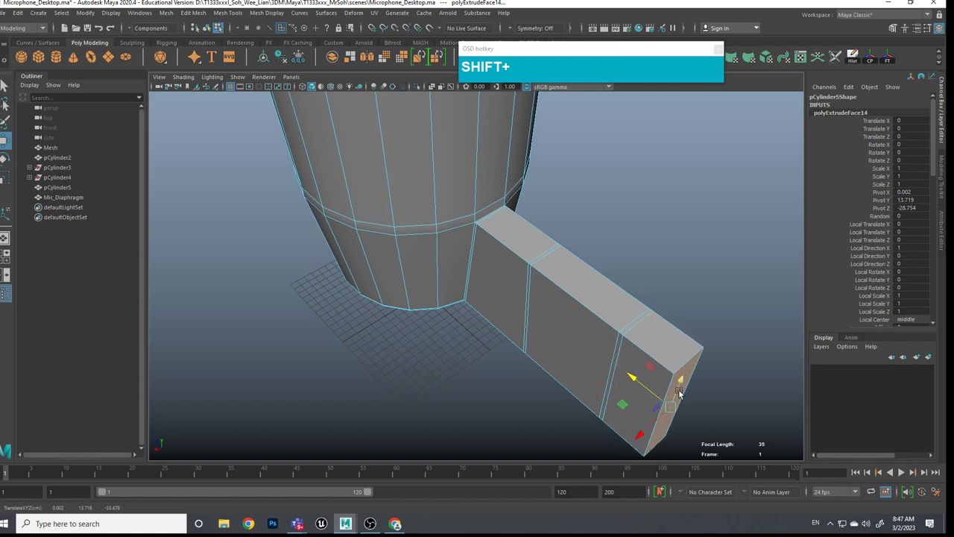
left_click(682, 386)
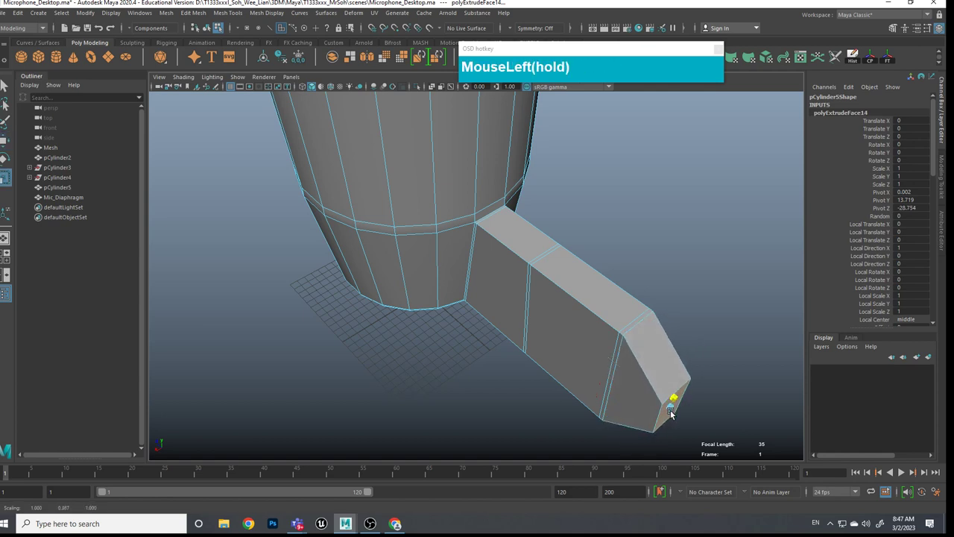
Step: Review the lengthened arm in smooth preview from several angles around the body
scroll("down", 3)
left_click(665, 358)
scroll("down", 3)
left_click(628, 346)
middle_click(621, 357)
left_click(611, 346)
scroll("up", 3)
middle_click(602, 346)
left_click_drag(525, 319, 545, 338)
key("3")
left_click(537, 343)
scroll("up", 3)
left_click(478, 349)
scroll("down", 3)
scroll("up", 3)
left_click(495, 304)
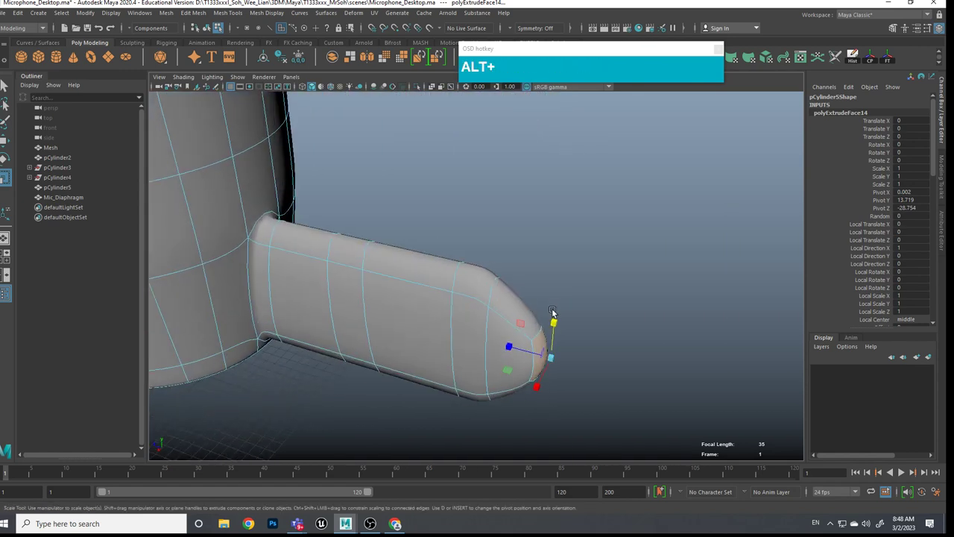
Step: Select the edges where the arm joins the body and at the arm's tip
left_click(357, 234)
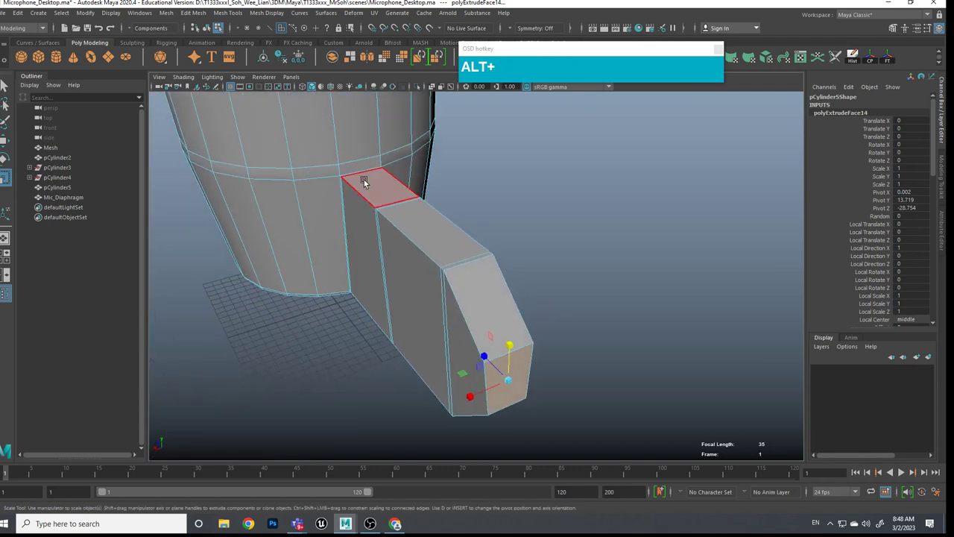
scroll("up", 3)
right_click(404, 198)
left_click(325, 162)
left_click(432, 187)
left_click(571, 263)
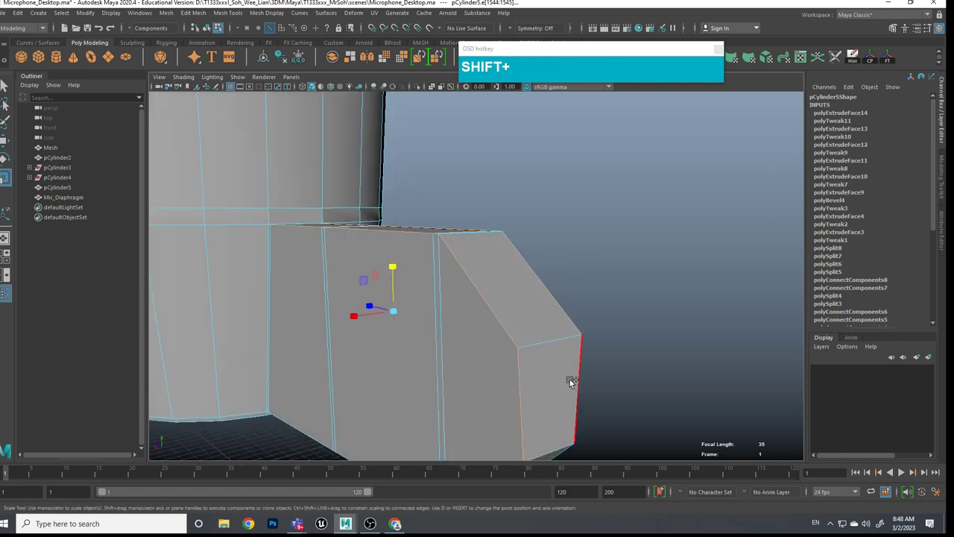
left_click(580, 379)
middle_click(597, 387)
key("alt+z")
left_click(508, 419)
double_click(544, 417)
Step: Apply polyBevel6 to the arm edges at fraction 0.5 with one segment
scroll("down", 3)
left_click(587, 392)
middle_click(574, 351)
scroll("up", 3)
left_click_drag(583, 288, 272, 354)
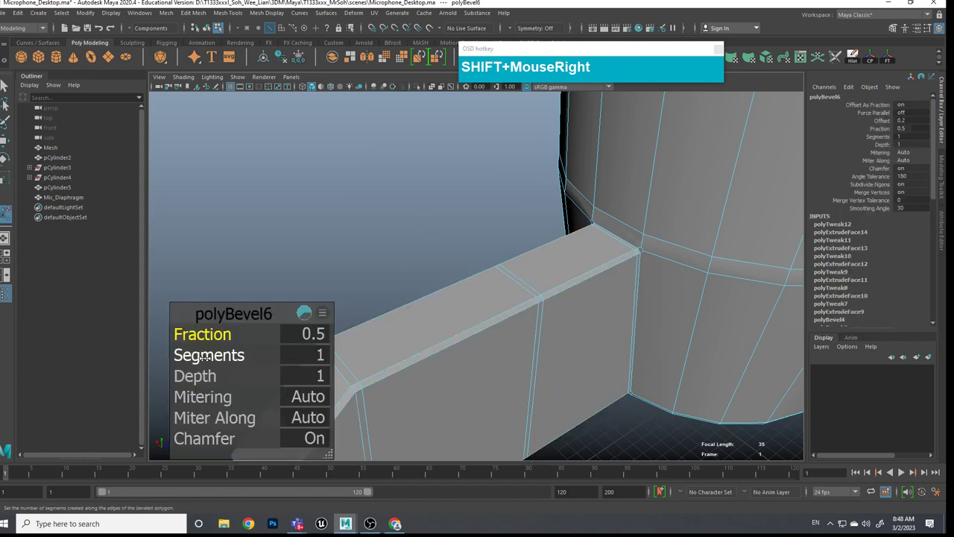
left_click(657, 423)
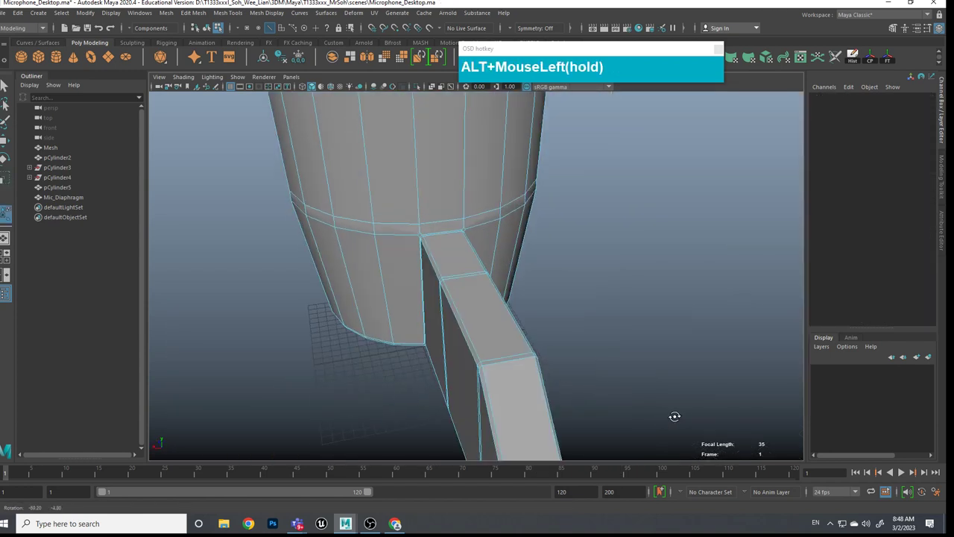
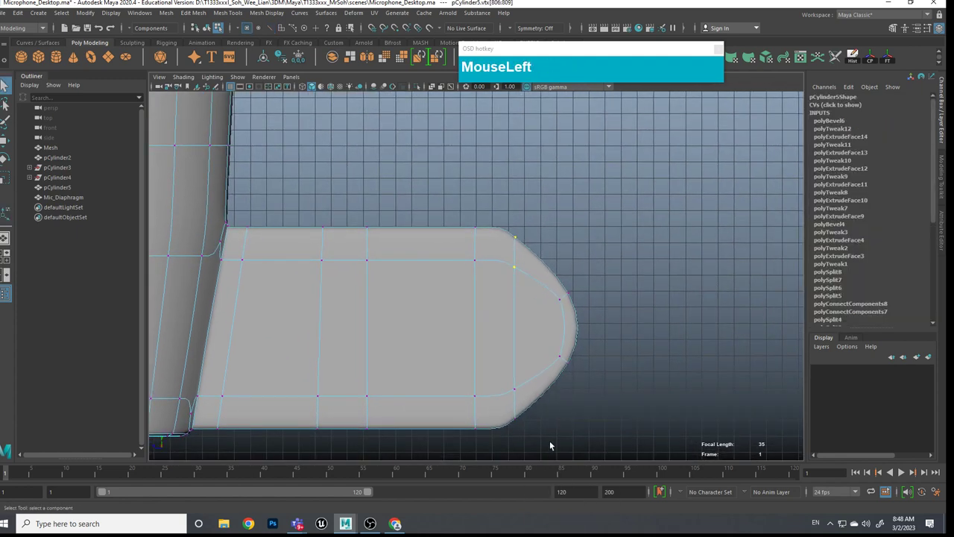
Step: Move vertices on the arm's rounded end to tidy its shape
left_click(541, 429)
key("w")
left_click(471, 328)
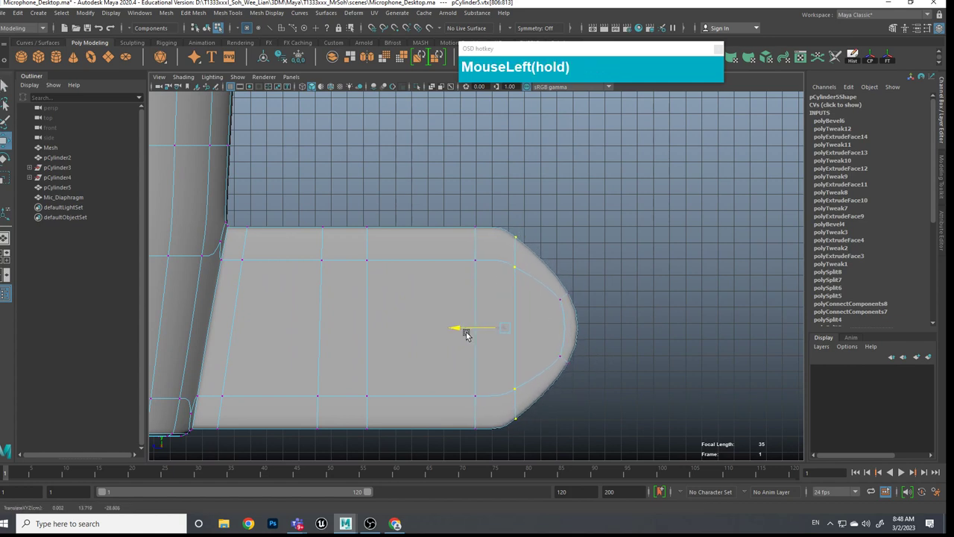
scroll("down", 3)
left_click(404, 318)
left_click(506, 317)
middle_click(466, 284)
scroll("up", 3)
left_click(506, 269)
middle_click(593, 254)
key("1")
Step: Slide the arm-joint corner vertex into place and connect it with a new edge
scroll("up", 3)
middle_click(493, 282)
scroll("up", 3)
left_click_drag(240, 261, 238, 273)
left_click(232, 267)
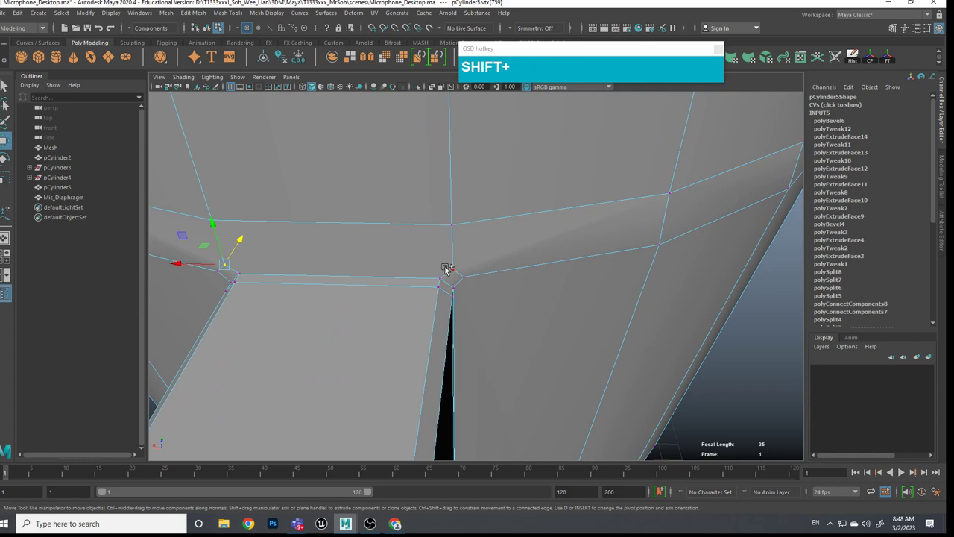
left_click(454, 270)
left_click_drag(460, 272, 462, 329)
scroll("down", 3)
left_click(462, 343)
scroll("down", 3)
middle_click(459, 341)
scroll("up", 3)
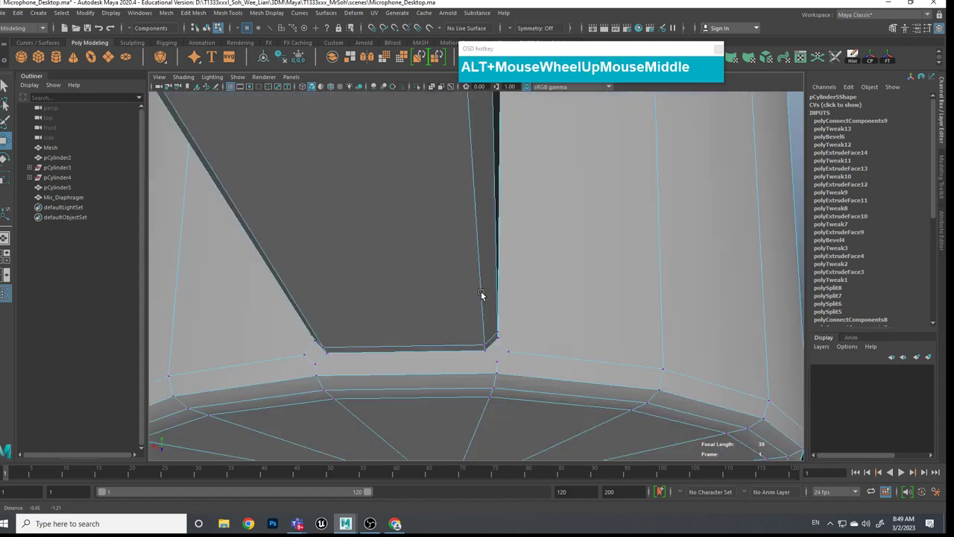
Step: Connect a second vertex pair below the joint and adjust it along the body edge
left_click(367, 295)
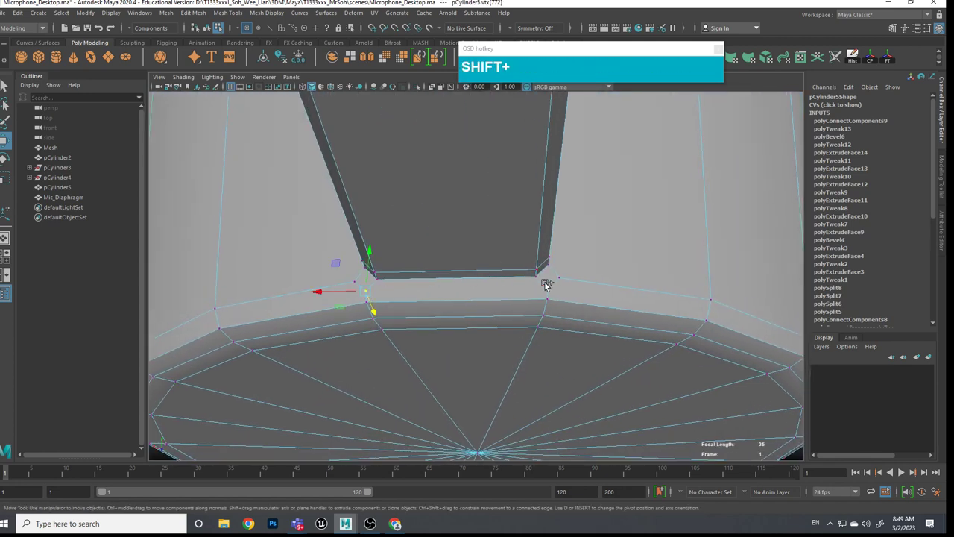
left_click(548, 287)
left_click_drag(554, 287, 557, 337)
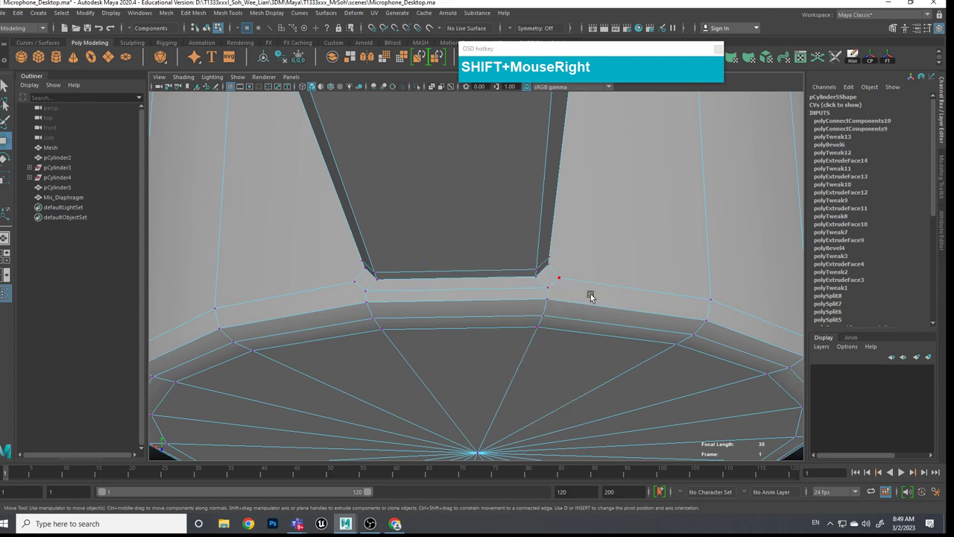
scroll("down", 3)
left_click(588, 269)
middle_click(578, 286)
middle_click(528, 306)
right_click(615, 223)
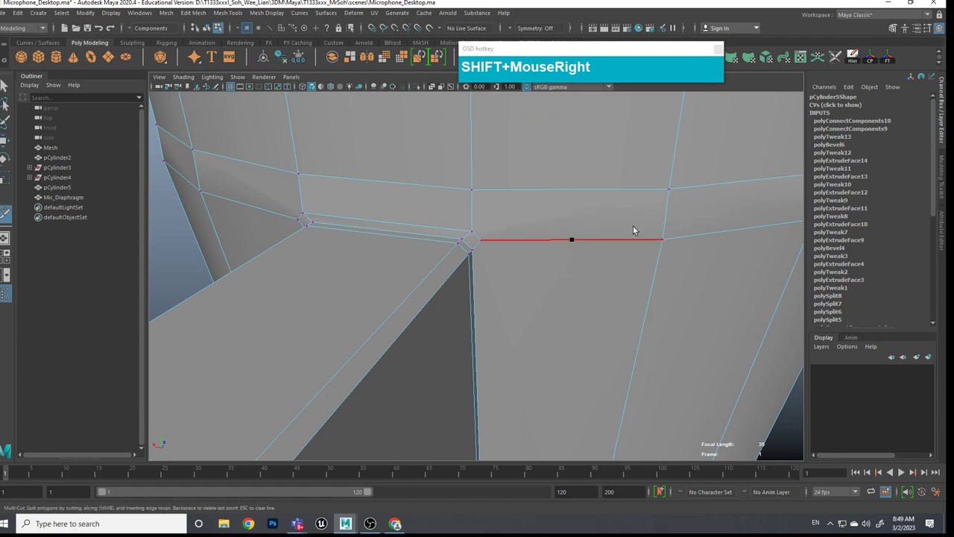
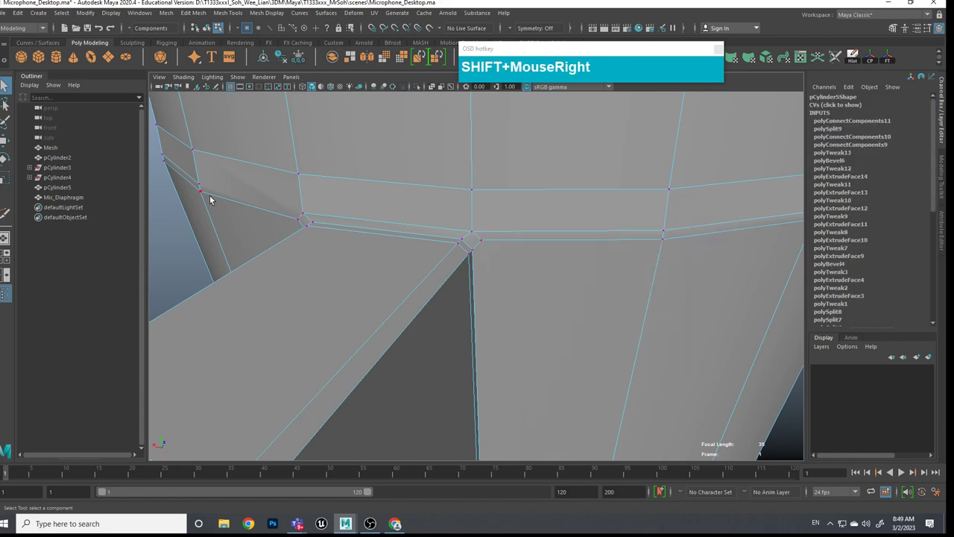
Step: Multi-cut two more connecting edges across the faces under the arm joint
left_click(212, 186)
left_click(307, 214)
left_click_drag(307, 214, 308, 273)
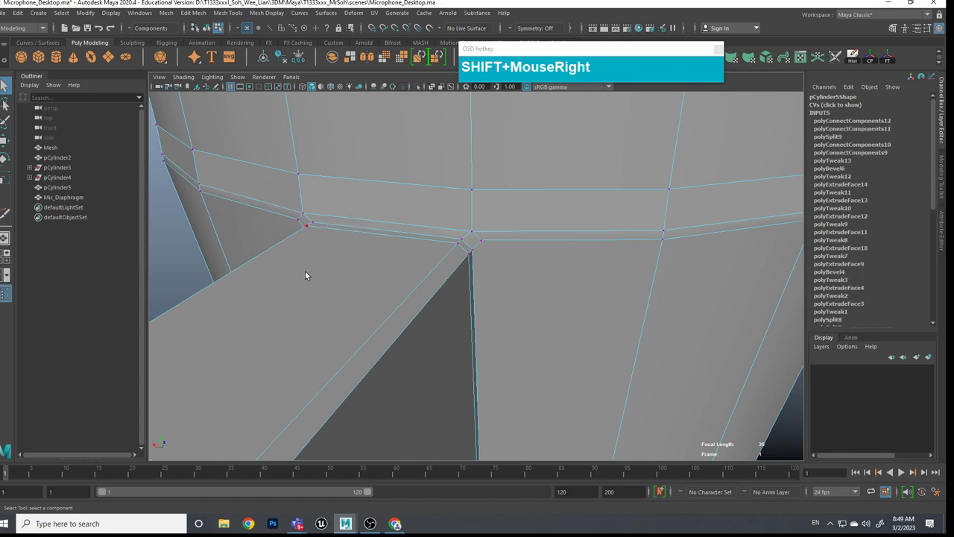
scroll("down", 3)
left_click(483, 301)
scroll("up", 3)
middle_click(507, 324)
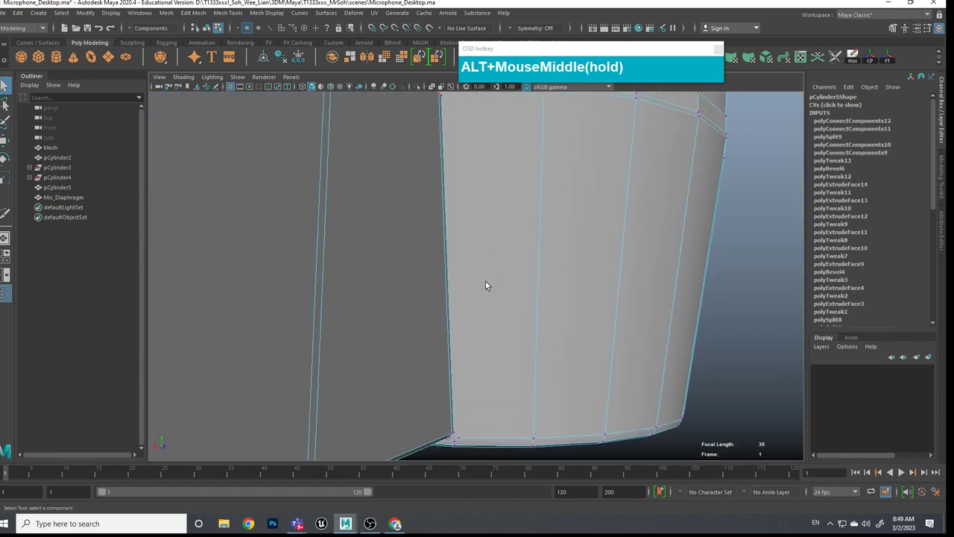
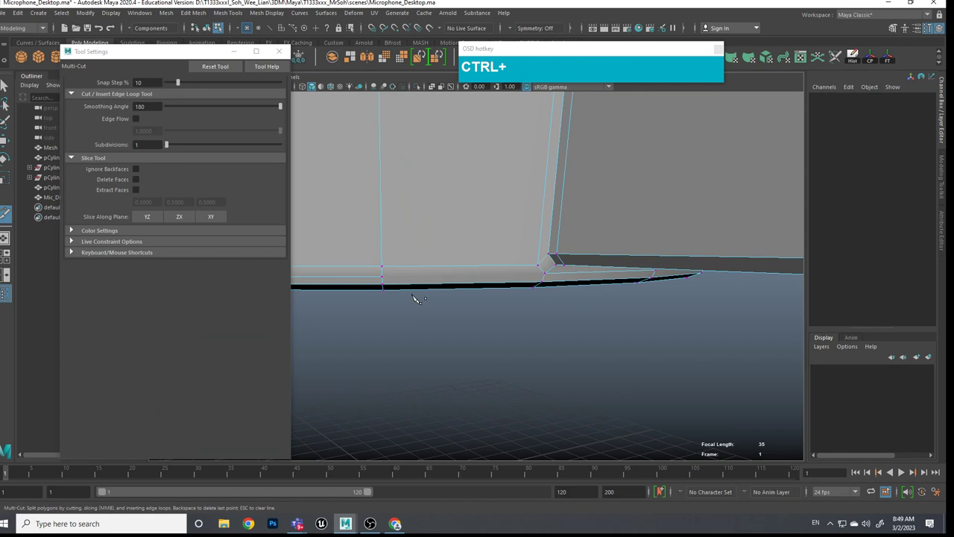
key("1")
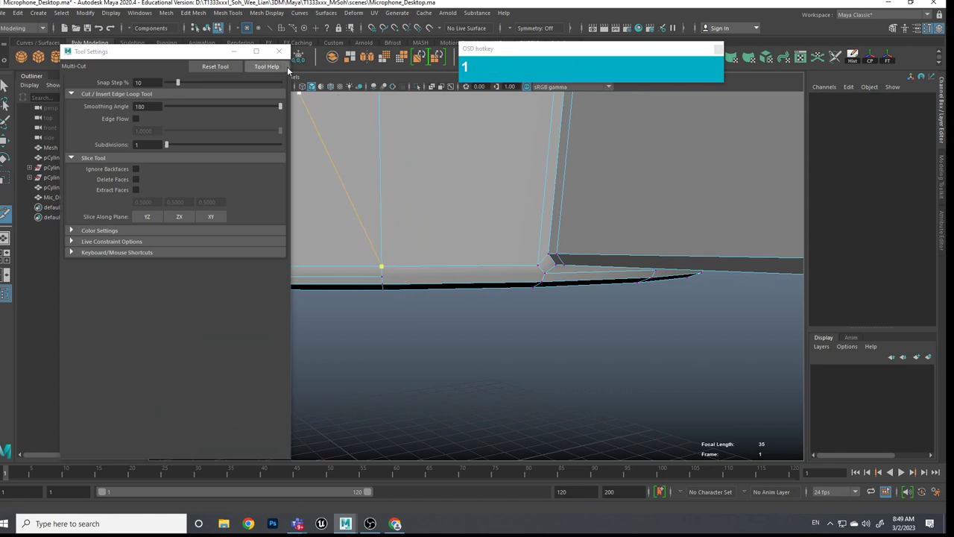
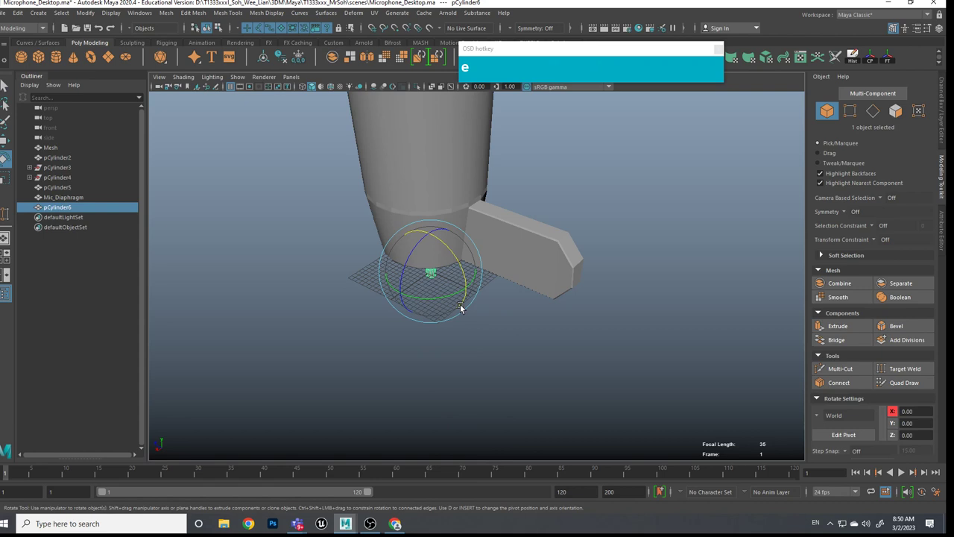
Step: Scale up pCylinder6 and position it beneath the end of the mount arm
type("ew")
left_click(416, 266)
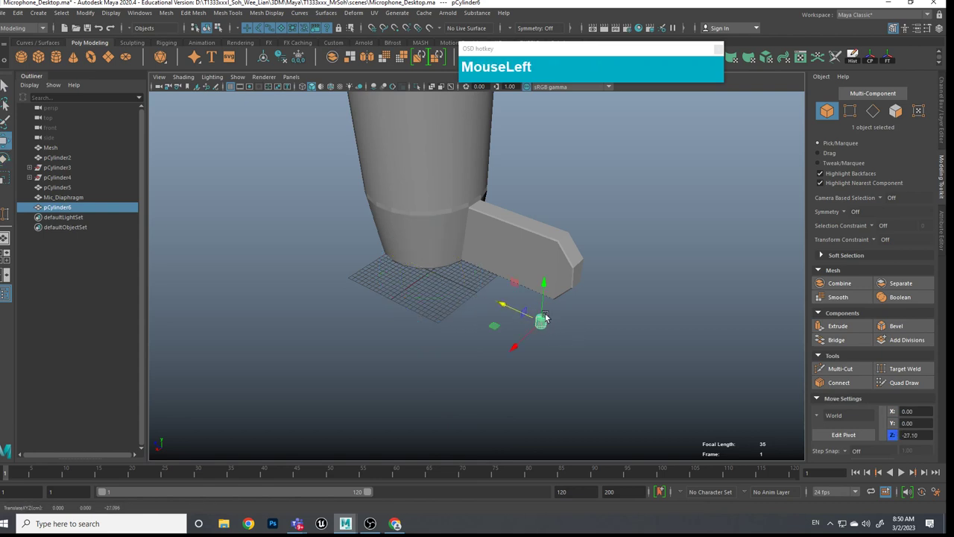
type("MouseLefte")
left_click(579, 333)
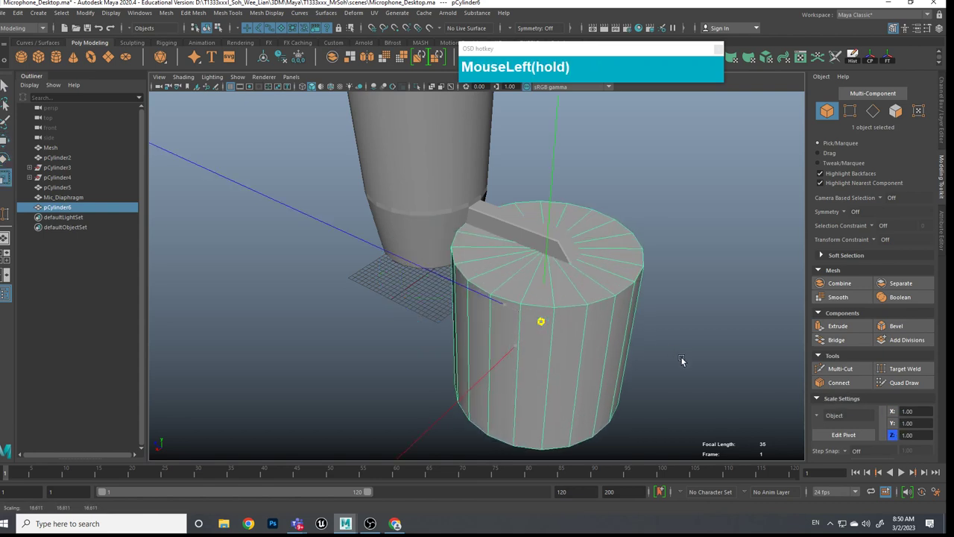
key("w")
left_click_drag(551, 283, 552, 309)
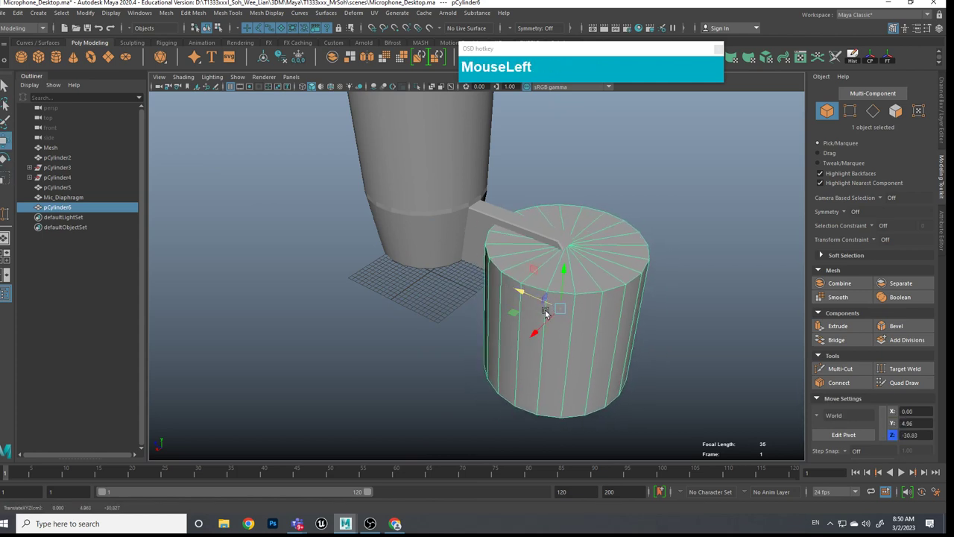
left_click(603, 305)
left_click_drag(617, 248, 652, 272)
Step: Lift the cylinder's top vertex ring up to meet the arm and pick the top cap's centre vertex
left_click(659, 259)
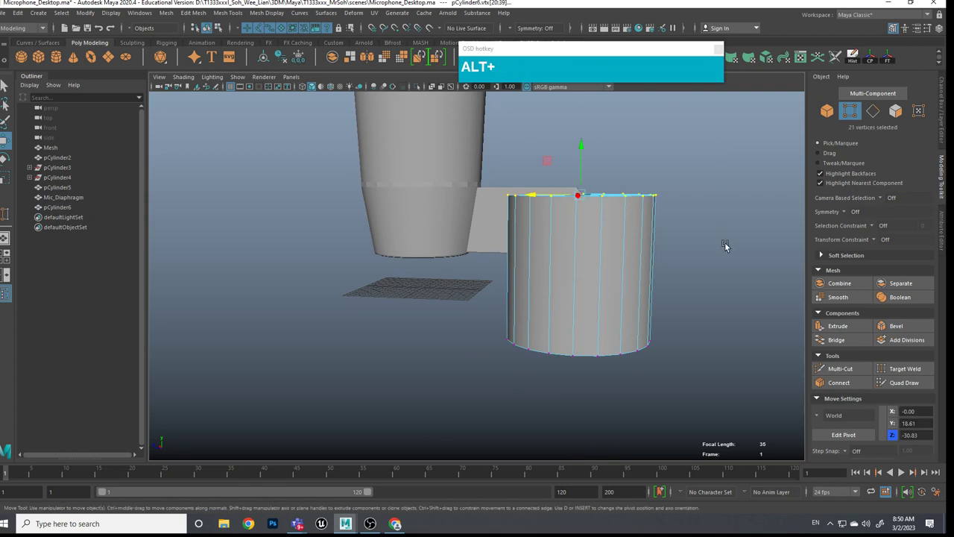
key("alt+e")
left_click(588, 196)
left_click(647, 232)
scroll("up", 3)
middle_click(653, 249)
scroll("up", 3)
scroll("down", 3)
scroll("up", 3)
middle_click(610, 244)
left_click_drag(618, 270, 608, 274)
left_click(608, 275)
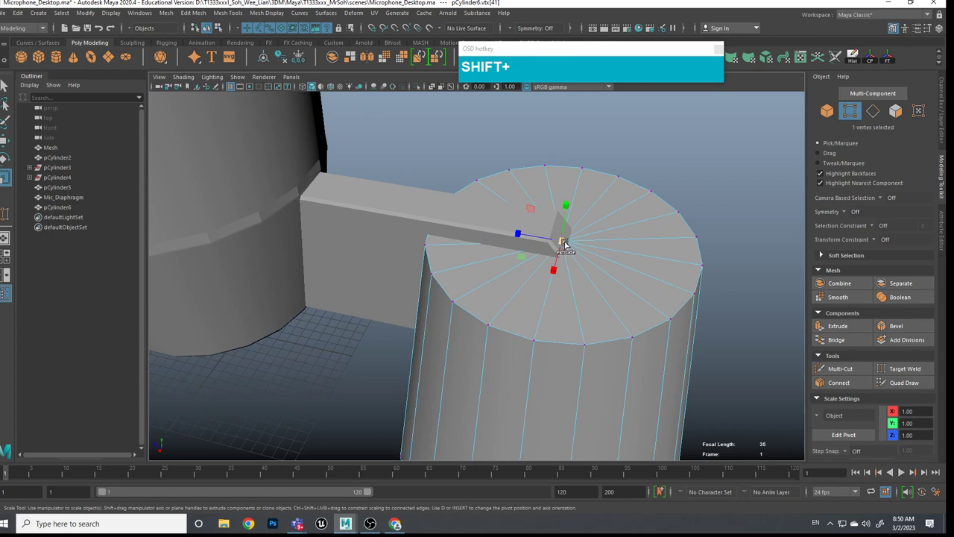
Step: Convert the top cap vertex to faces, extrude them upward and scale them inward to a taper
left_click_drag(569, 244, 570, 250)
right_click(567, 244)
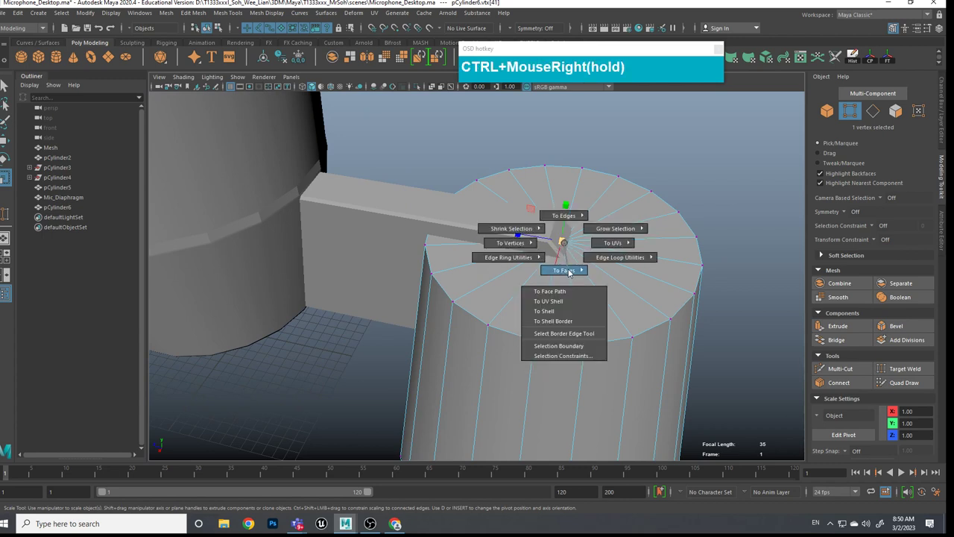
left_click_drag(601, 261, 604, 273)
left_click_drag(594, 270, 593, 220)
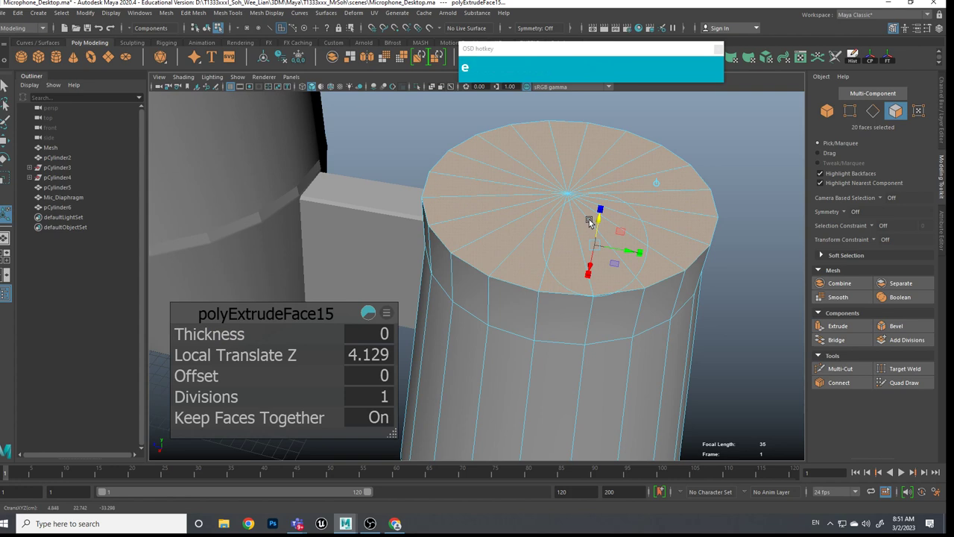
left_click(574, 194)
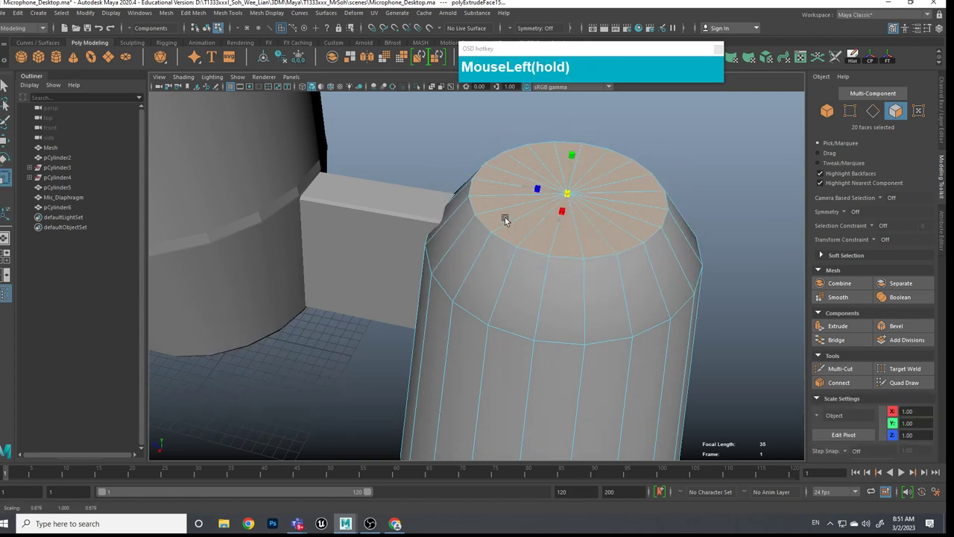
Step: Select the bottom cap's centre vertex and convert it to the bottom cap faces
scroll("down", 3)
left_click(613, 353)
scroll("up", 3)
middle_click(625, 348)
scroll("up", 3)
middle_click(631, 350)
left_click(615, 351)
left_click(570, 334)
right_click(546, 309)
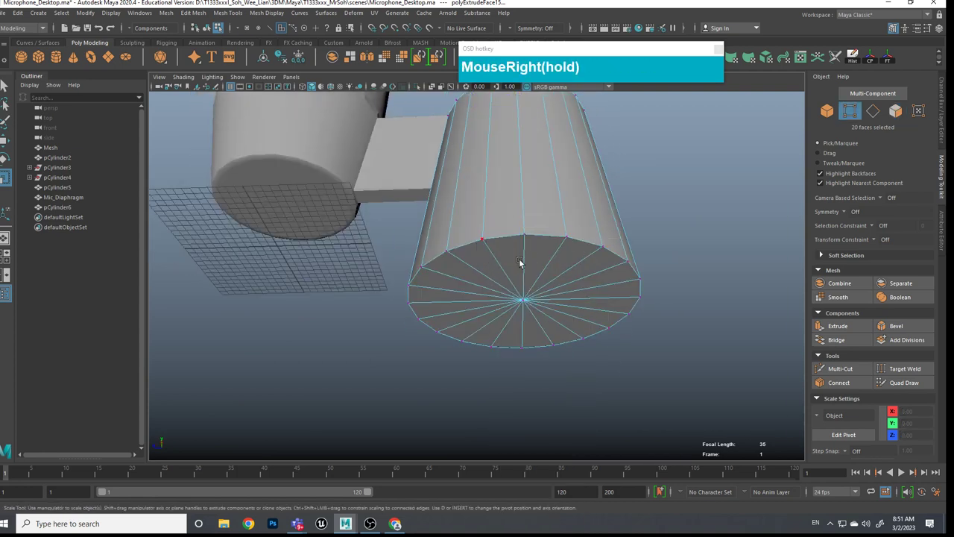
left_click(528, 304)
key("q")
right_click(522, 301)
left_click(520, 296)
right_click(528, 303)
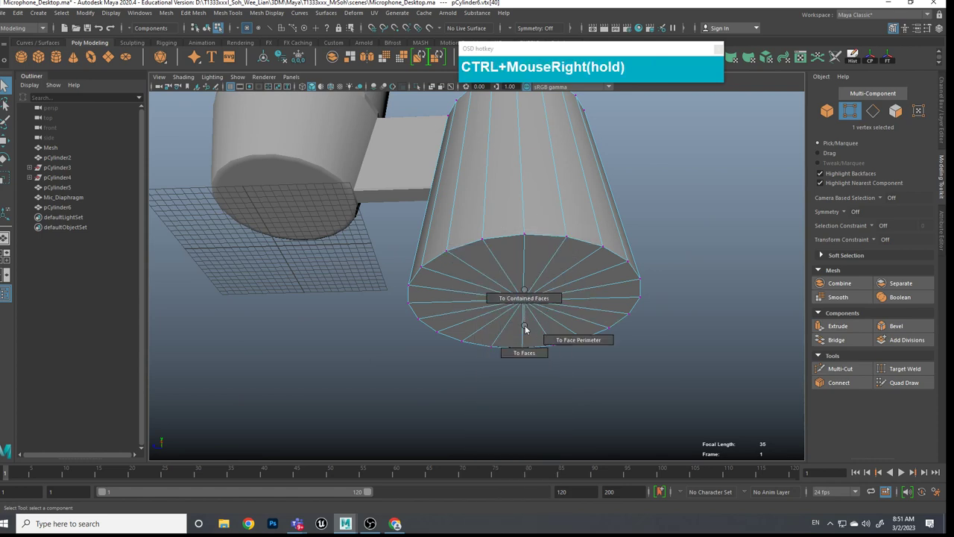
key("ctrl+w")
left_click(586, 348)
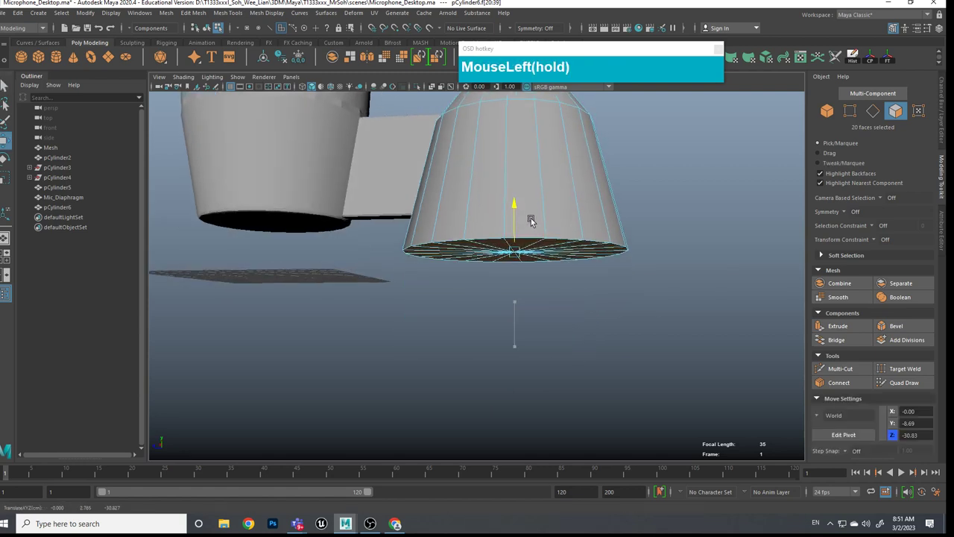
Step: Extrude the bottom cap twice, flaring one ring outward then pulling the end down narrower into a bulb
left_click_drag(544, 248, 546, 311)
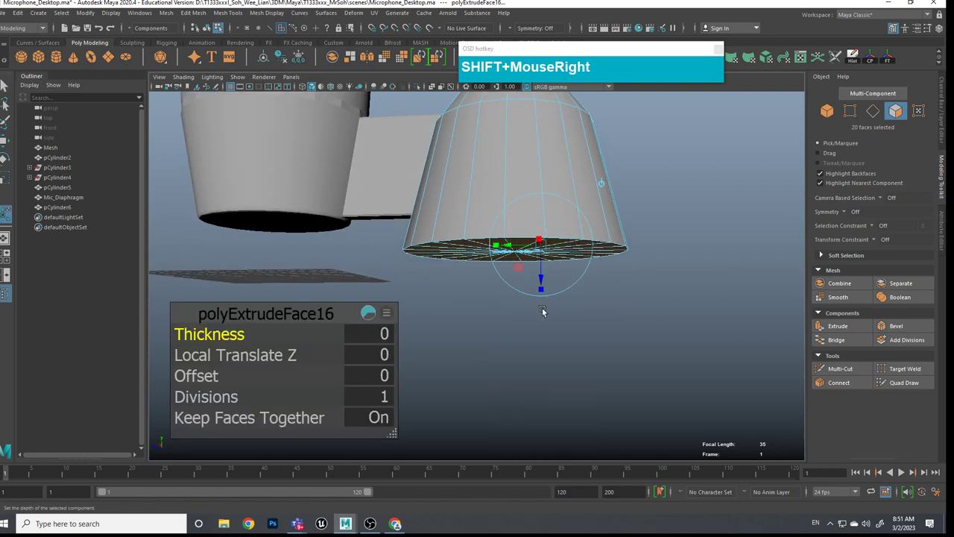
key("w")
left_click_drag(518, 212, 547, 302)
key("e")
left_click(518, 279)
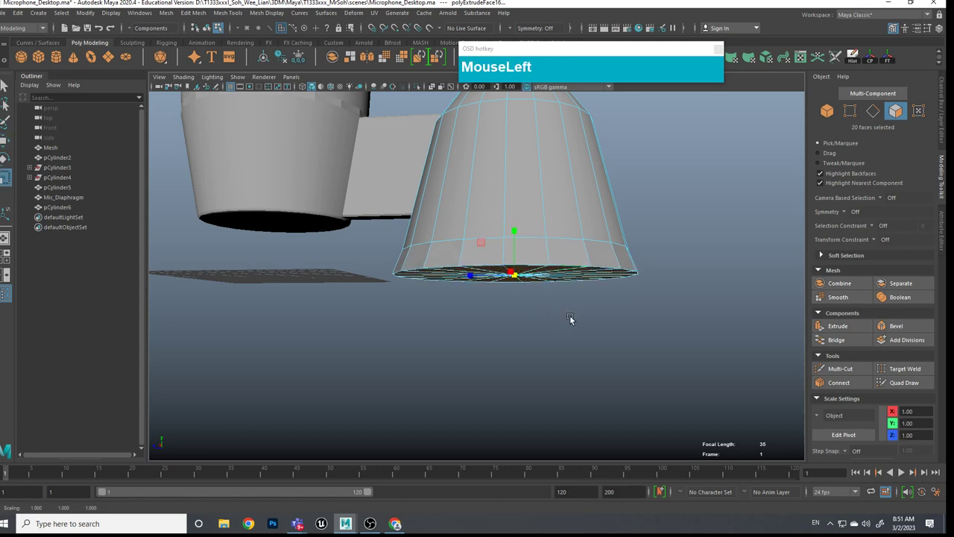
key("w")
left_click_drag(518, 241, 518, 275)
left_click(519, 274)
left_click_drag(523, 366, 718, 386)
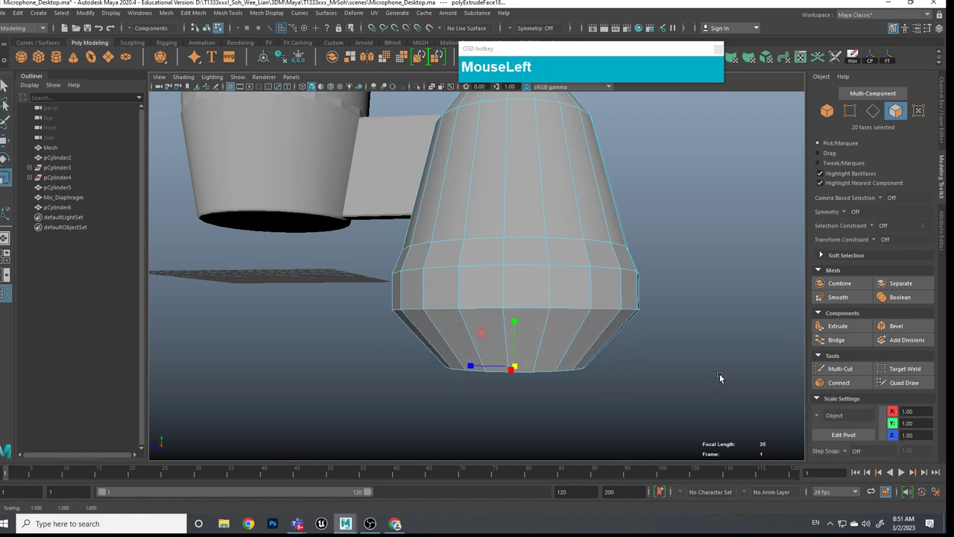
Step: Select the edge loops around the bulb's rings and start a Bevel on them
scroll("down", 3)
scroll("up", 3)
scroll("down", 3)
left_click_drag(652, 385, 664, 349)
left_click(627, 382)
scroll("up", 3)
middle_click(630, 381)
left_click(611, 360)
middle_click(618, 311)
right_click(556, 242)
left_click(547, 210)
left_click(600, 399)
left_click(611, 433)
scroll("down", 3)
middle_click(660, 386)
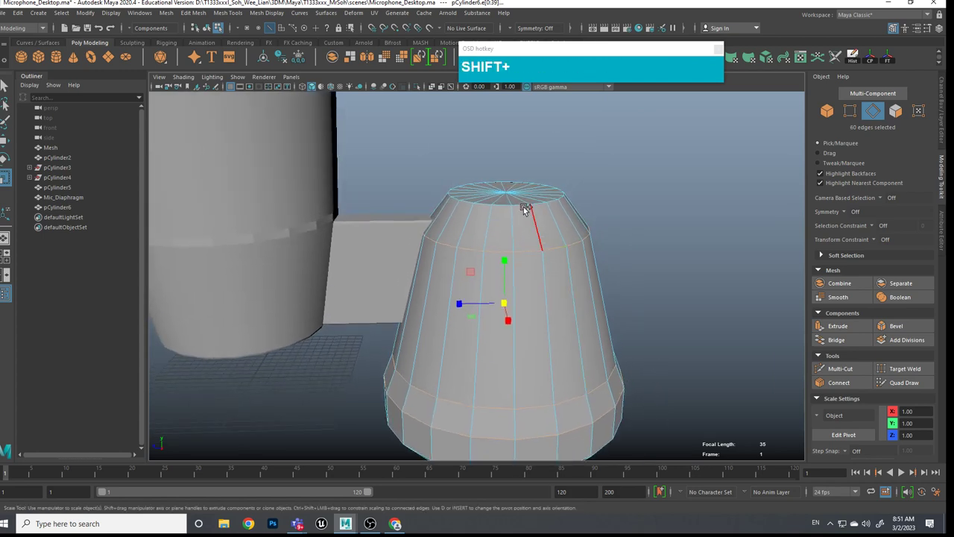
left_click(526, 206)
scroll("down", 3)
middle_click(640, 322)
scroll("up", 3)
left_click(608, 333)
left_click(554, 273)
left_click(677, 335)
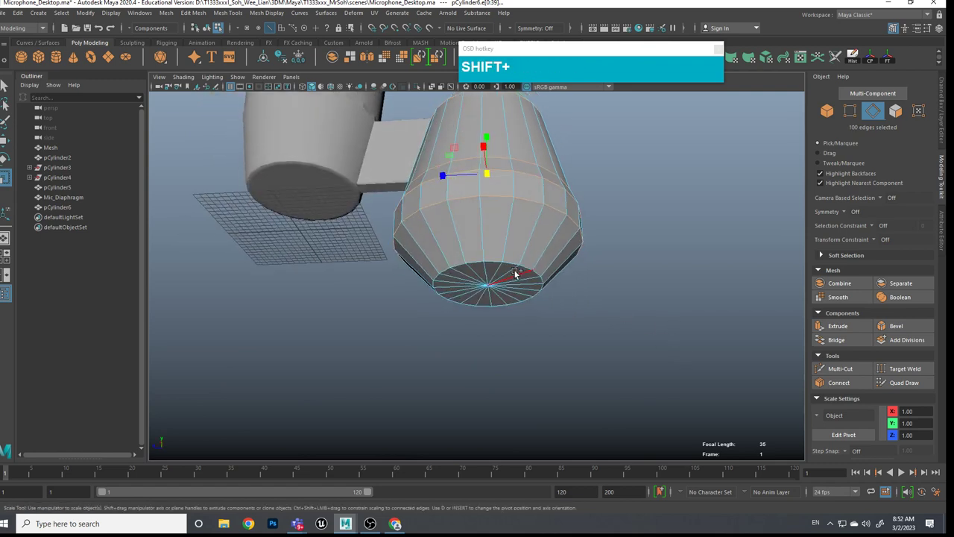
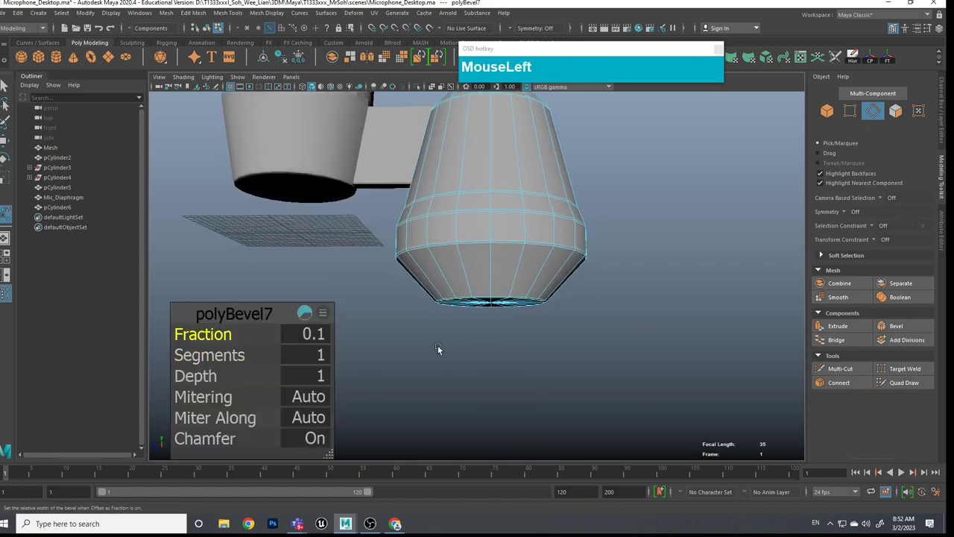
Step: Set polyBevel7 Fraction to 0.1, return to Object mode and select the microphone body pCylinder5
left_click(508, 354)
right_click(549, 261)
left_click(589, 234)
left_click(578, 279)
left_click(621, 233)
left_click_drag(618, 269, 648, 371)
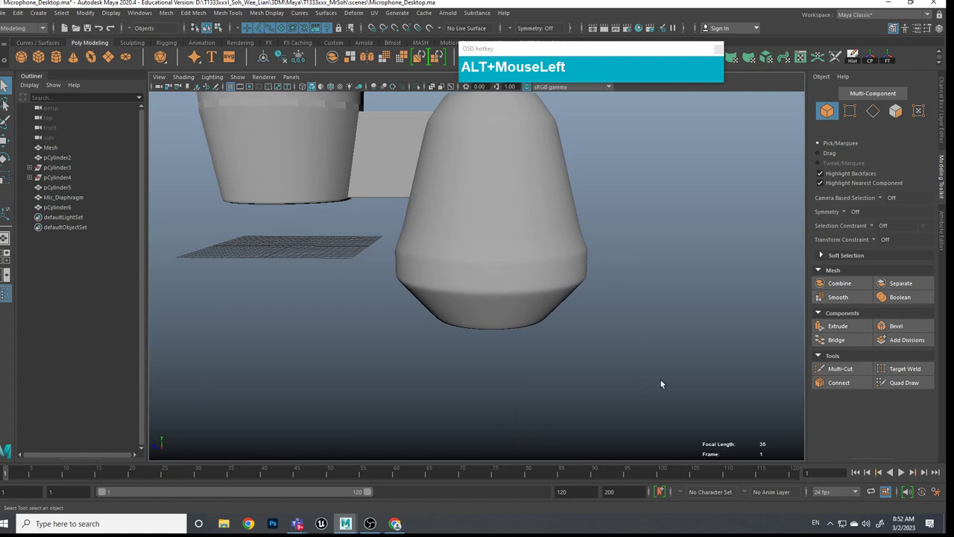
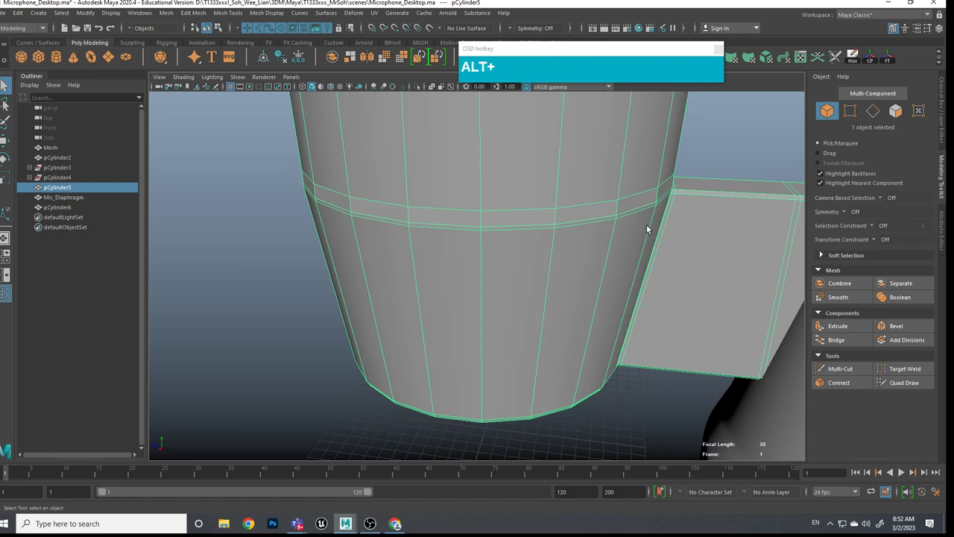
Step: Apply Mesh Display > Soften/Harden Edges to the microphone body pCylinder5
left_click(627, 232)
scroll("down", 3)
middle_click(578, 234)
left_click(600, 210)
scroll("up", 3)
left_click(565, 254)
scroll("down", 3)
middle_click(563, 249)
left_click(272, 17)
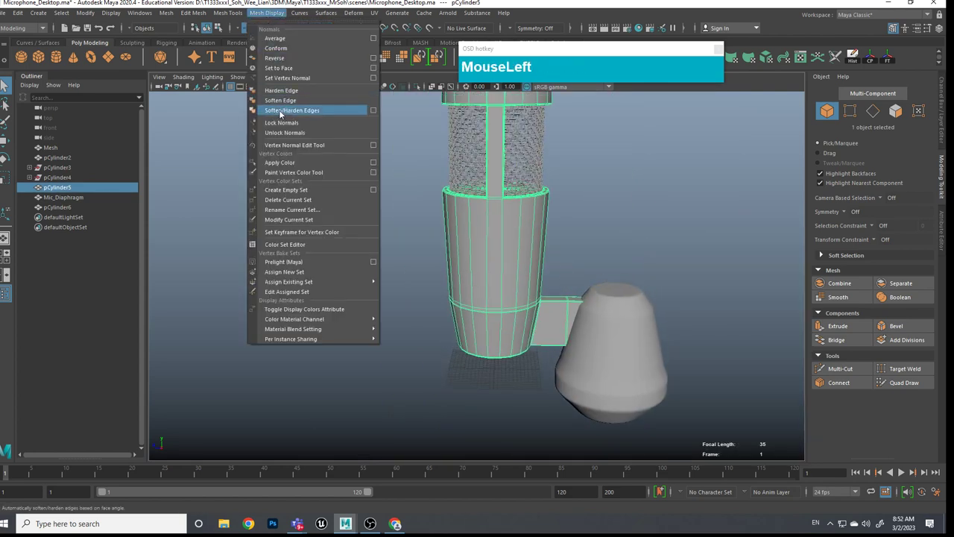
scroll("up", 3)
middle_click(570, 307)
scroll("down", 3)
middle_click(615, 304)
left_click(425, 265)
Step: Create pCylinder7 and scale it into a long thin rod for a tripod leg
left_click(488, 307)
left_click(416, 305)
scroll("down", 3)
left_click(380, 282)
left_click_drag(371, 309, 383, 312)
scroll("down", 3)
key("w")
left_click(378, 284)
key("e")
left_click(493, 240)
Step: Insert an edge loop across the leg cylinder with Multi-Cut
scroll("up", 3)
left_click(524, 225)
middle_click(553, 218)
scroll("up", 3)
left_click(490, 165)
left_click_drag(523, 227, 526, 208)
scroll("down", 3)
left_click(522, 231)
middle_click(525, 201)
scroll("up", 3)
middle_click(524, 262)
right_click(488, 265)
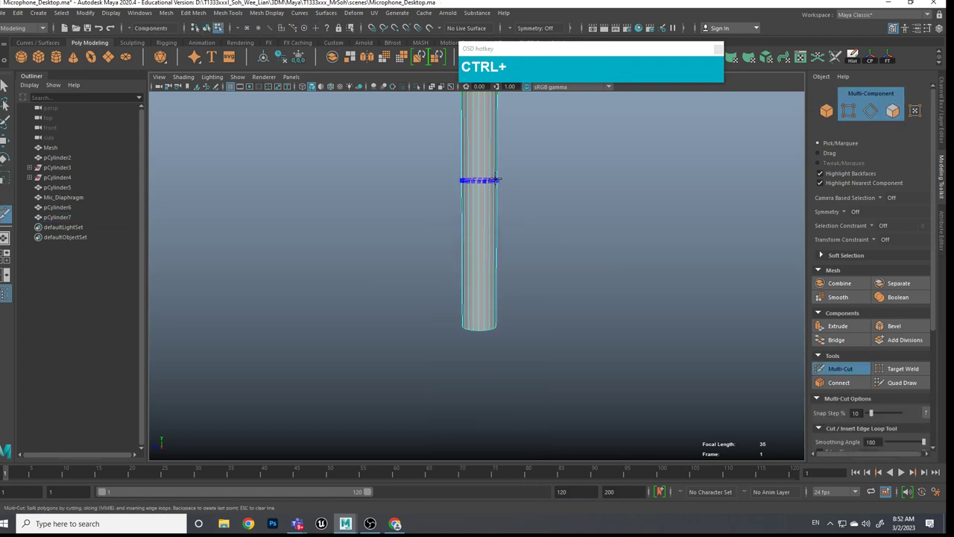
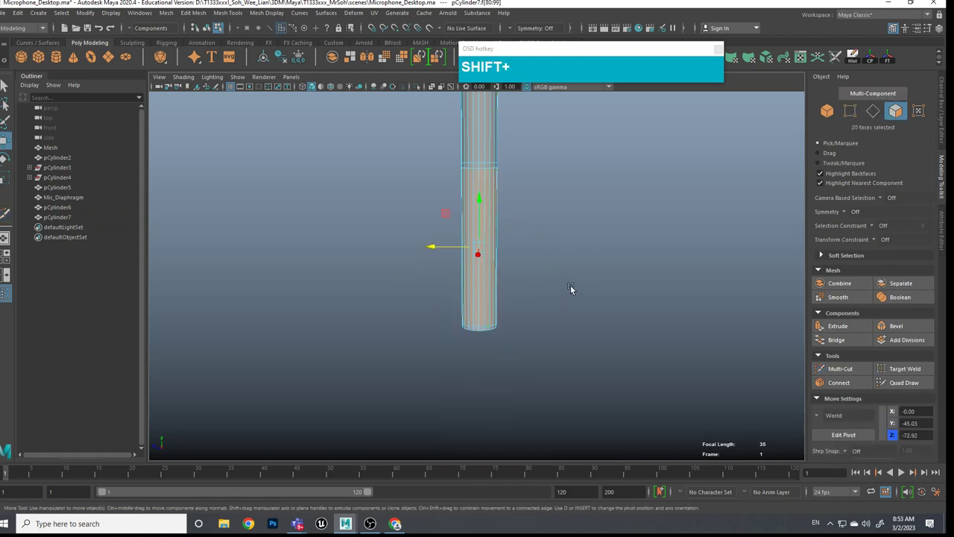
Step: Scale the lower faces of pCylinder7 outward to form a thicker foot
key("shift+e")
key("r")
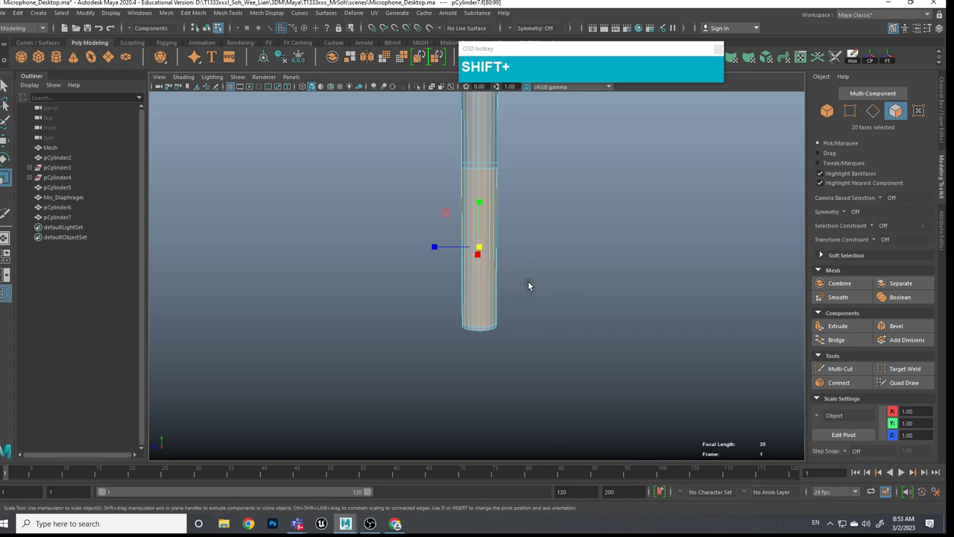
left_click(538, 314)
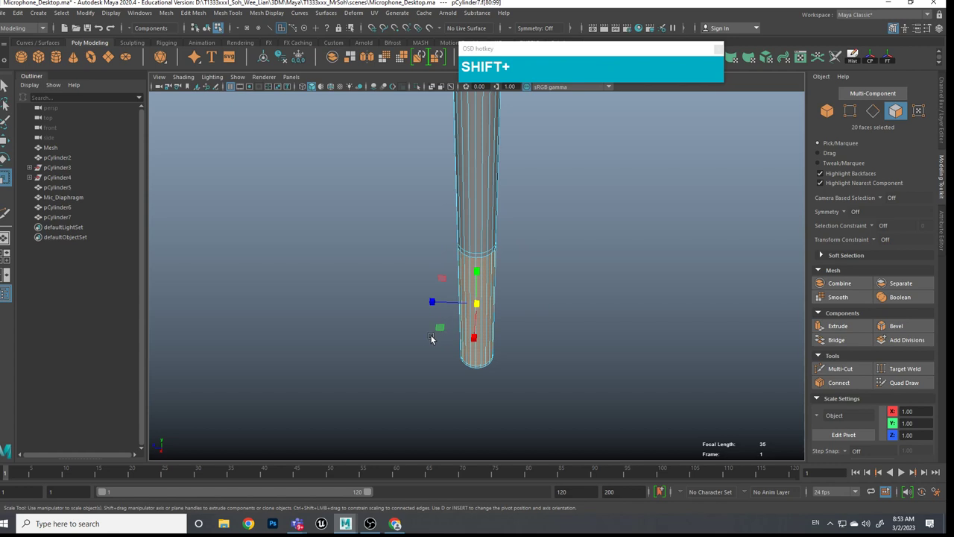
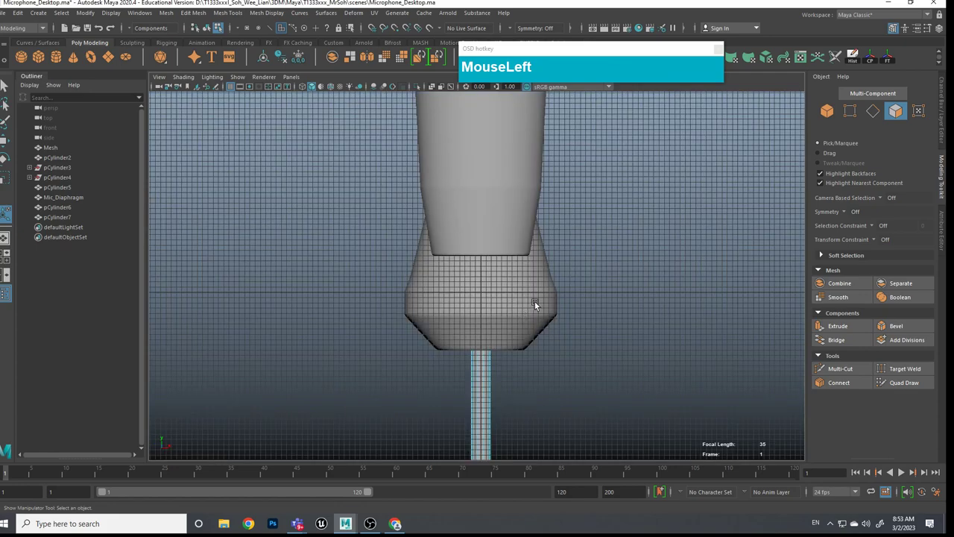
Step: Select leg pCylinder7, snap its pivot to the top and place that top under the mount block
scroll("down", 3)
left_click(538, 317)
scroll("down", 3)
scroll("down", 3)
scroll("up", 3)
scroll("up", 3)
right_click(315, 225)
left_click(299, 214)
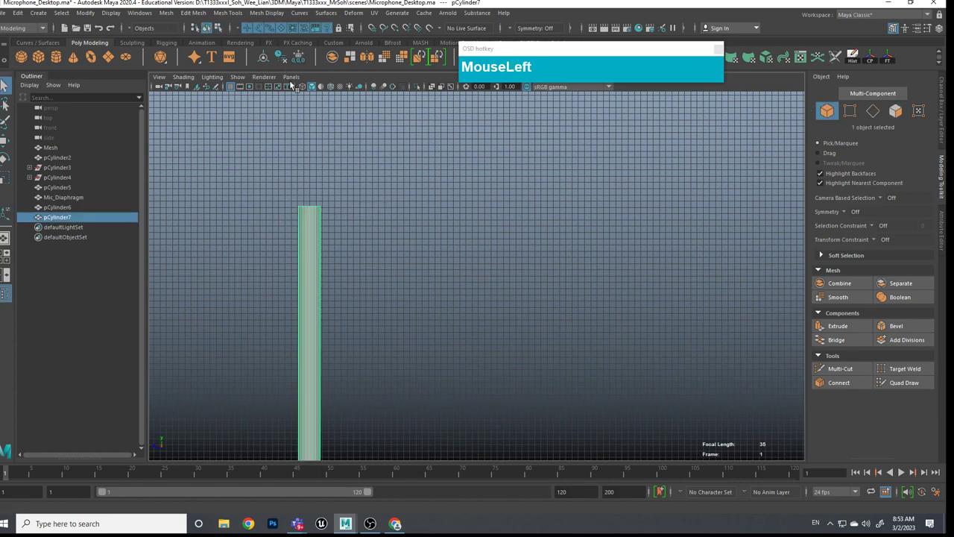
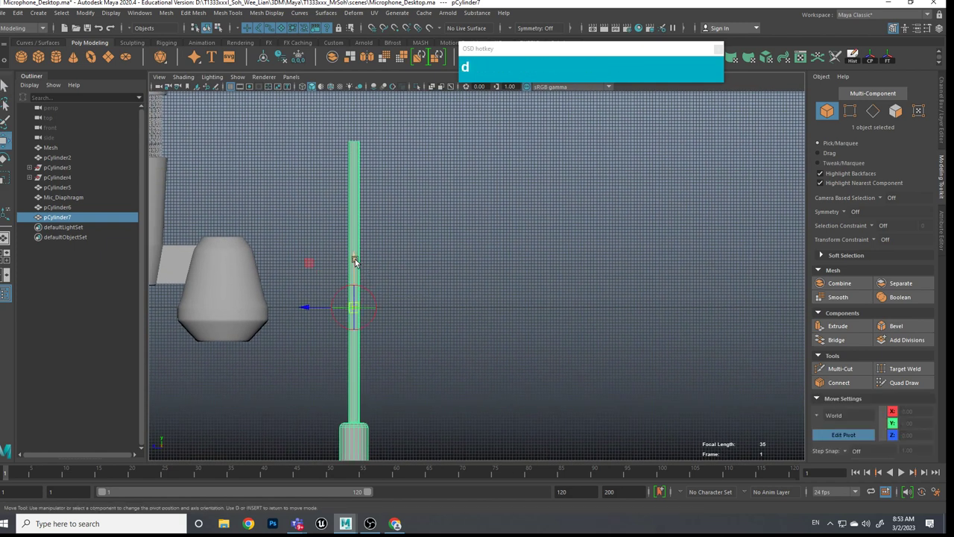
left_click_drag(358, 261, 395, 263)
key("d")
scroll("down", 3)
middle_click(419, 364)
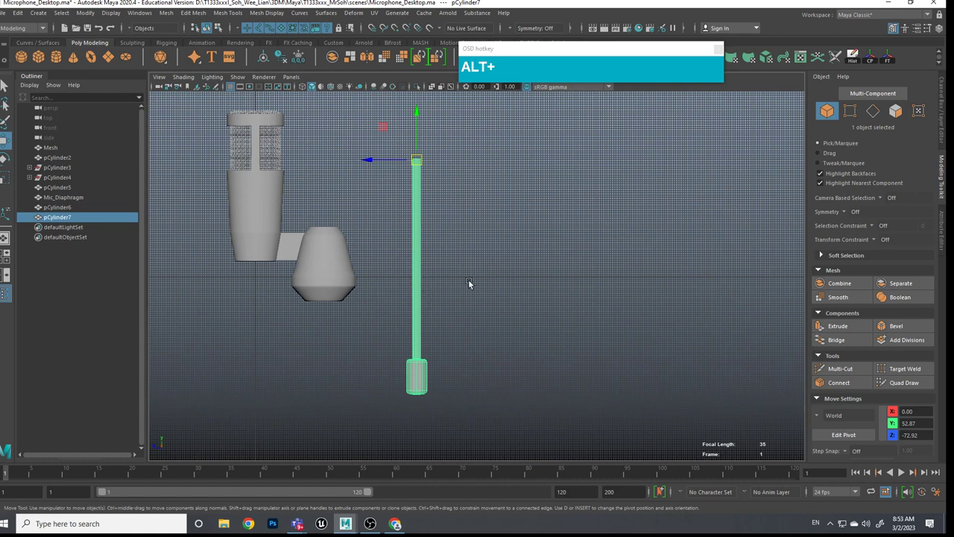
key("w")
left_click_drag(421, 160, 416, 327)
Step: Rotate the leg outward to Rotate X -60 so it angles from under the mount like a tripod leg
key("e")
left_click(442, 330)
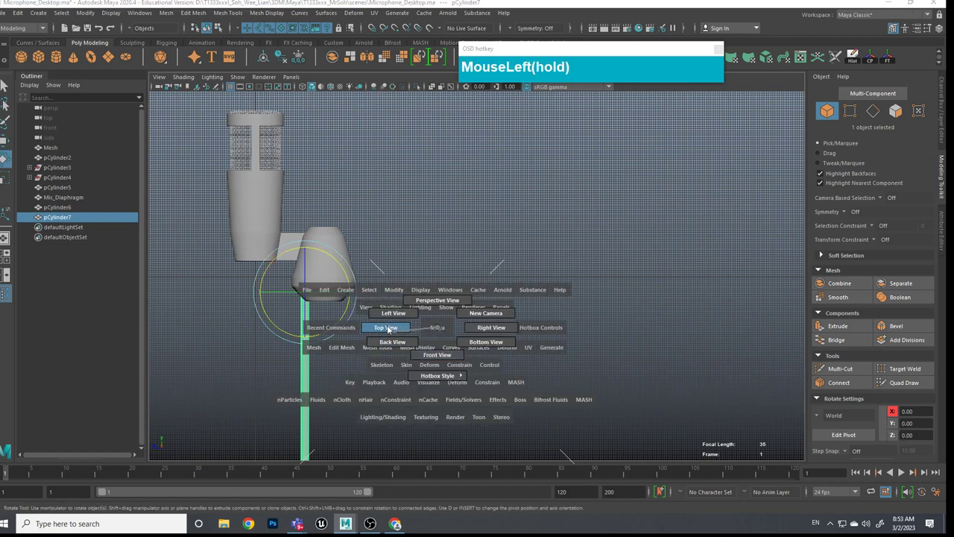
scroll("down", 3)
middle_click(497, 332)
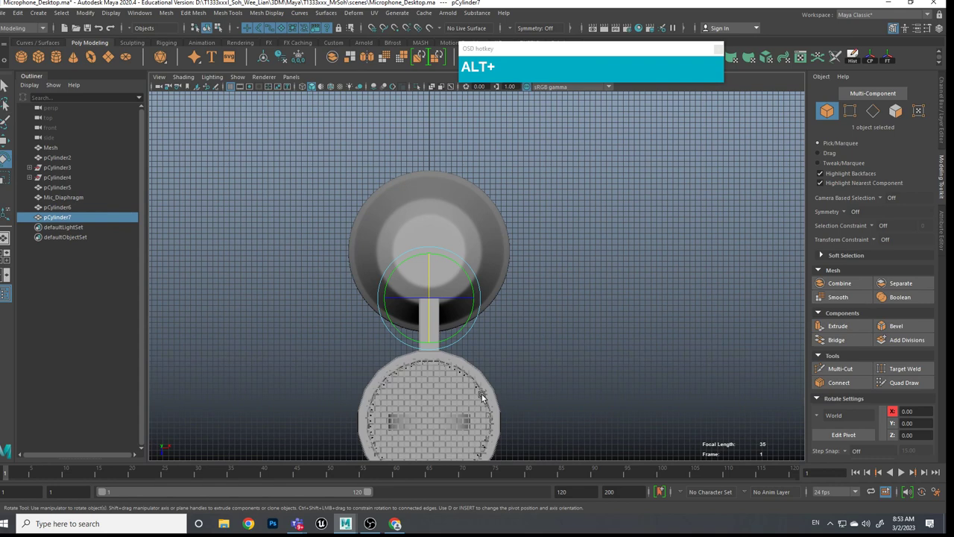
left_click_drag(511, 359, 530, 361)
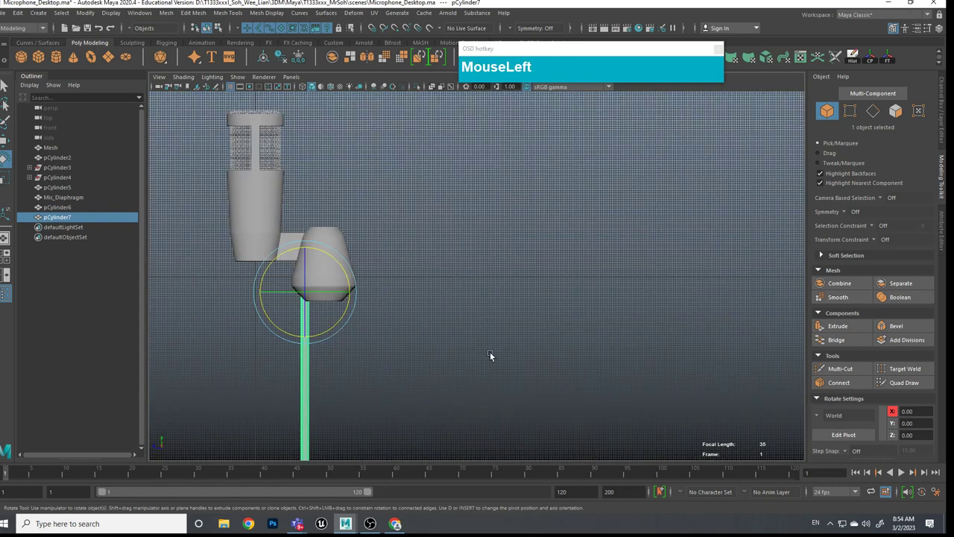
scroll("down", 3)
left_click_drag(437, 259, 477, 250)
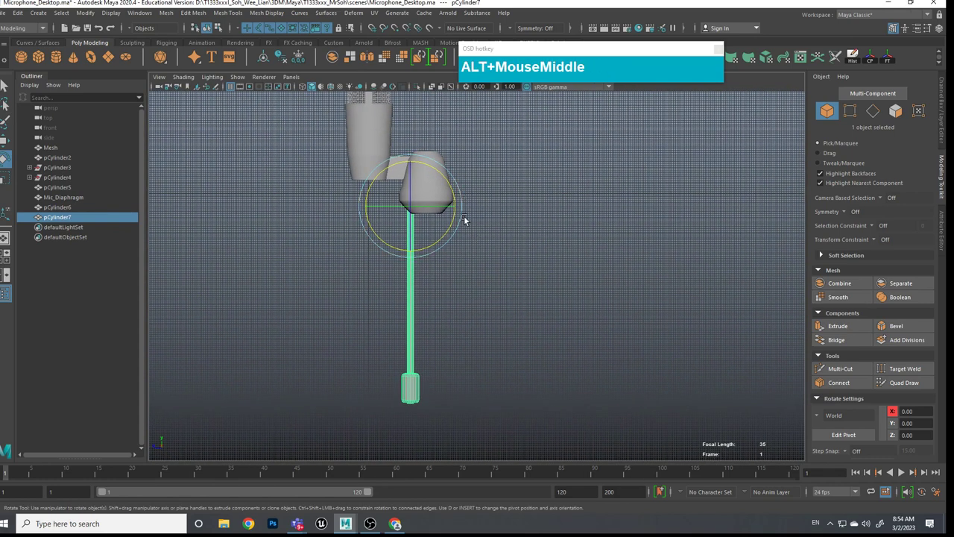
left_click_drag(455, 185, 943, 116)
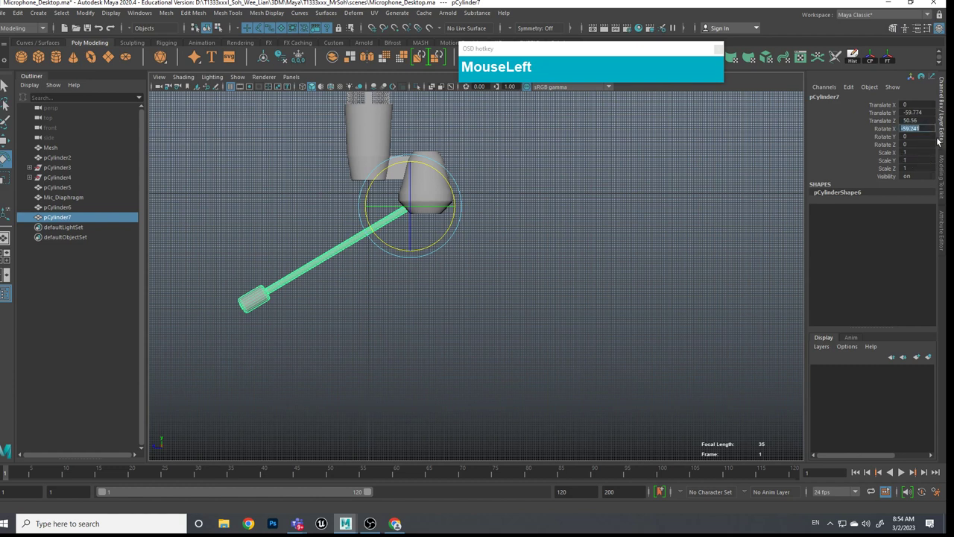
key("KP_6")
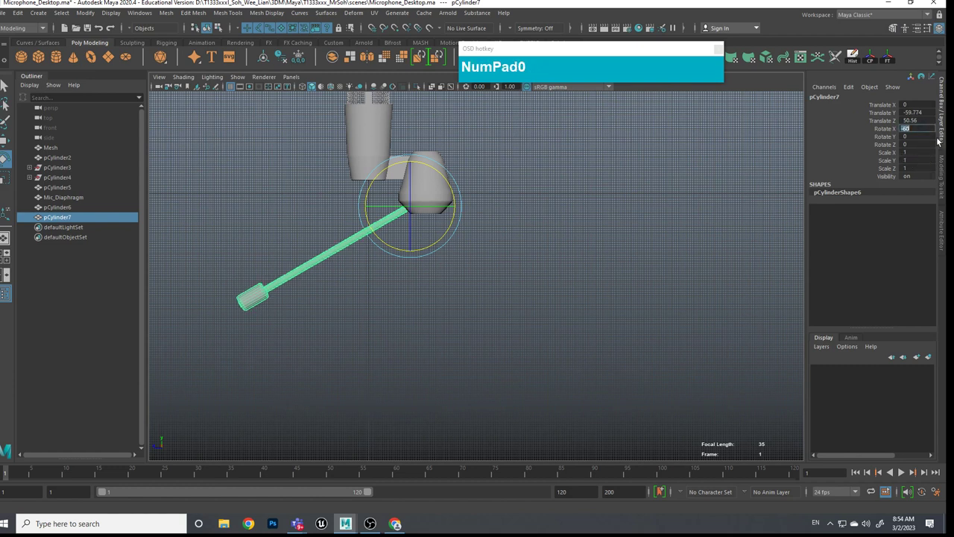
left_click_drag(536, 266, 506, 348)
scroll("down", 3)
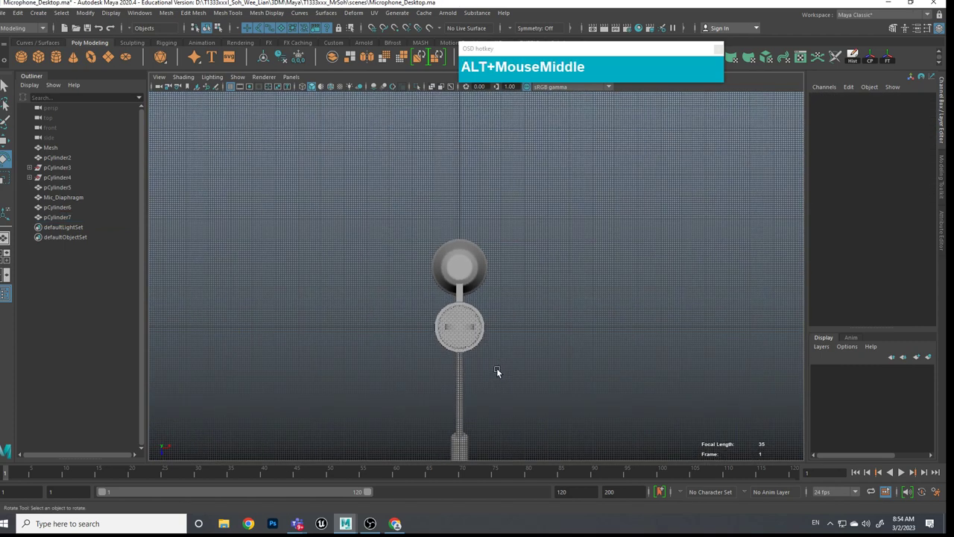
Step: Move the leg's pivot to the centre of the mount block
left_click(450, 324)
scroll("up", 3)
middle_click(513, 317)
scroll("up", 3)
middle_click(508, 369)
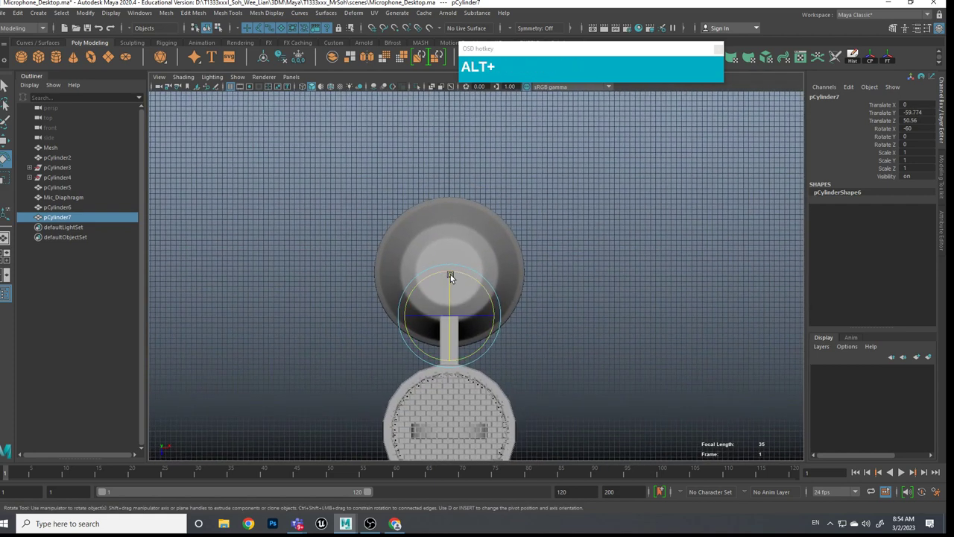
key("d")
left_click_drag(452, 349, 547, 308)
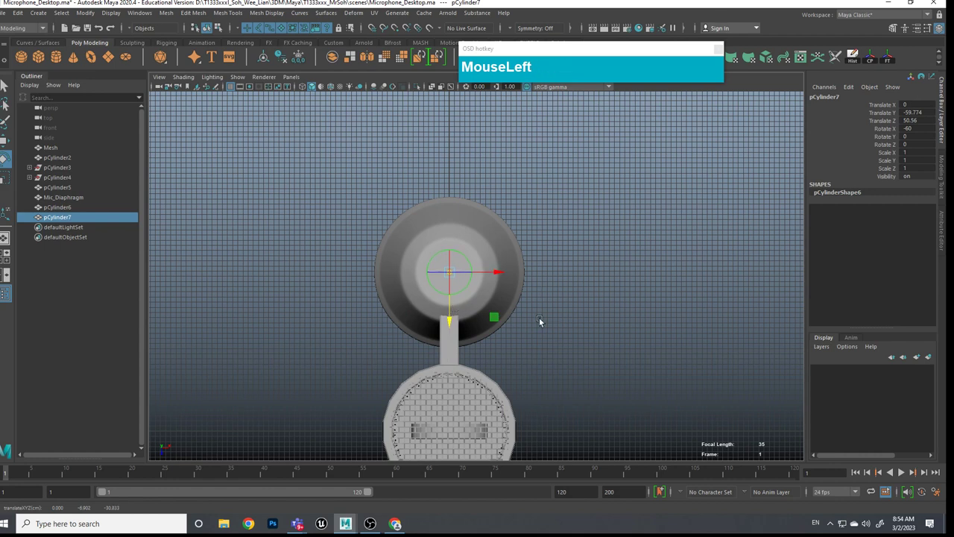
key("d")
scroll("down", 3)
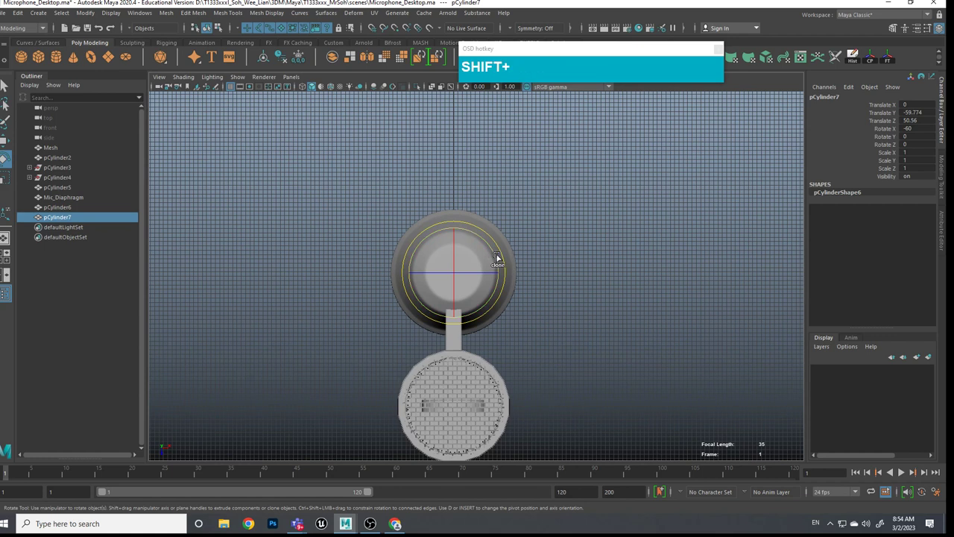
Step: Rotate-duplicate the leg into pCylinder8 turned 120 degrees around Y
left_click(499, 257)
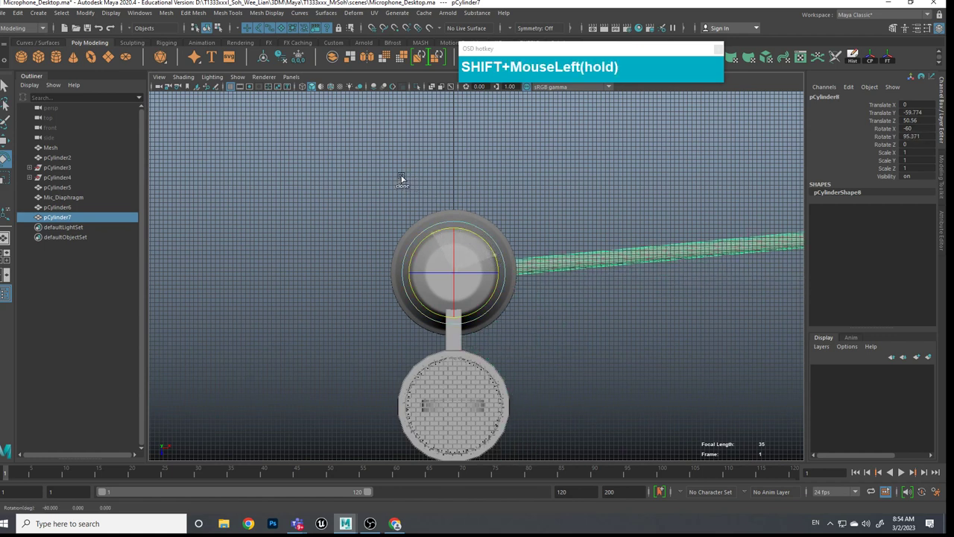
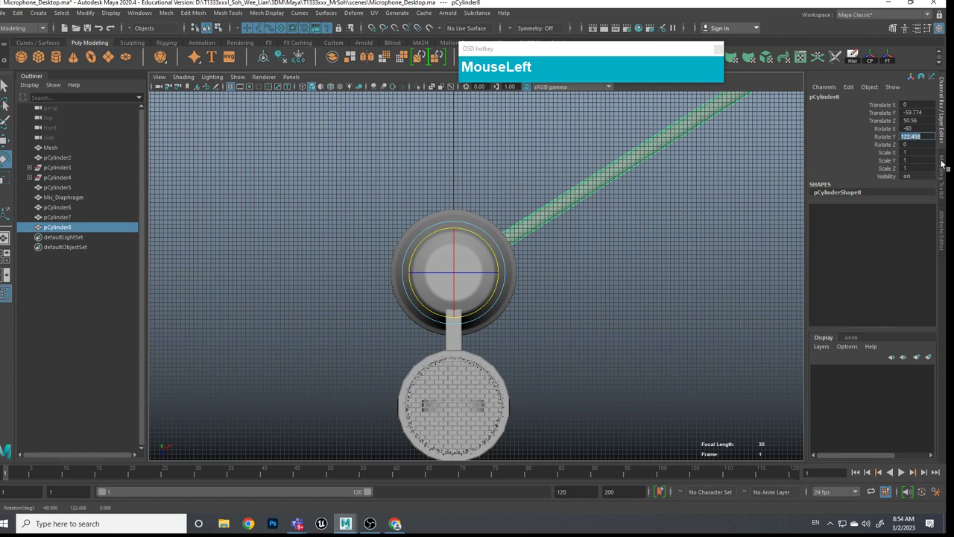
key("KP_1")
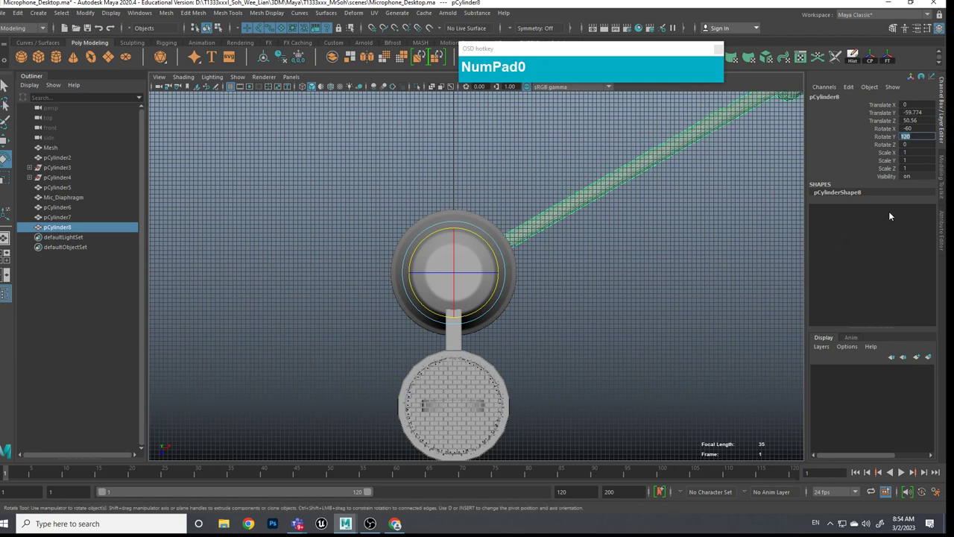
scroll("down", 3)
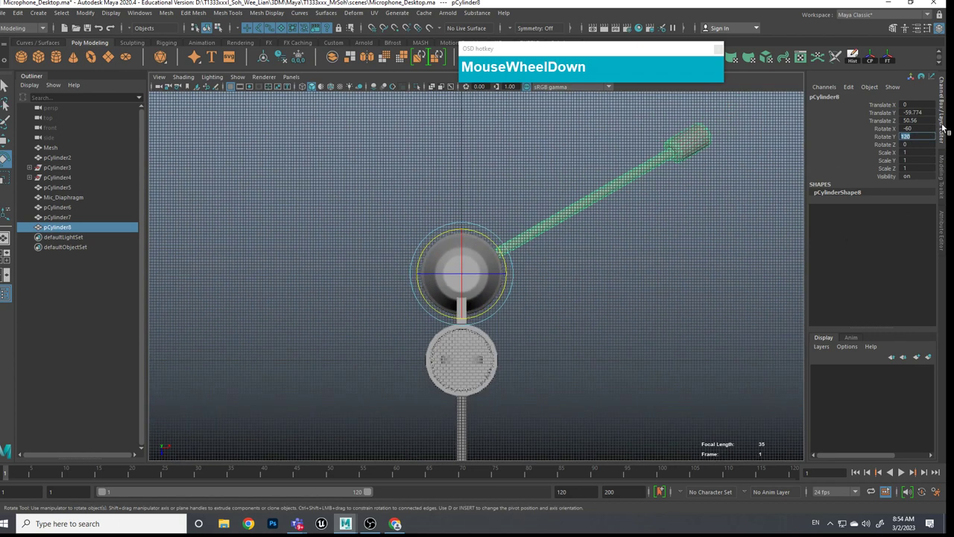
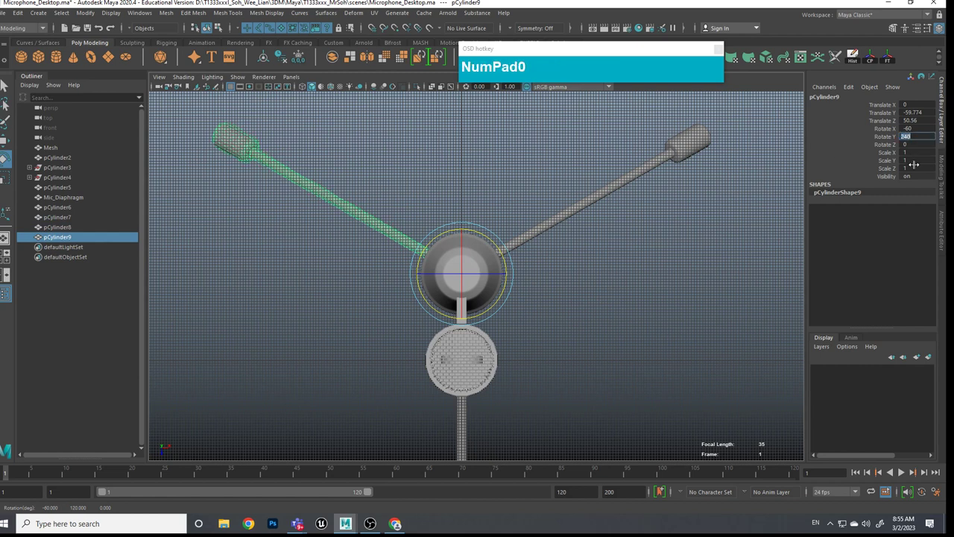
Step: Orbit and reframe the viewport to see the three spread legs in perspective
left_click(643, 369)
scroll("down", 3)
left_click(540, 353)
scroll("up", 3)
middle_click(567, 360)
left_click(599, 286)
left_click(552, 299)
scroll("up", 3)
middle_click(577, 319)
scroll("up", 3)
middle_click(561, 284)
left_click(521, 296)
left_click(582, 231)
left_click(342, 260)
key("shift+e")
left_click_drag(456, 223, 374, 264)
scroll("down", 3)
left_click(416, 278)
left_click_drag(417, 265, 421, 277)
scroll("up", 3)
left_click(593, 251)
left_click(505, 278)
scroll("down", 3)
Step: Parent legs pCylinder7, pCylinder8 and pCylinder9 under the mount block pCylinder6
left_click(481, 275)
left_click(396, 273)
left_click(511, 260)
left_click(380, 272)
left_click(474, 196)
left_click(447, 172)
key("shift+p")
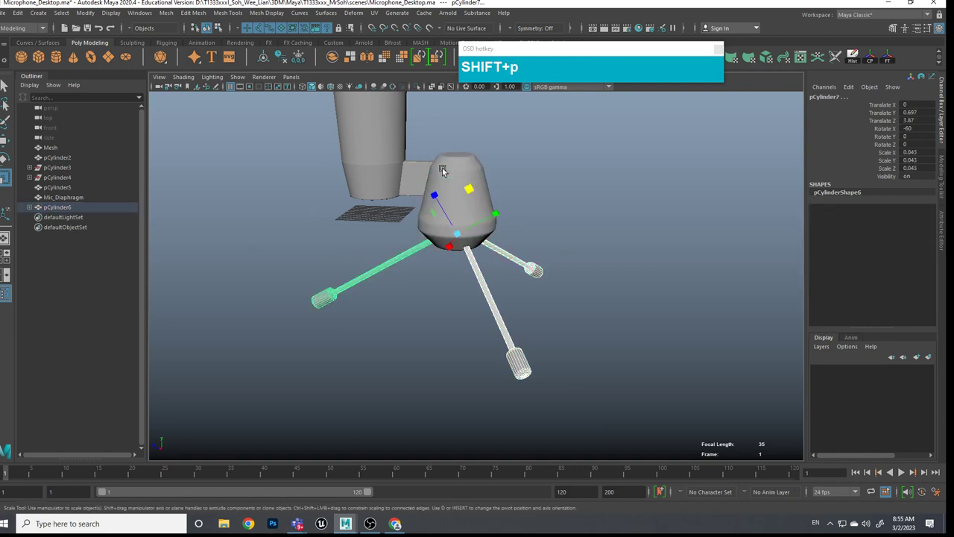
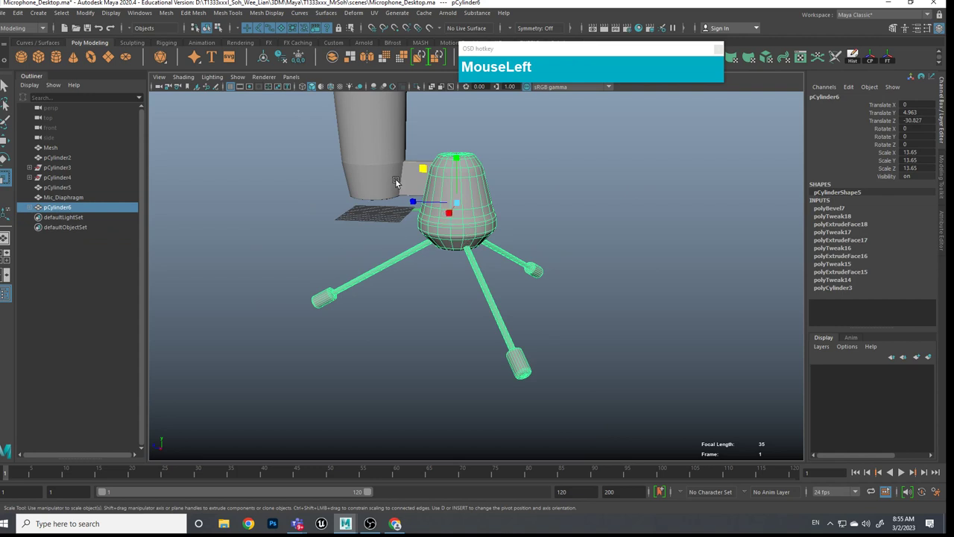
Step: Adjust the parenting of the mount block pCylinder6 and its legs beneath the microphone
middle_click(506, 255)
left_click(482, 252)
key("p")
middle_click(421, 303)
scroll("up", 3)
left_click(411, 227)
left_click(420, 234)
left_click(450, 192)
left_click(348, 309)
left_click(434, 260)
key("shift+p")
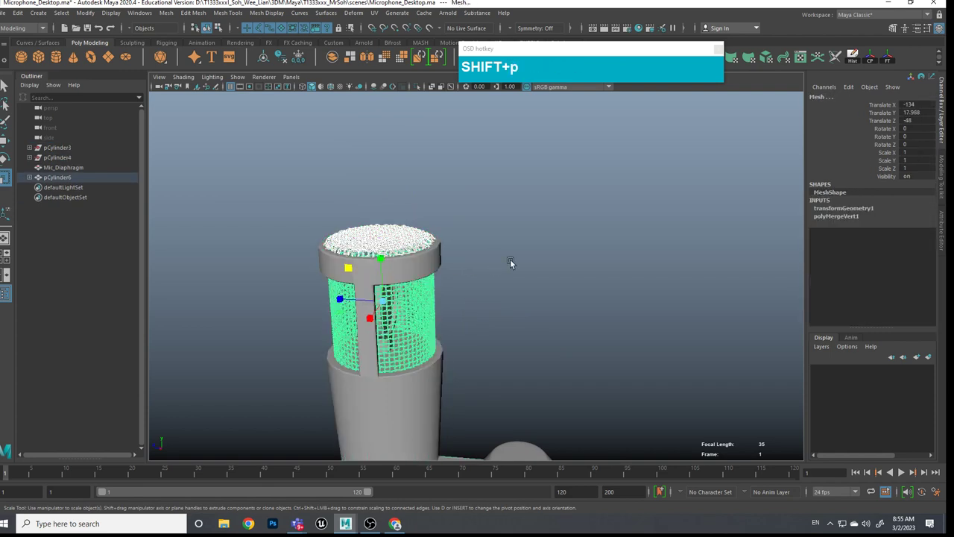
Step: Select the microphone body pCylinder5 and finish sizing the diaphragm inside the woven grille
scroll("up", 3)
middle_click(469, 332)
scroll("up", 3)
middle_click(513, 289)
left_click(345, 228)
scroll("down", 3)
scroll("up", 3)
left_click(466, 335)
left_click(420, 400)
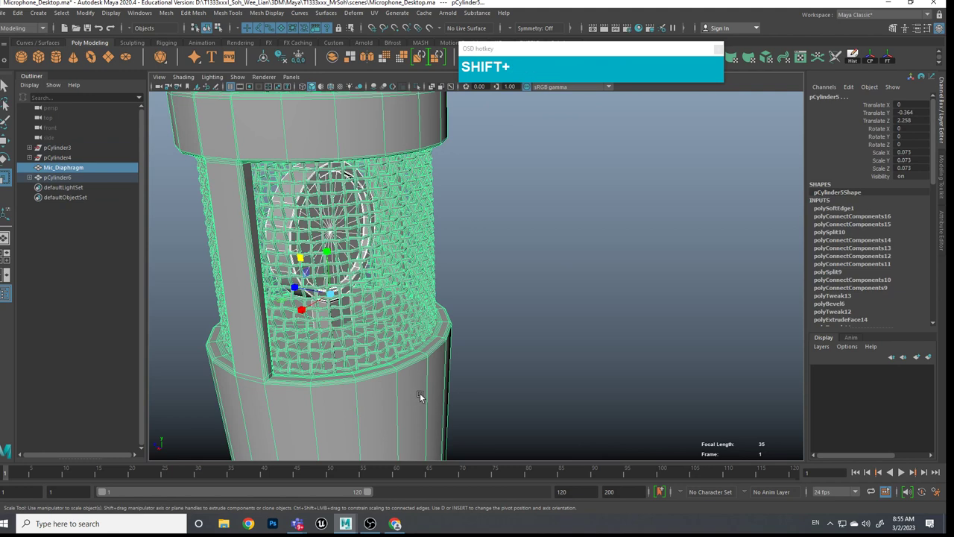
key("p")
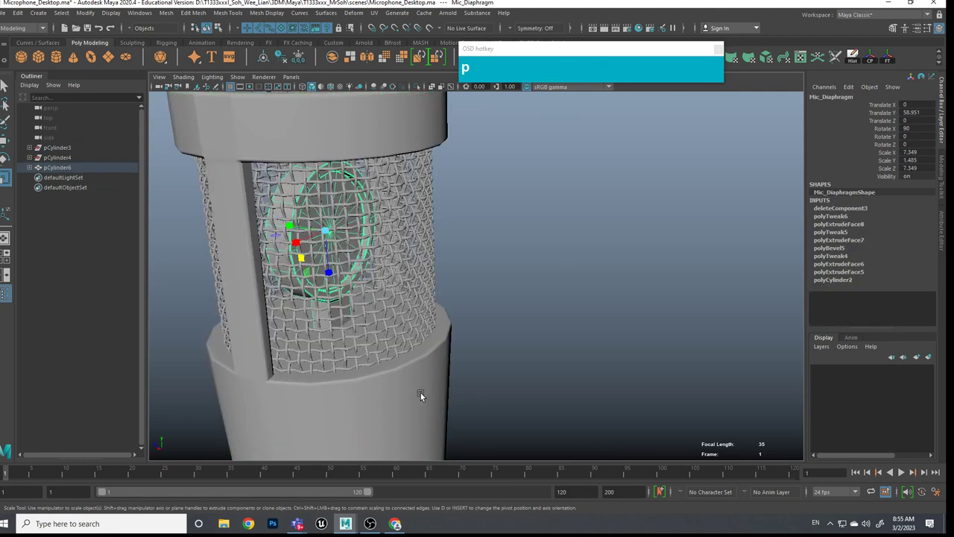
scroll("down", 3)
left_click(450, 363)
scroll("down", 3)
middle_click(539, 373)
Step: Clear the selection and bring the whole microphone into a straight-on front view
left_click(585, 291)
type("MouseLeftw")
left_click(483, 311)
key("z")
left_click(505, 316)
left_click(542, 218)
left_click(525, 254)
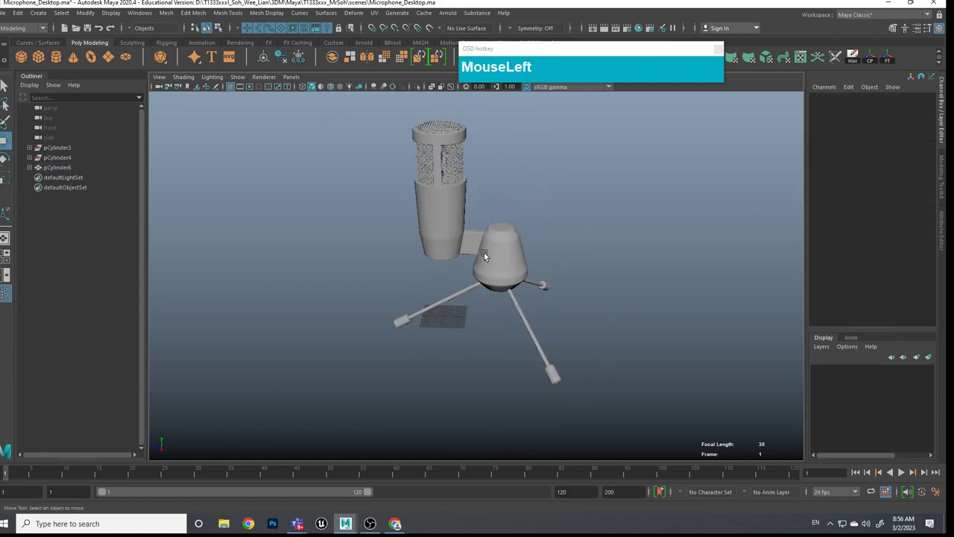
middle_click(516, 215)
scroll("up", 3)
middle_click(496, 269)
Step: Move the body's pivot down to the mount top and tilt the microphone body from there
key("d")
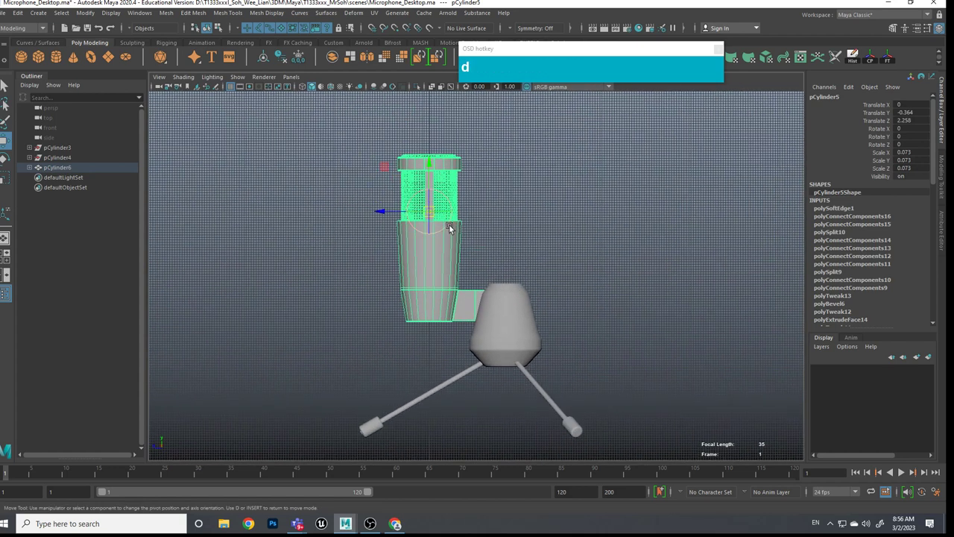
left_click_drag(389, 170, 599, 349)
type("d")
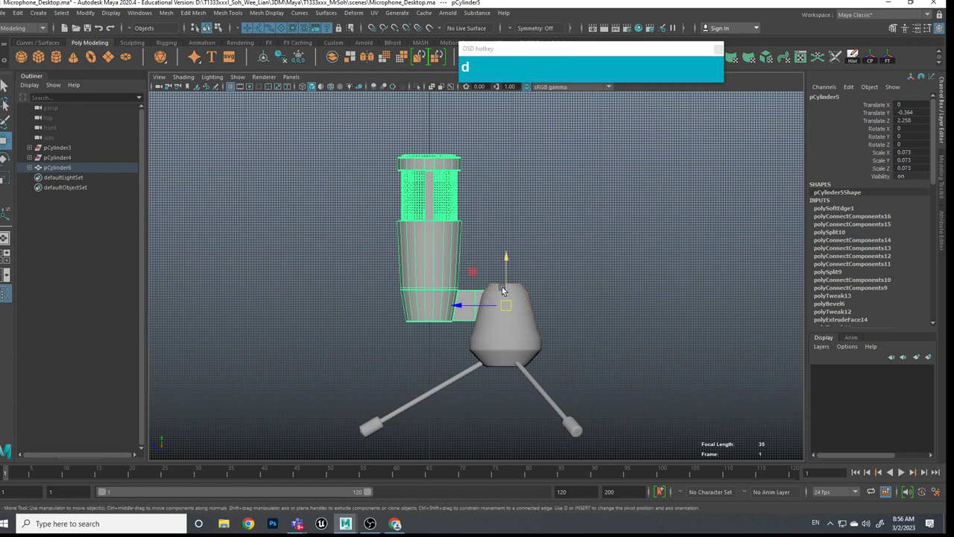
type("e")
left_click_drag(536, 271, 622, 244)
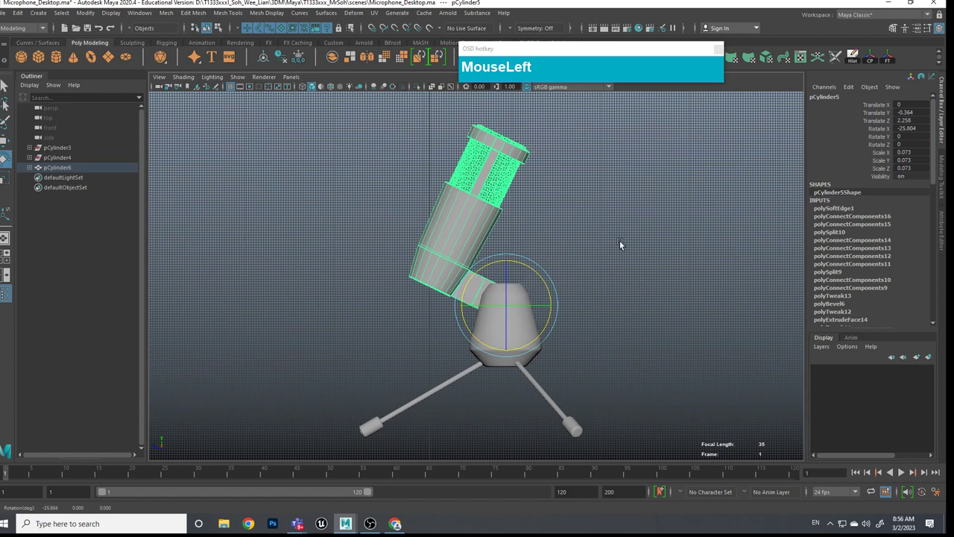
left_click(558, 328)
left_click(587, 342)
Step: Undo the sideways Y turn so pCylinder5 leans back about 26 degrees on X only
middle_click(609, 346)
left_click(547, 352)
left_click(601, 354)
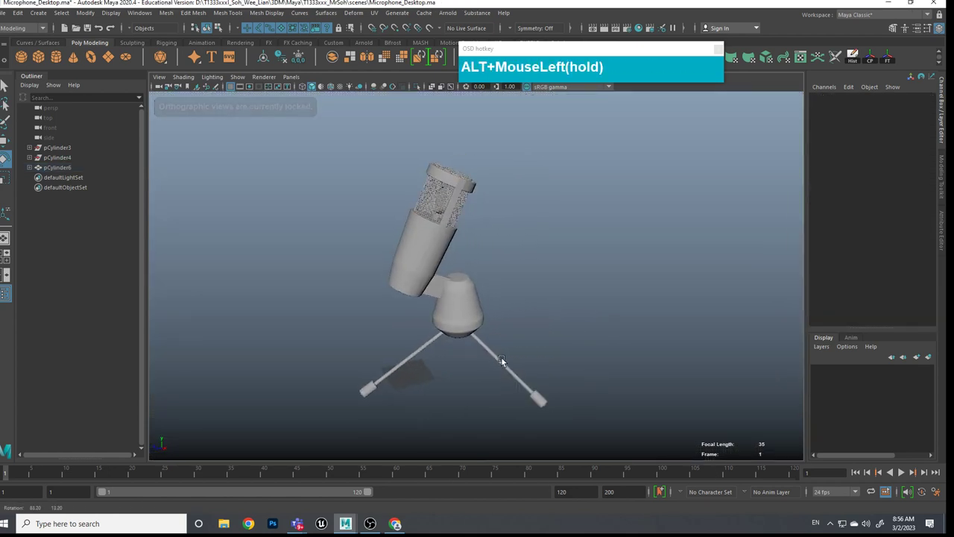
scroll("up", 3)
left_click(461, 311)
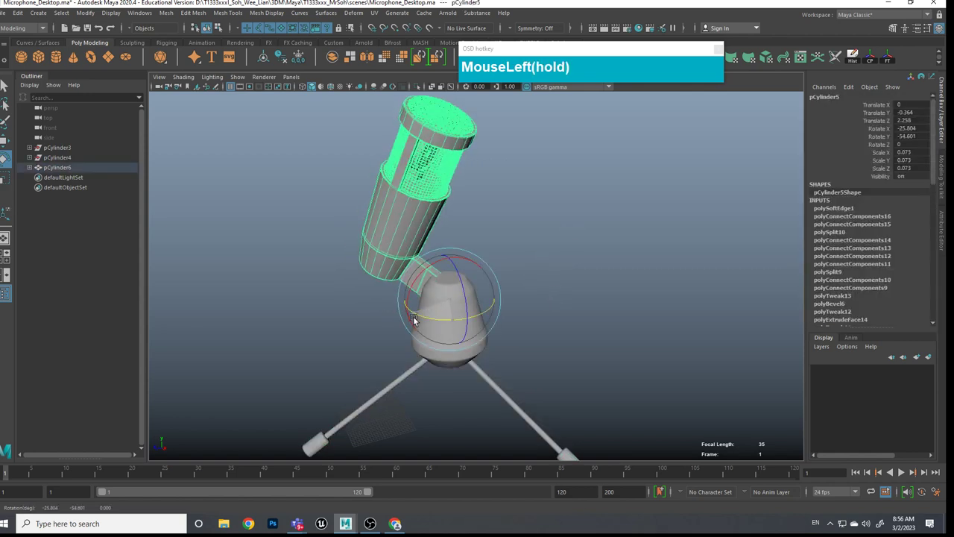
left_click(527, 315)
left_click(552, 316)
left_click_drag(600, 313, 564, 325)
scroll("down", 3)
key("z")
key("z")
left_click(553, 335)
middle_click(487, 332)
middle_click(613, 327)
left_click(258, 187)
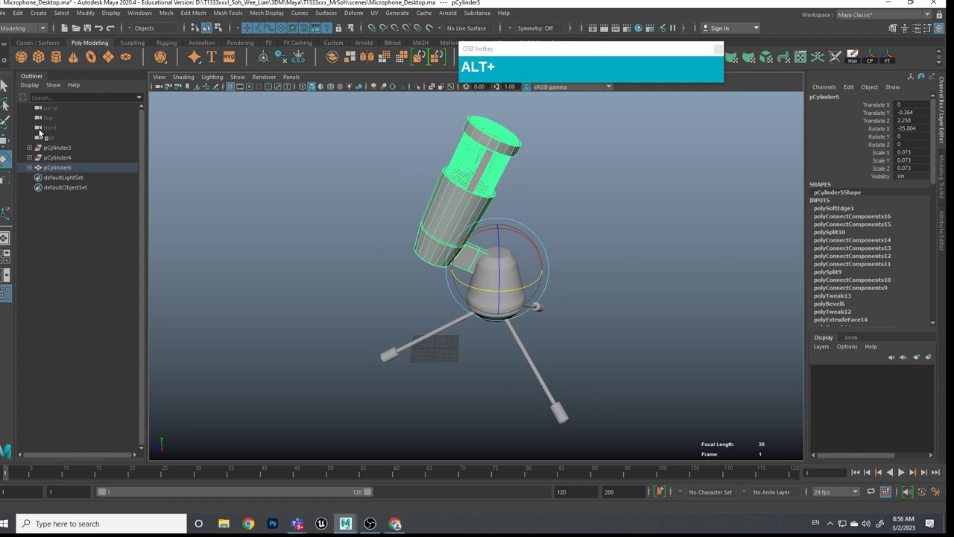
Step: Delete history and gather the legs and body under pCylinder6 in the Outliner
left_click(54, 152)
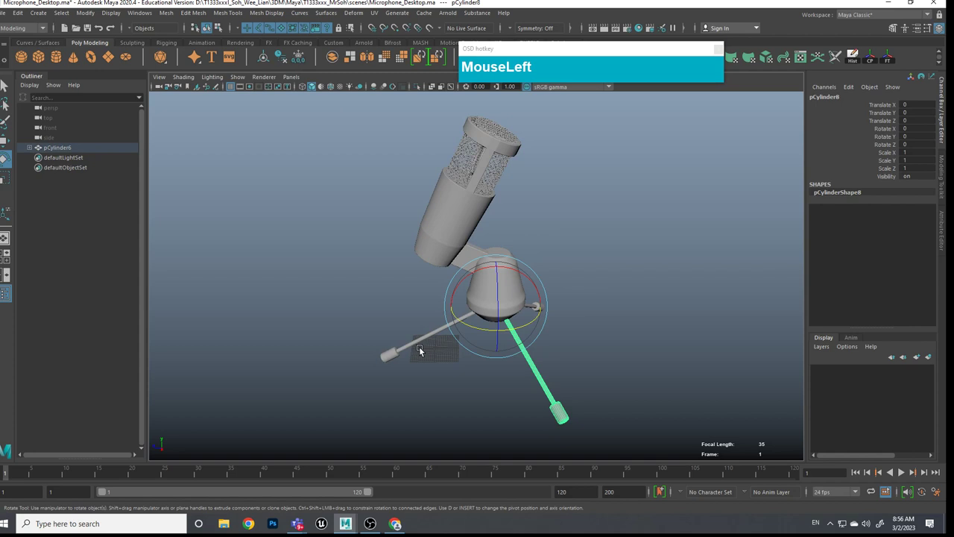
left_click(421, 338)
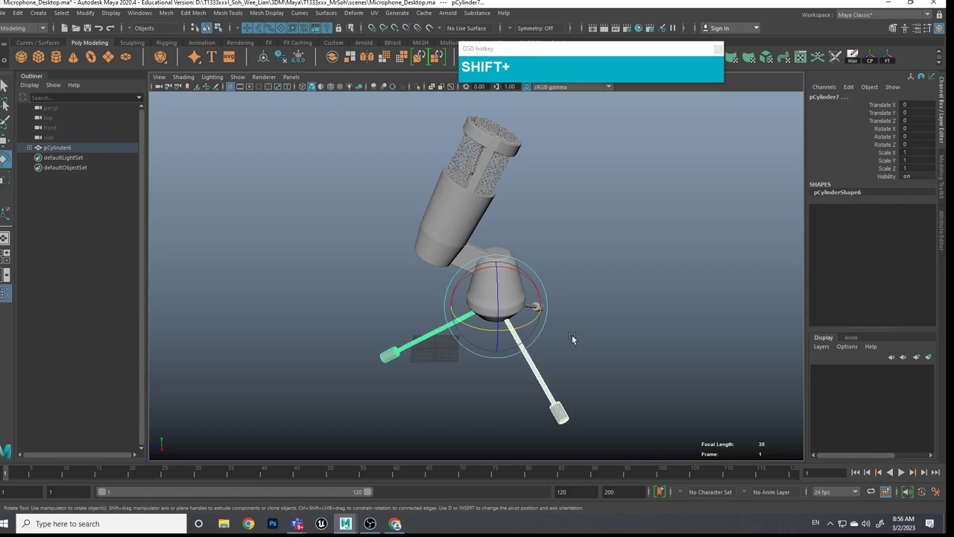
left_click(604, 349)
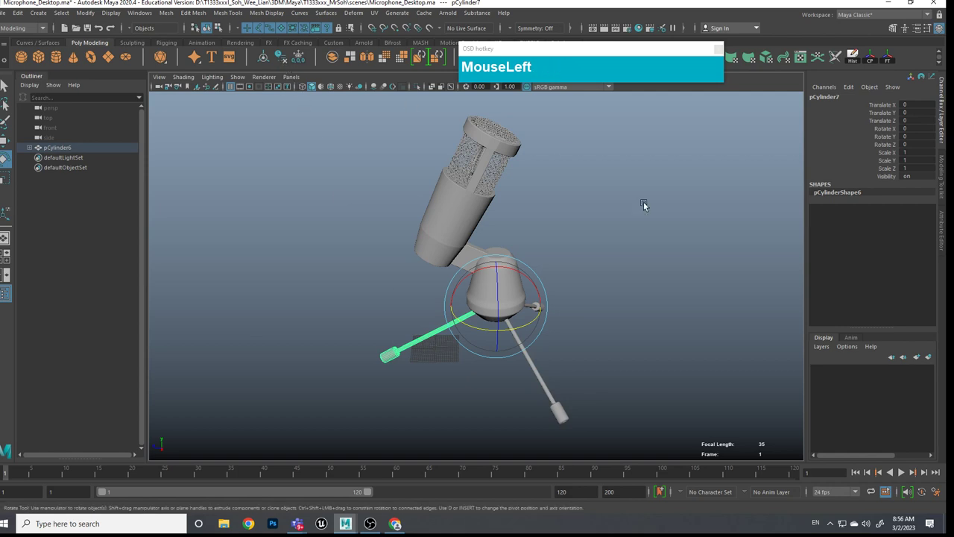
left_click(646, 307)
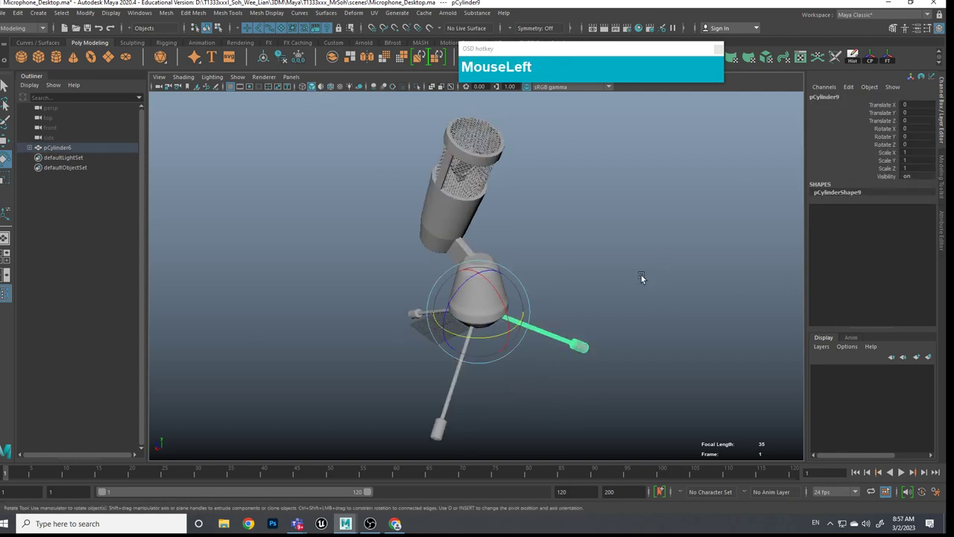
left_click(618, 320)
middle_click(641, 302)
scroll("down", 3)
middle_click(608, 300)
Step: Uniformly scale the whole microphone model down to about 0.194
left_click(421, 211)
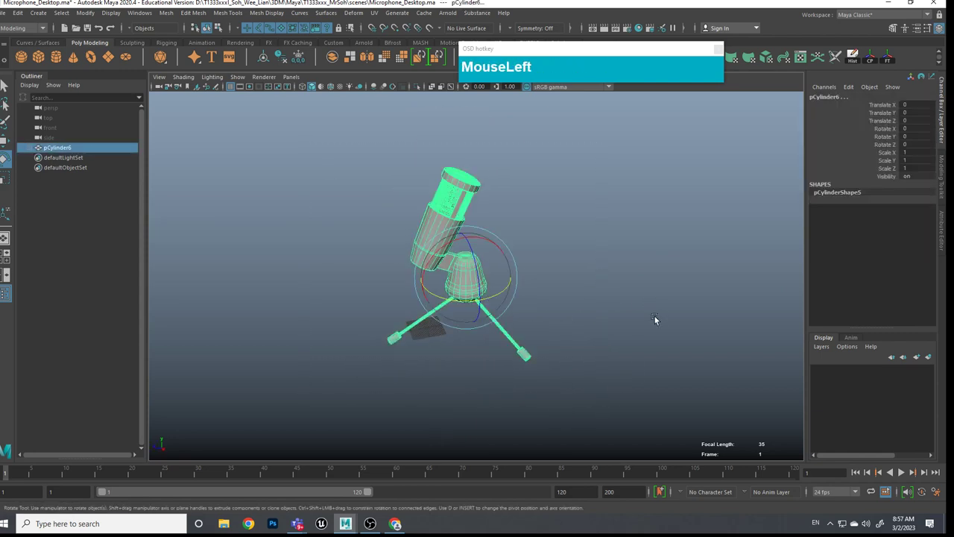
type("e")
left_click_drag(470, 278, 463, 338)
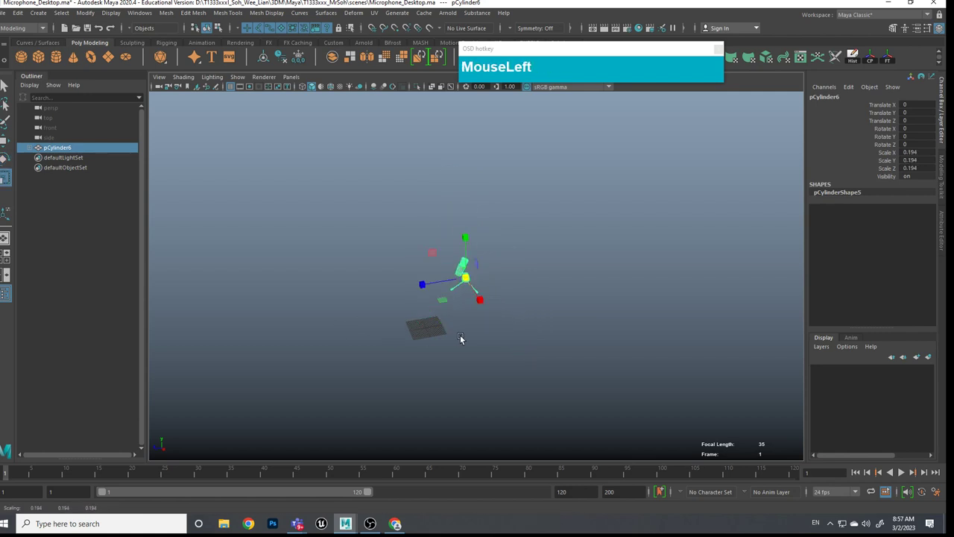
Step: Frame the shrunken microphone model and move it down toward the ground grid
key("w")
left_click_drag(431, 260, 434, 362)
middle_click(457, 389)
scroll("up", 3)
left_click_drag(448, 249, 571, 316)
scroll("up", 3)
middle_click(418, 394)
scroll("up", 3)
middle_click(552, 264)
middle_click(511, 308)
Step: Nudge the tripod so its feet rest on the grid, then deselect the model
left_click(590, 235)
left_click_drag(584, 298, 549, 299)
middle_click(603, 319)
left_click(615, 319)
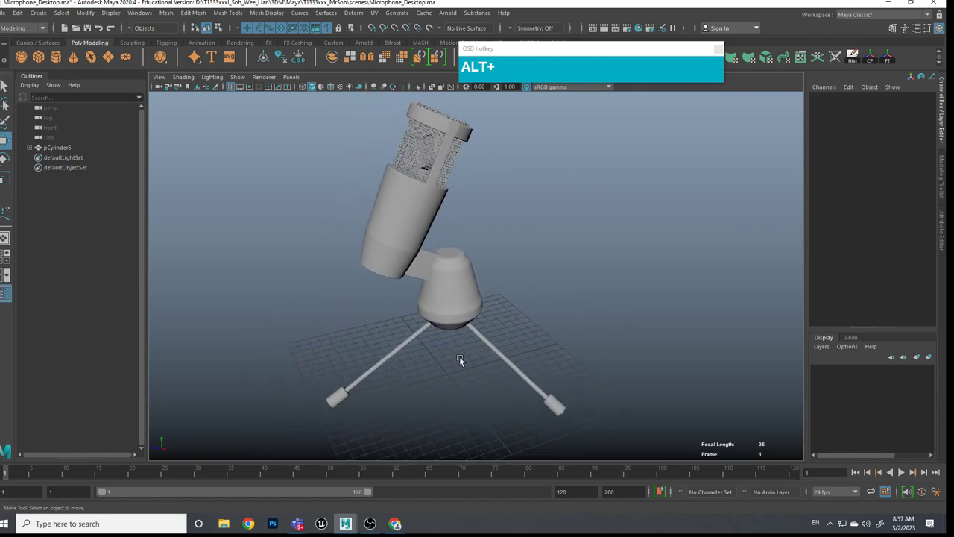
left_click(512, 275)
left_click(577, 279)
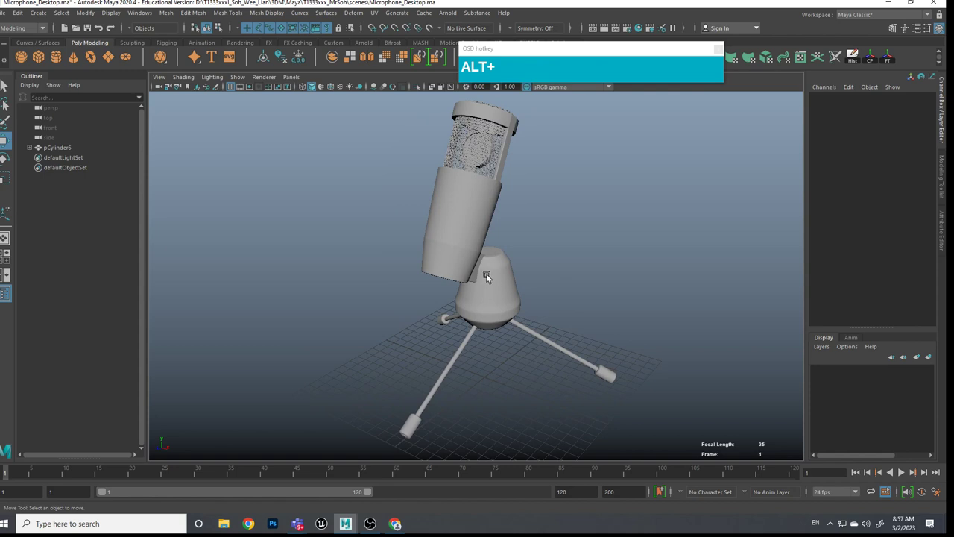
left_click(41, 45)
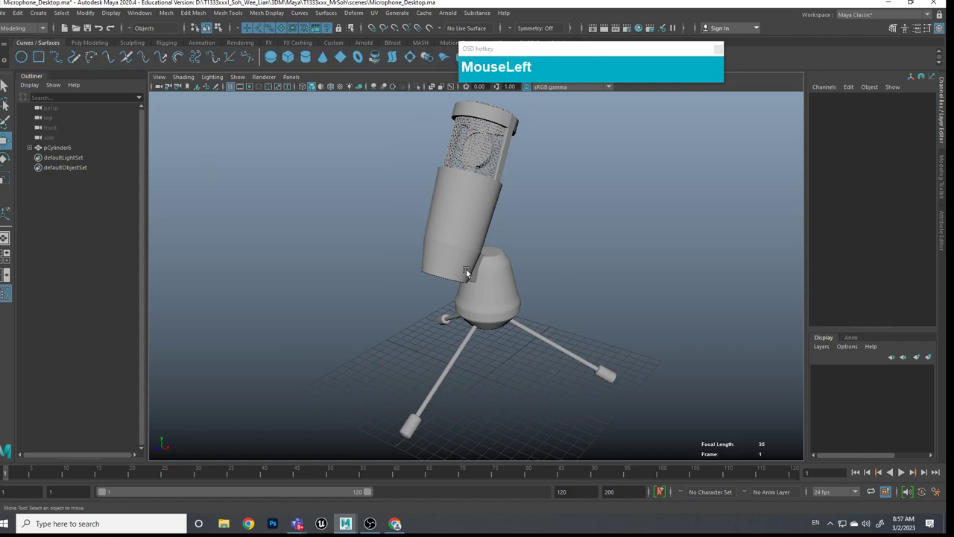
Step: Overlay wireframe on the shaded microphone and maximize the perspective viewport to full window
middle_click(612, 310)
left_click(609, 317)
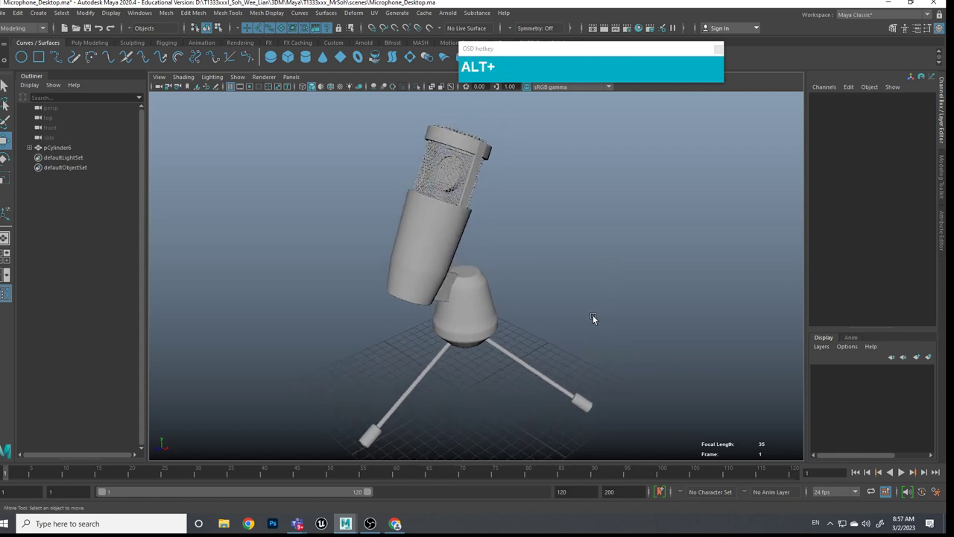
middle_click(598, 317)
key("alt+5")
left_click(599, 321)
middle_click(595, 330)
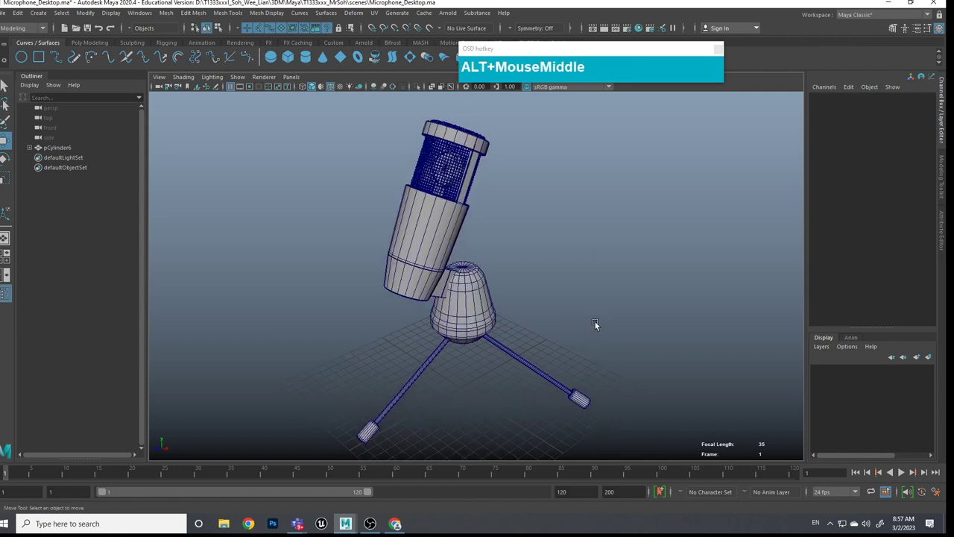
key("ctrl+space")
scroll("down", 3)
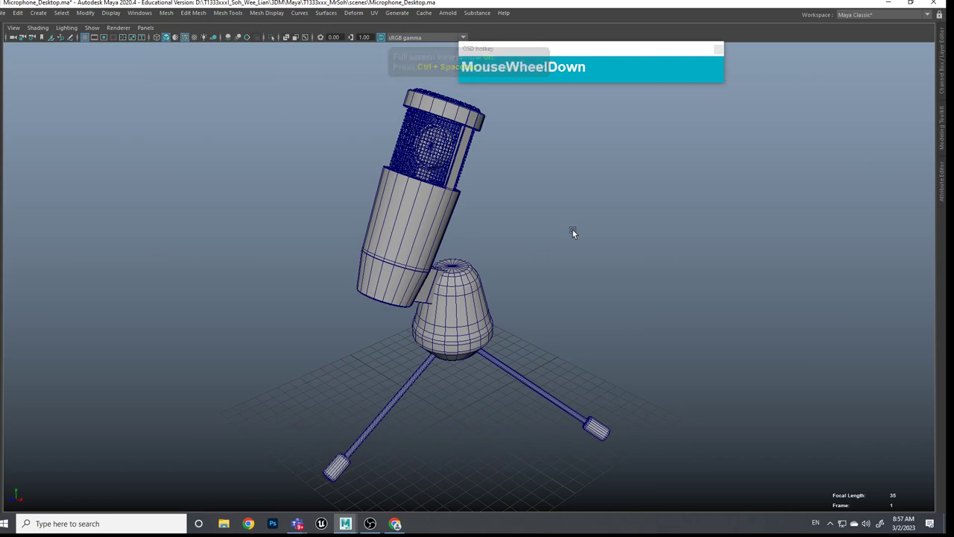